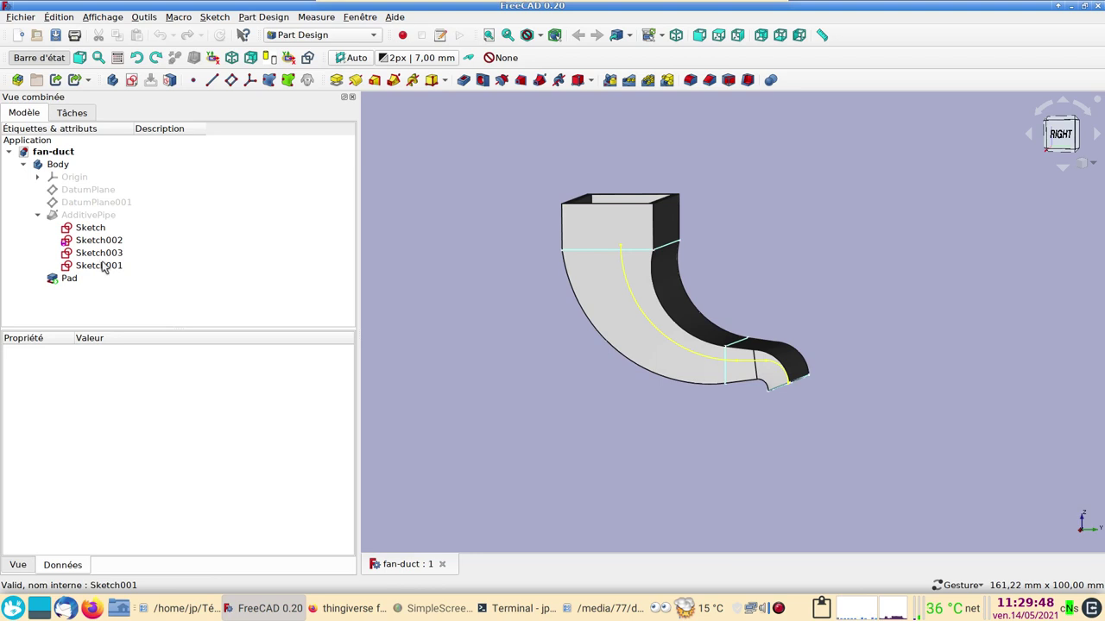
# Step: Inspect the sweep's Sketch003 profile and its properties in the existing fan-duct model
pyautogui.click(111, 262)
pyautogui.click(129, 250)
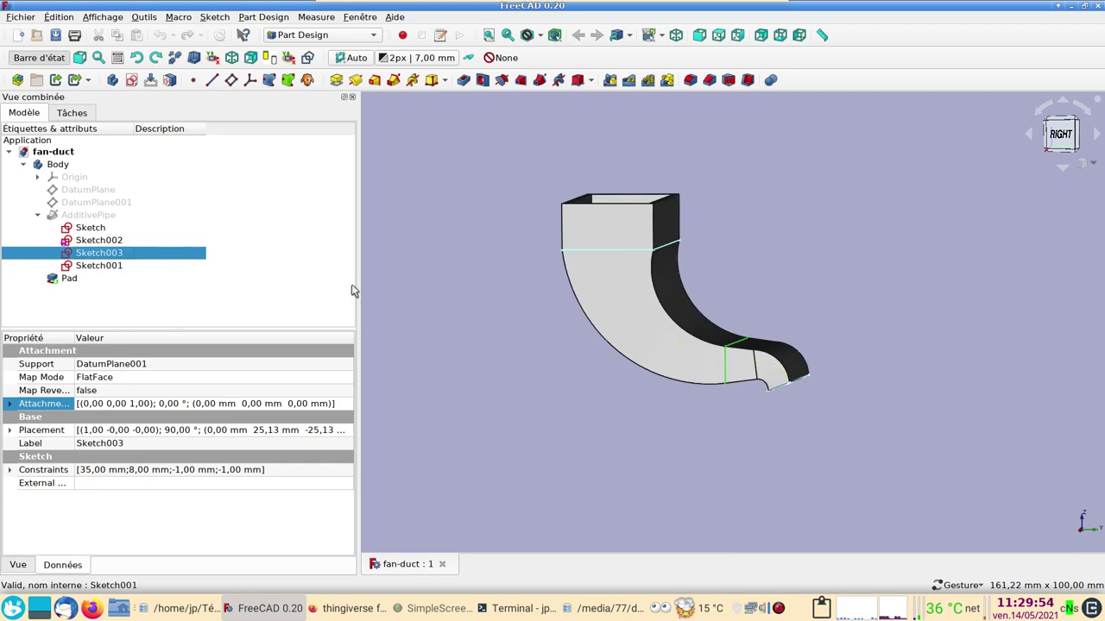
pyautogui.click(566, 347)
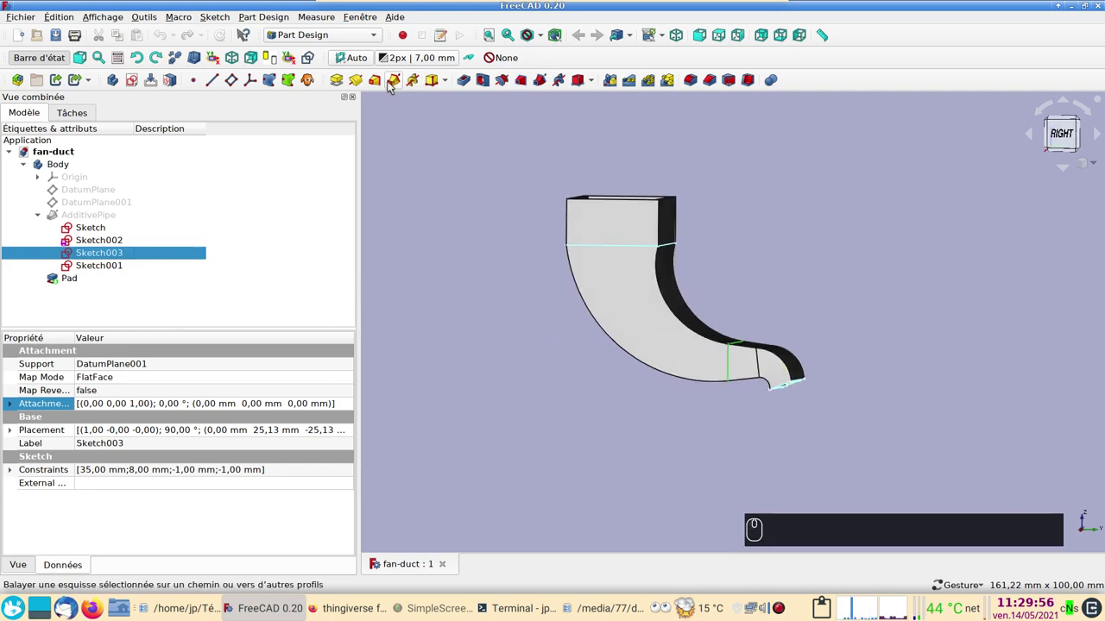
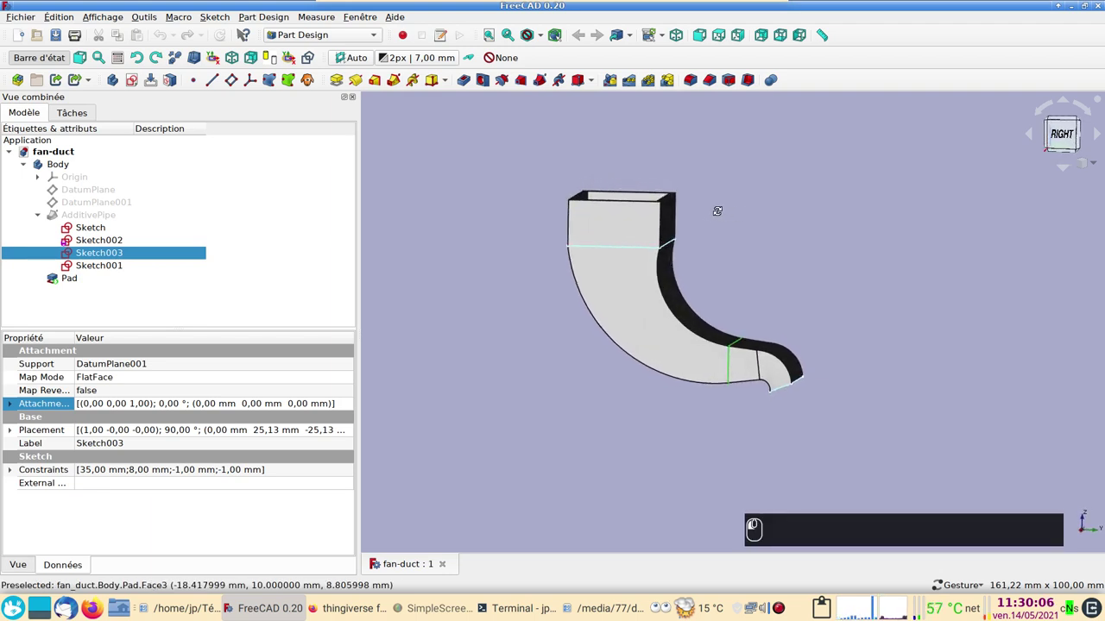
pyautogui.click(882, 415)
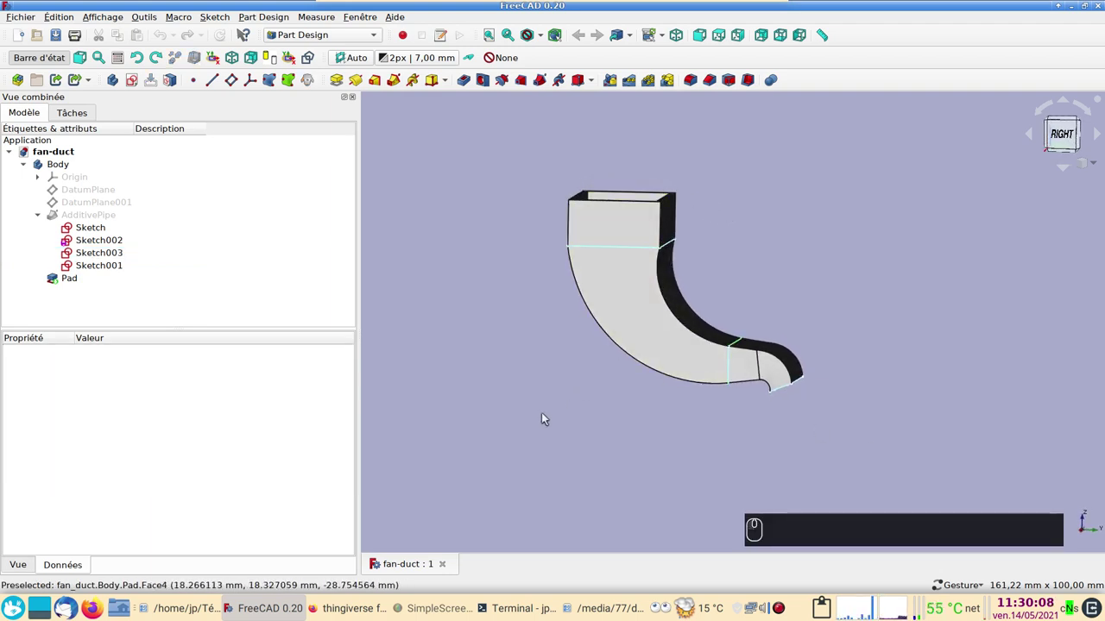
# Step: View the duct's open top, then show the orionids fan-duct image result with similar images below
pyautogui.click(582, 436)
pyautogui.click(894, 300)
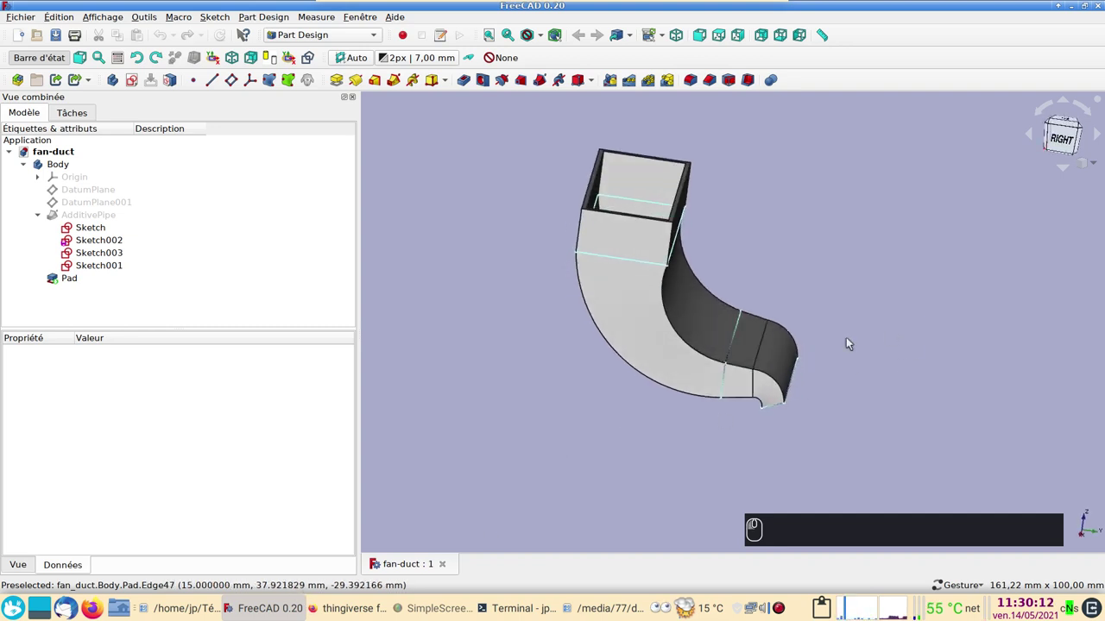
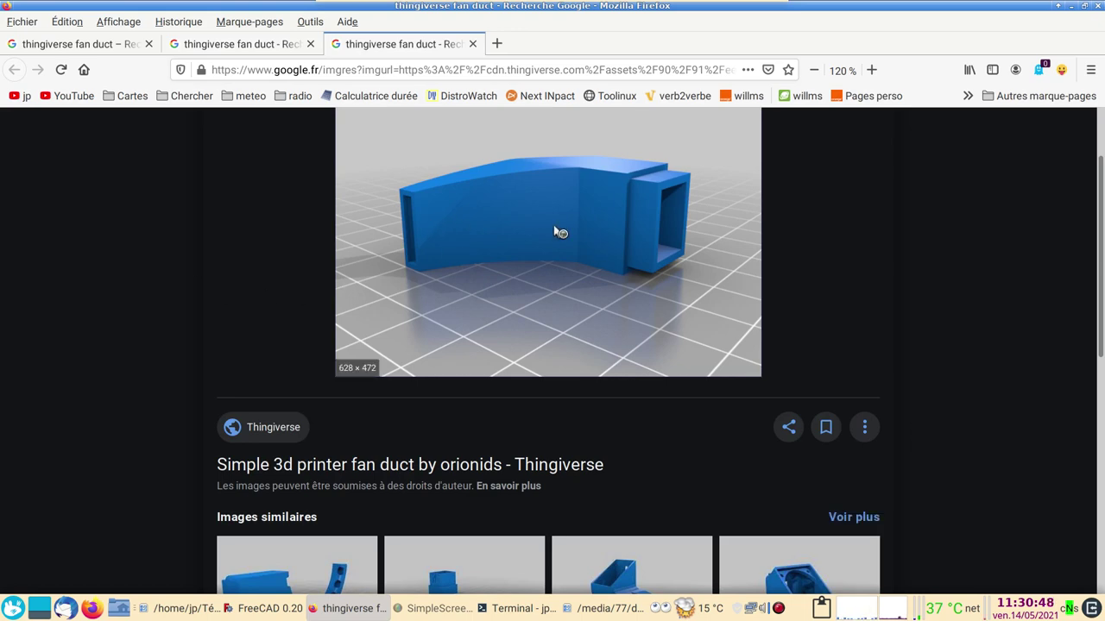
pyautogui.scroll(-3)
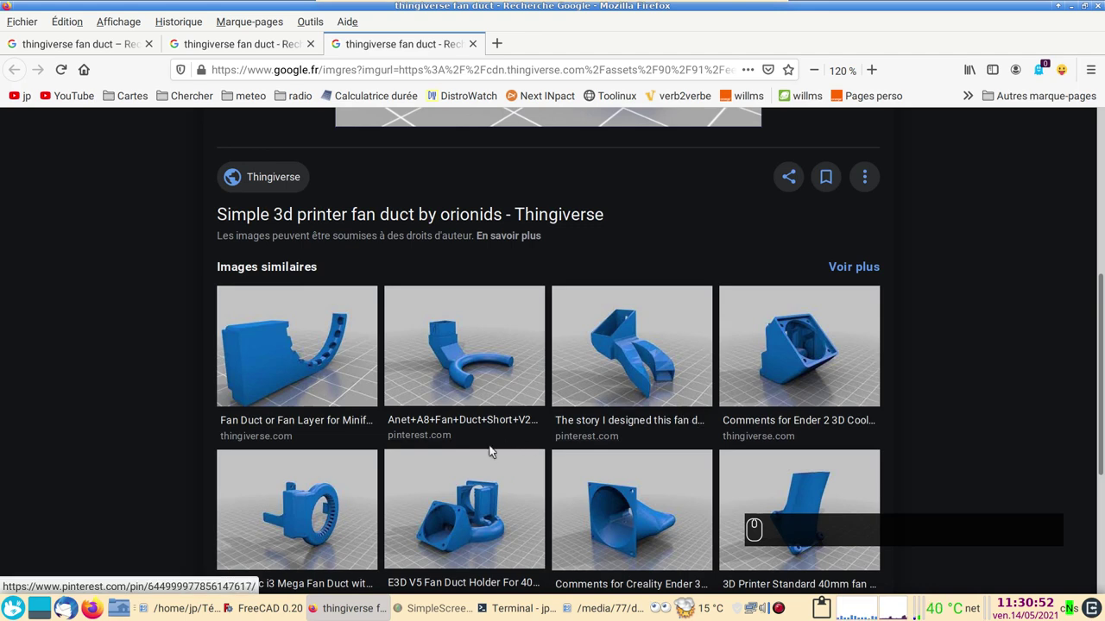
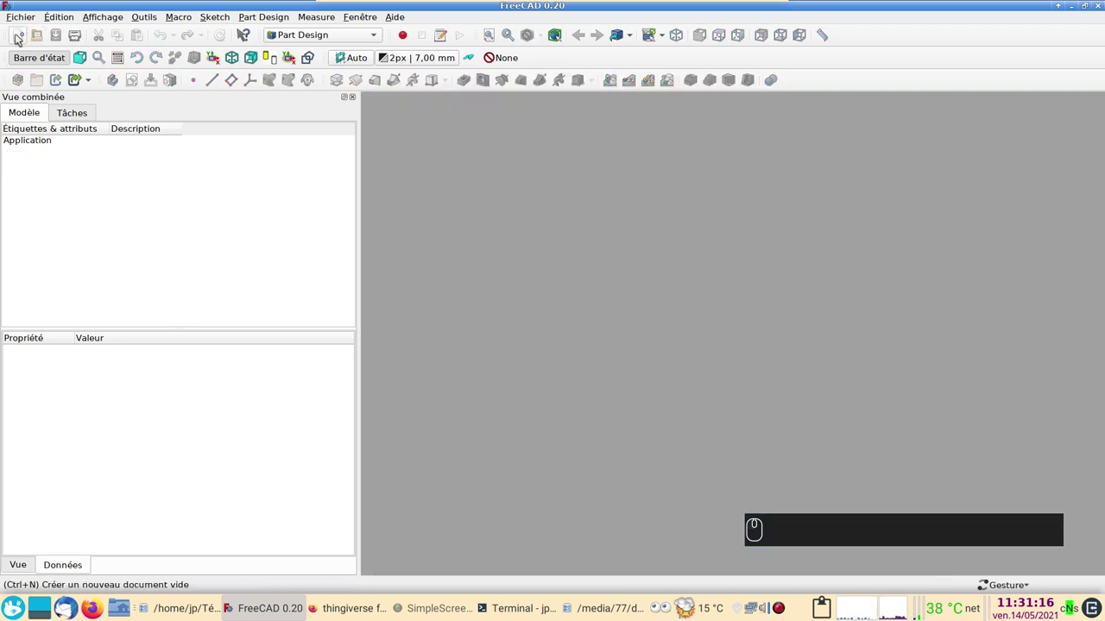
# Step: Start a new empty document with a Body and begin a new sketch inside it
pyautogui.click(24, 34)
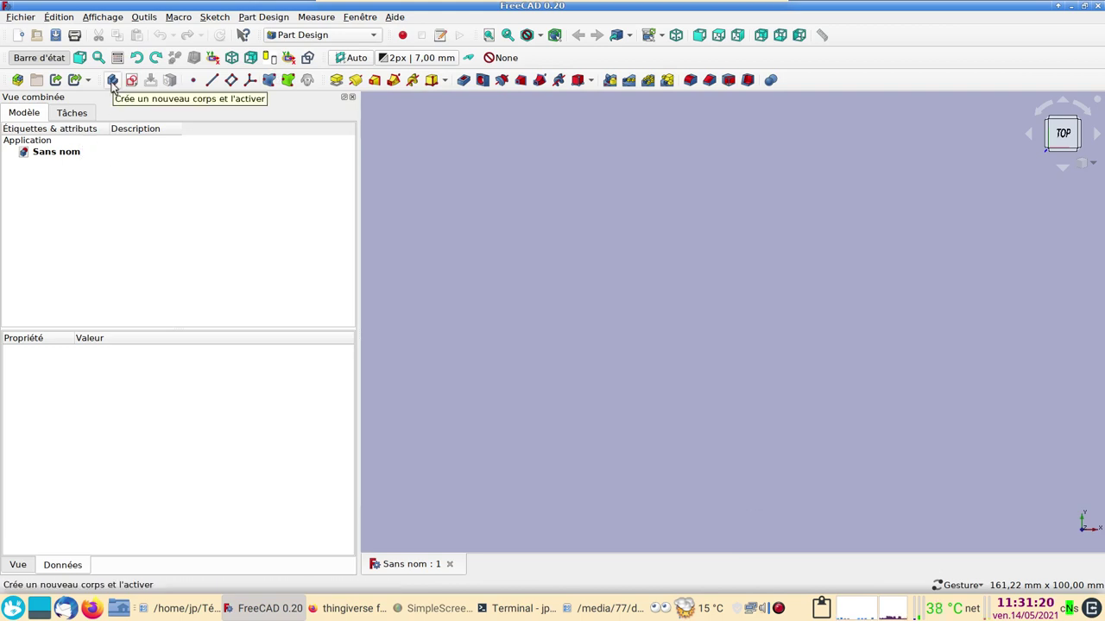
pyautogui.click(119, 82)
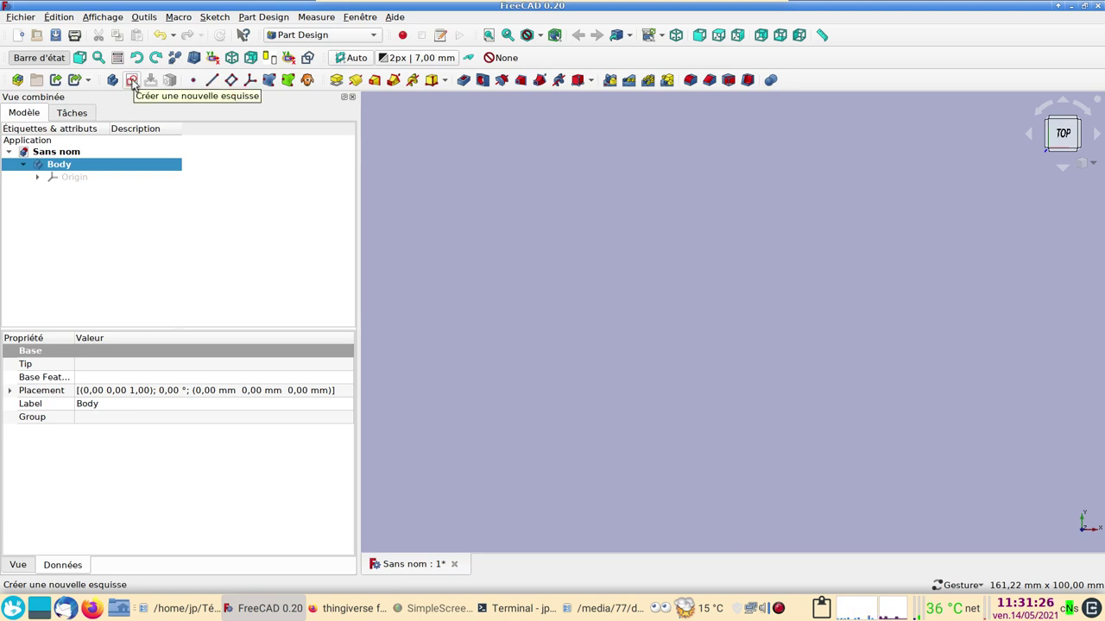
pyautogui.click(140, 79)
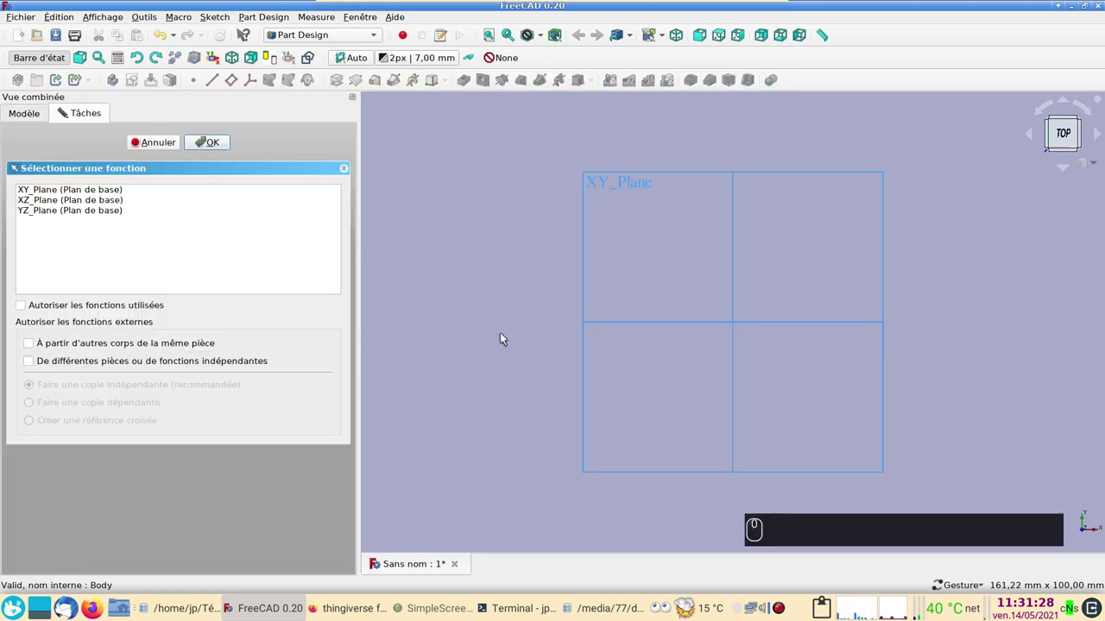
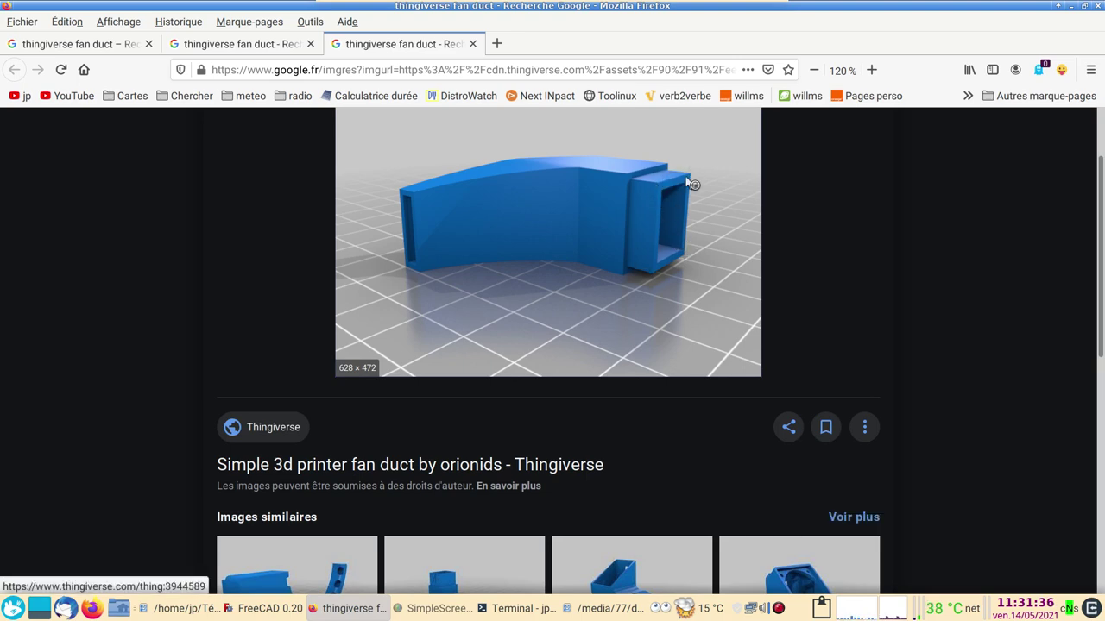
# Step: Open the Thingiverse page for the Simple 3d printer fan duct in a new tab
pyautogui.click(671, 218)
pyautogui.click(674, 205)
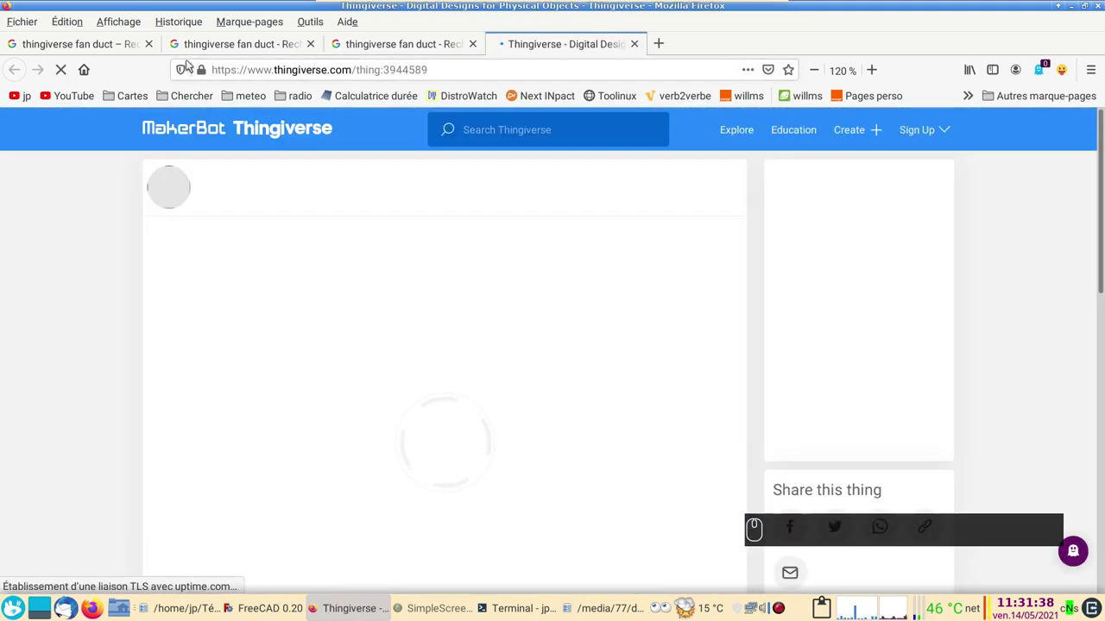
pyautogui.click(20, 74)
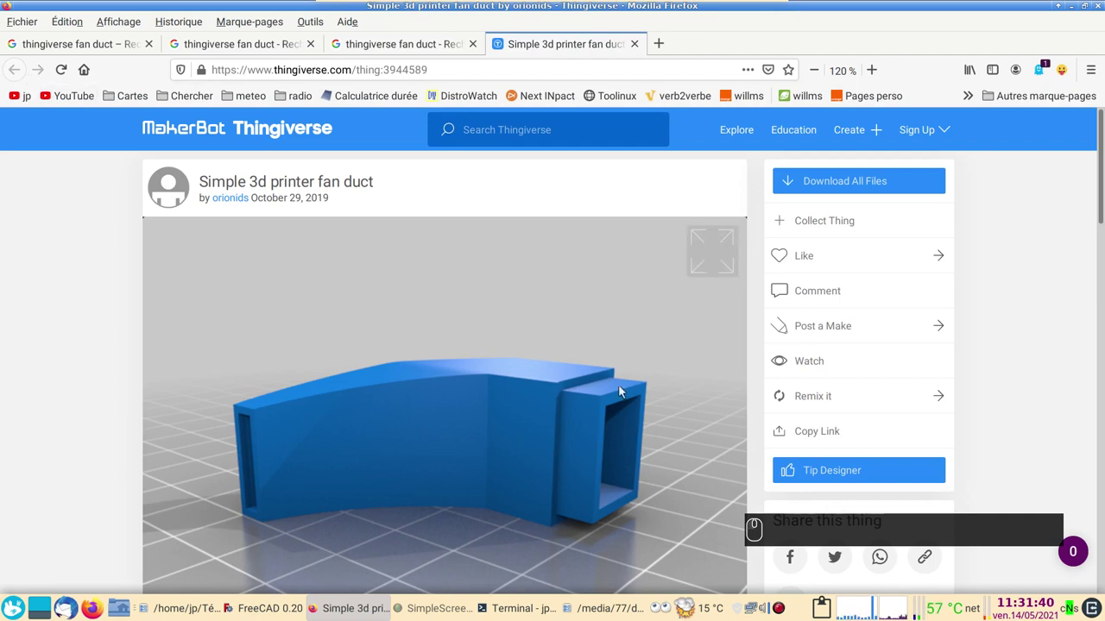
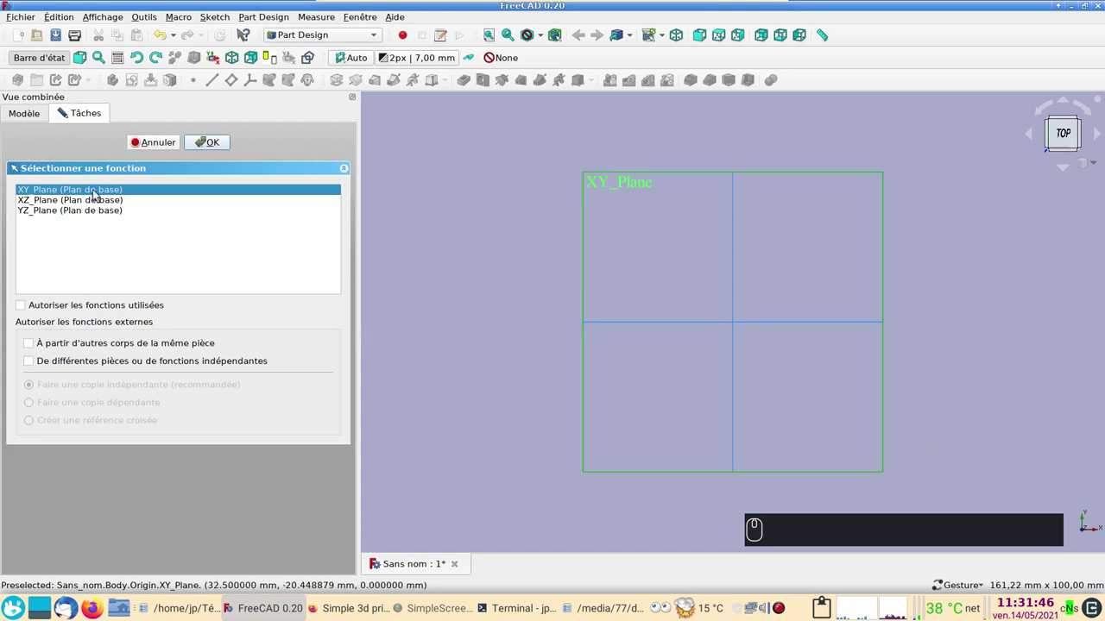
# Step: On the XY plane, draw a rectangle with opposite corners symmetric about the origin
pyautogui.click(216, 145)
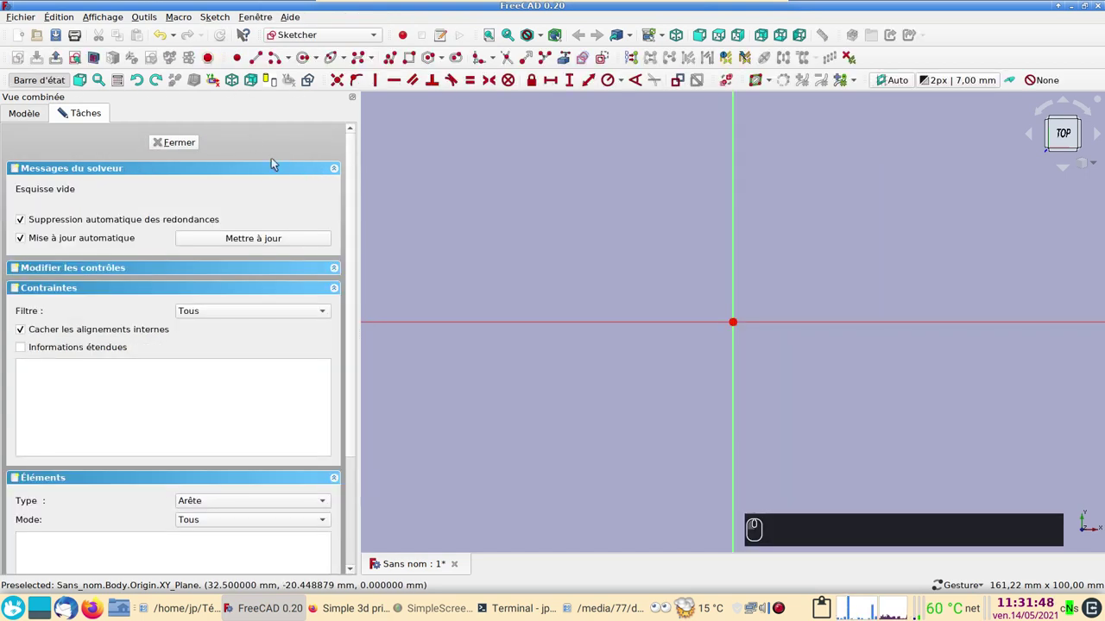
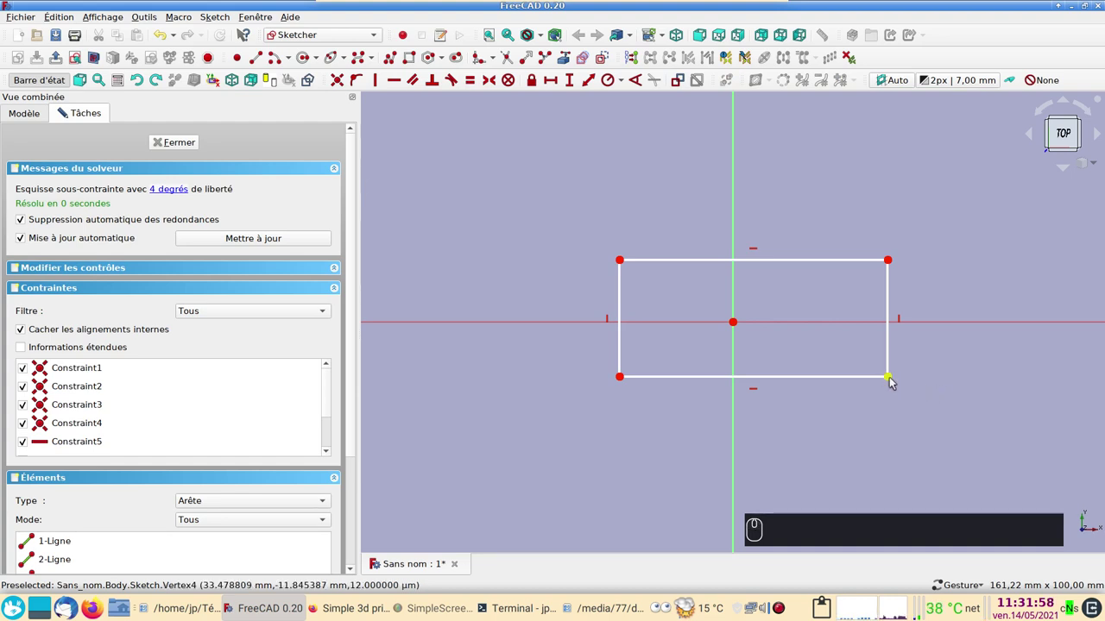
pyautogui.click(894, 381)
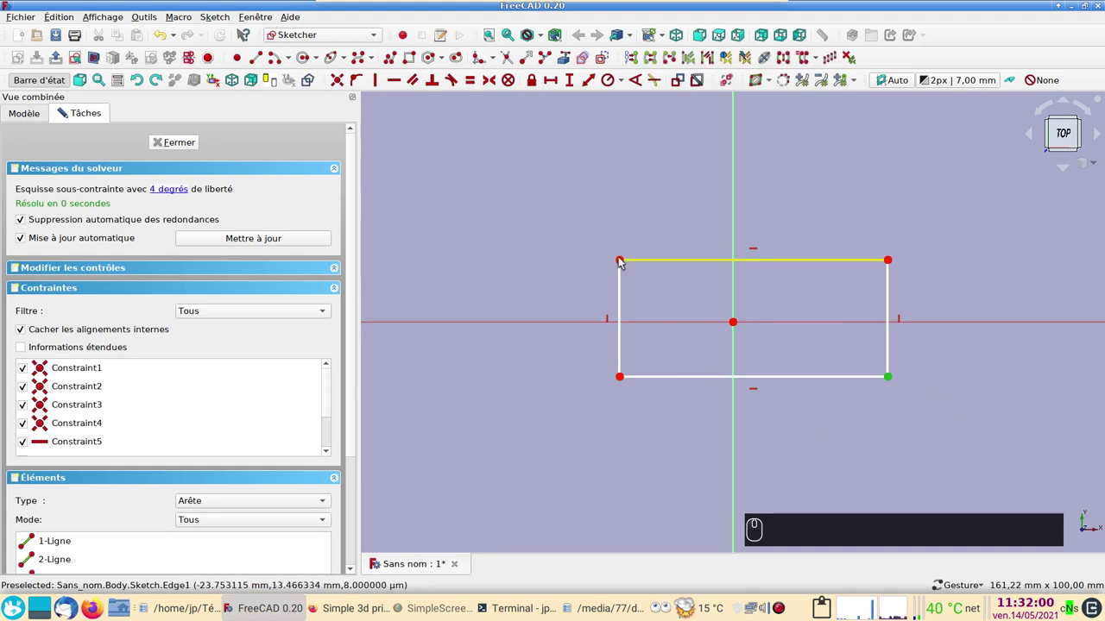
pyautogui.click(626, 259)
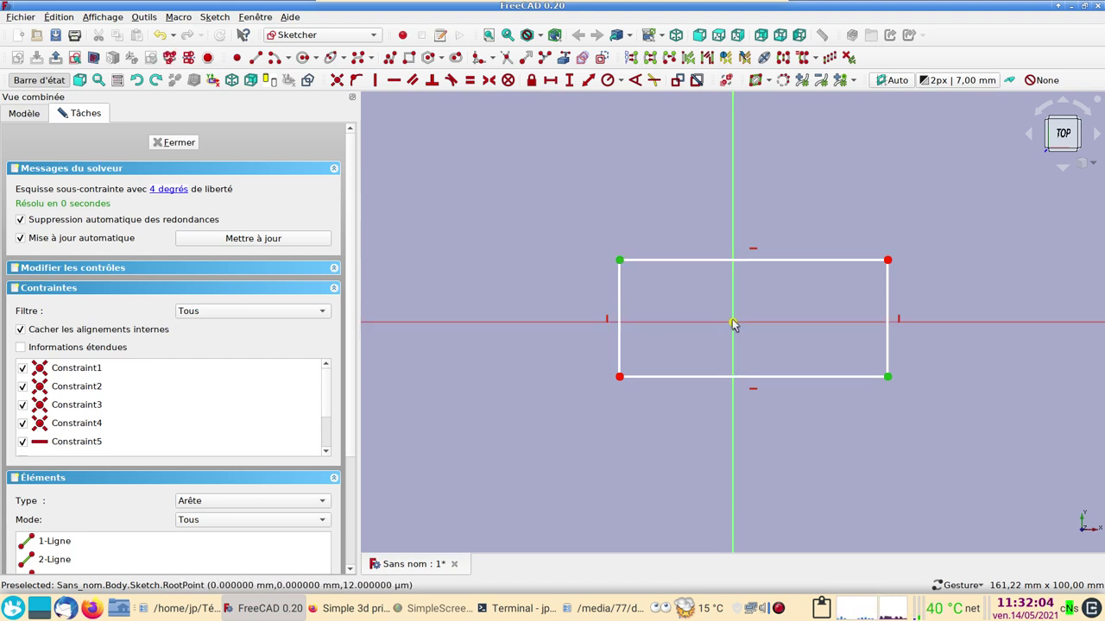
pyautogui.click(741, 320)
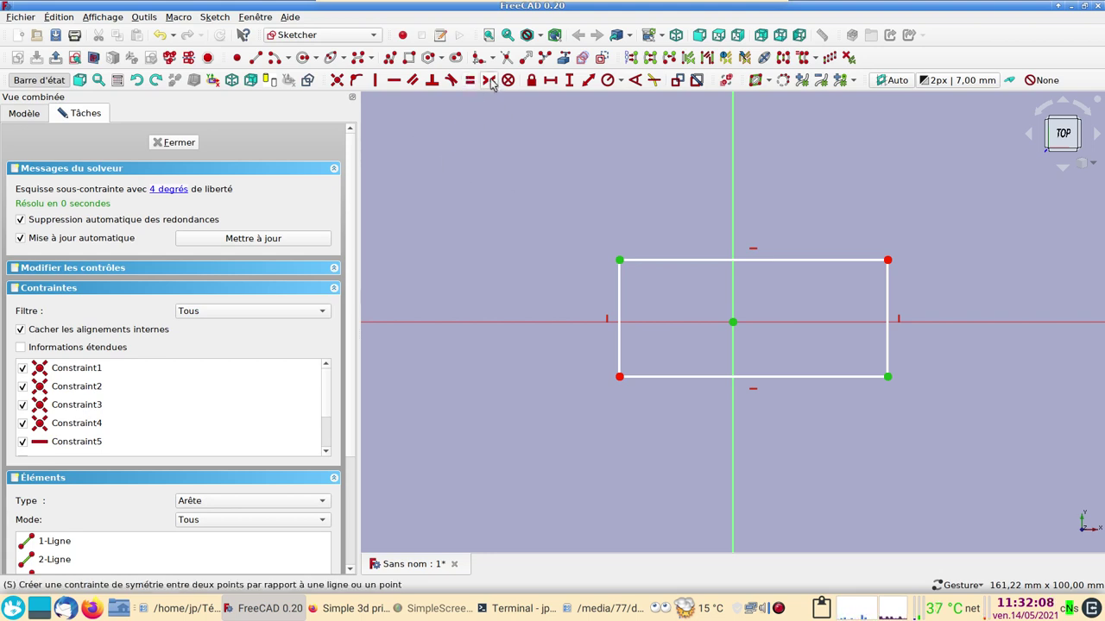
pyautogui.press('s')
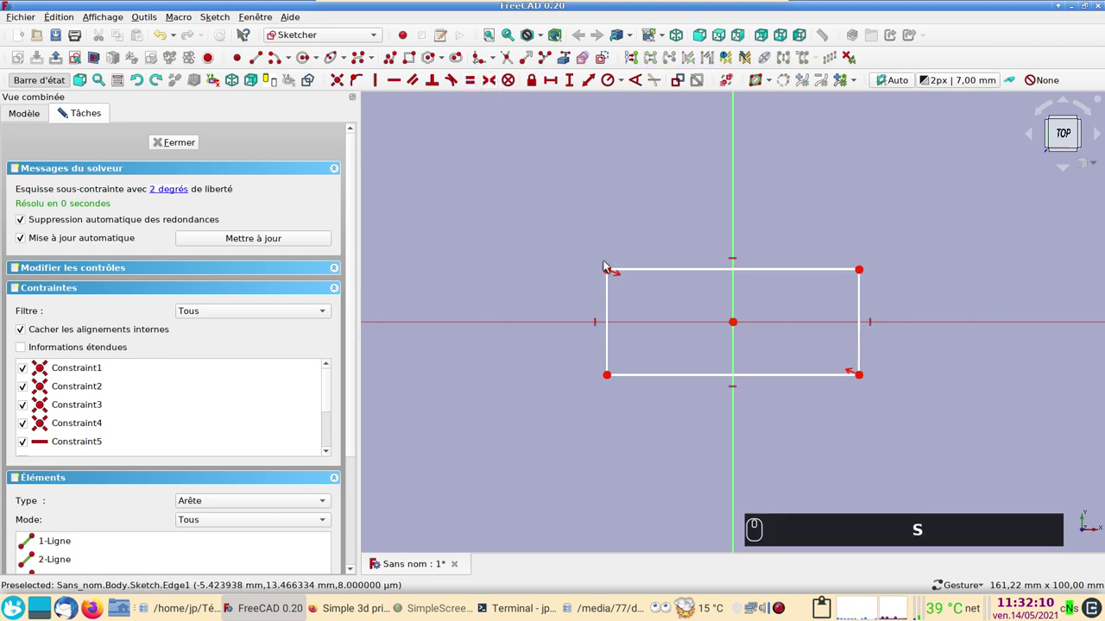
pyautogui.moveTo(611, 271); pyautogui.dragTo(613, 280)
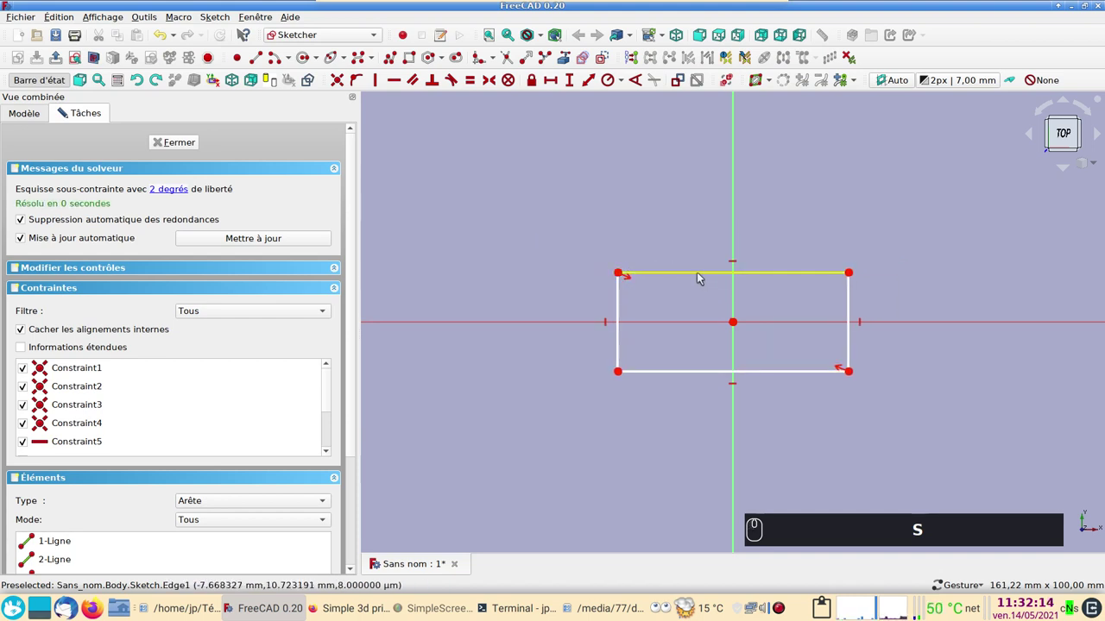
# Step: Dimension the rectangle 40 mm wide and 20 mm high, fully constraining it
pyautogui.click(702, 276)
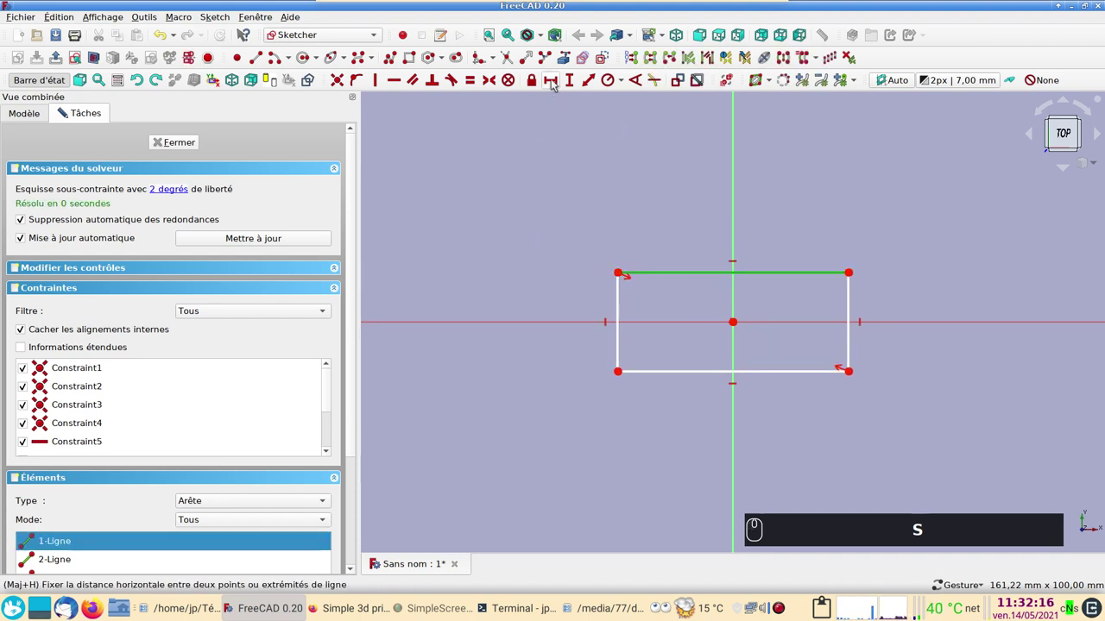
pyautogui.click(556, 81)
pyautogui.press('4')
pyautogui.press('0')
pyautogui.press('Return')
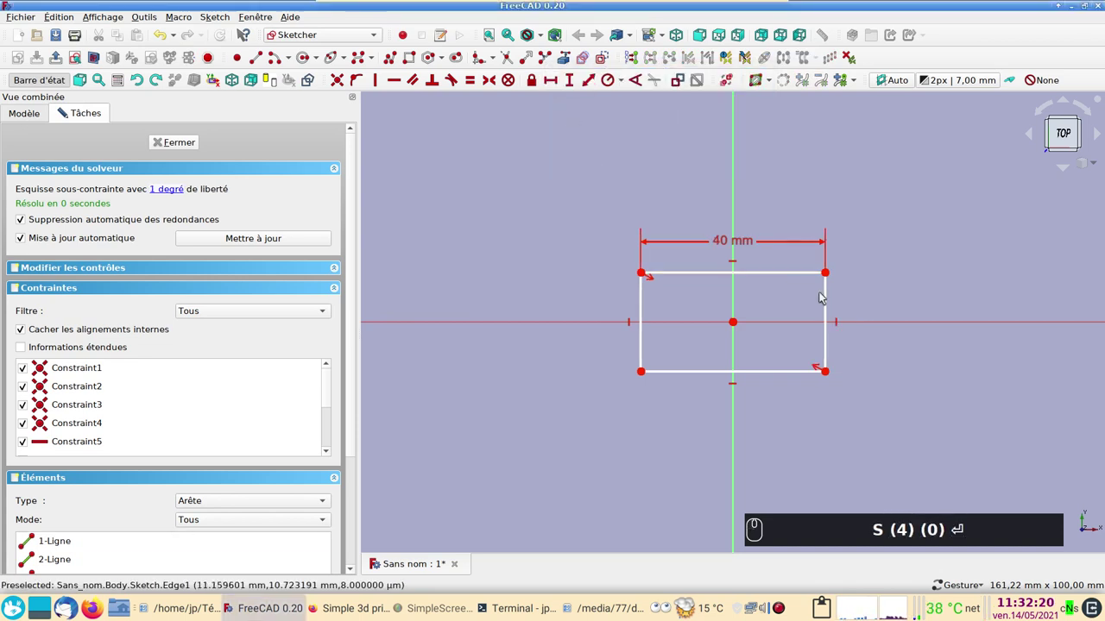
pyautogui.click(830, 298)
pyautogui.moveTo(573, 83); pyautogui.dragTo(566, 89)
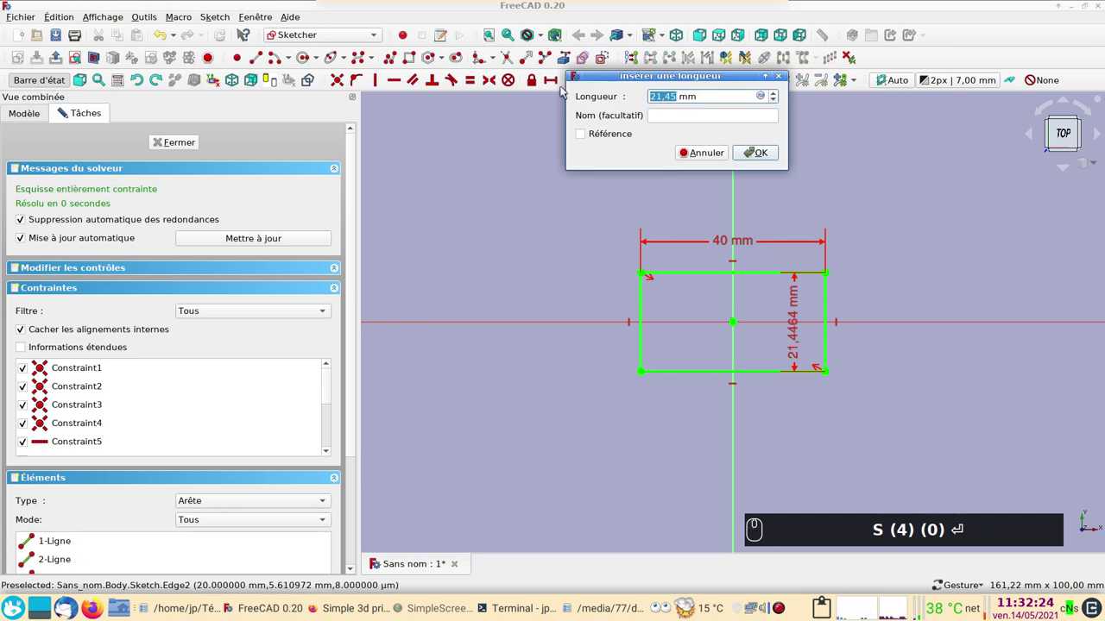
pyautogui.press('Return')
pyautogui.write('S (4) (0) ⏎ (2) (0) ⏎')
pyautogui.click(803, 337)
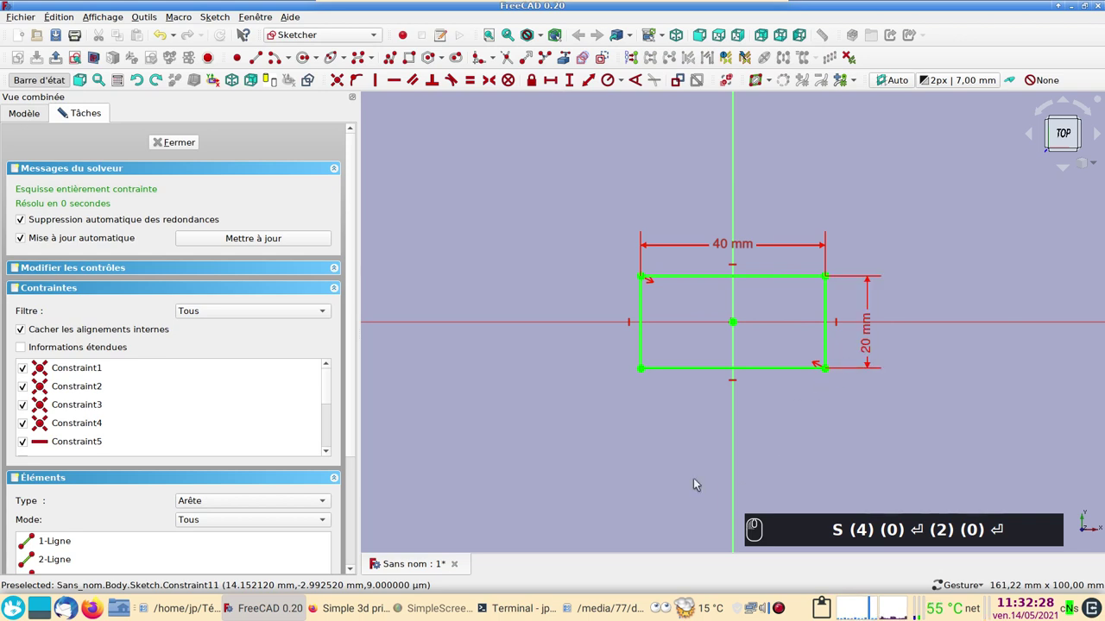
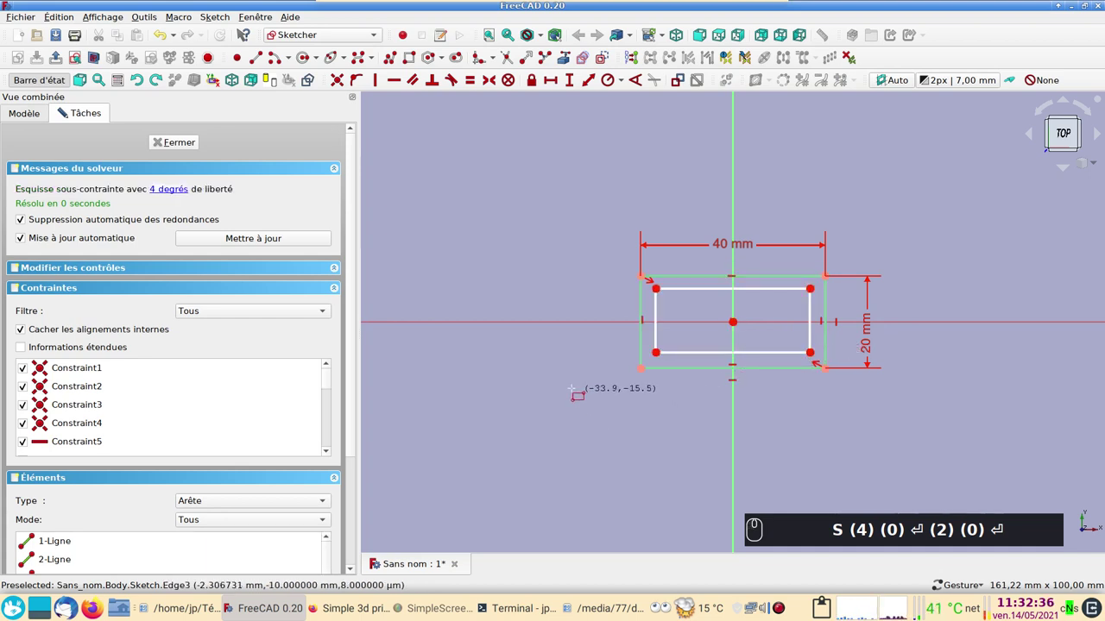
# Step: Add an inner rectangle symmetric about the origin and stretch it toward the outline
pyautogui.scroll(3)
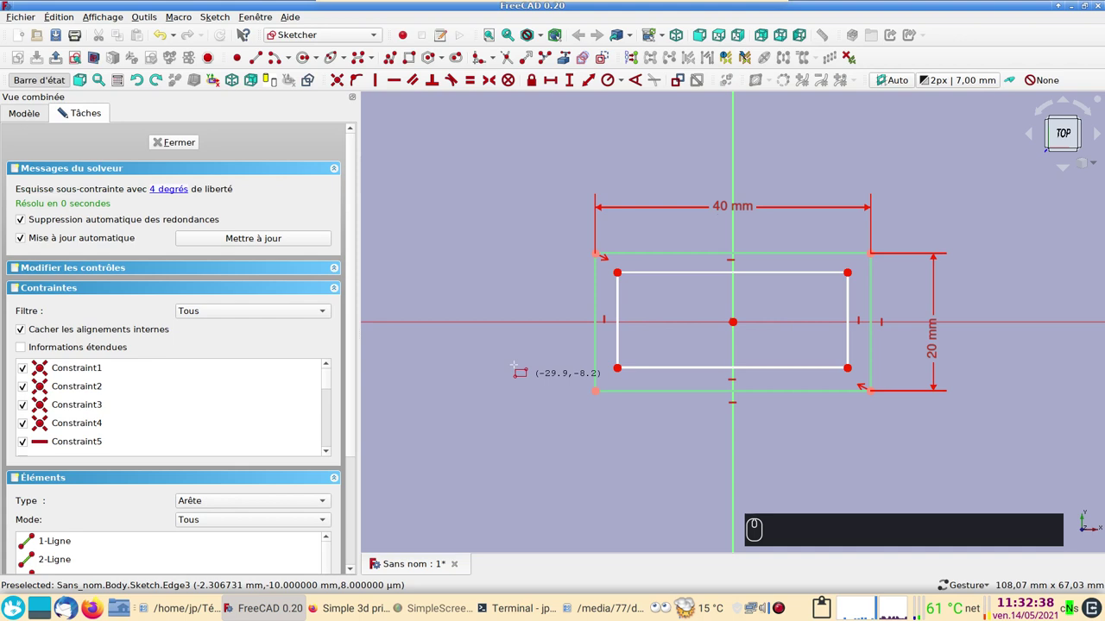
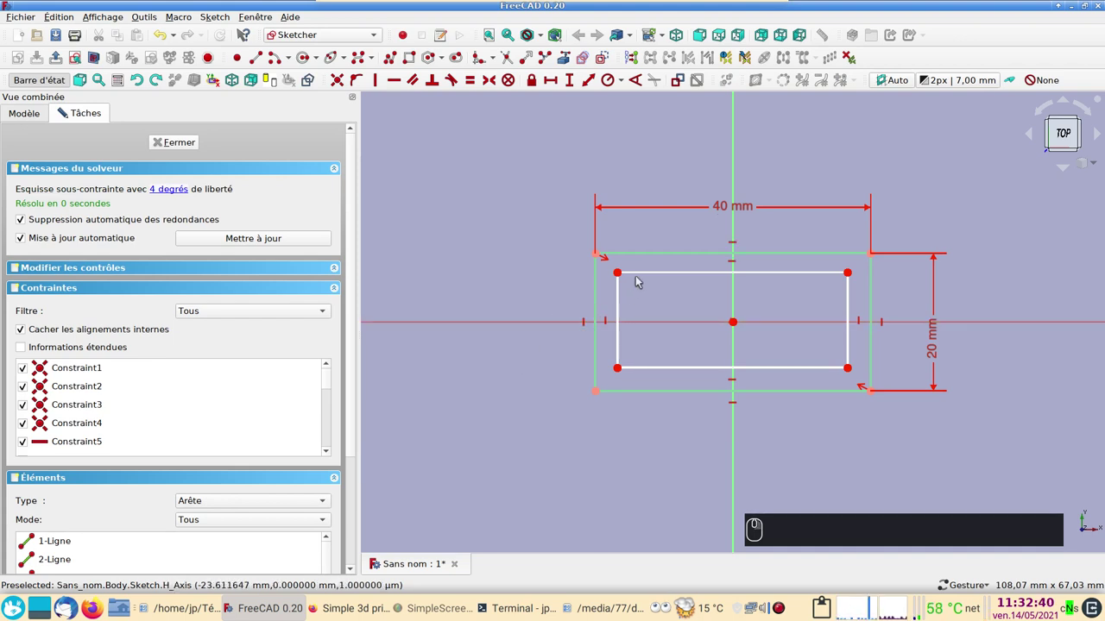
pyautogui.click(625, 271)
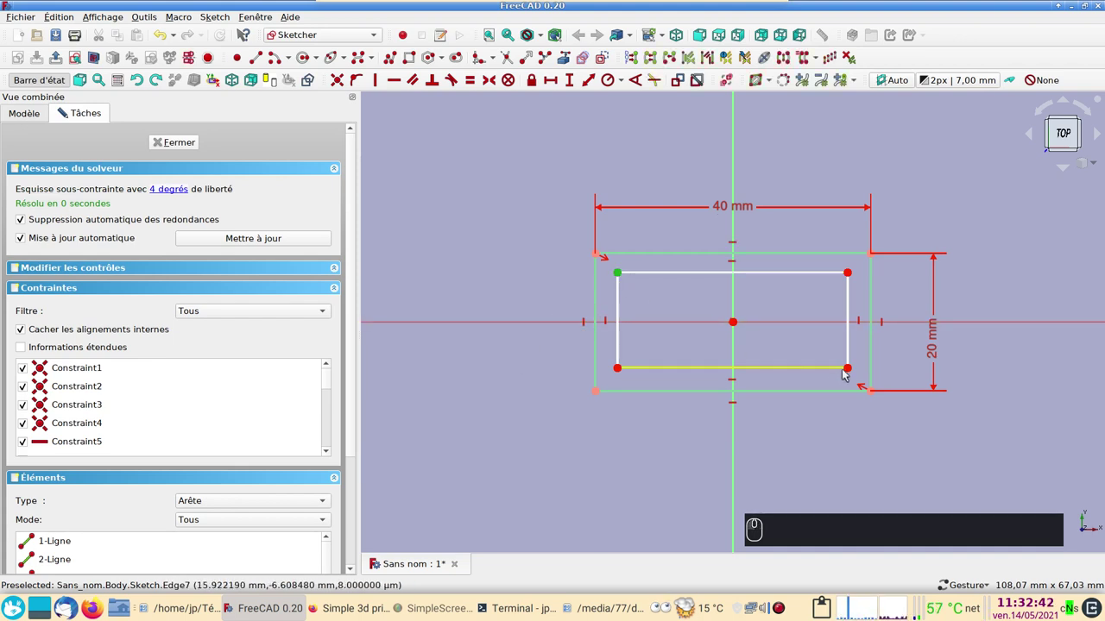
pyautogui.click(857, 369)
pyautogui.click(741, 321)
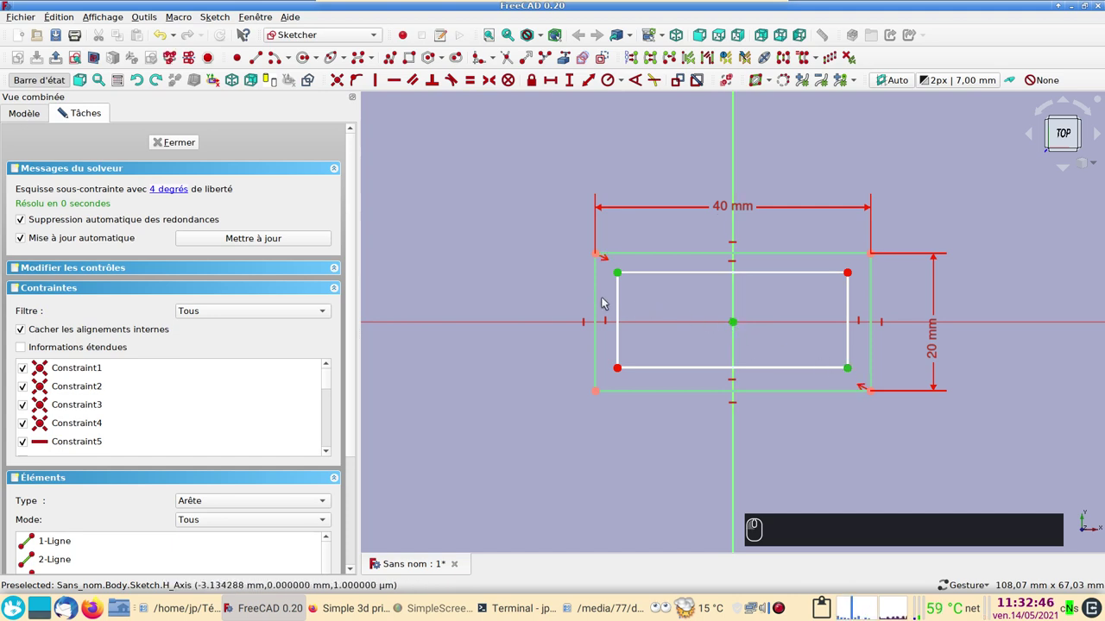
pyautogui.press('s')
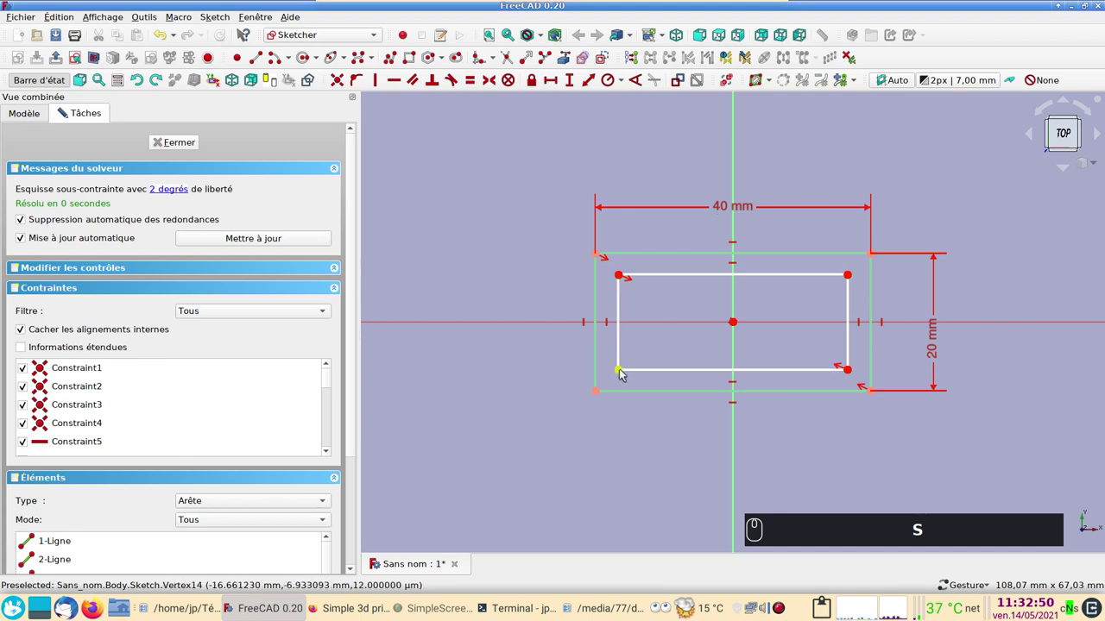
pyautogui.moveTo(624, 374); pyautogui.dragTo(644, 349)
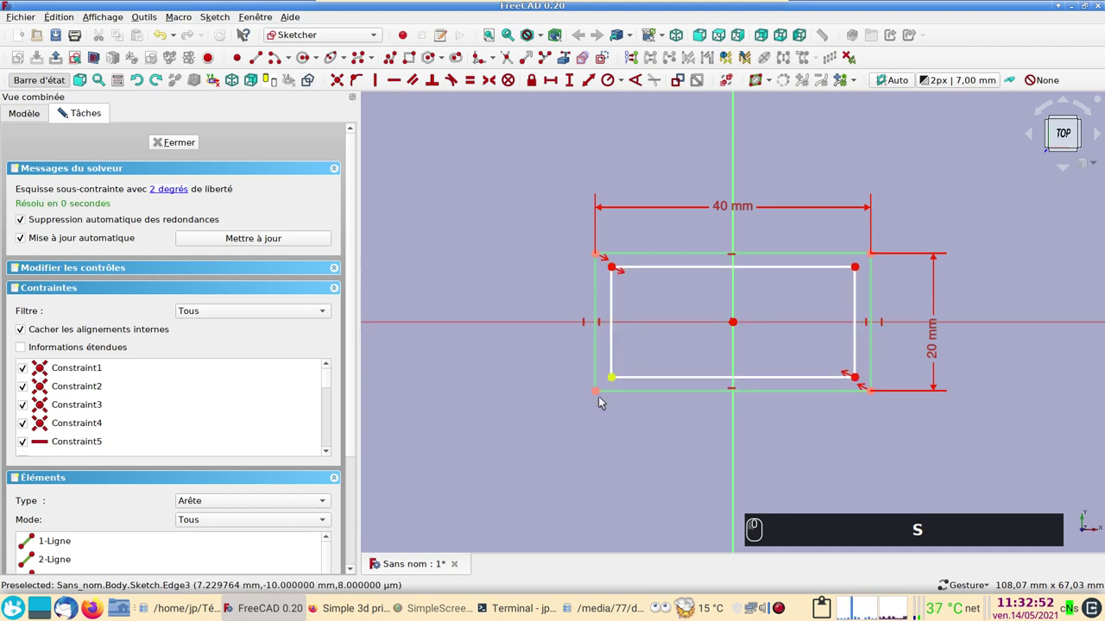
# Step: Lock the inner and outer lower-left corners at -1 mm horizontal and -1 mm vertical gaps, moving the labels aside
pyautogui.click(619, 377)
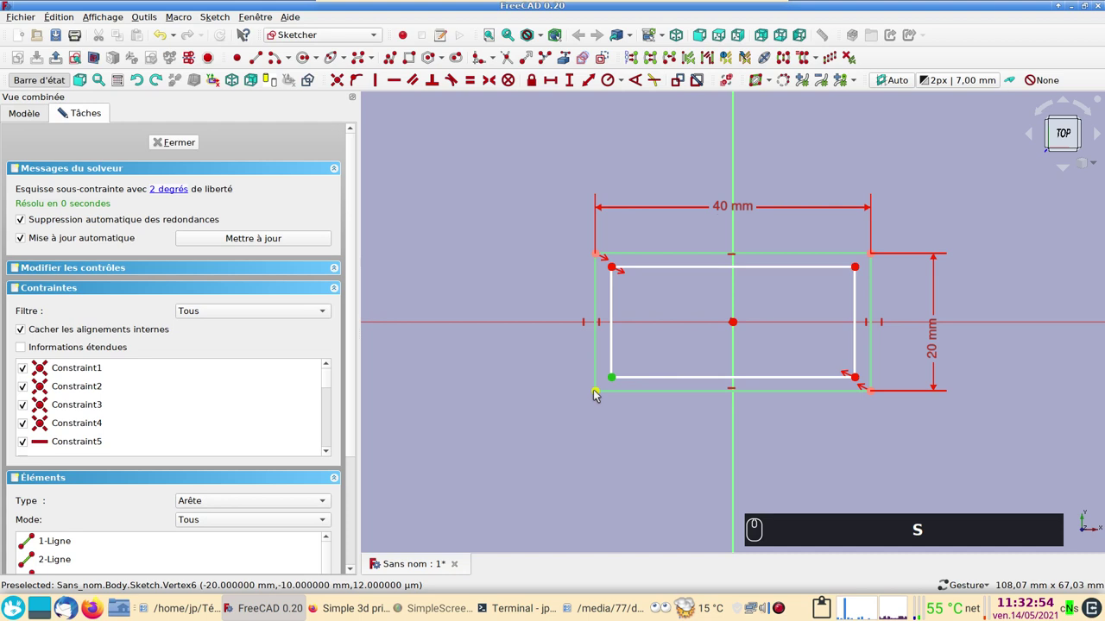
pyautogui.click(602, 391)
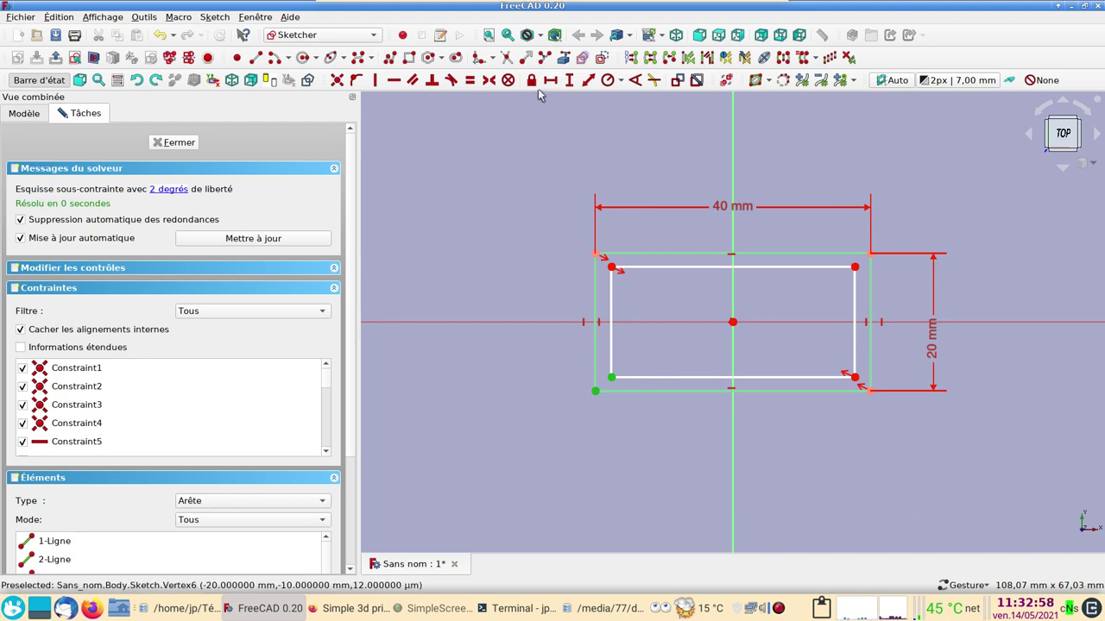
pyautogui.click(539, 81)
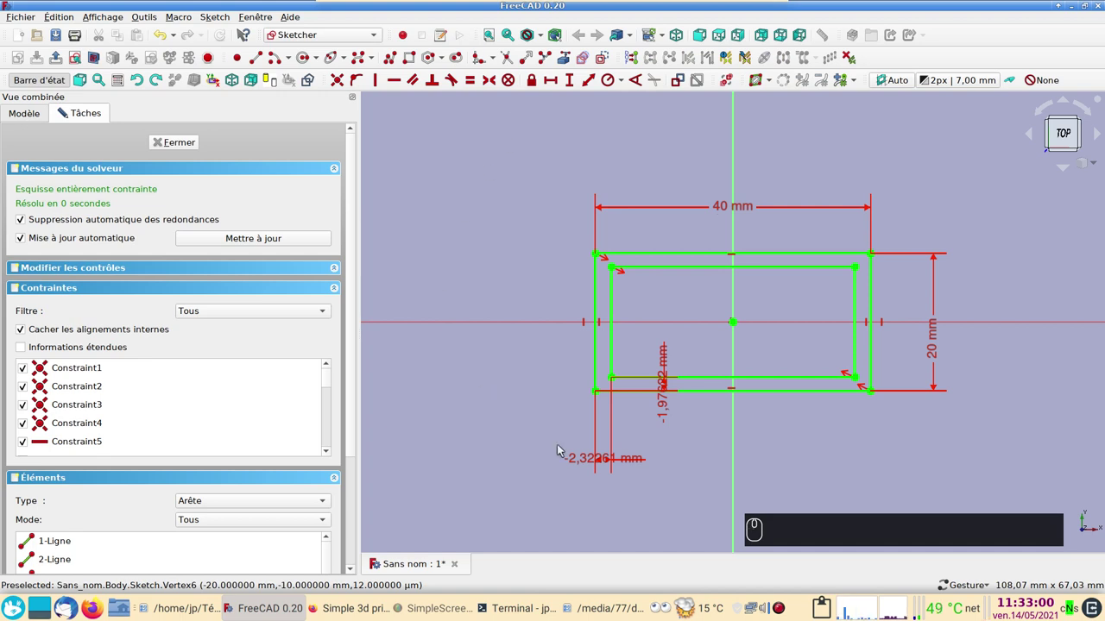
pyautogui.click(583, 457)
pyautogui.doubleClick(494, 453)
pyautogui.press('KP_Subtract')
pyautogui.press('KP_1')
pyautogui.press('Return')
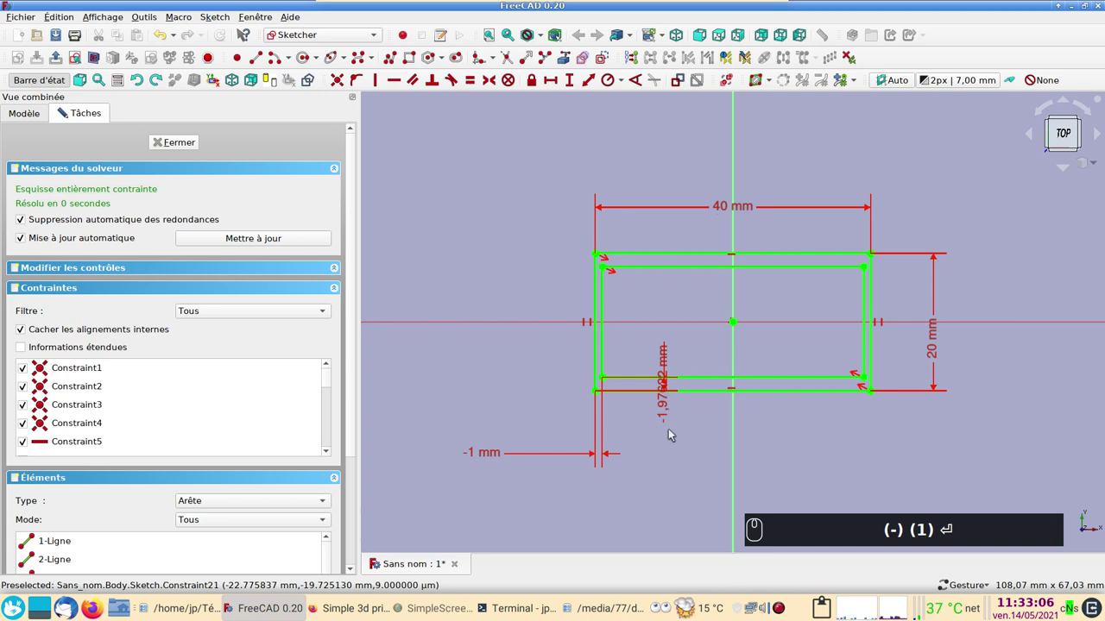
pyautogui.click(672, 418)
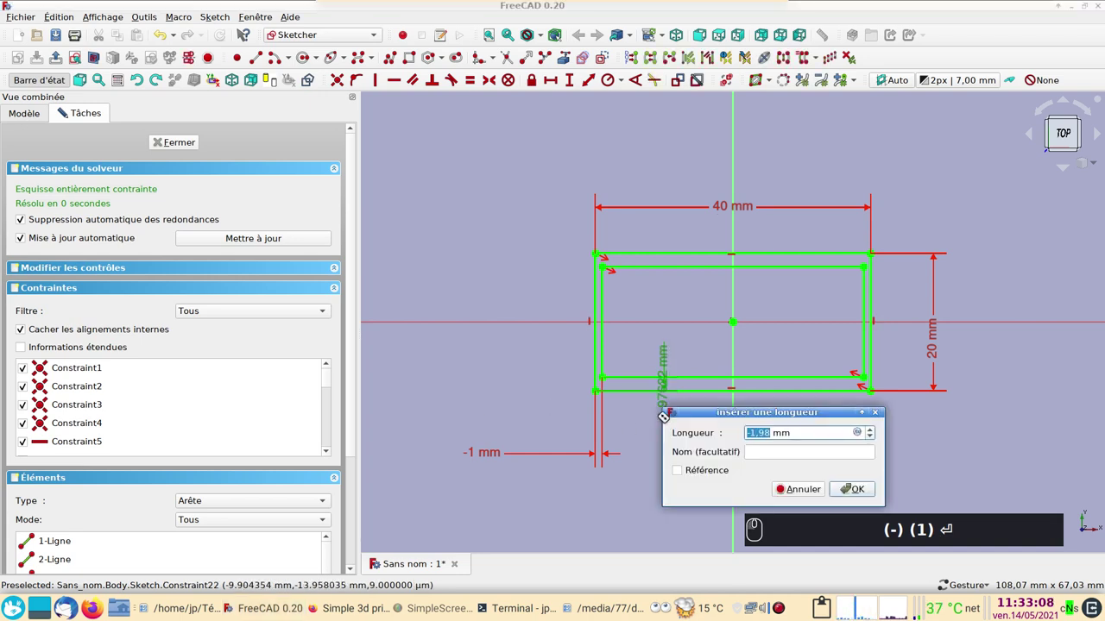
pyautogui.press('-')
pyautogui.press('1')
pyautogui.press('Return')
pyautogui.write('(-) (1) ⏎ (-) (1) ⏎')
pyautogui.moveTo(670, 377); pyautogui.dragTo(646, 434)
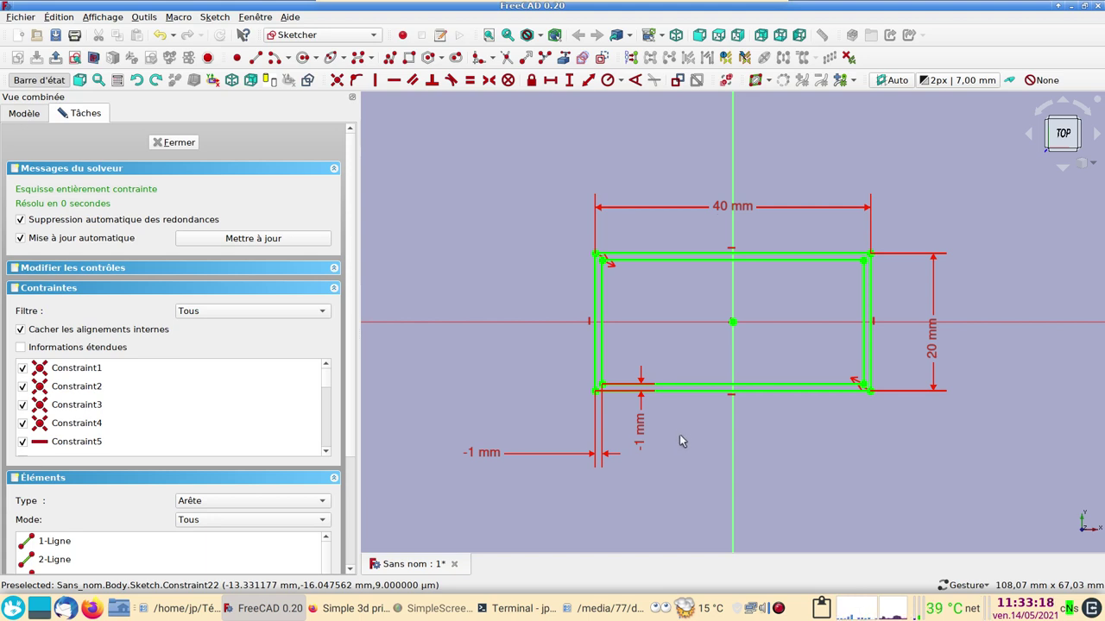
pyautogui.moveTo(485, 454); pyautogui.dragTo(520, 438)
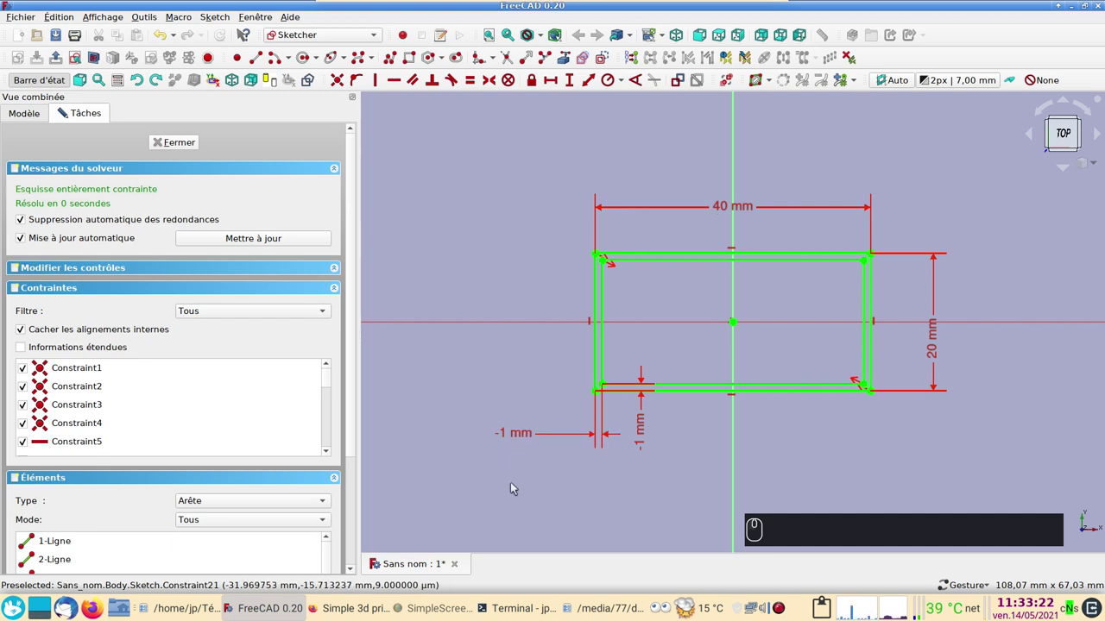
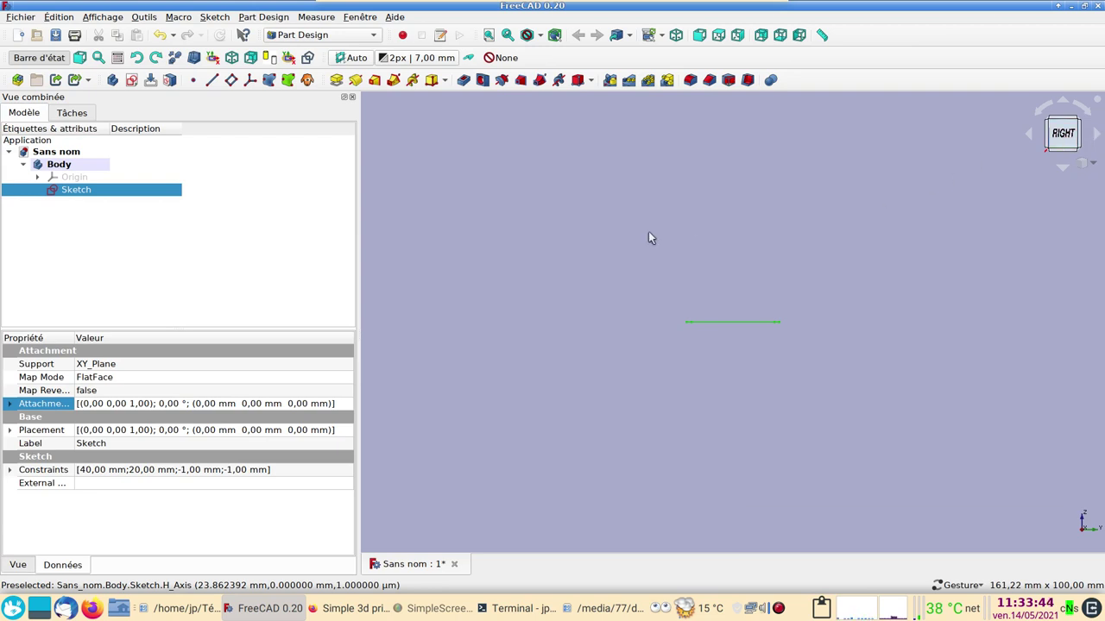
# Step: Close the profile sketch, switch to Right view and begin a downward polyline in a new sketch
pyautogui.moveTo(585, 231); pyautogui.dragTo(922, 209)
pyautogui.click(1075, 139)
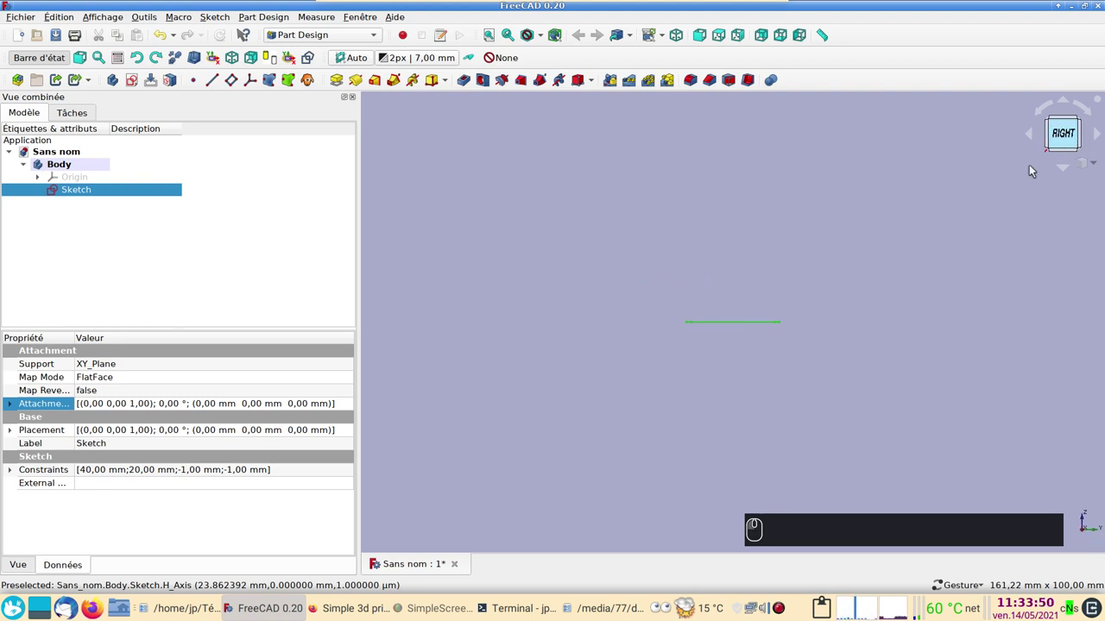
pyautogui.moveTo(820, 271); pyautogui.dragTo(668, 402)
pyautogui.click(844, 201)
pyautogui.press('3')
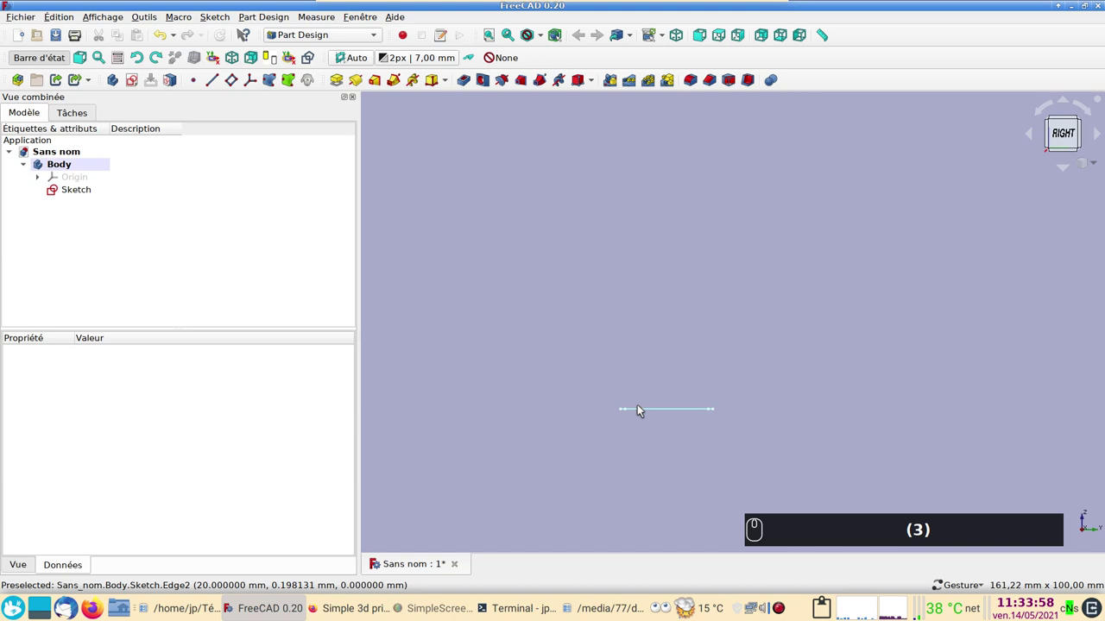
pyautogui.rightClick(481, 428)
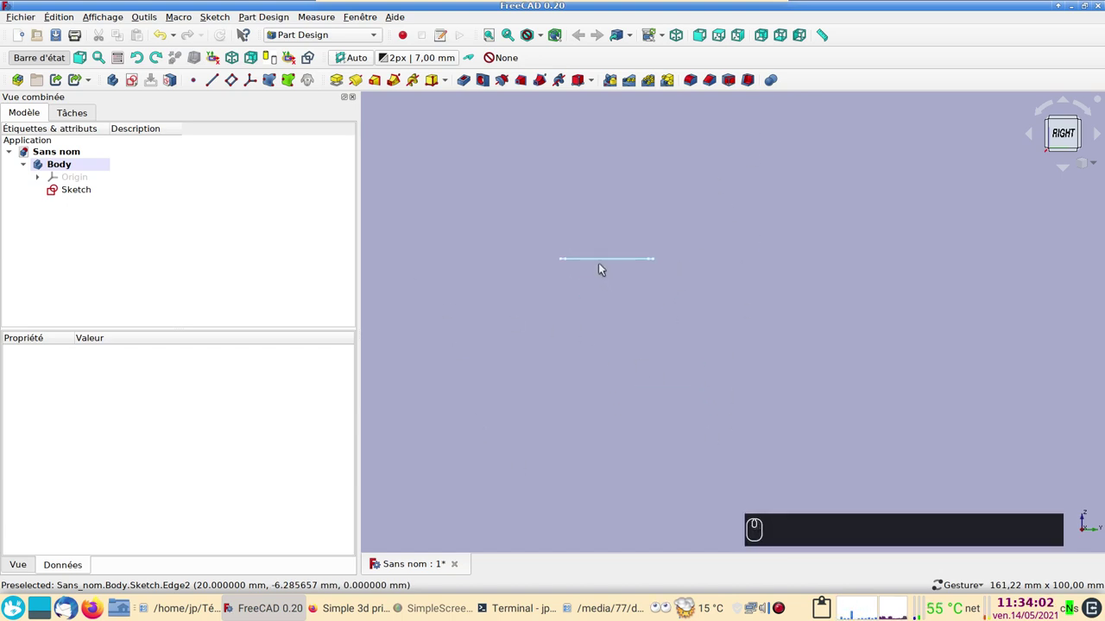
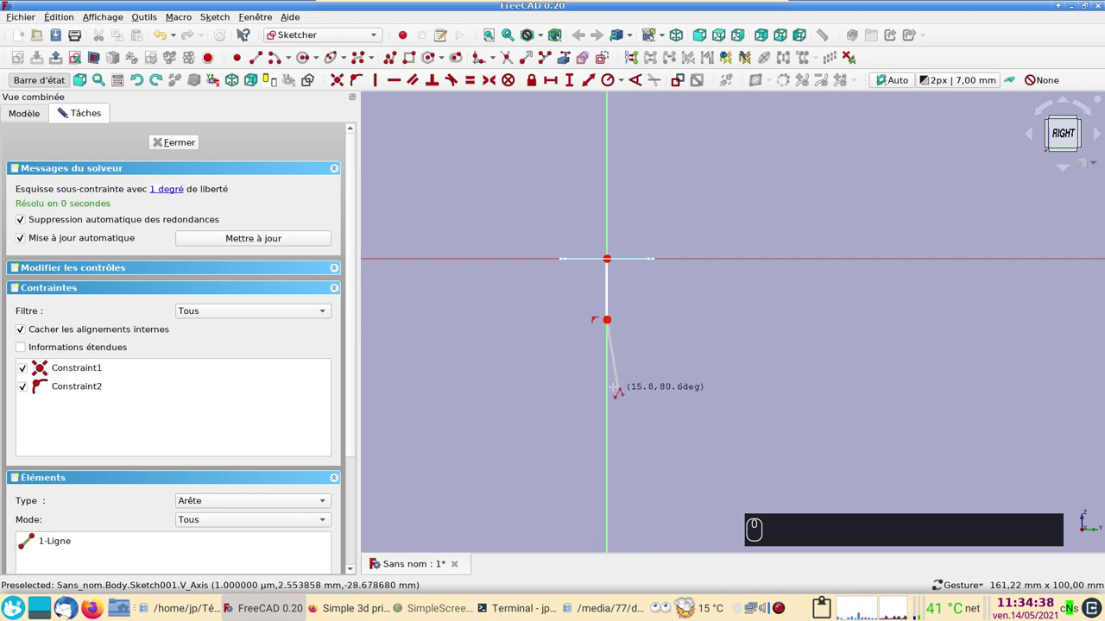
# Step: Draw the path as vertical line, tangent arc, sloping line and final arc, toggling arc mode with M
pyautogui.press('m')
pyautogui.write('mmm')
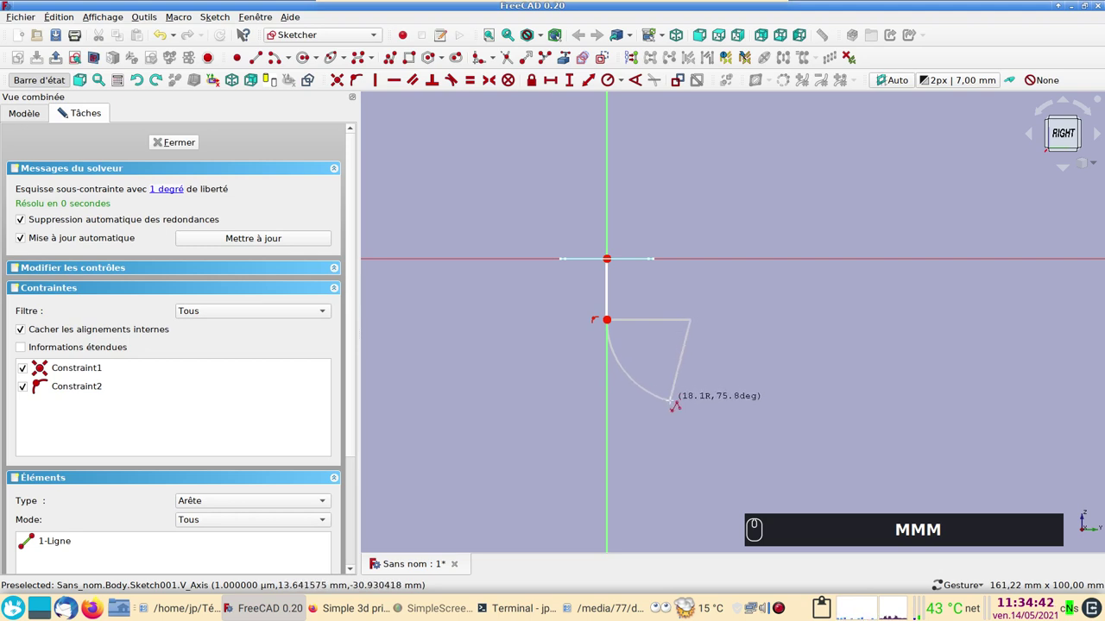
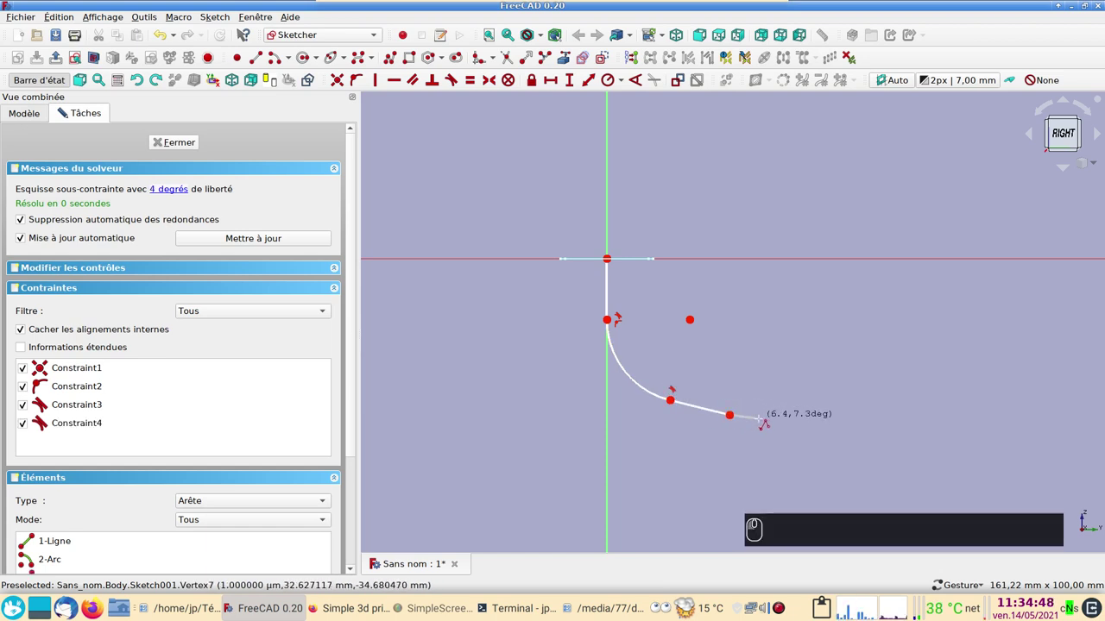
pyautogui.write('mmm')
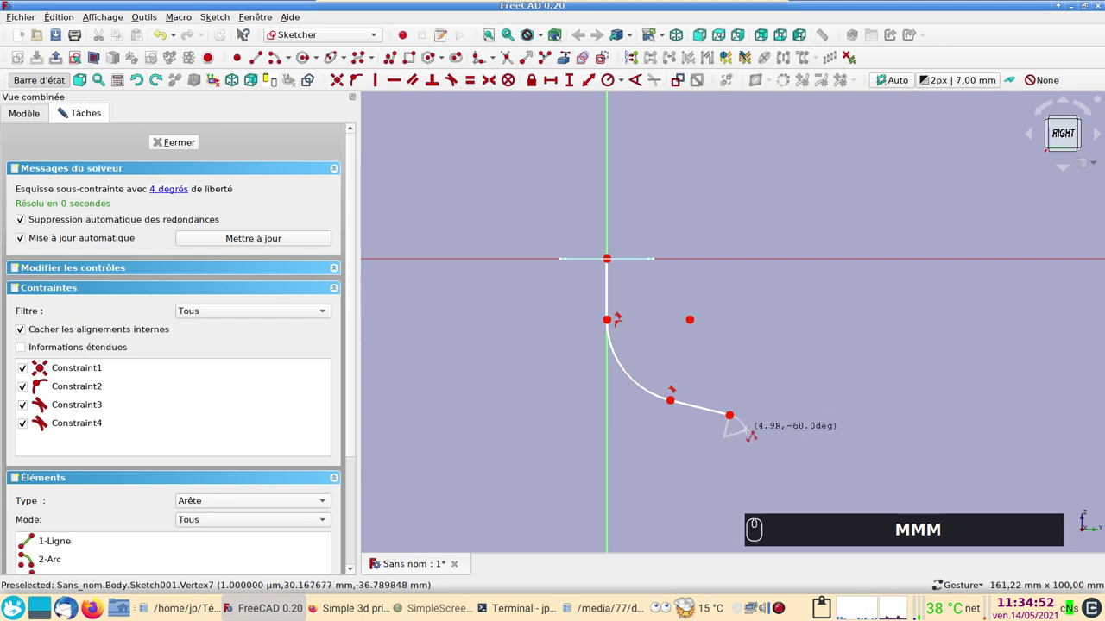
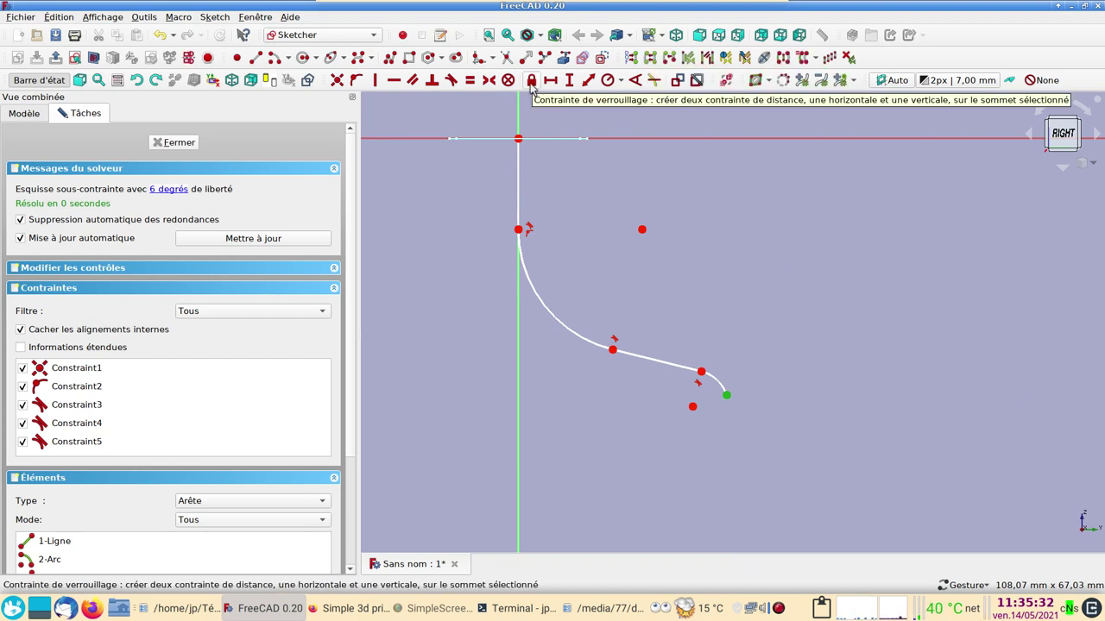
# Step: Lock the path end point at 30.258 mm across and 37.2989 mm down, moving the labels clear
pyautogui.click(535, 90)
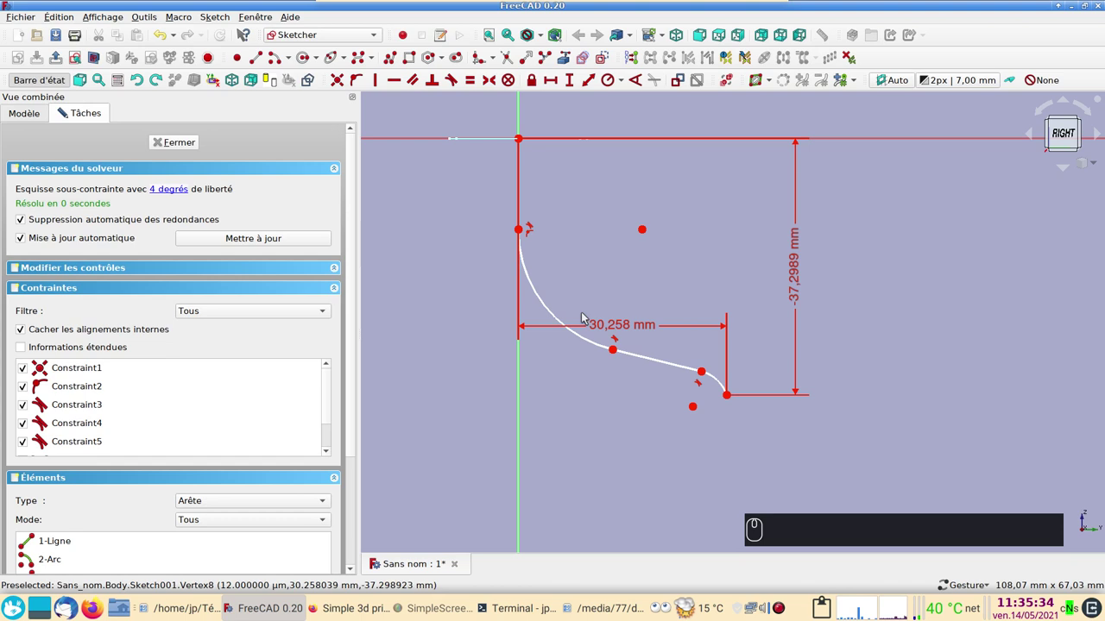
pyautogui.moveTo(602, 327); pyautogui.dragTo(629, 413)
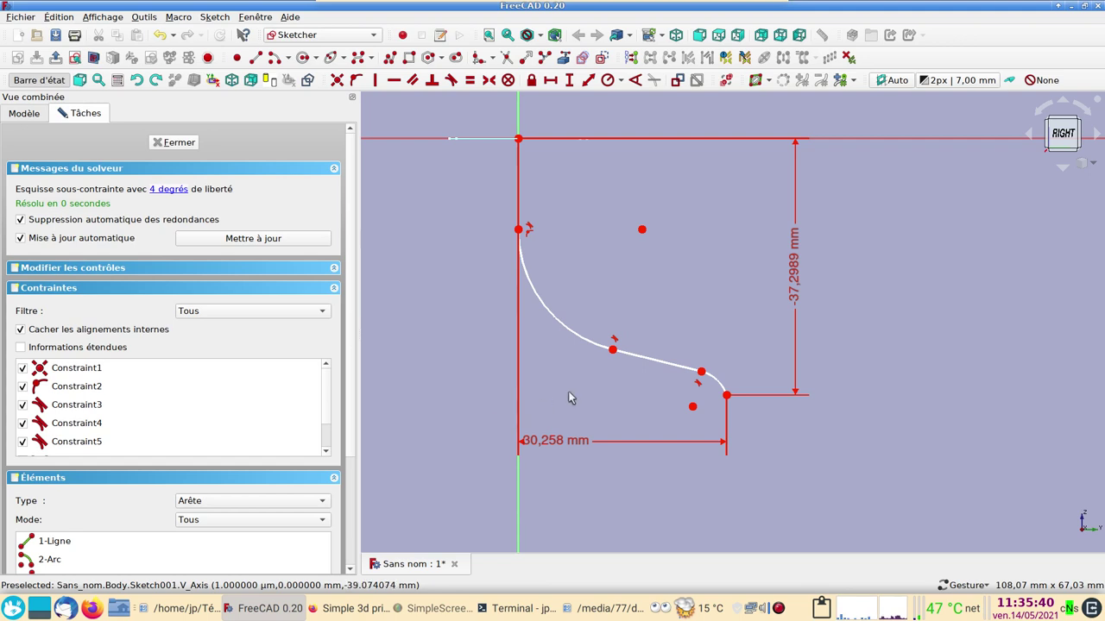
pyautogui.moveTo(616, 352); pyautogui.dragTo(632, 383)
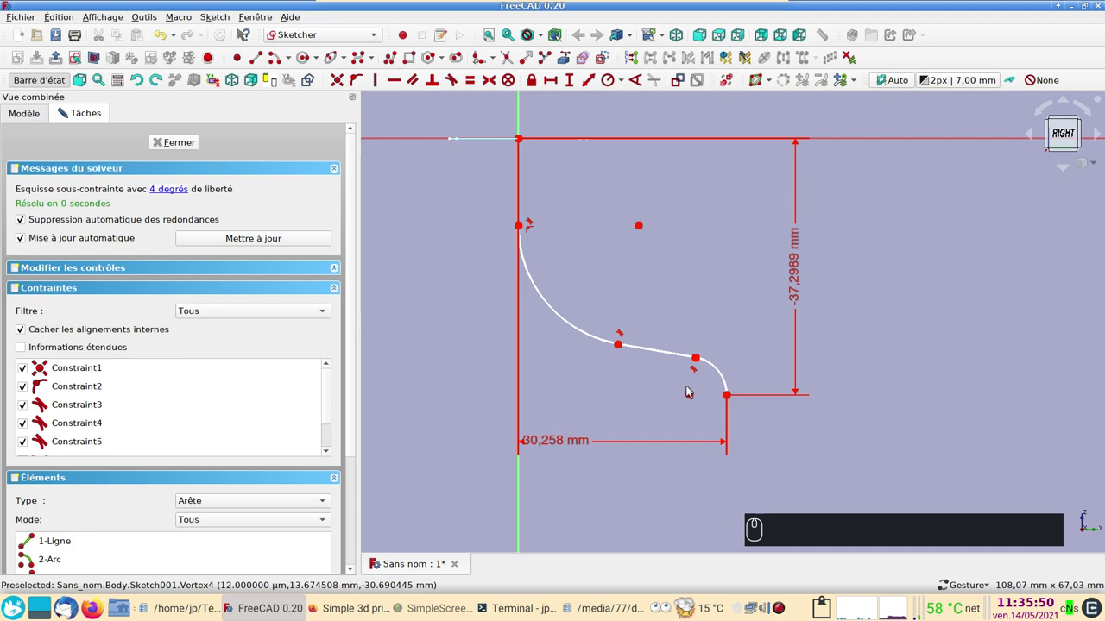
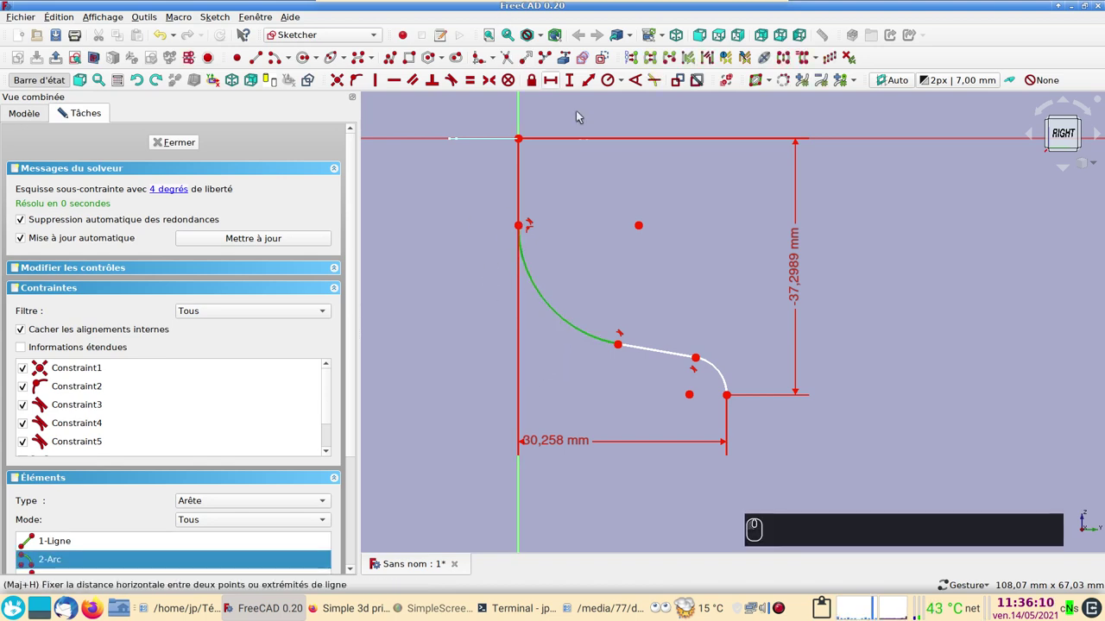
# Step: Try 20 mm then 15 mm radii on the first curve, then remove that radius constraint
pyautogui.click(612, 83)
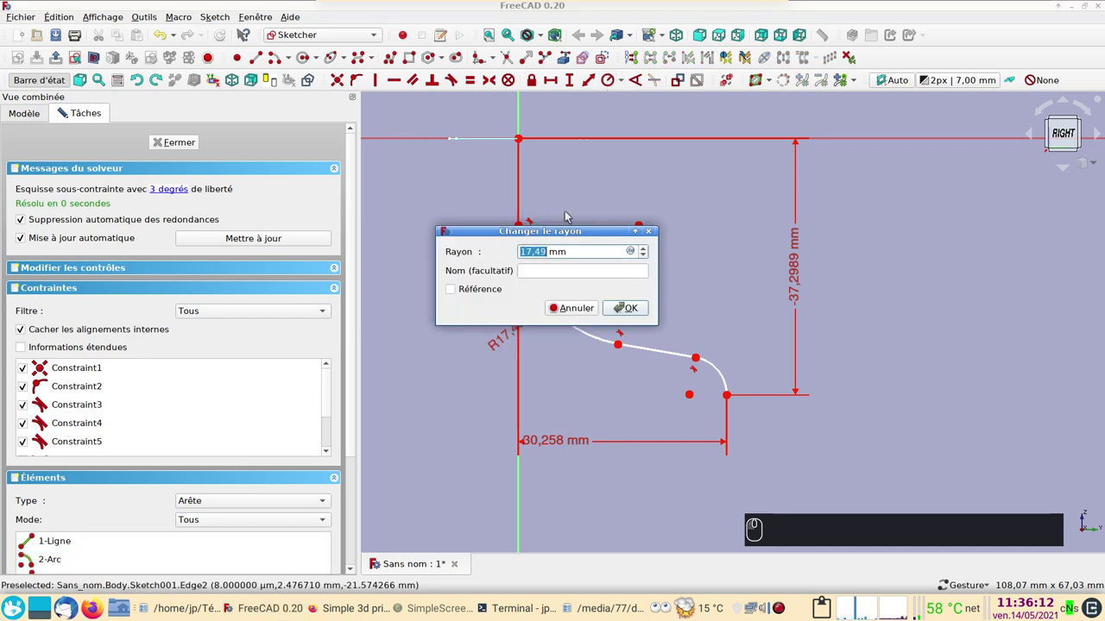
pyautogui.press('Return')
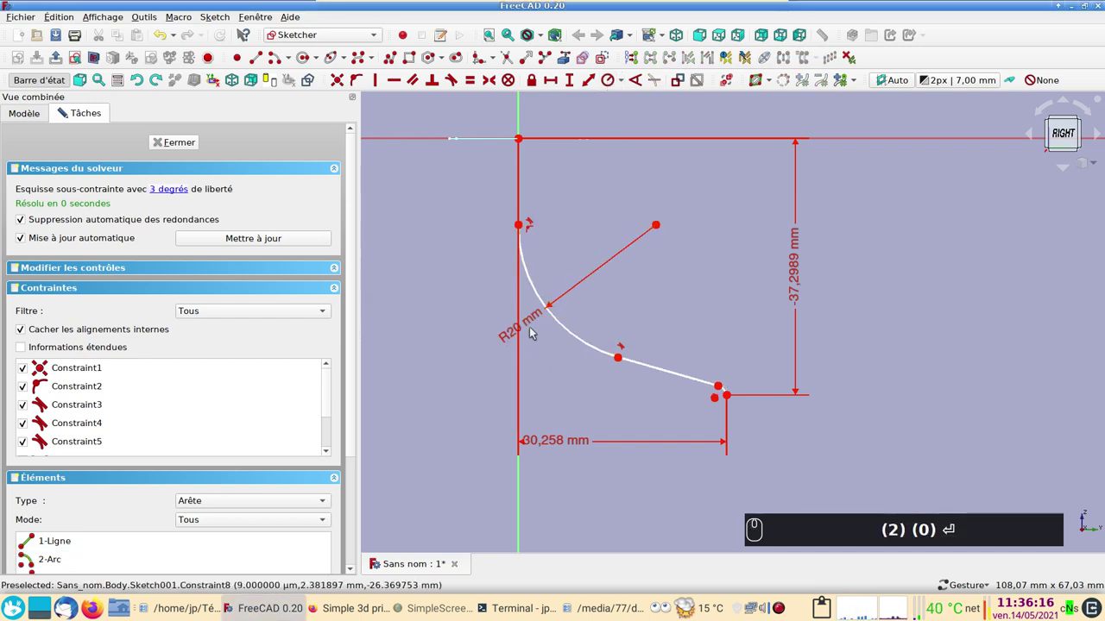
pyautogui.moveTo(535, 323); pyautogui.dragTo(545, 324)
pyautogui.write('(2) (0) ⏎ (1) (5)')
pyautogui.press('Return')
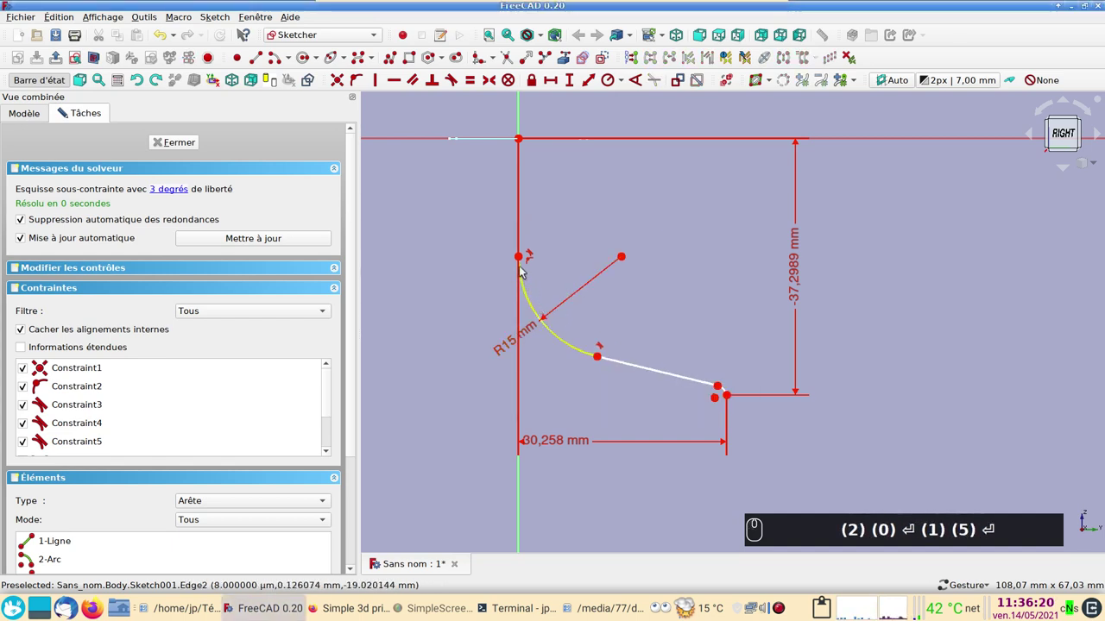
pyautogui.moveTo(527, 257); pyautogui.dragTo(584, 343)
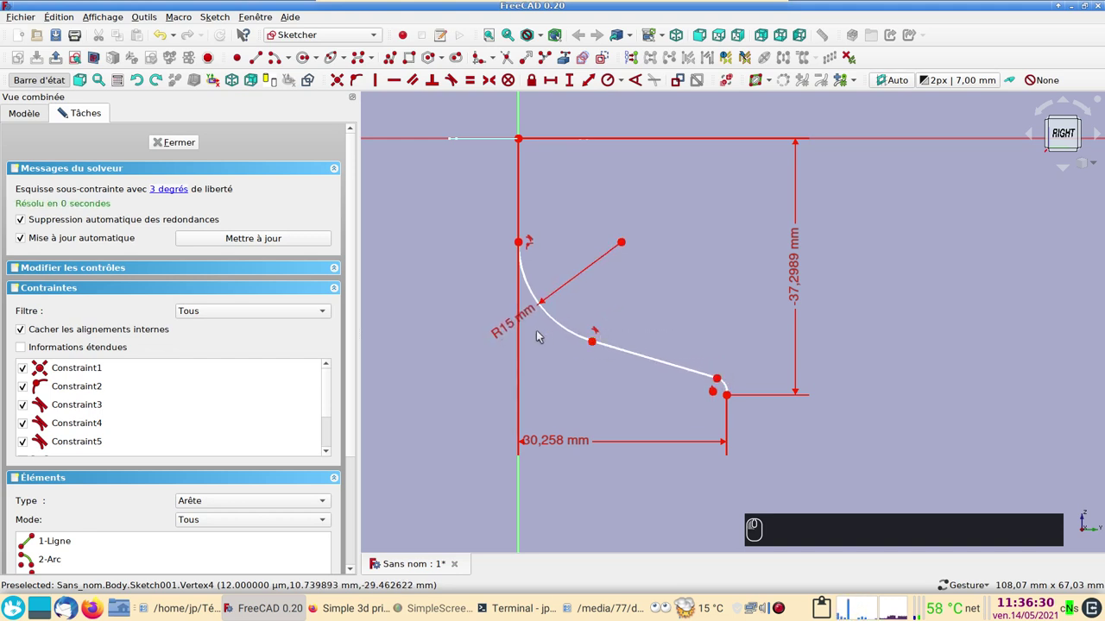
pyautogui.click(528, 313)
pyautogui.press('Delete')
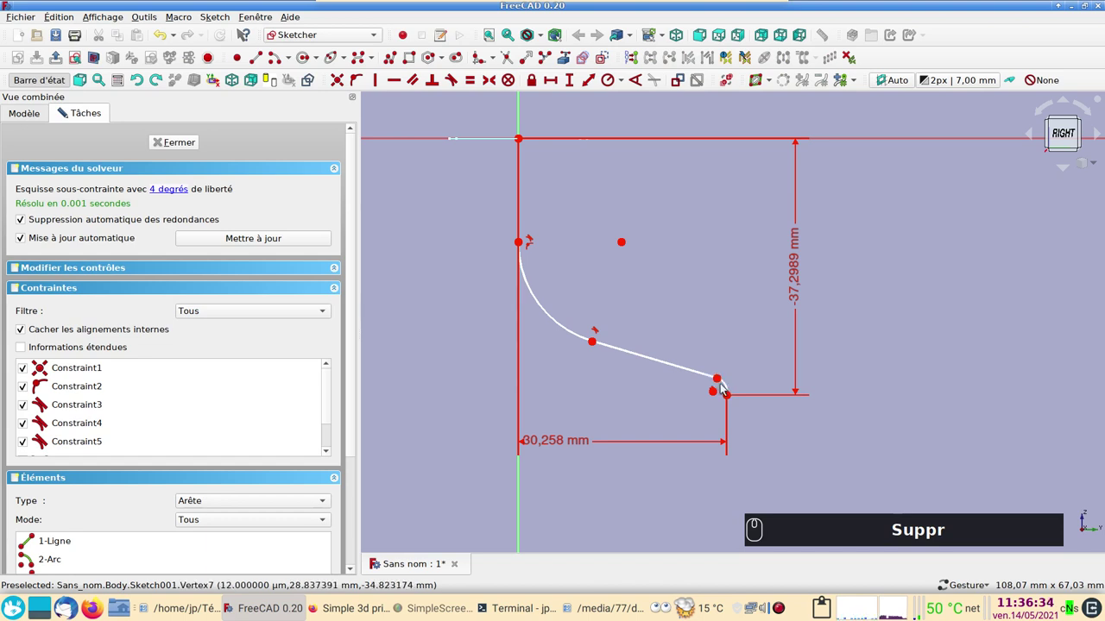
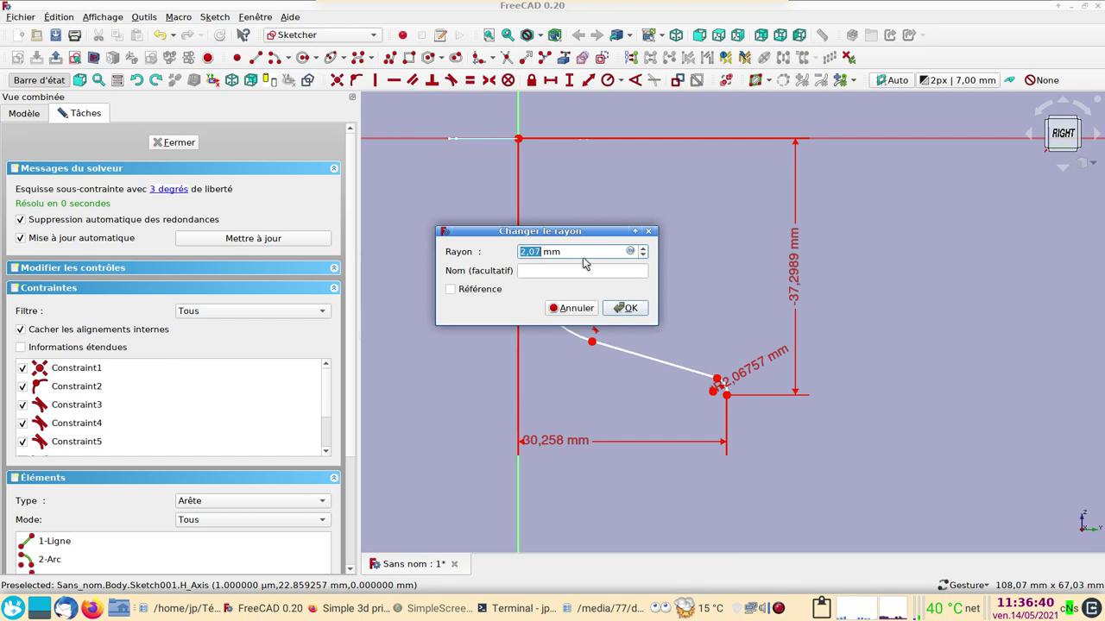
# Step: Give the lower arc R6 mm and the upper arc R13.47 mm, then highlight the still-unconstrained geometry
pyautogui.write('(4)')
pyautogui.press('Return')
pyautogui.moveTo(749, 365); pyautogui.dragTo(739, 361)
pyautogui.press('Return')
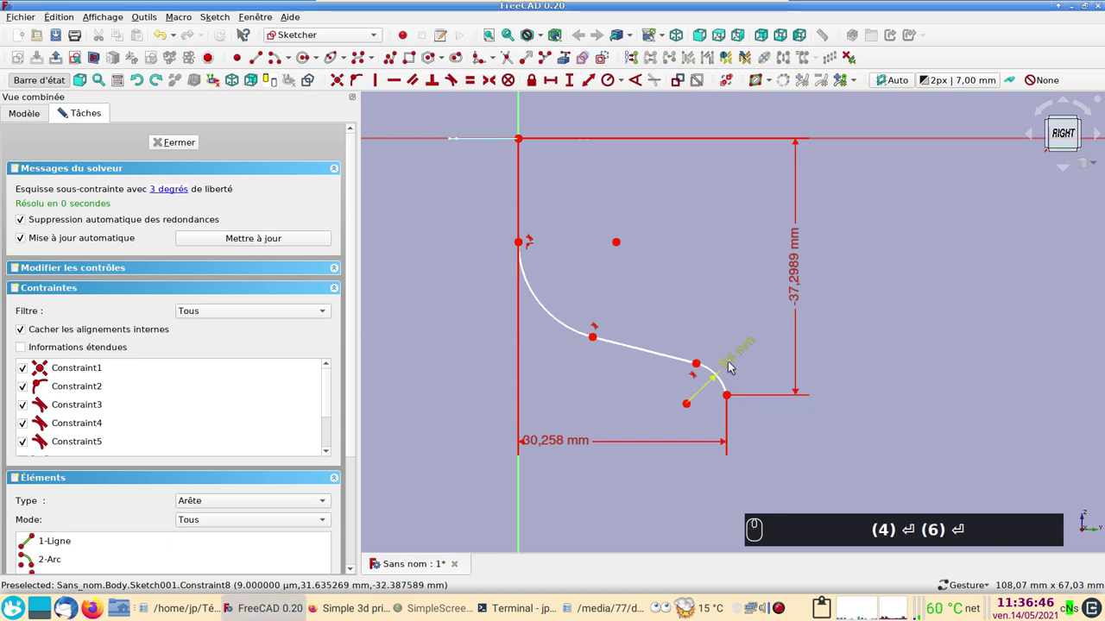
pyautogui.moveTo(599, 337); pyautogui.dragTo(574, 389)
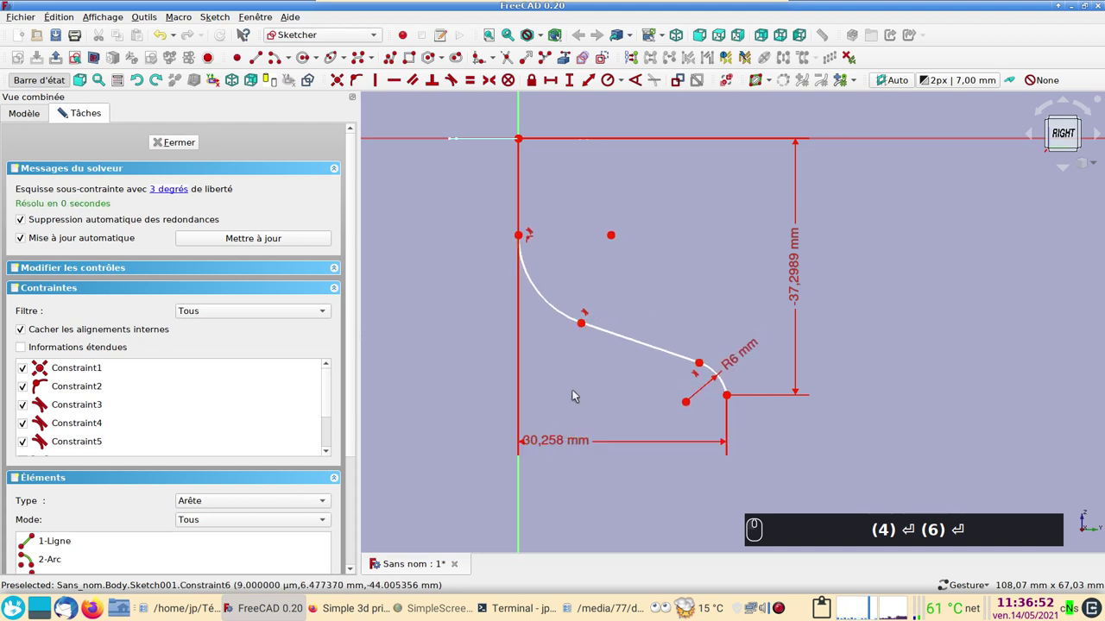
pyautogui.click(547, 292)
pyautogui.click(612, 79)
pyautogui.click(635, 309)
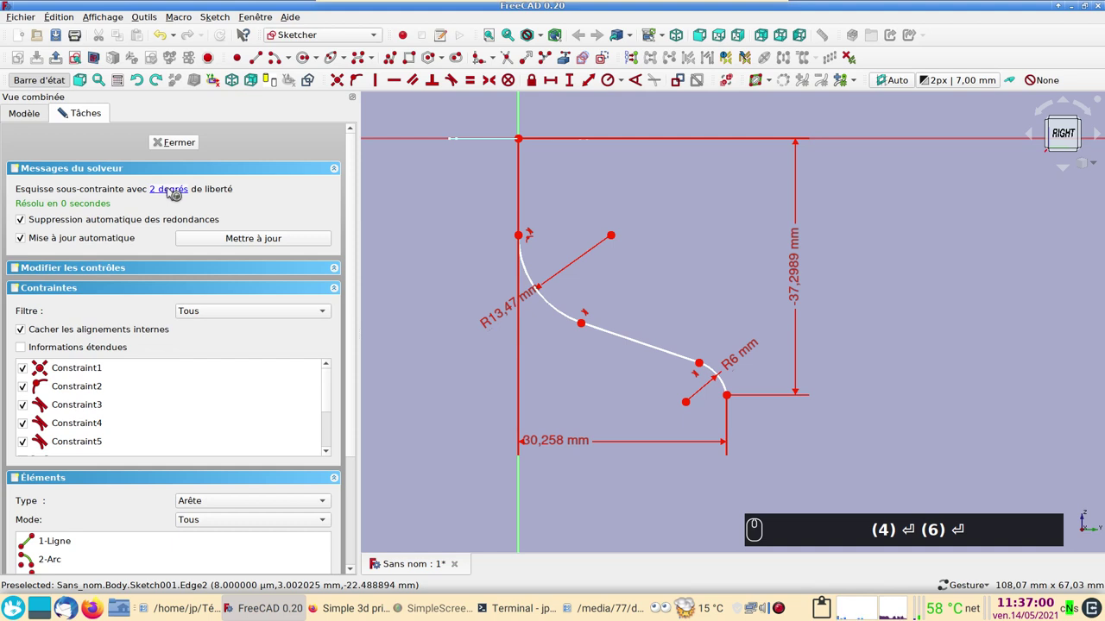
pyautogui.click(174, 193)
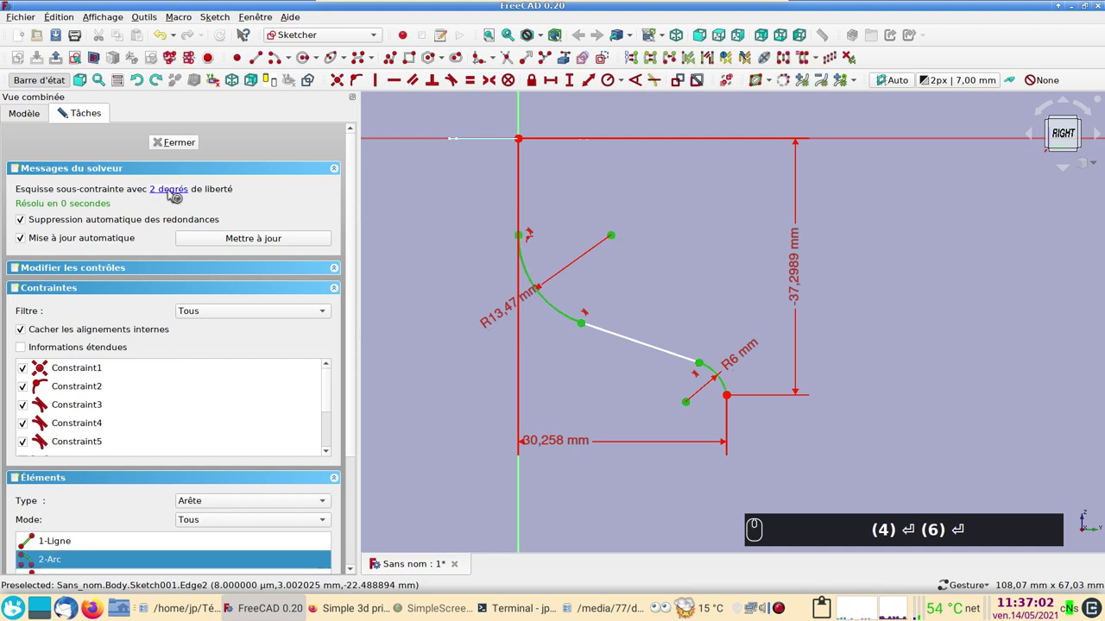
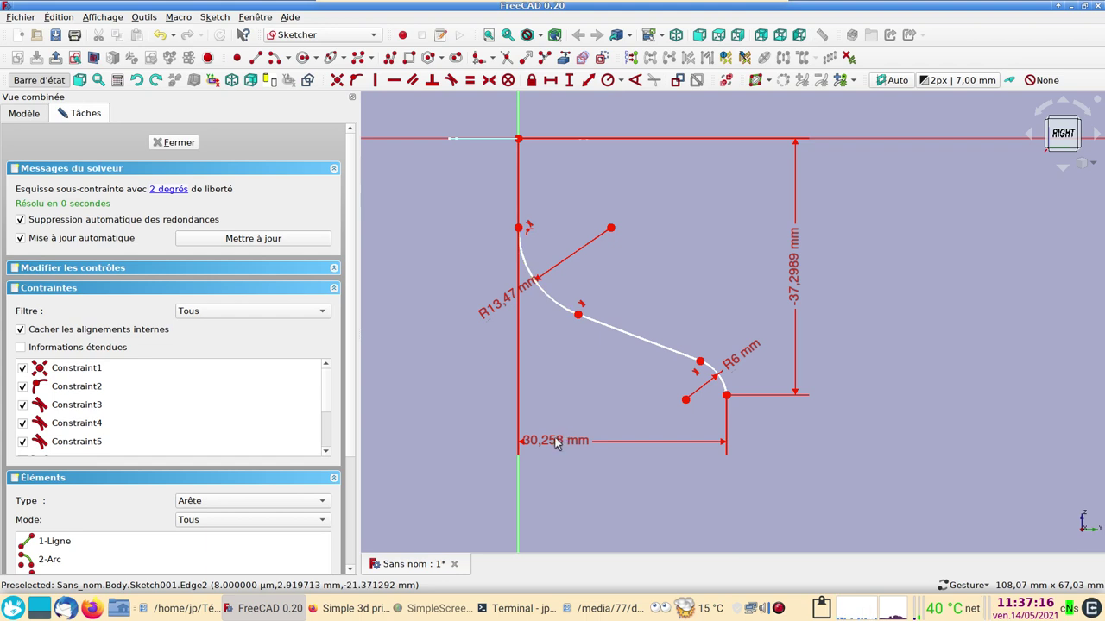
# Step: Move the 30.258 mm dimension above the path and set the upper arc start 13 mm below the top line
pyautogui.moveTo(552, 440); pyautogui.dragTo(554, 193)
pyautogui.click(523, 204)
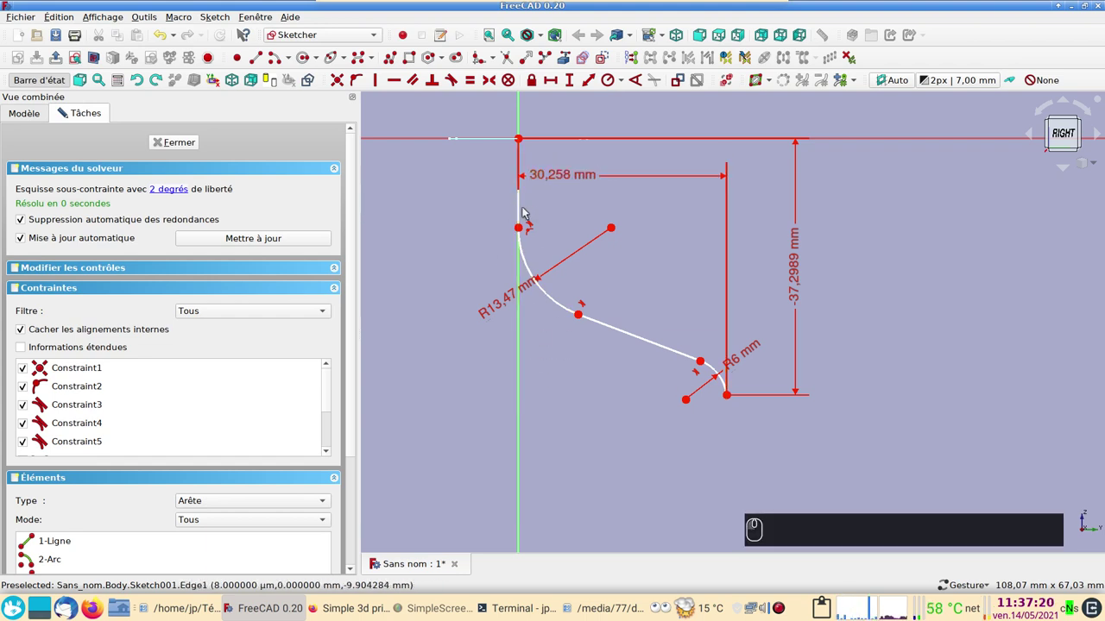
pyautogui.click(524, 207)
pyautogui.click(578, 83)
pyautogui.press('Return')
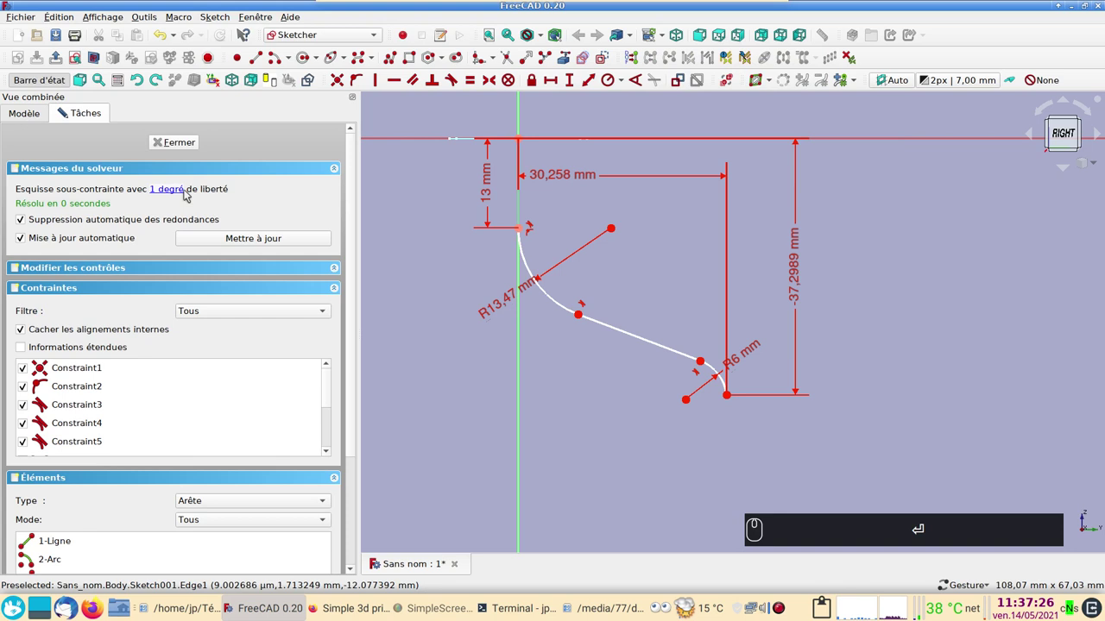
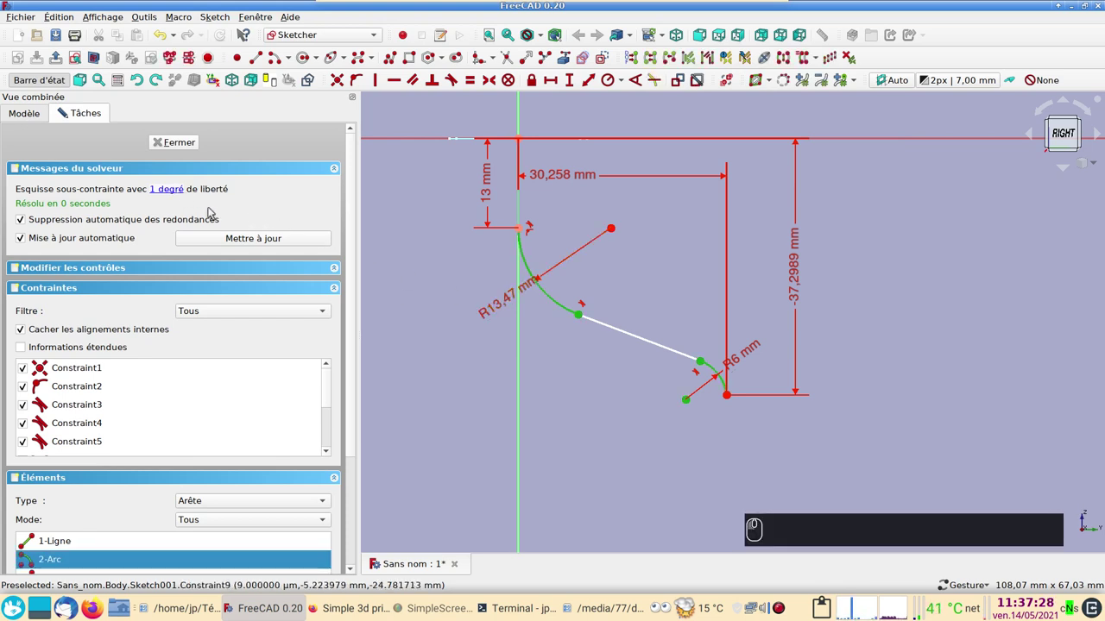
# Step: Constrain the lower arc's centre level with the path's bottom end point
pyautogui.moveTo(688, 400); pyautogui.dragTo(701, 399)
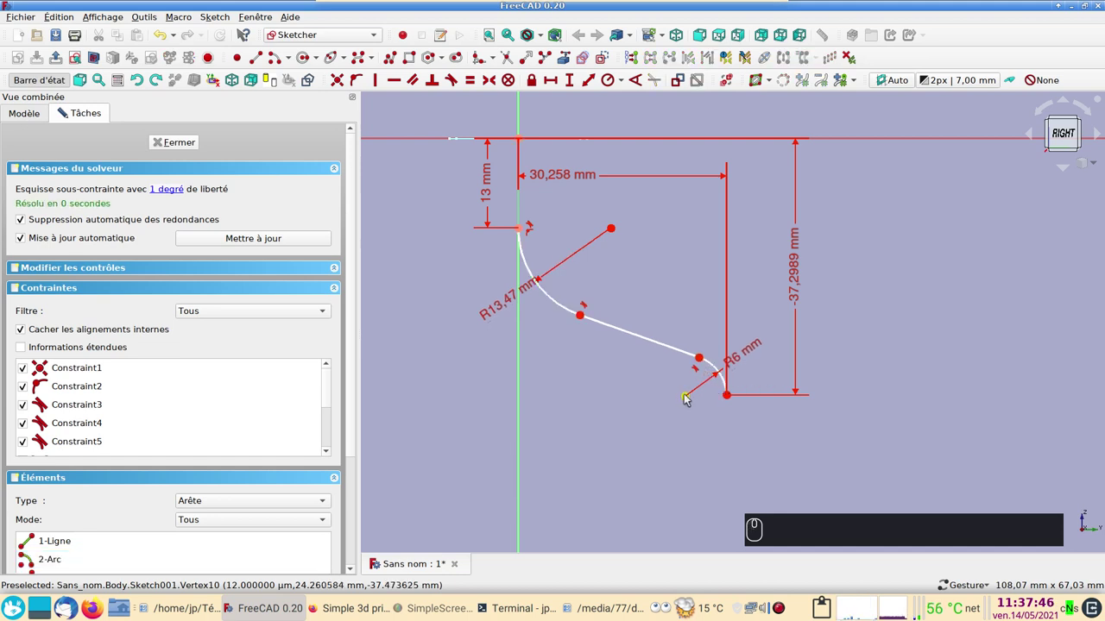
pyautogui.click(692, 396)
pyautogui.click(730, 397)
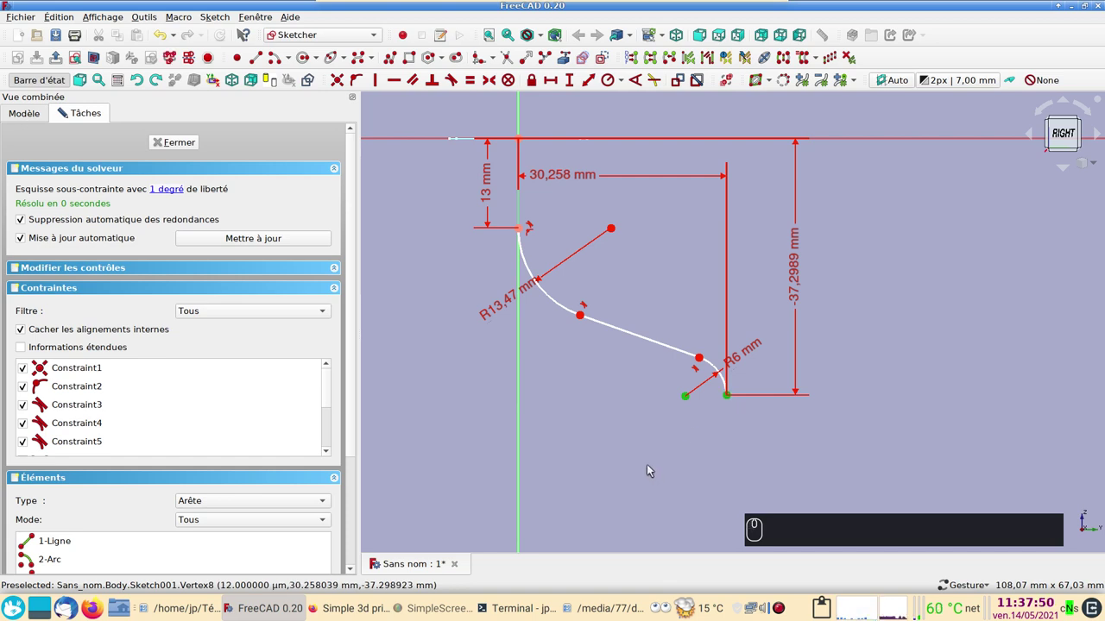
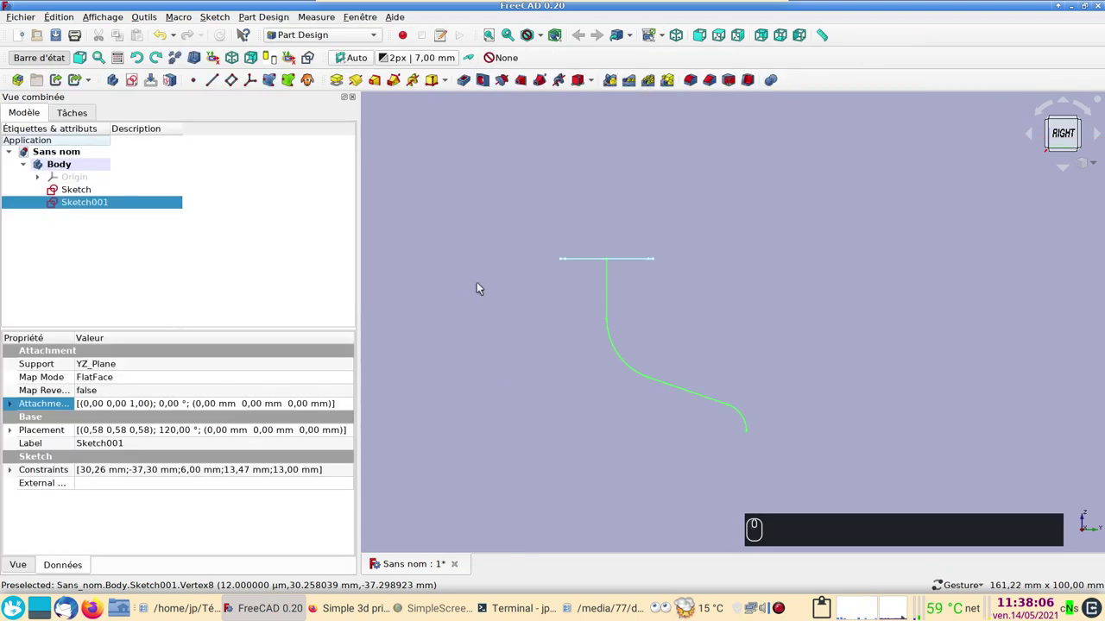
# Step: Orbit and zoom onto the bottom of the S-curve and select its lower endpoint vertex
pyautogui.moveTo(555, 348); pyautogui.dragTo(564, 413)
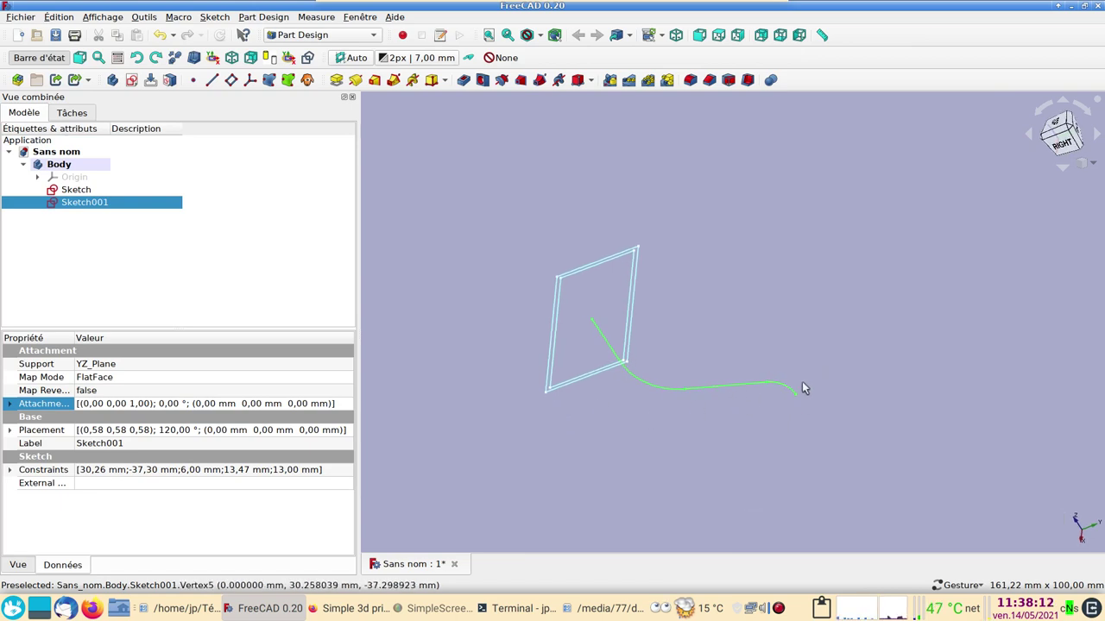
pyautogui.click(956, 402)
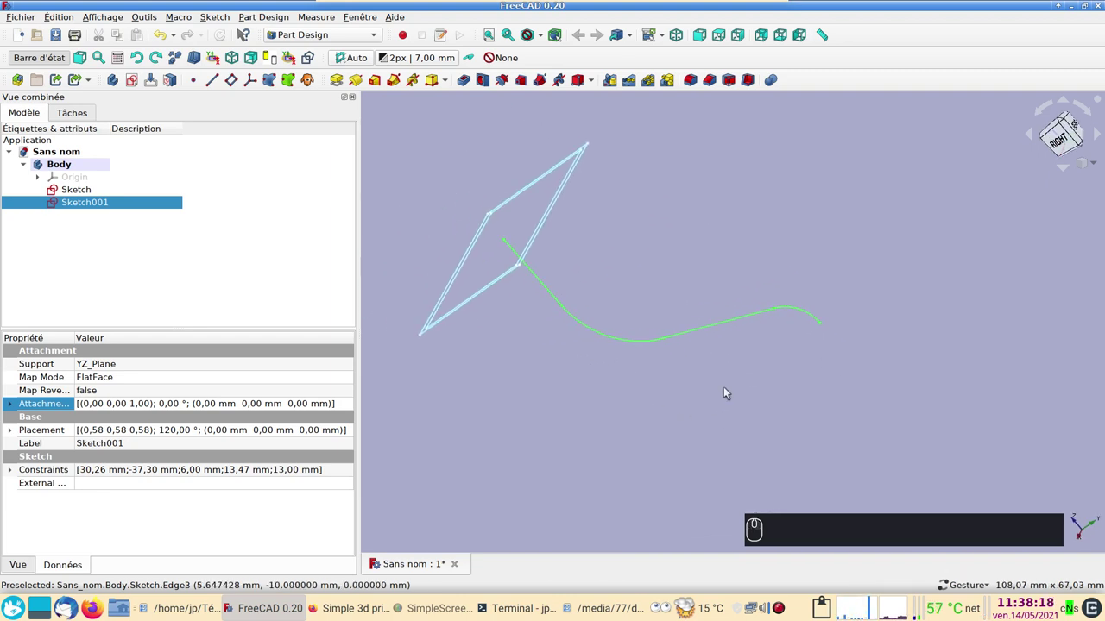
pyautogui.click(744, 395)
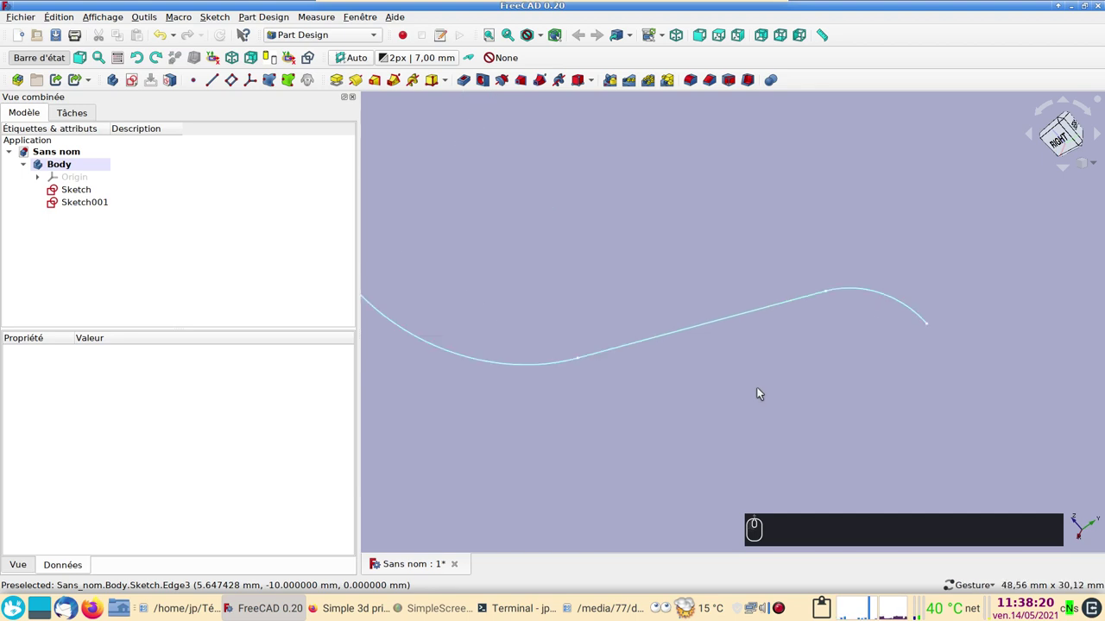
pyautogui.scroll(3)
pyautogui.click(547, 372)
pyautogui.click(571, 348)
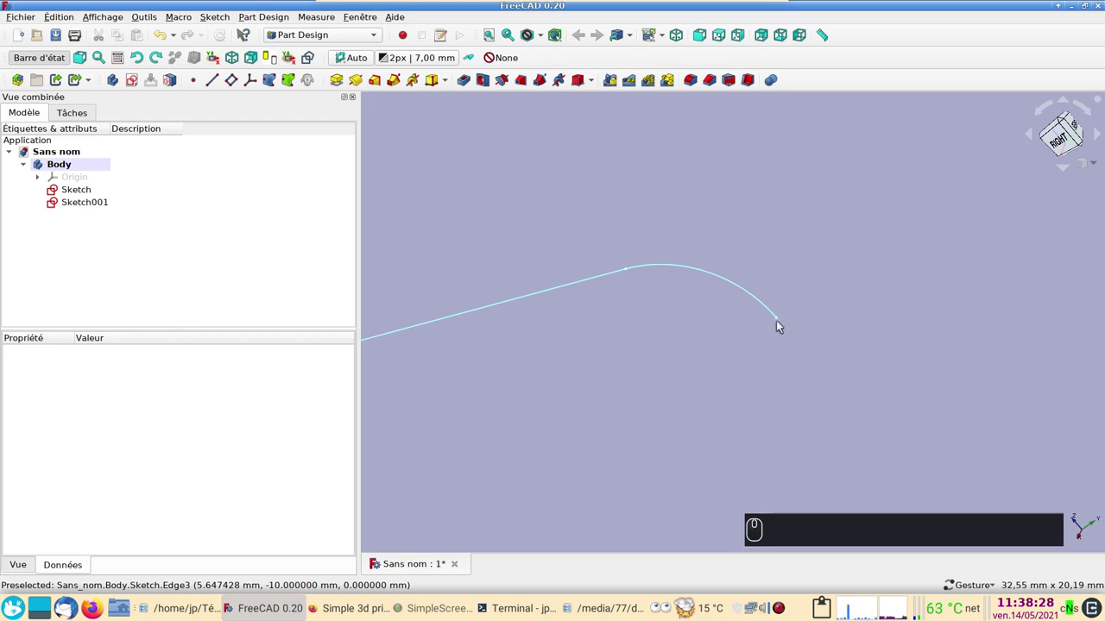
pyautogui.click(781, 320)
pyautogui.press('⌨')
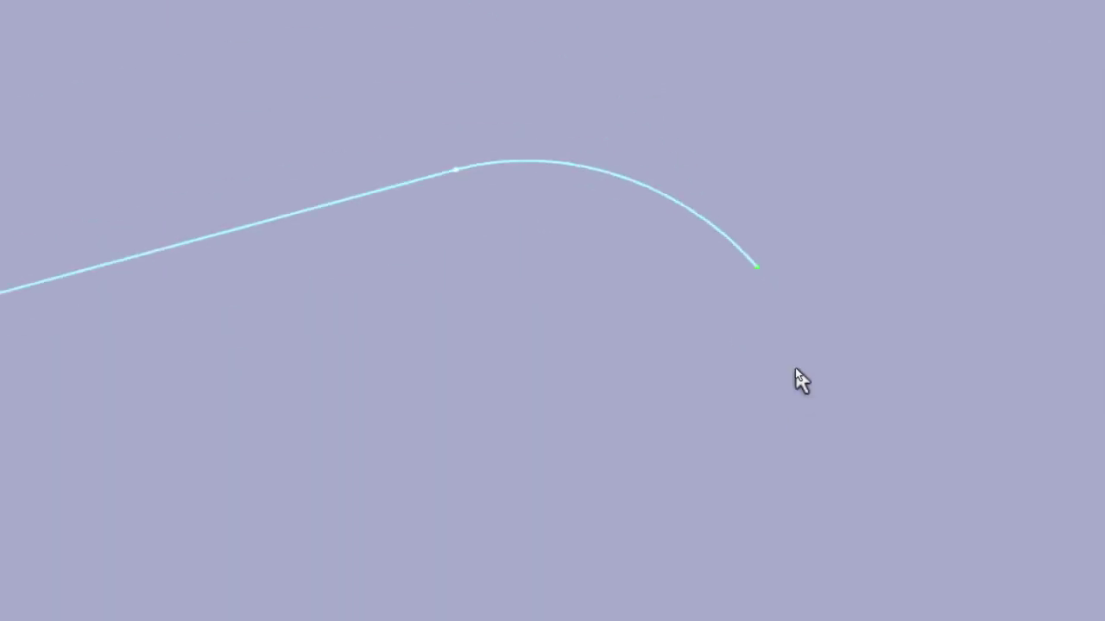
pyautogui.scroll(-3)
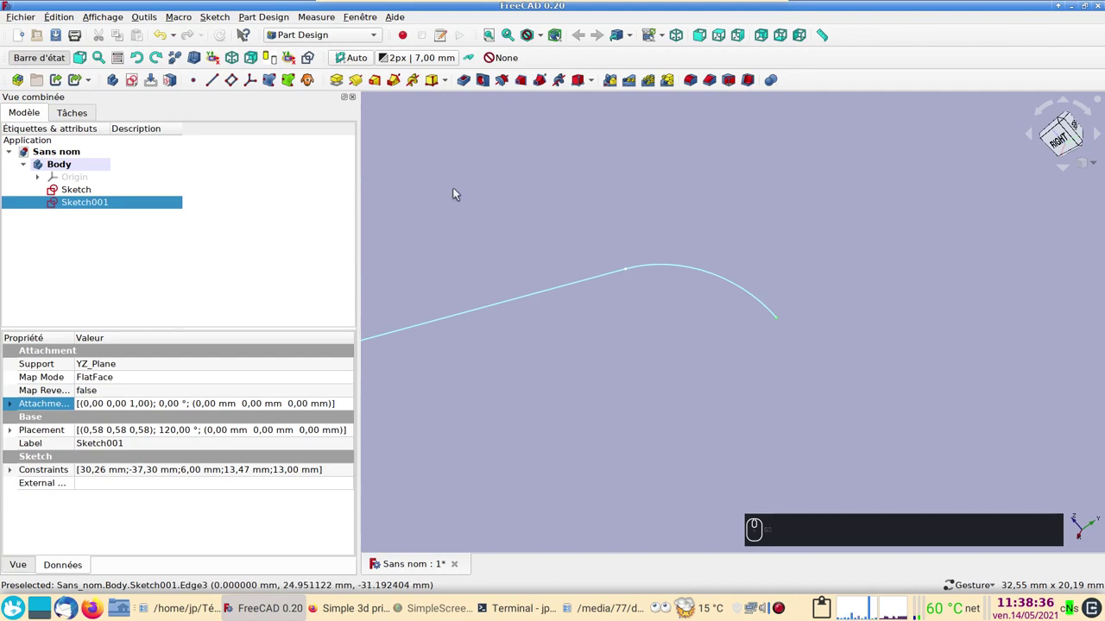
# Step: Create a datum plane translated to the selected lower endpoint of Sketch001 and confirm it
pyautogui.click(236, 79)
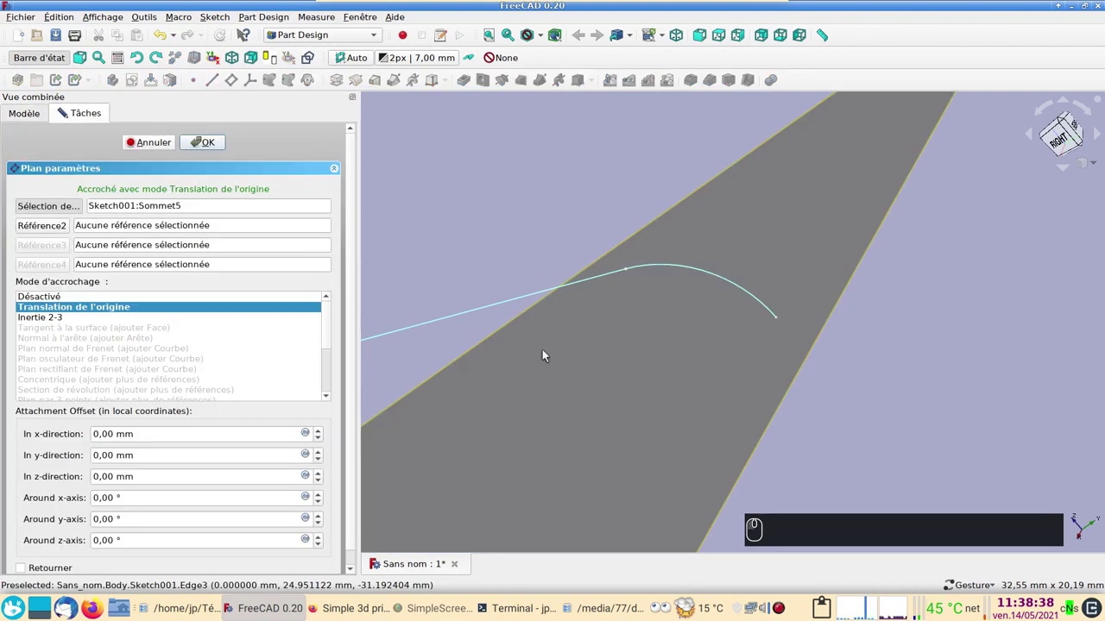
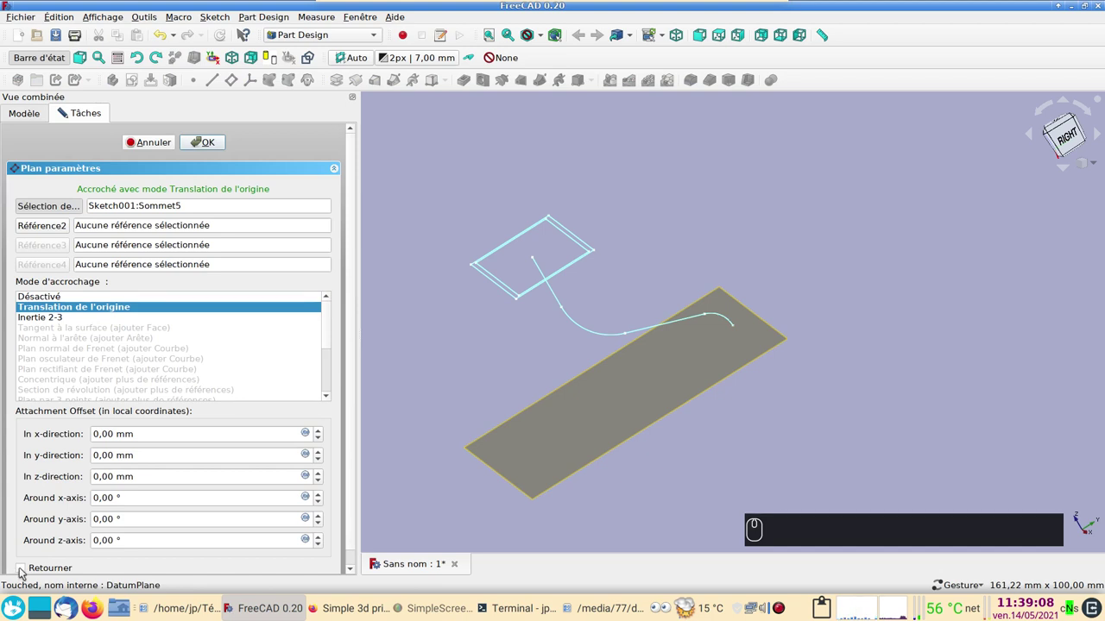
pyautogui.click(159, 139)
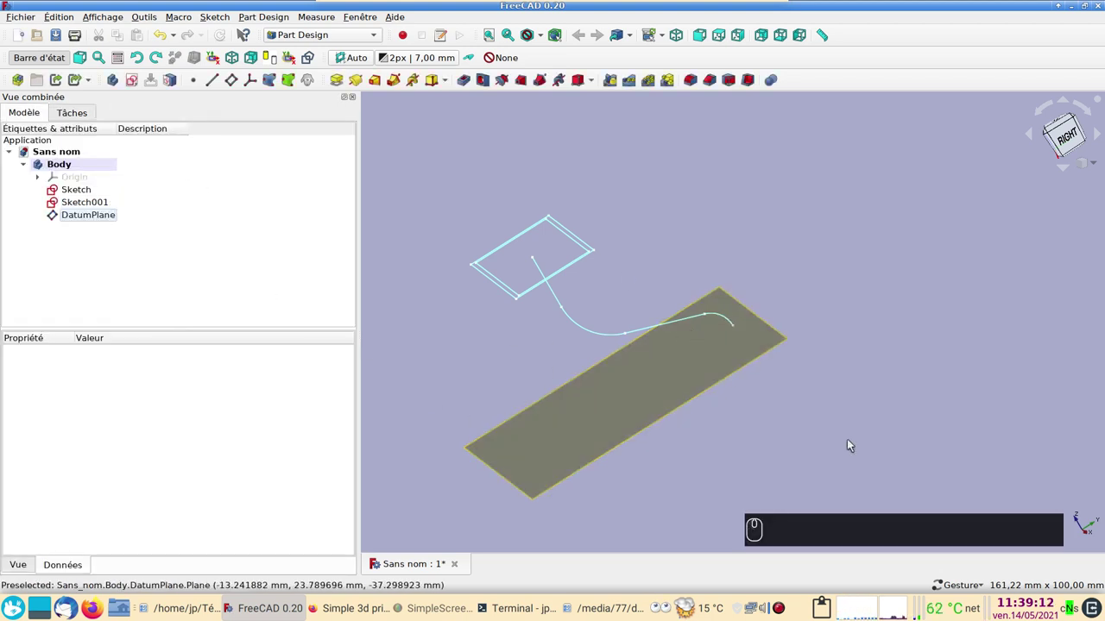
pyautogui.click(671, 364)
pyautogui.click(499, 330)
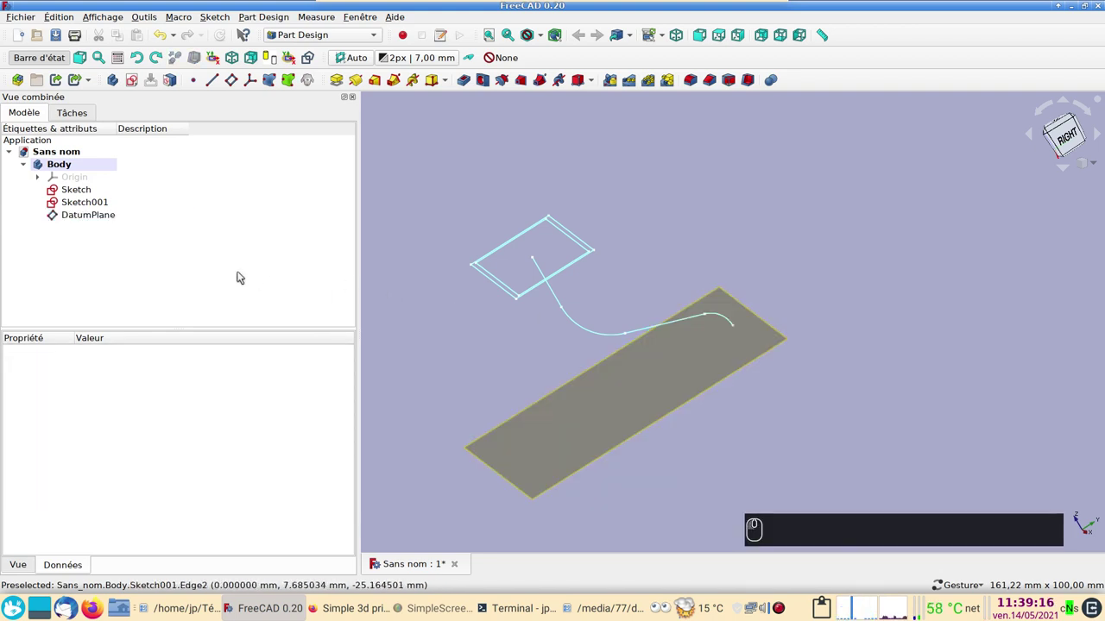
# Step: Start Sketch002 on DatumPlane and draw a rectangle around the origin
pyautogui.click(95, 217)
pyautogui.click(140, 79)
pyautogui.click(155, 93)
pyautogui.click(169, 107)
pyautogui.scroll(3)
pyautogui.moveTo(590, 376); pyautogui.dragTo(478, 297)
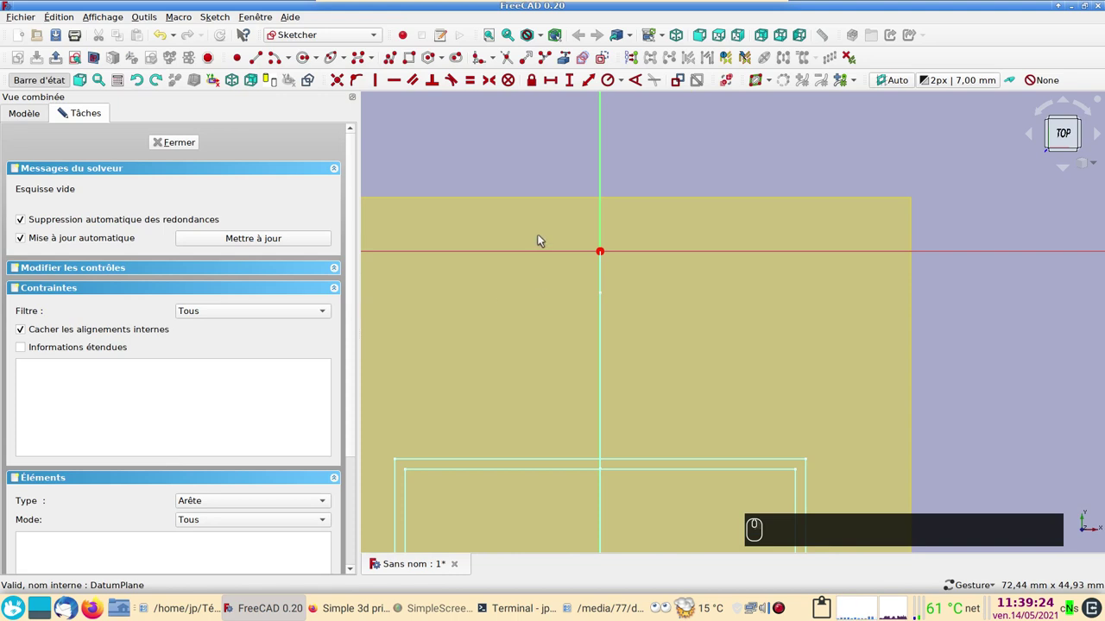
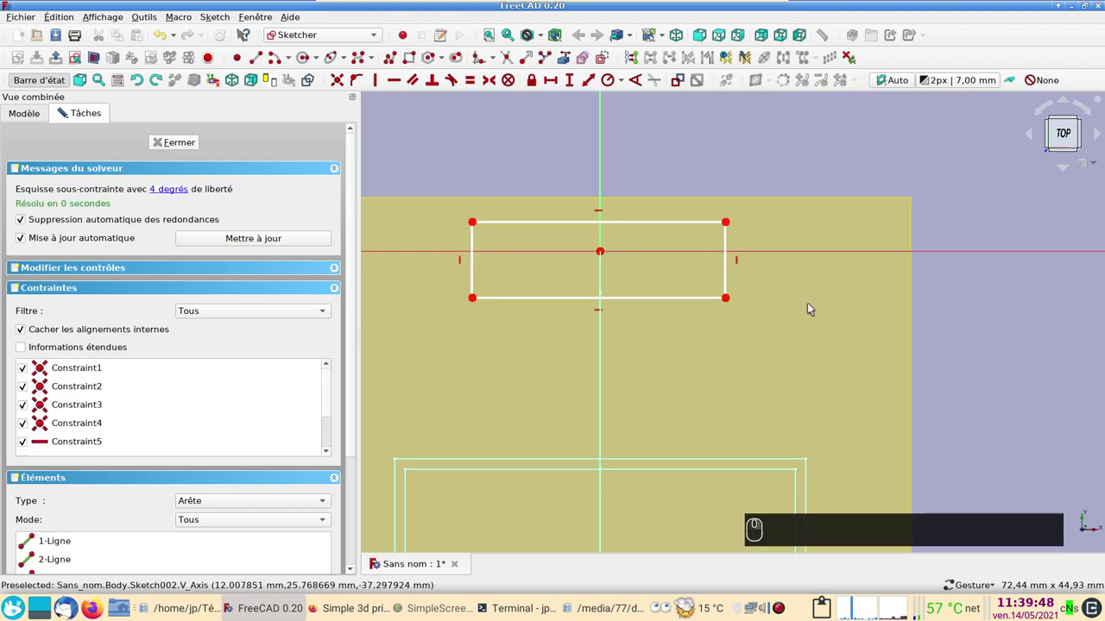
# Step: Make the rectangle's opposite corners symmetric about the sketch origin and narrow it
pyautogui.click(732, 297)
pyautogui.click(478, 220)
pyautogui.click(606, 248)
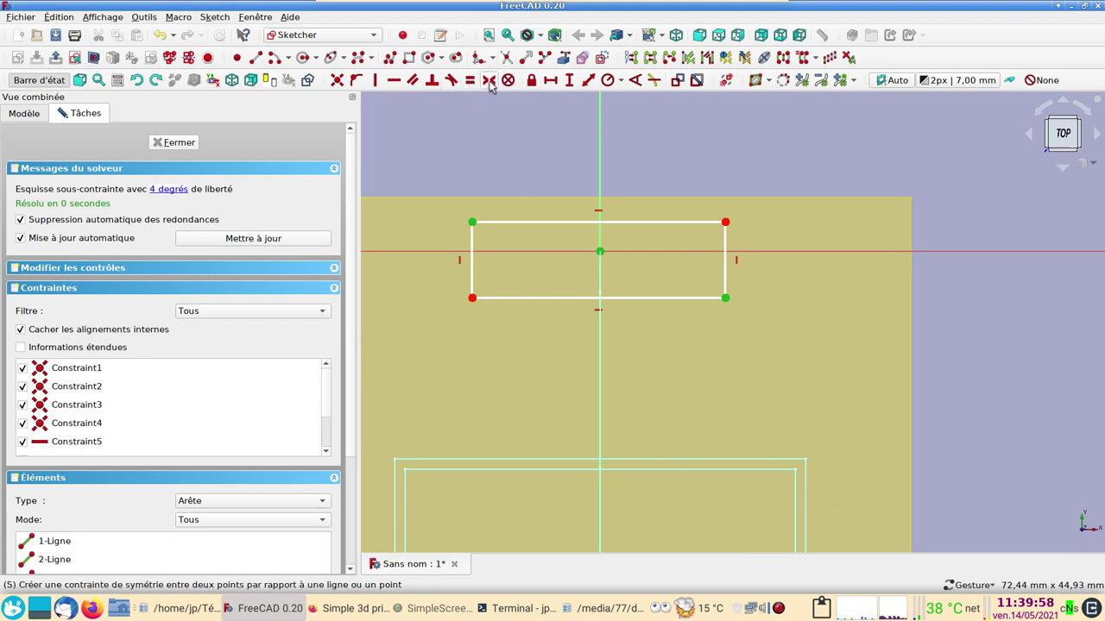
pyautogui.press('s')
pyautogui.moveTo(479, 218); pyautogui.dragTo(544, 243)
# Step: Constrain the outer rectangle to 30 mm wide and 6 mm high
pyautogui.click(562, 231)
pyautogui.click(551, 81)
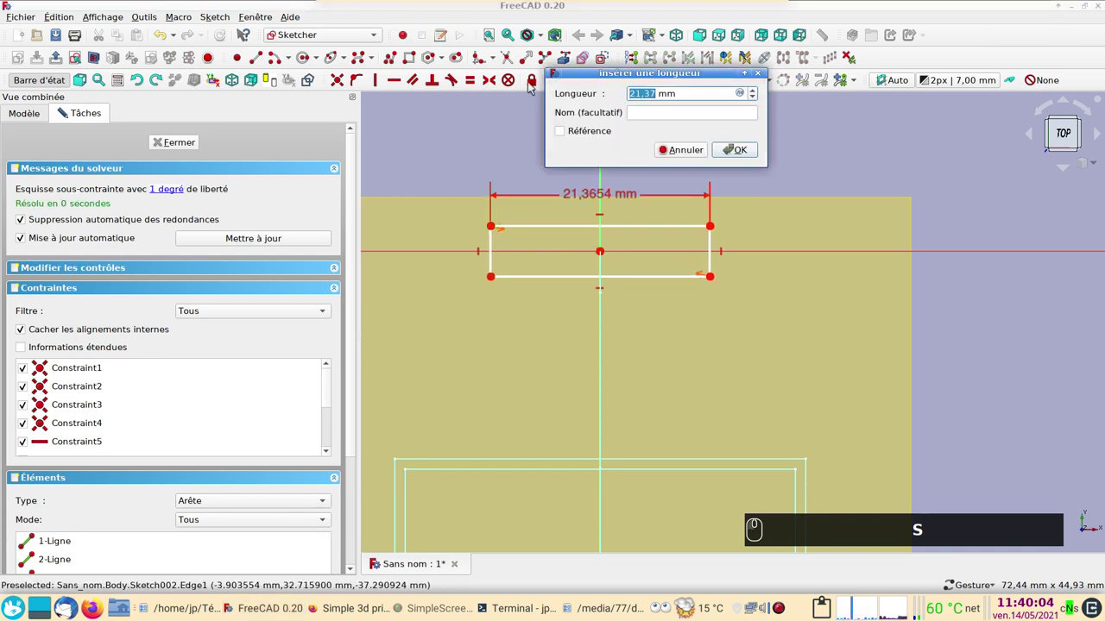
pyautogui.press('Return')
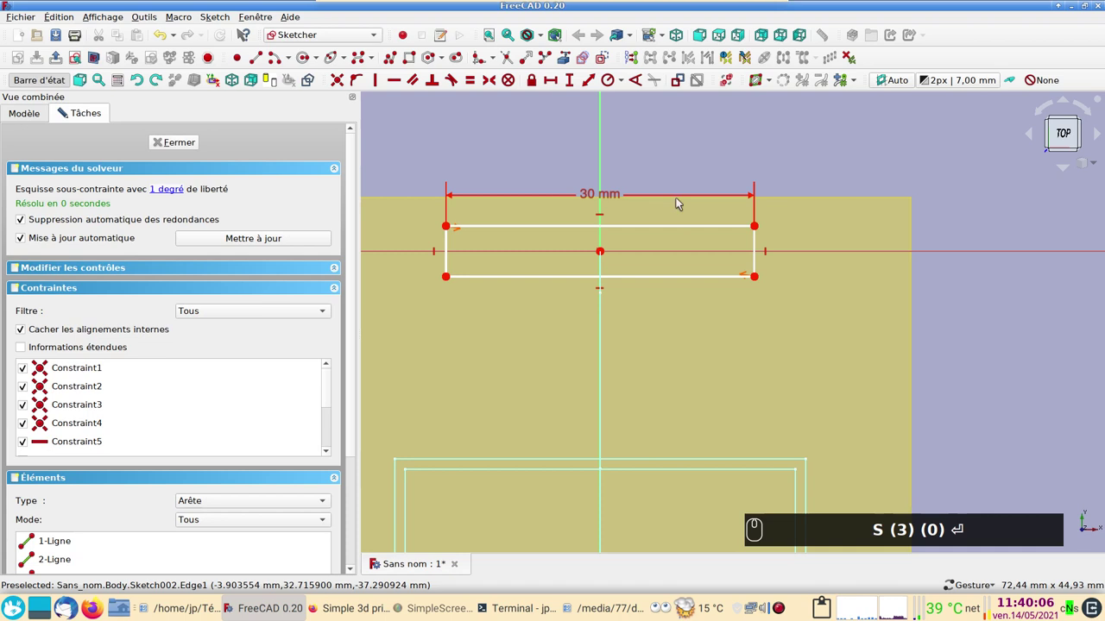
pyautogui.moveTo(760, 240); pyautogui.dragTo(573, 82)
pyautogui.write('S (3) (0) ⏎ (6)')
pyautogui.press('Return')
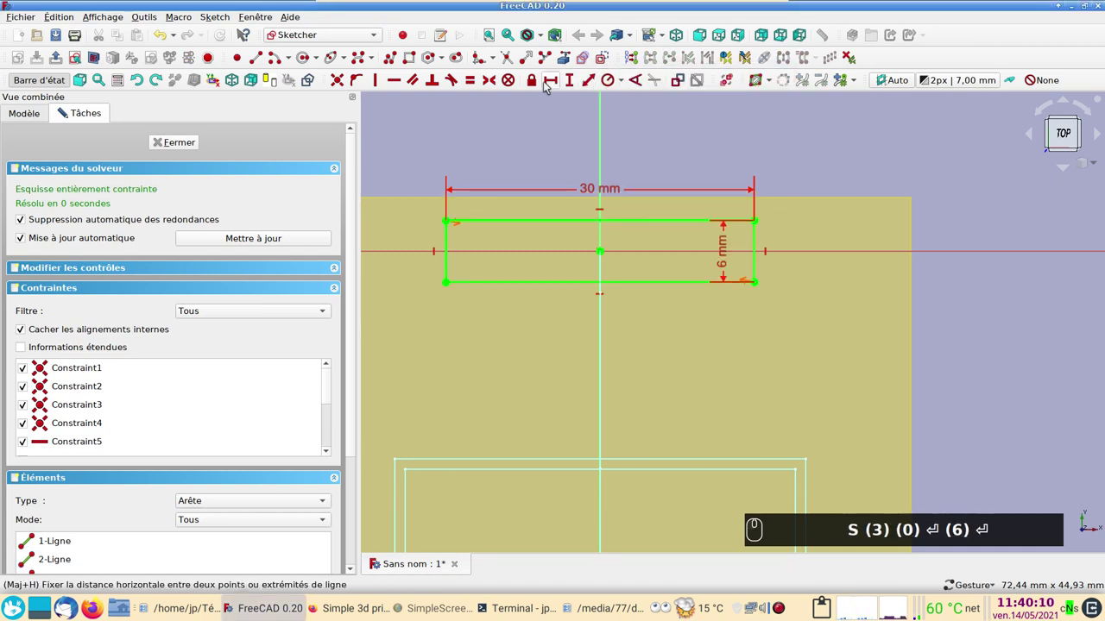
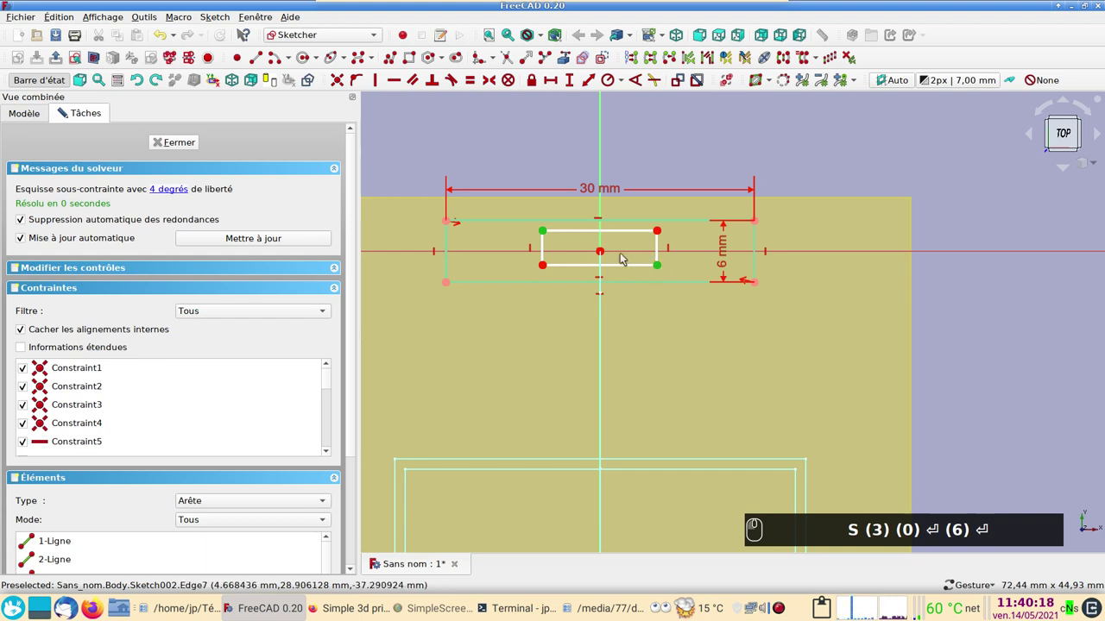
# Step: Add an inner rectangle centred on the origin, inset 1 mm from the outer one
pyautogui.click(608, 251)
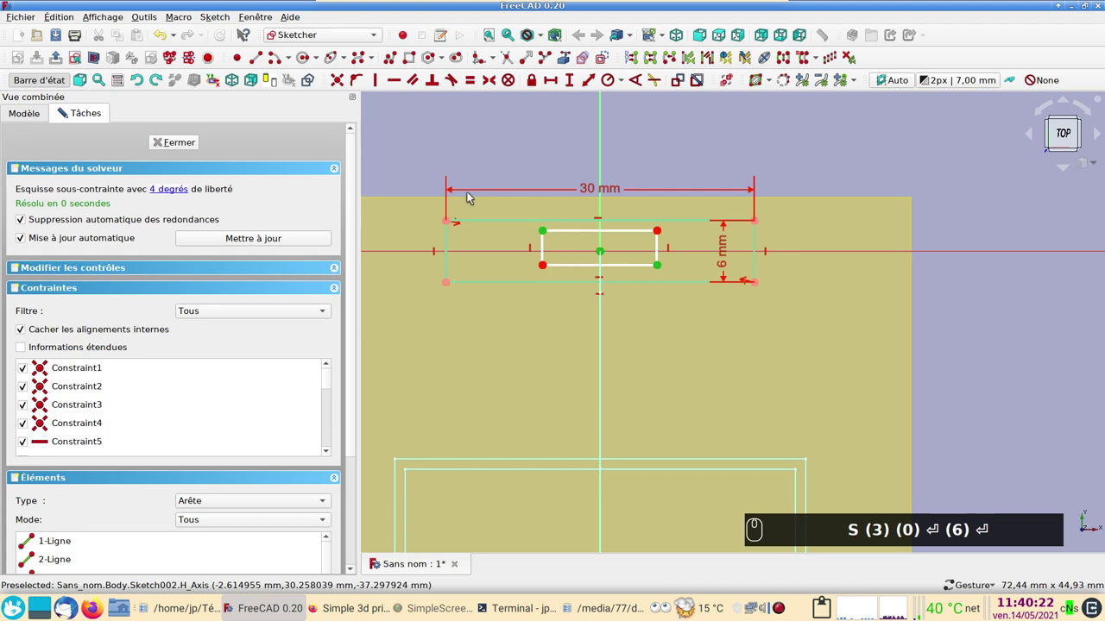
pyautogui.press('s')
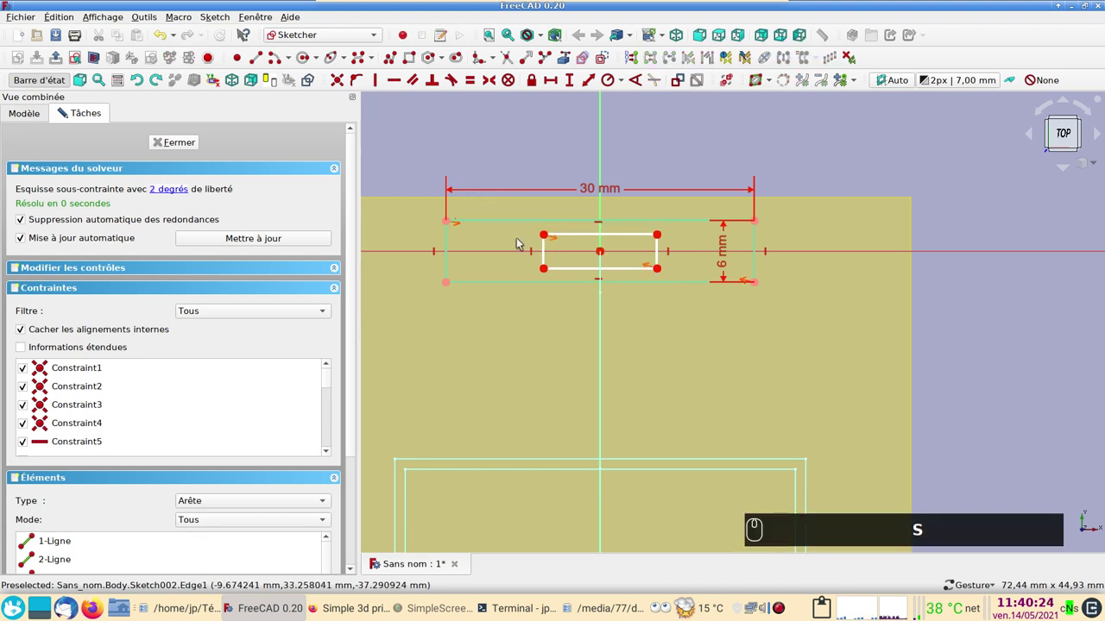
pyautogui.moveTo(554, 234); pyautogui.dragTo(478, 231)
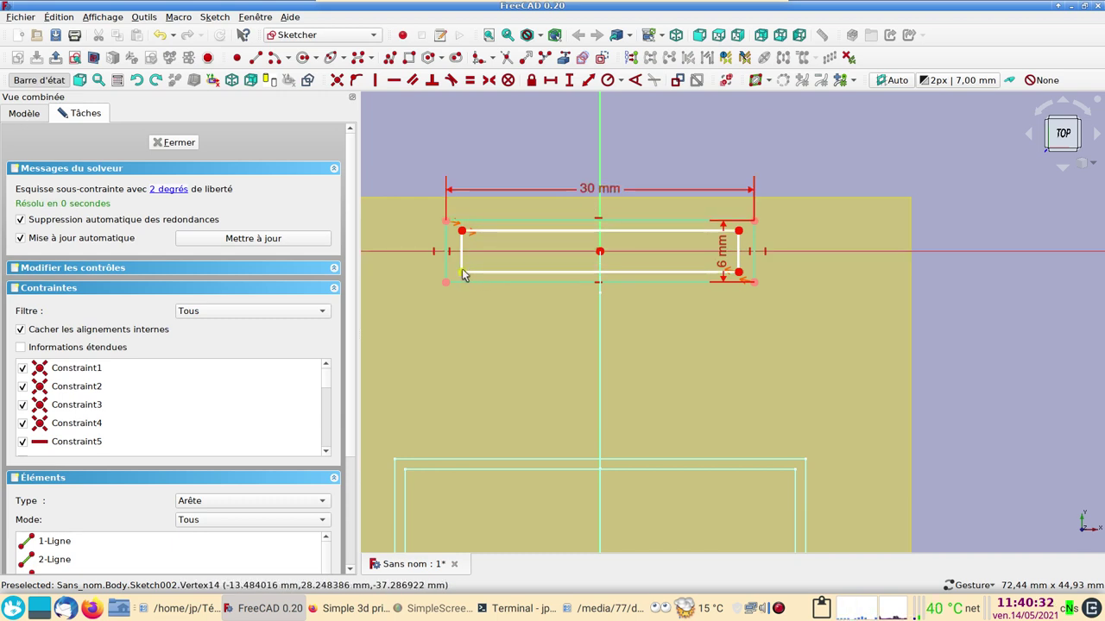
pyautogui.click(472, 270)
pyautogui.click(453, 282)
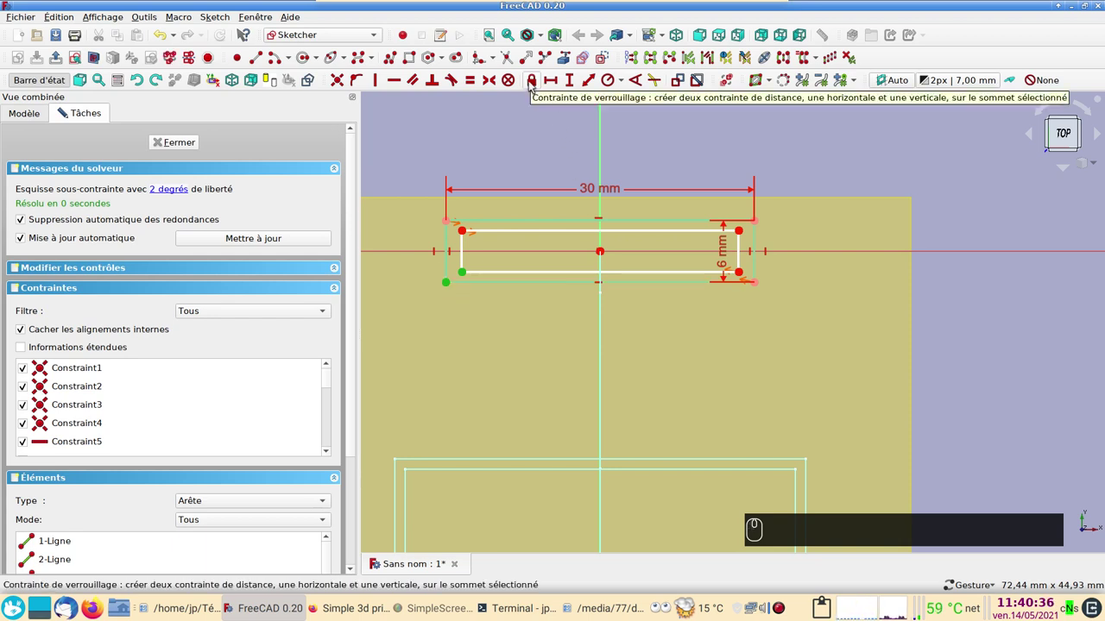
pyautogui.click(537, 82)
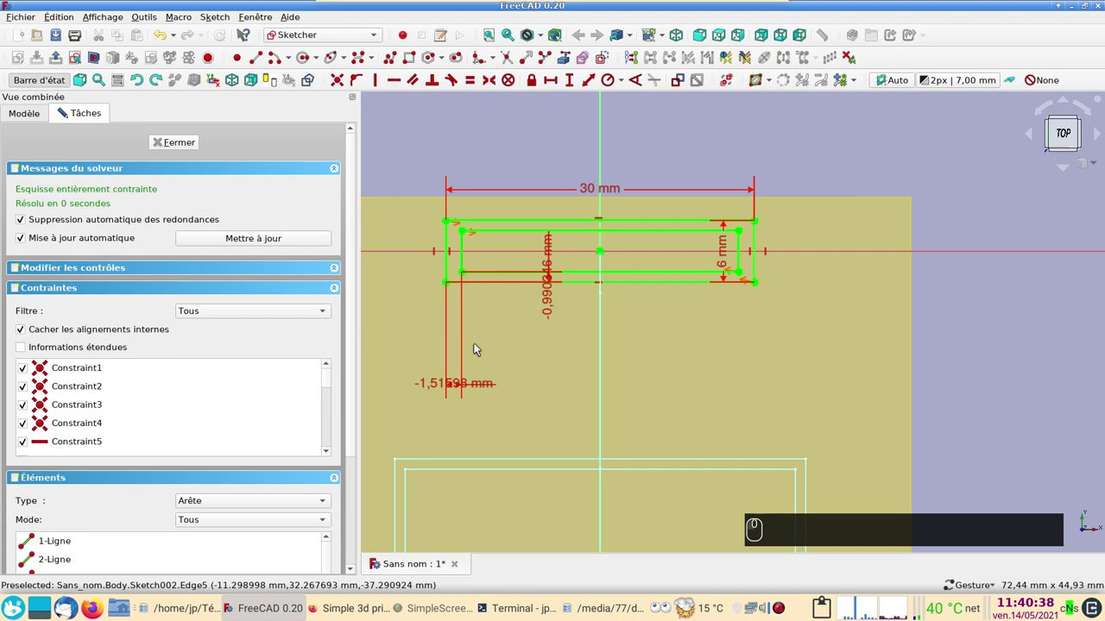
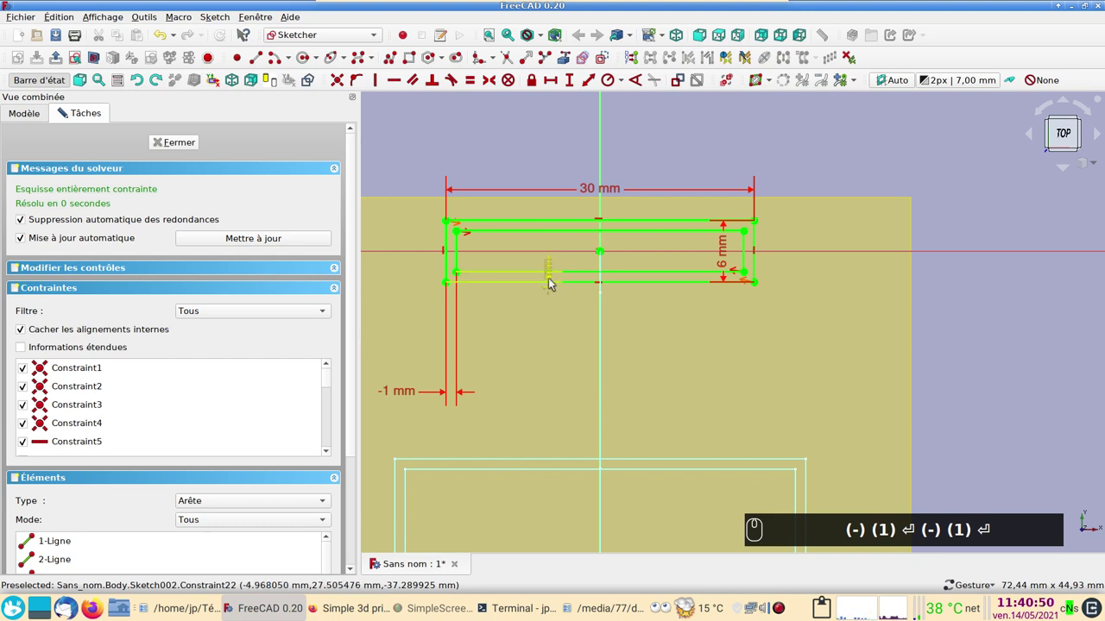
pyautogui.moveTo(553, 282); pyautogui.dragTo(497, 239)
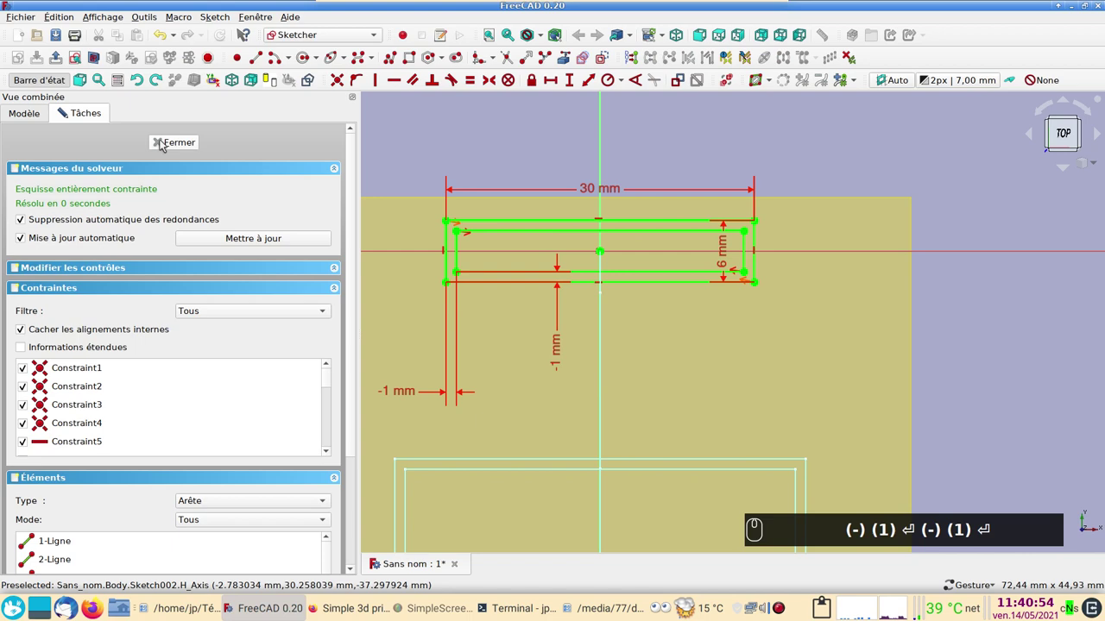
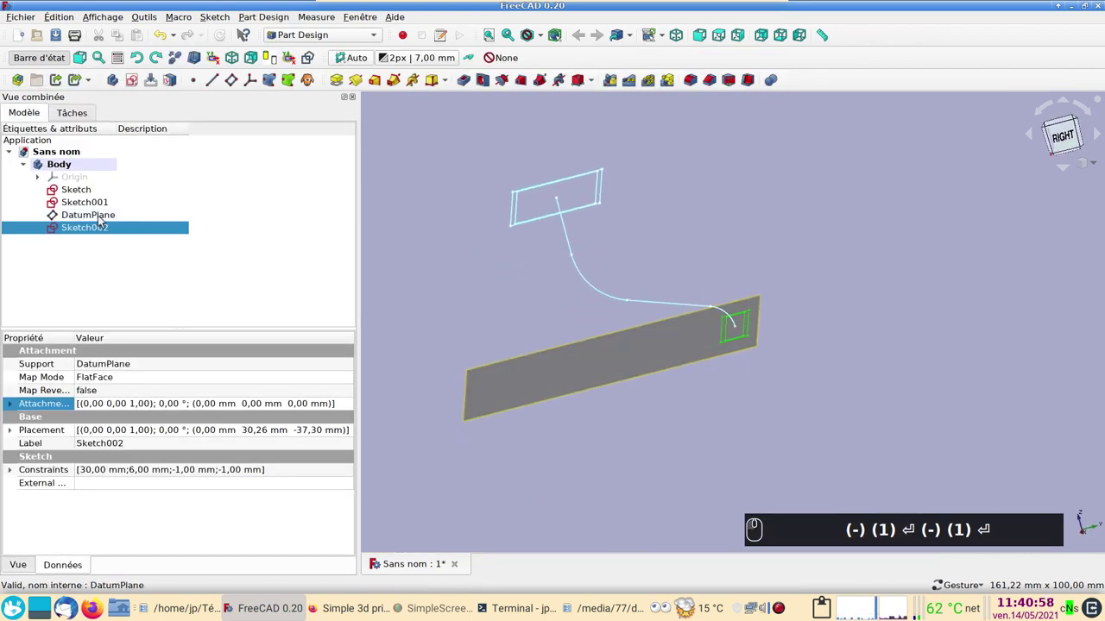
# Step: Hide DatumPlane, select the top rectangle Sketch and start an Additive Pipe with it as profile
pyautogui.click(103, 217)
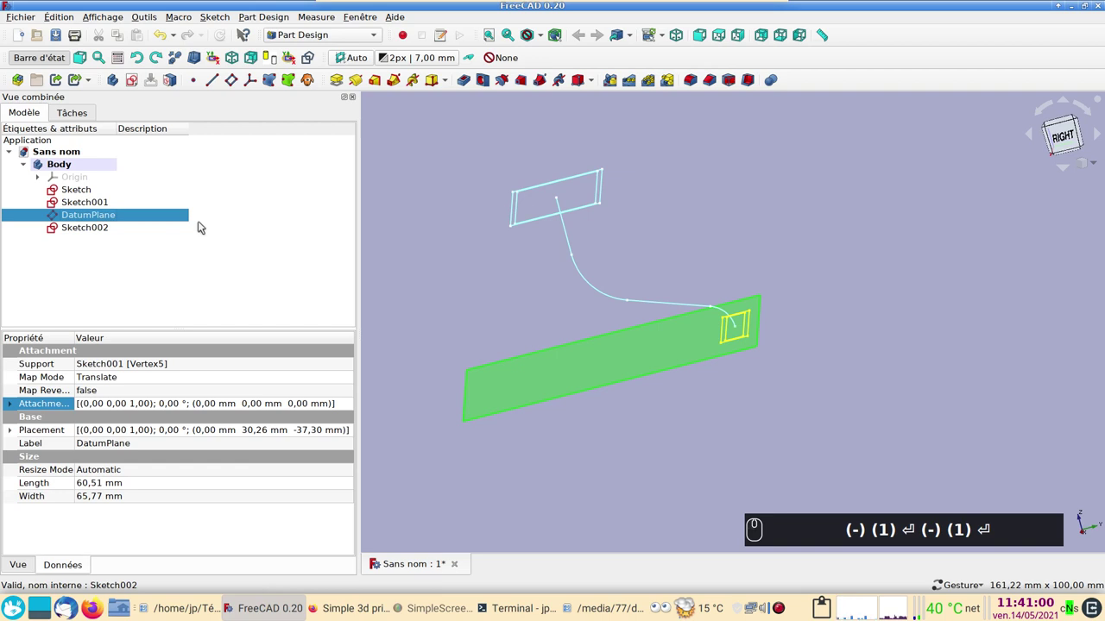
pyautogui.press('space')
pyautogui.click(598, 397)
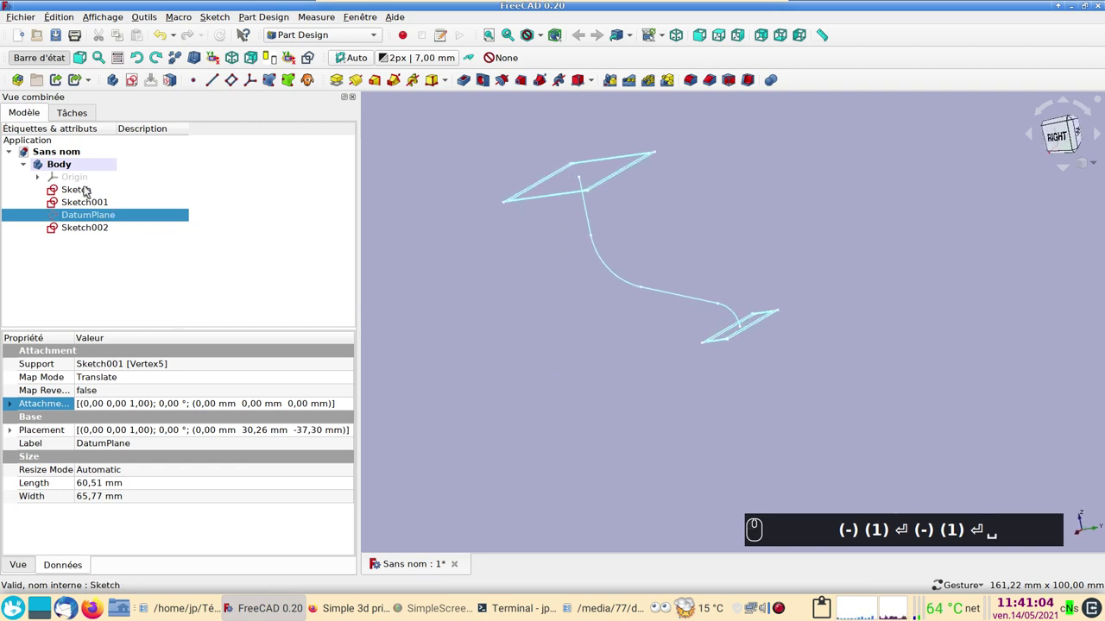
pyautogui.write('(-) (1) ⏎ (-) (1) ⏎ ␣')
pyautogui.click(91, 187)
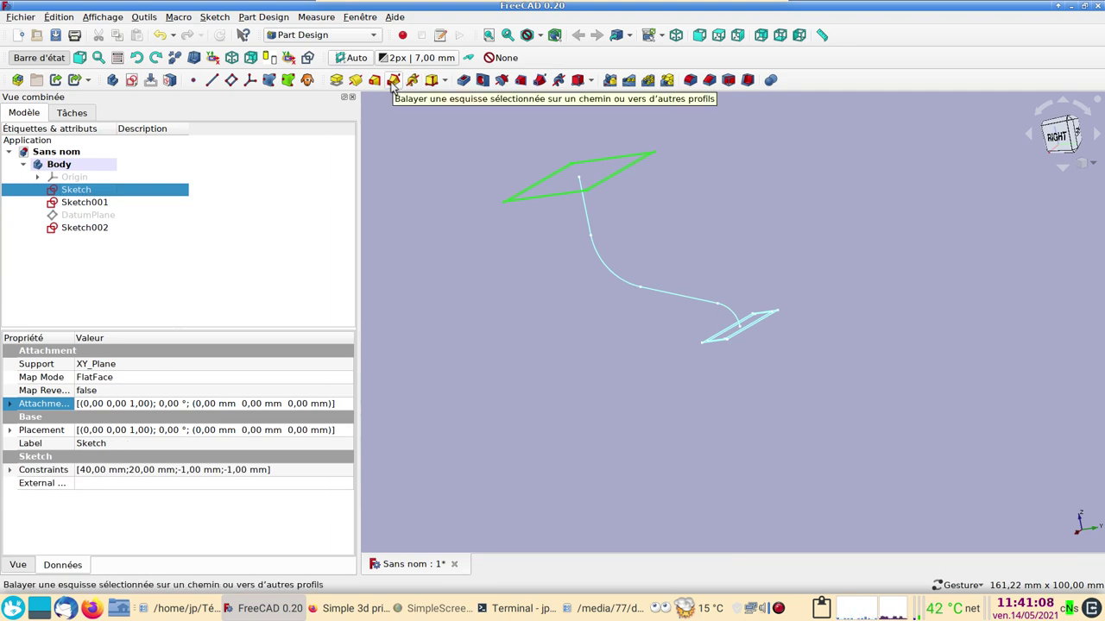
pyautogui.click(398, 83)
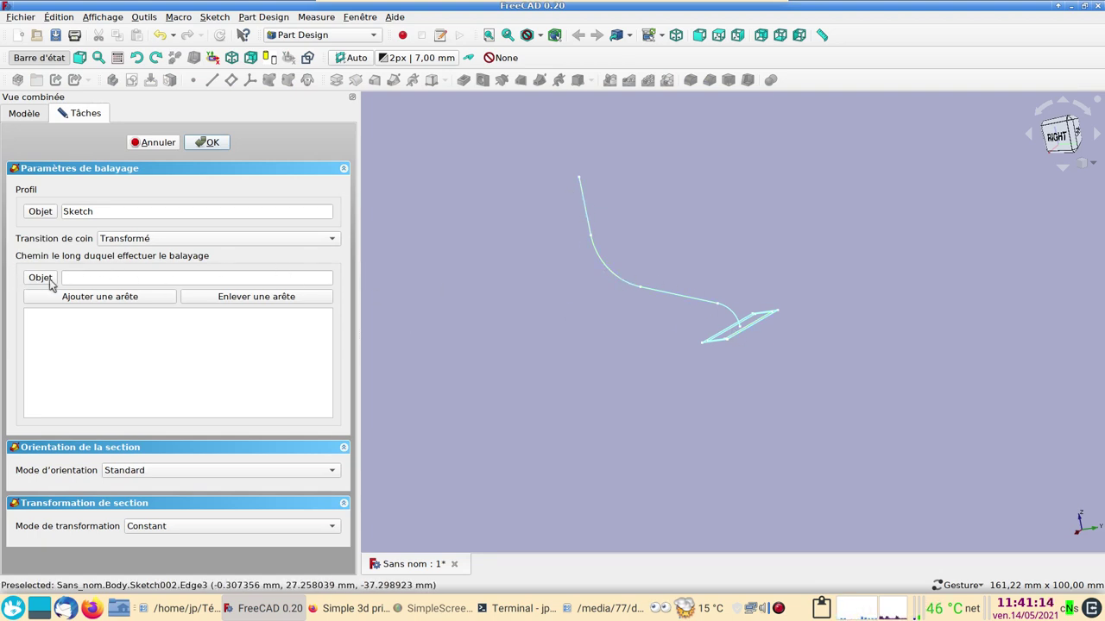
# Step: Set Sketch001 as the sweep path and inspect the previewed curved duct
pyautogui.click(54, 281)
pyautogui.click(56, 280)
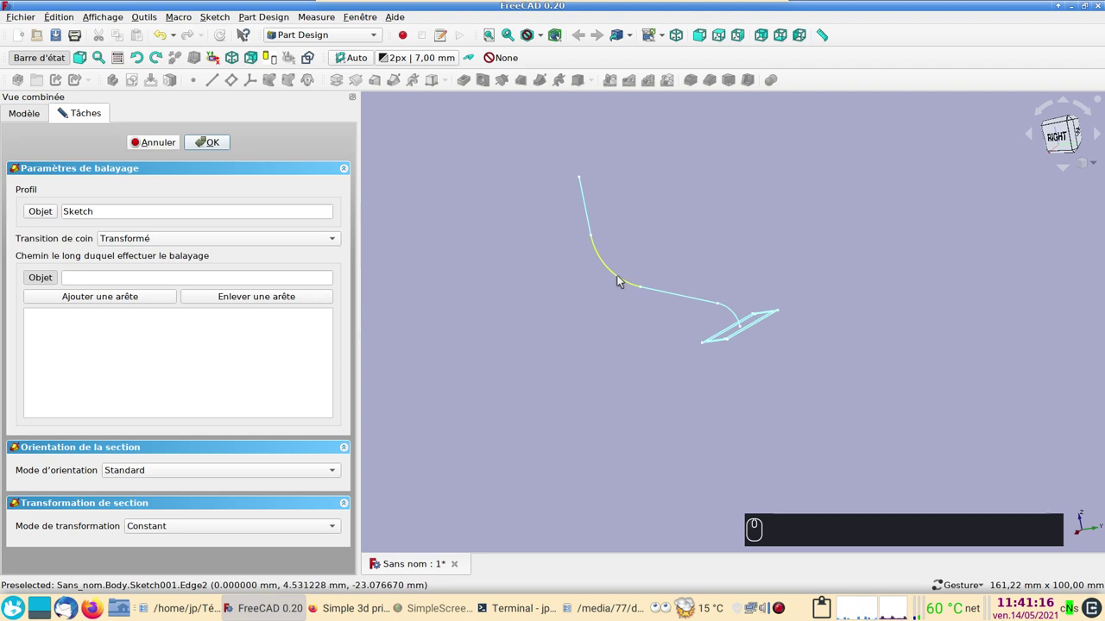
pyautogui.click(600, 253)
pyautogui.click(443, 365)
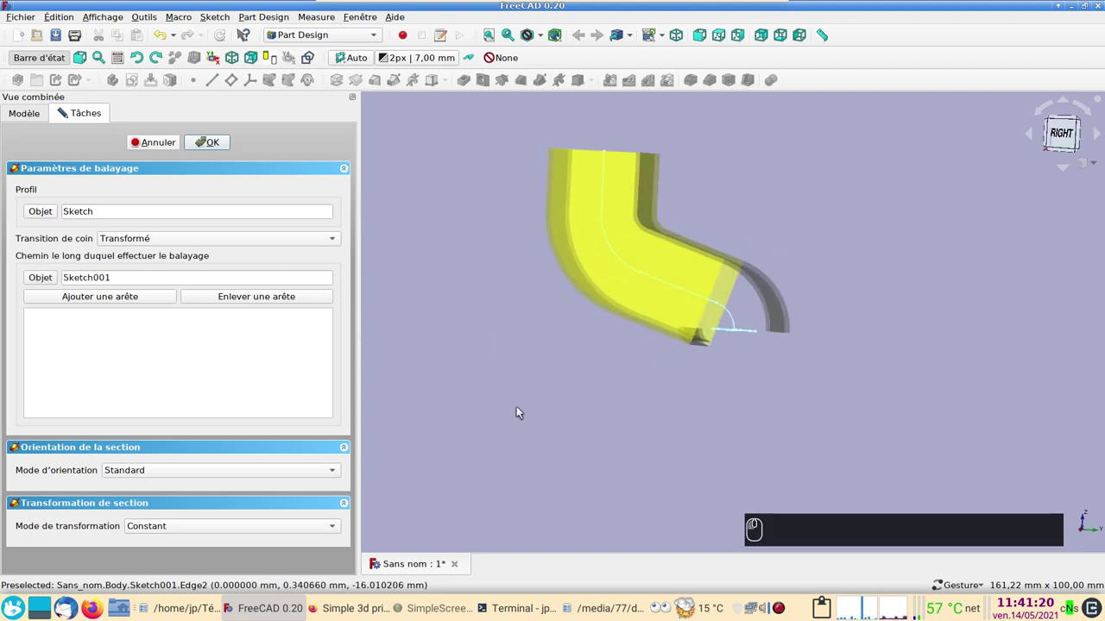
pyautogui.scroll(3)
pyautogui.scroll(-3)
pyautogui.click(510, 381)
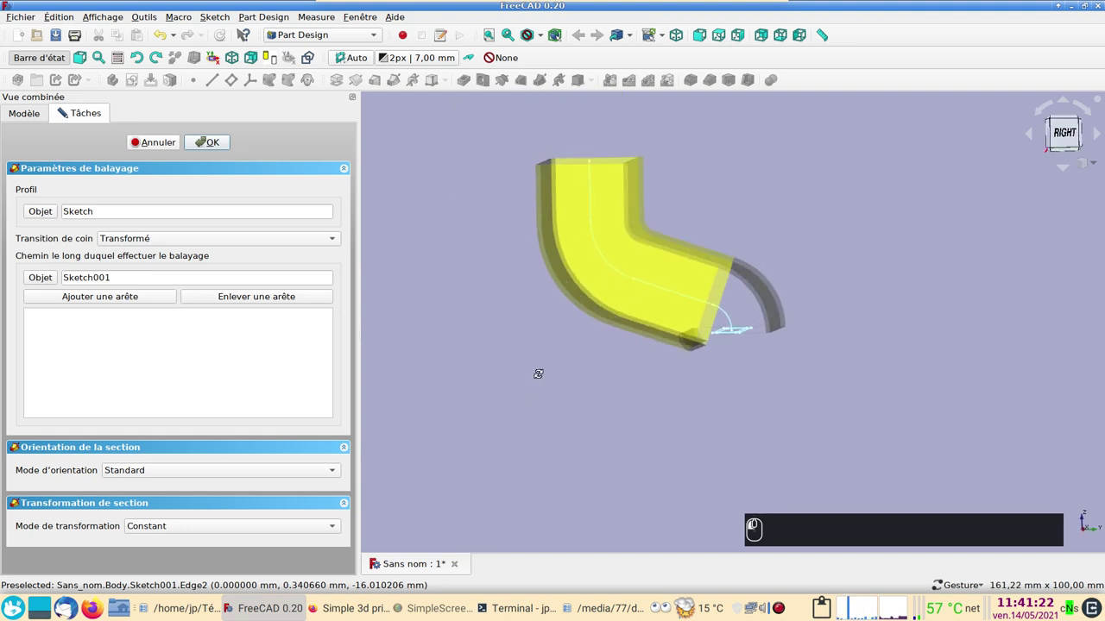
pyautogui.moveTo(770, 367); pyautogui.dragTo(671, 405)
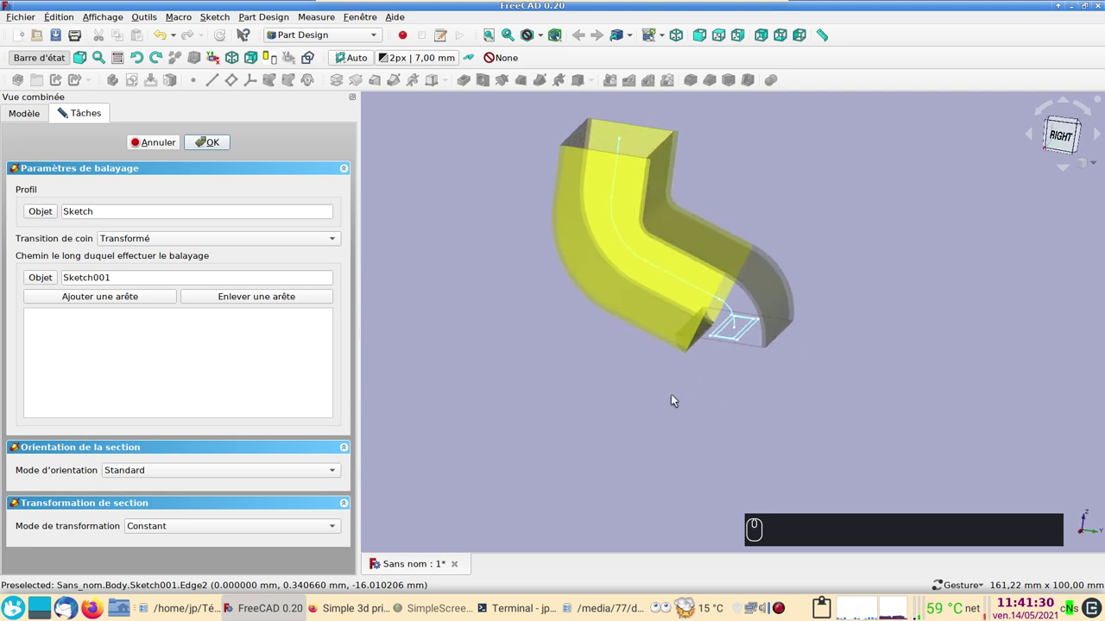
pyautogui.click(641, 425)
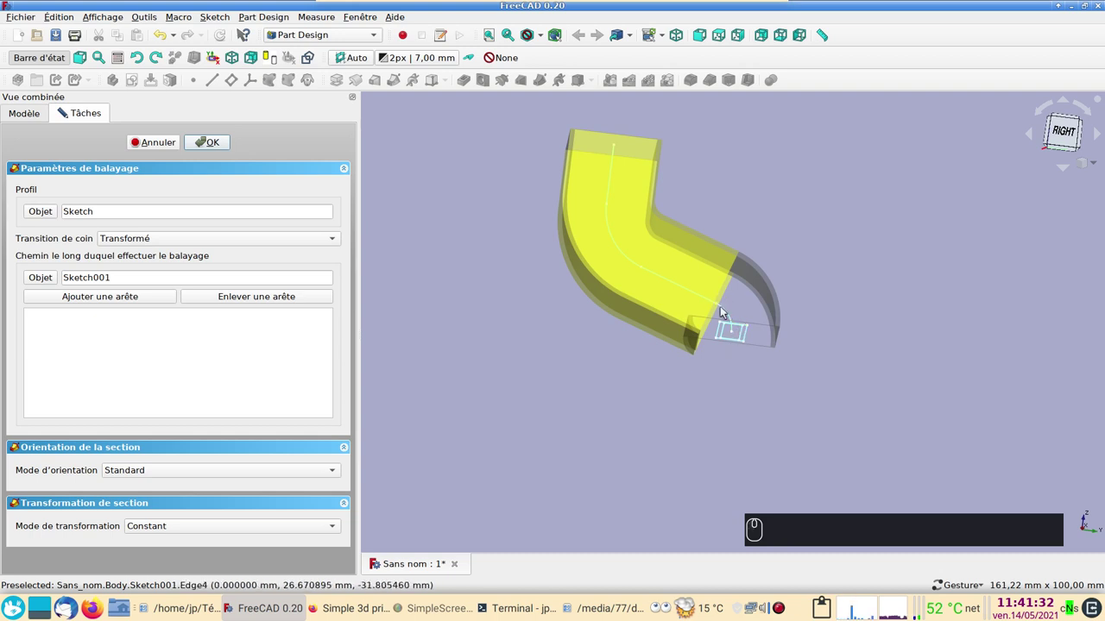
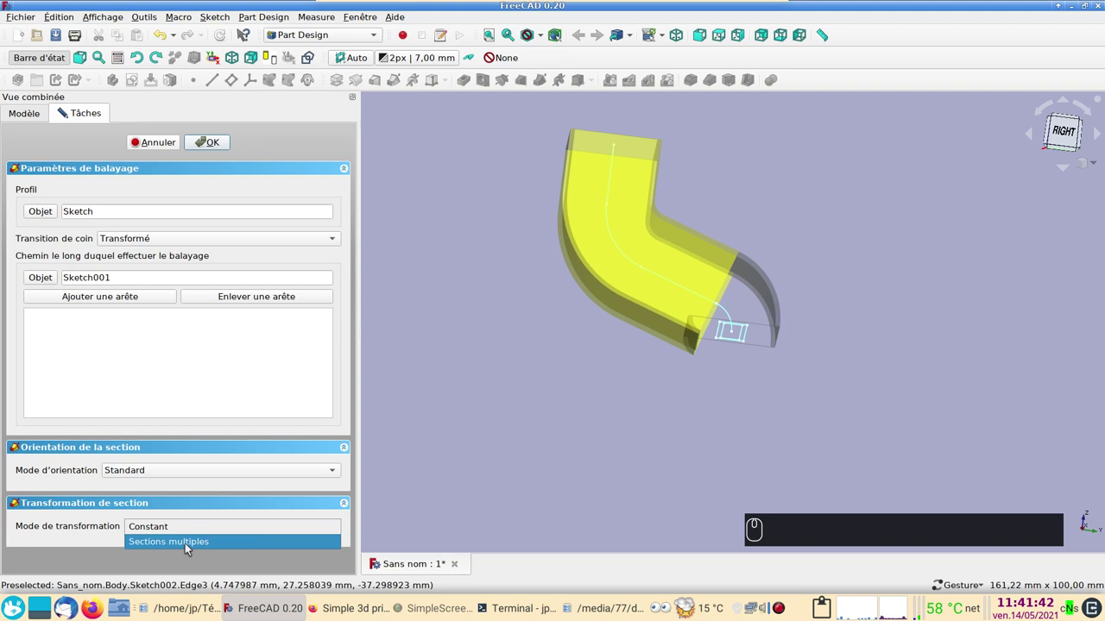
# Step: Switch the sweep to multiple-section transformation and begin adding Sketch002 as a section
pyautogui.click(193, 544)
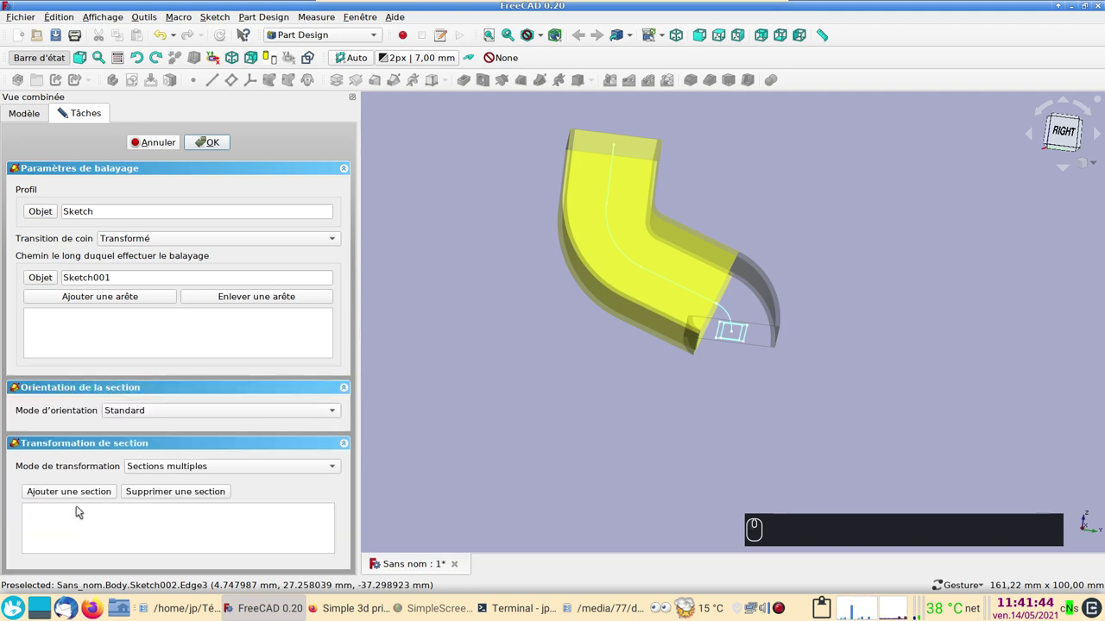
pyautogui.click(77, 490)
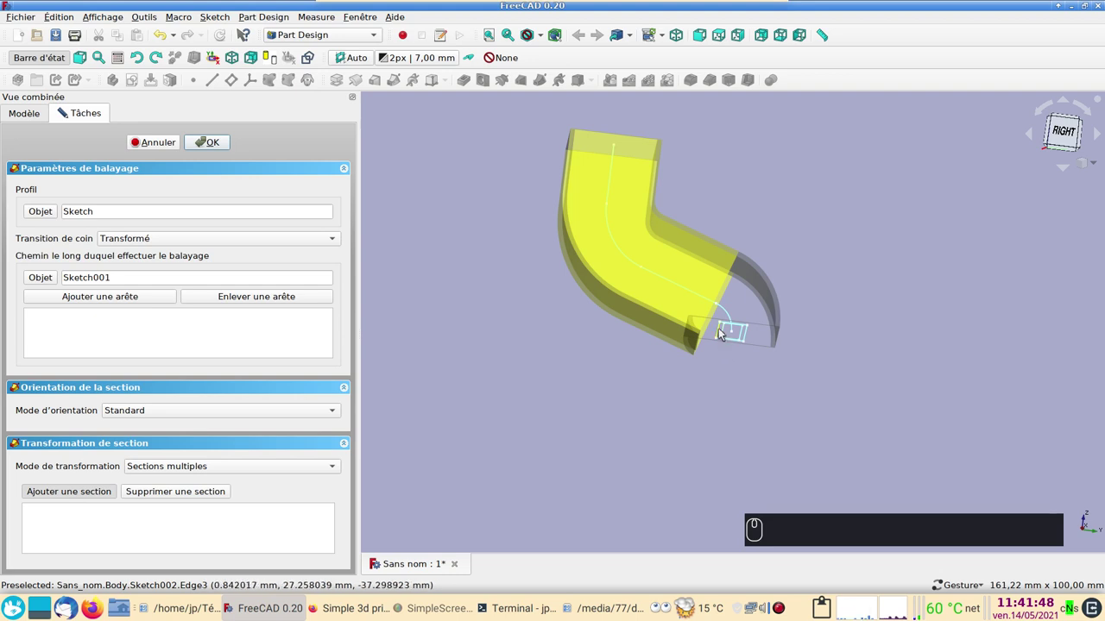
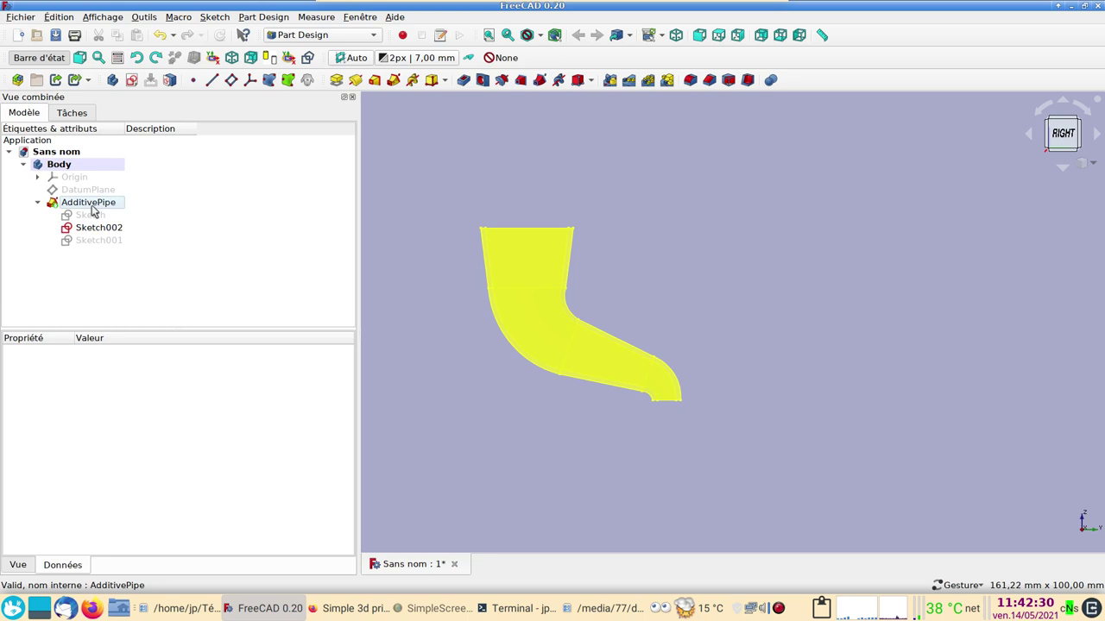
# Step: Toggle the AdditivePipe hidden and Sketch001 visible, then zoom in on the S-curve path
pyautogui.press('space')
pyautogui.press('space')
pyautogui.moveTo(103, 241); pyautogui.dragTo(499, 400)
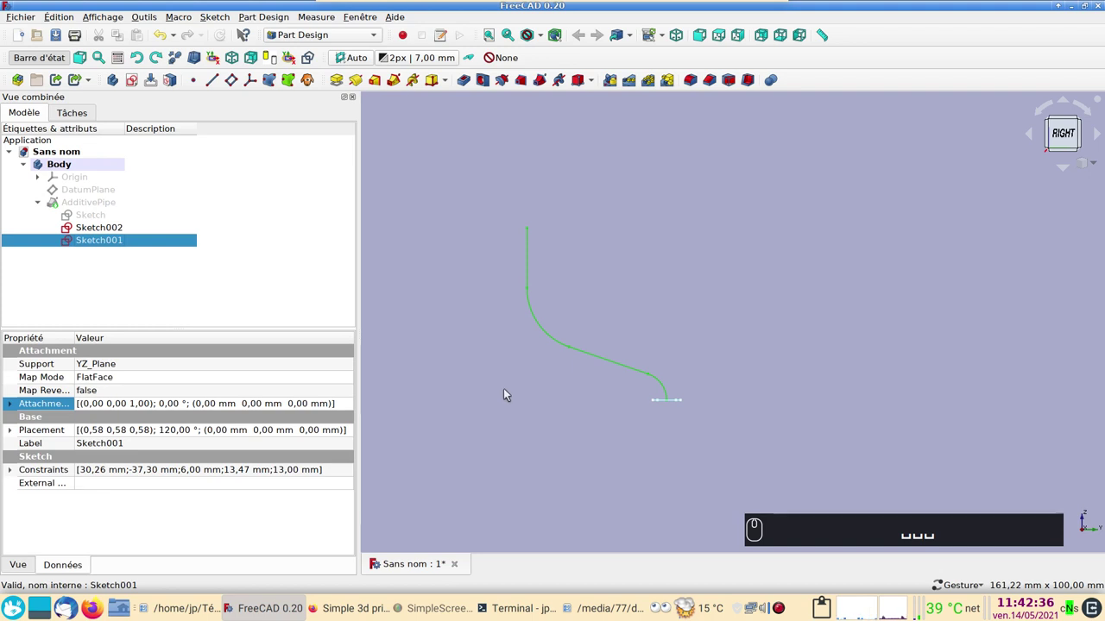
pyautogui.moveTo(76, 205); pyautogui.dragTo(561, 346)
pyautogui.press('space')
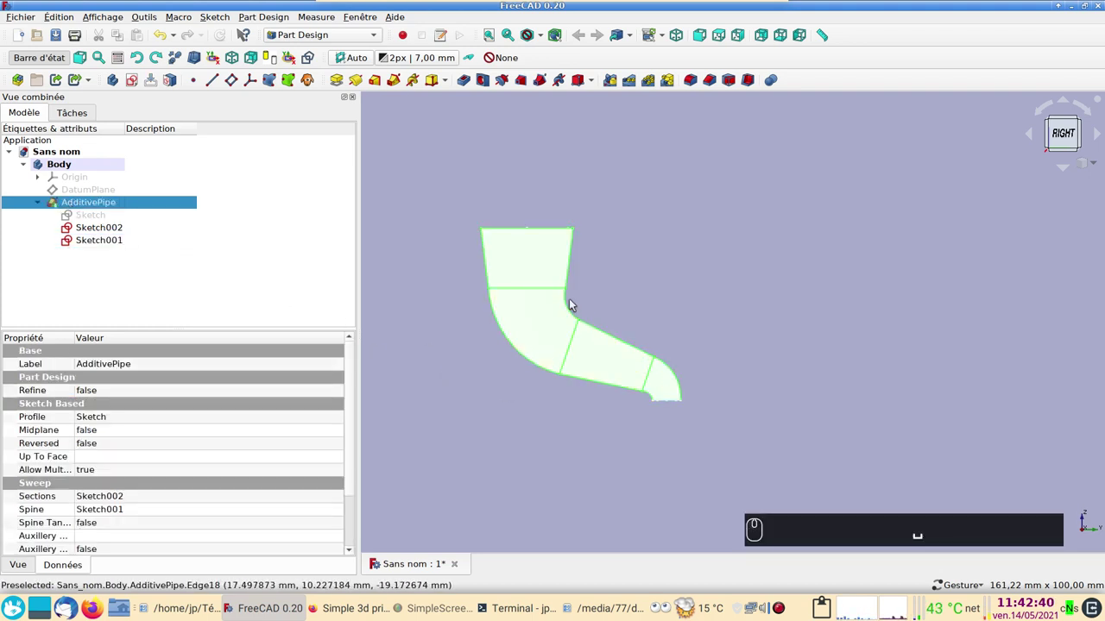
pyautogui.moveTo(577, 347); pyautogui.dragTo(570, 335)
pyautogui.press('space')
pyautogui.press('space')
pyautogui.scroll(3)
pyautogui.moveTo(468, 460); pyautogui.dragTo(689, 360)
pyautogui.click(689, 361)
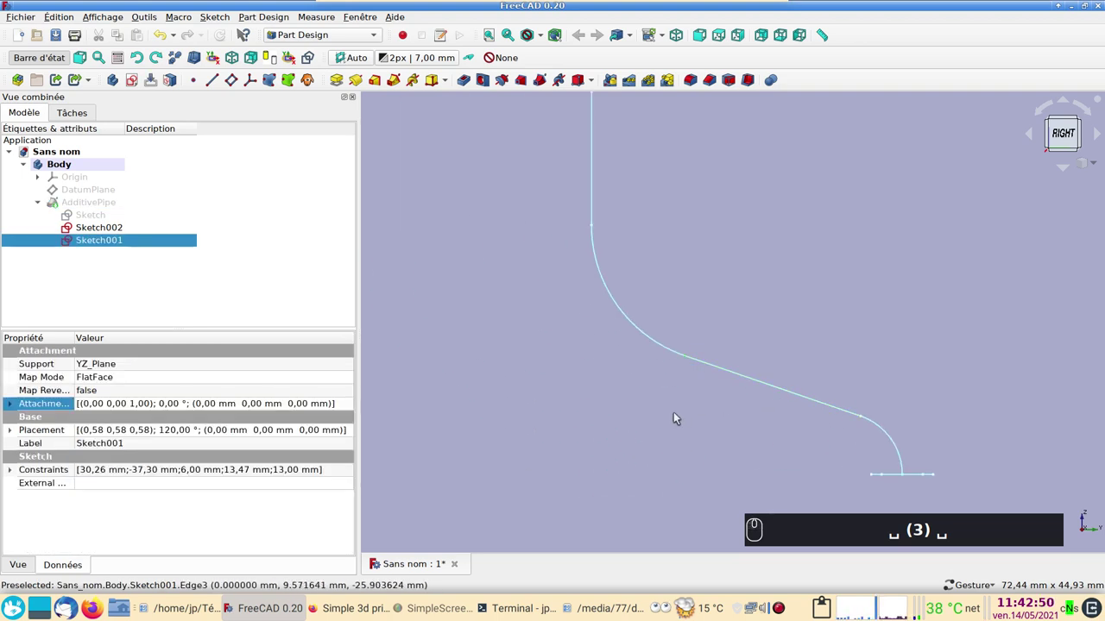
pyautogui.write('␣ (3) ␣')
pyautogui.scroll(3)
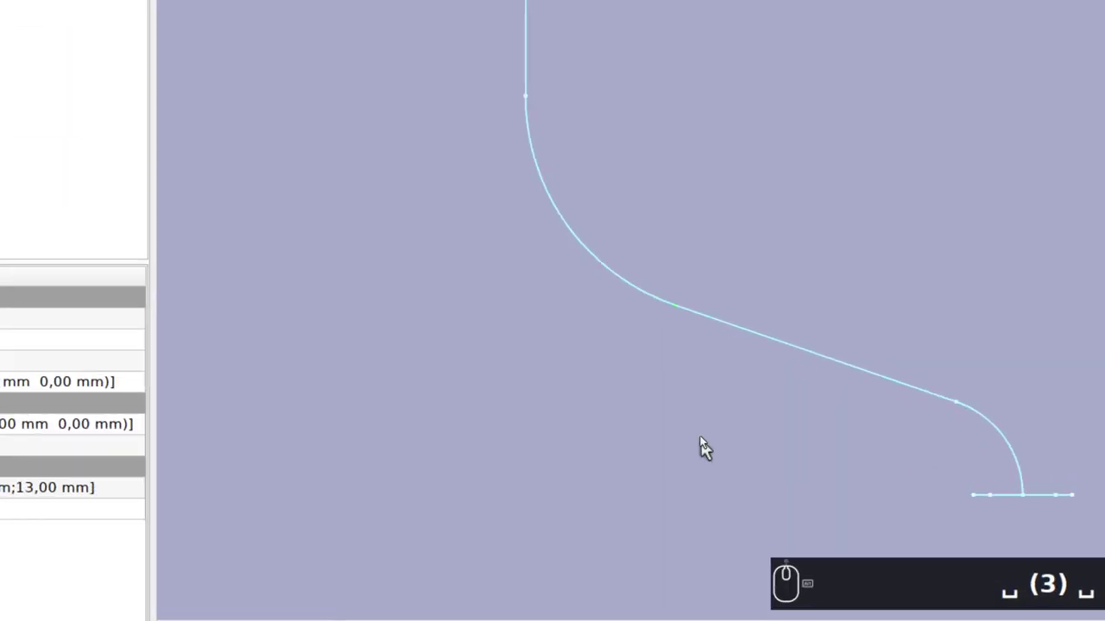
pyautogui.scroll(-3)
pyautogui.write('(3)')
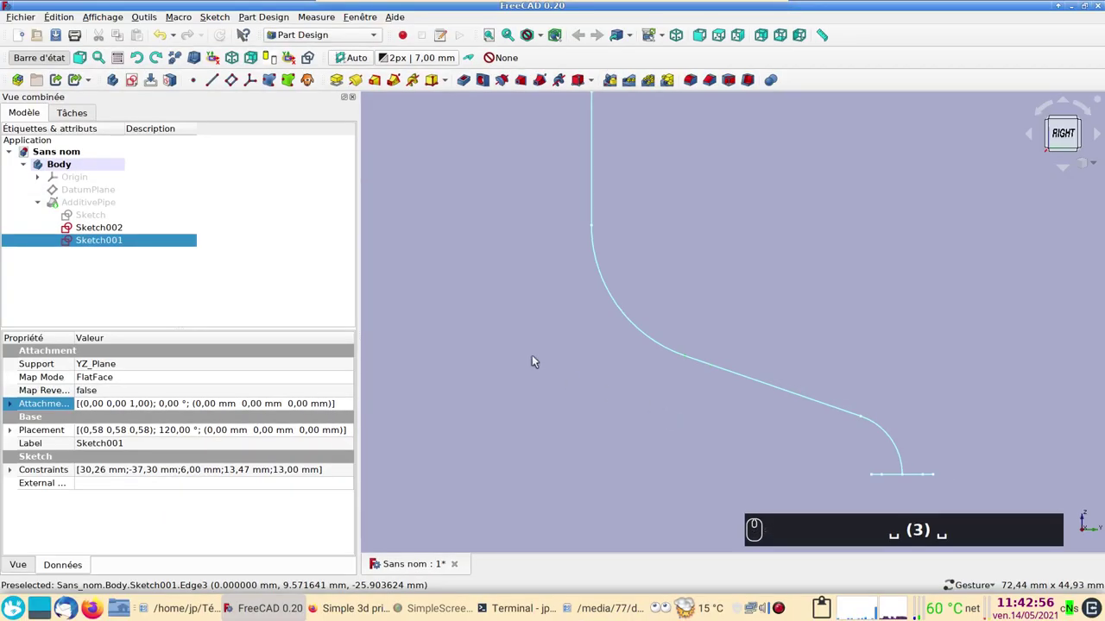
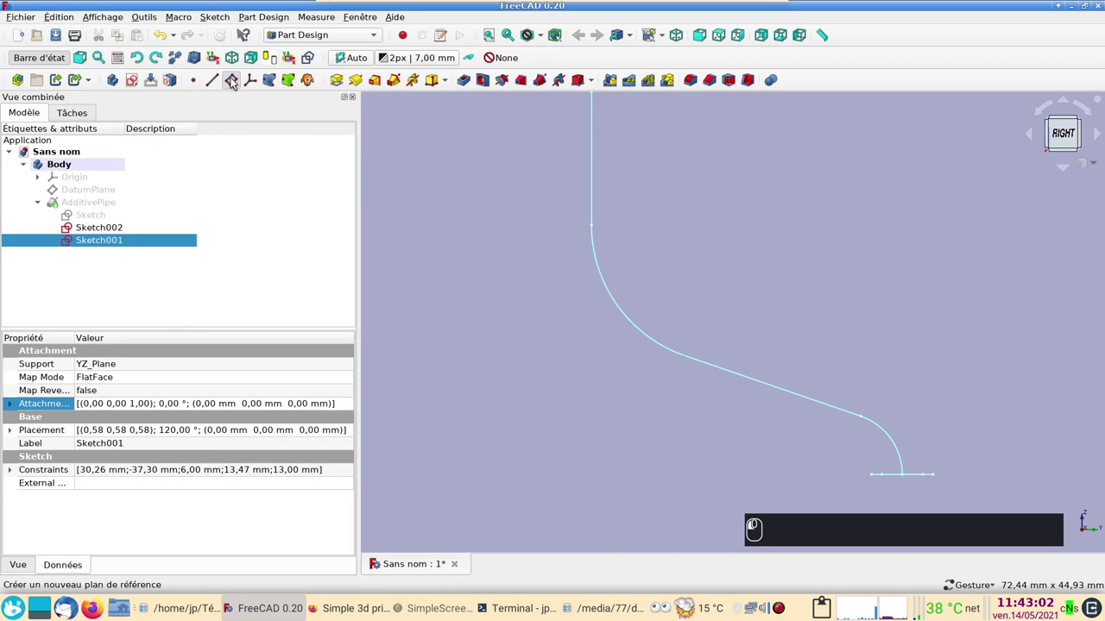
# Step: Create a datum plane on the curve, then delete it as misplaced
pyautogui.click(238, 78)
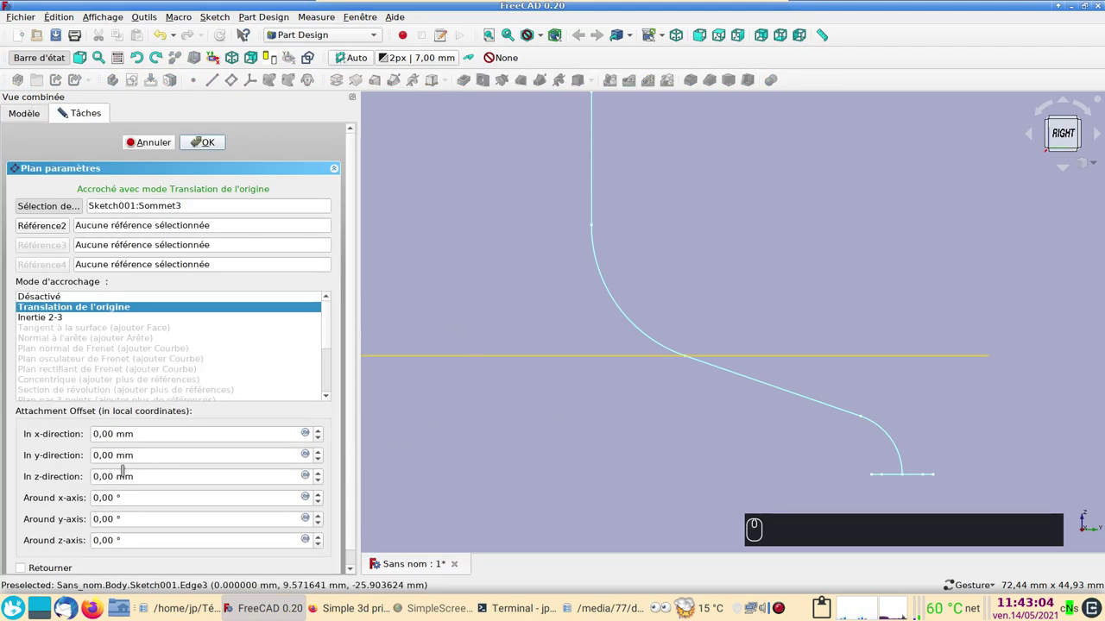
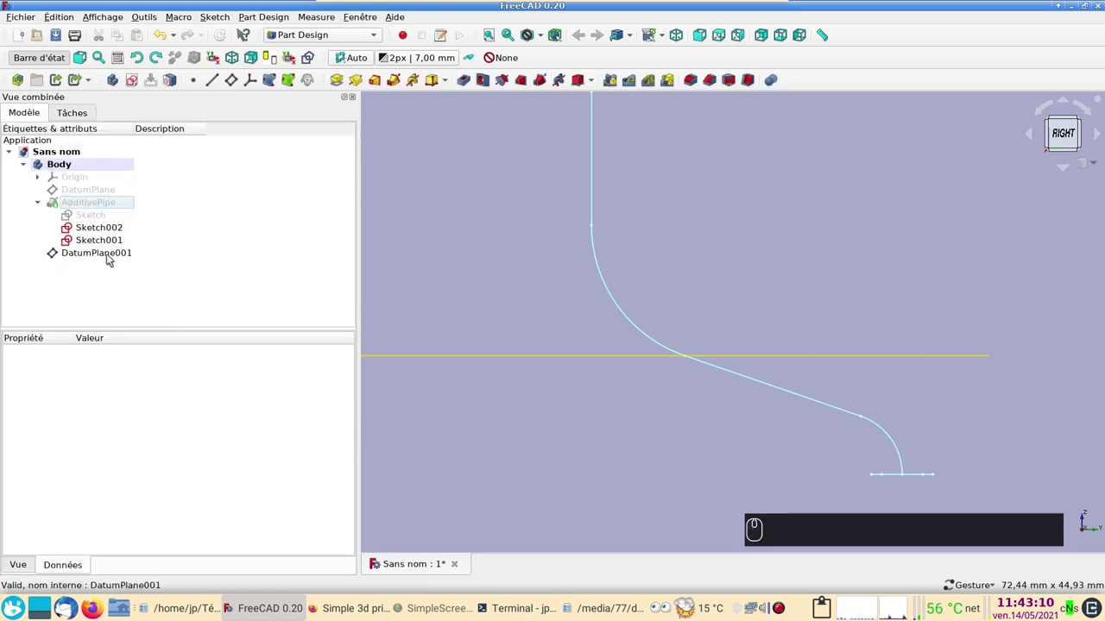
pyautogui.click(111, 257)
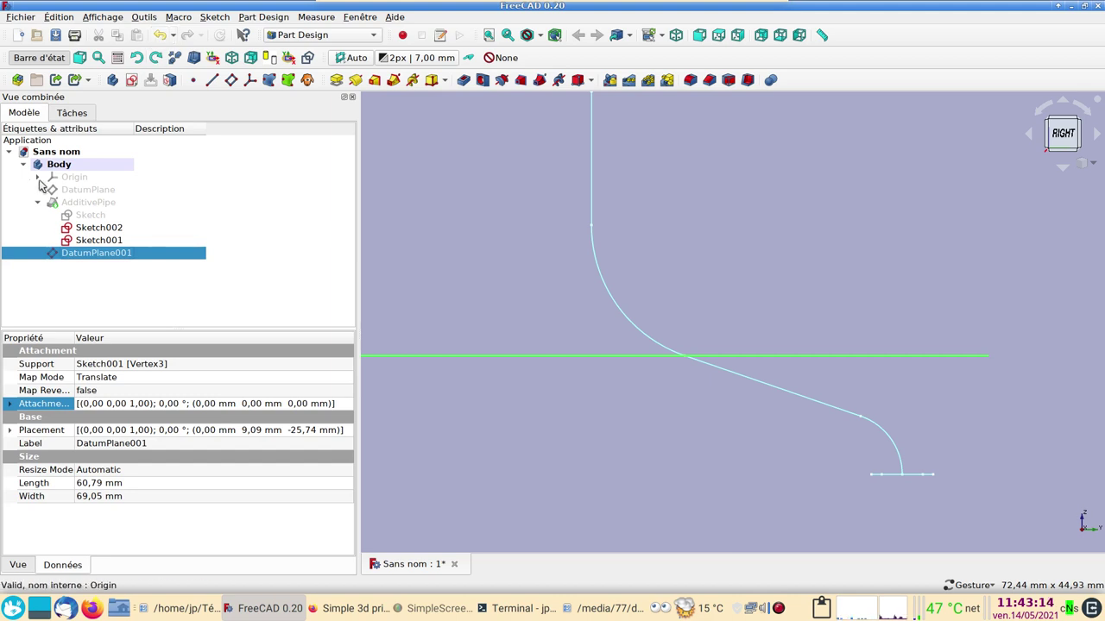
pyautogui.press('Delete')
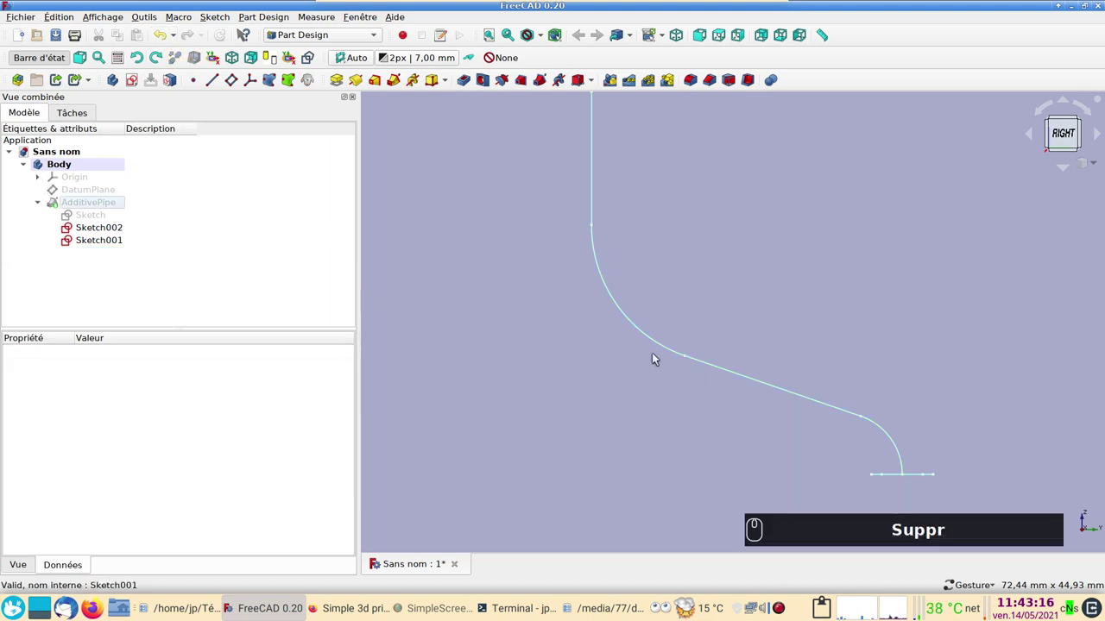
# Step: Create DatumPlane001 normal to Sketch001's straight middle edge and start a new sketch on it
pyautogui.click(737, 370)
pyautogui.click(530, 401)
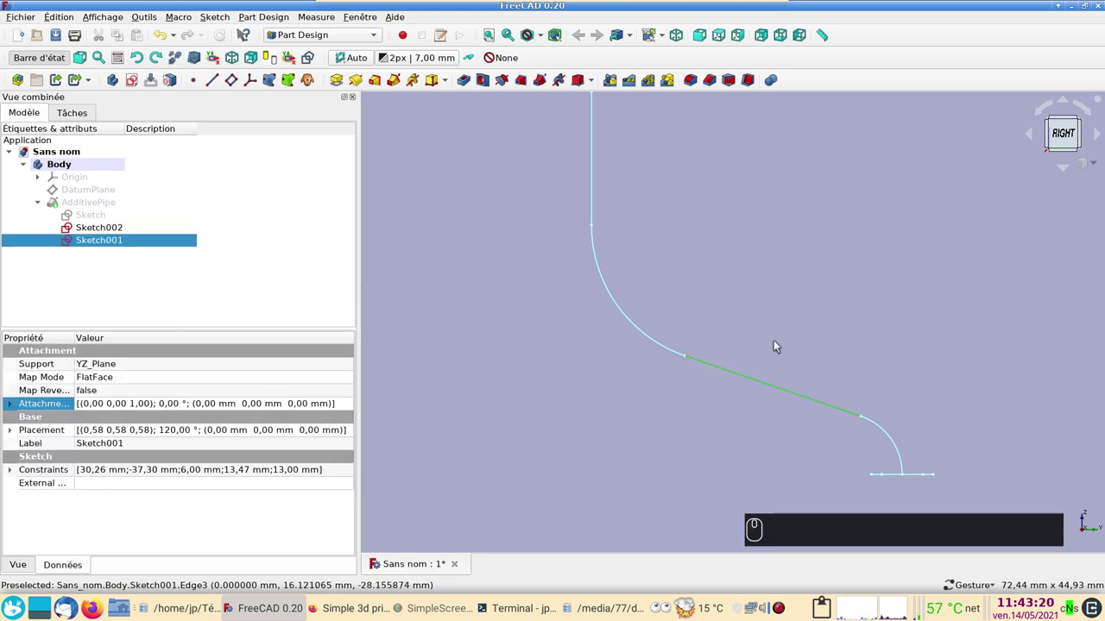
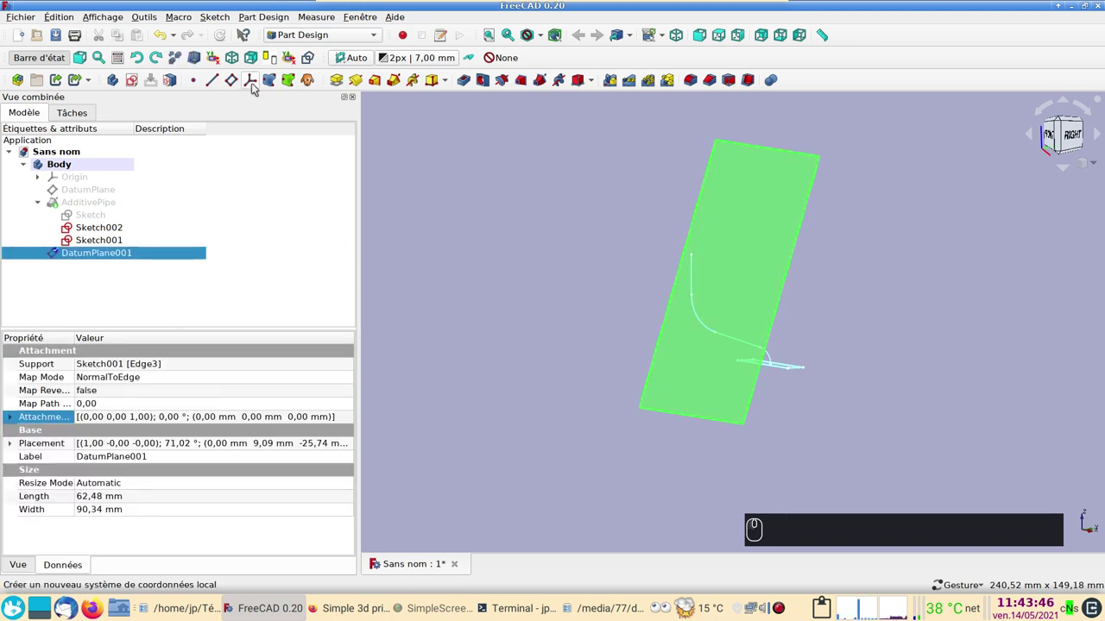
pyautogui.click(137, 77)
# Step: Draw a rectangle centred on the origin and constrain it to 35 × 8 mm
pyautogui.scroll(3)
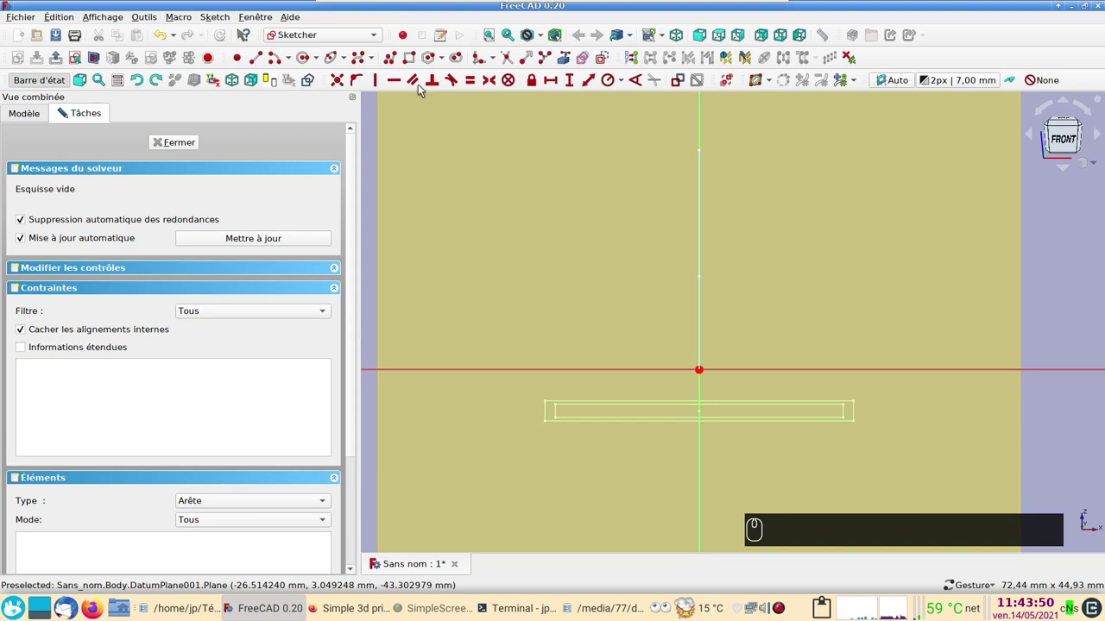
pyautogui.click(413, 58)
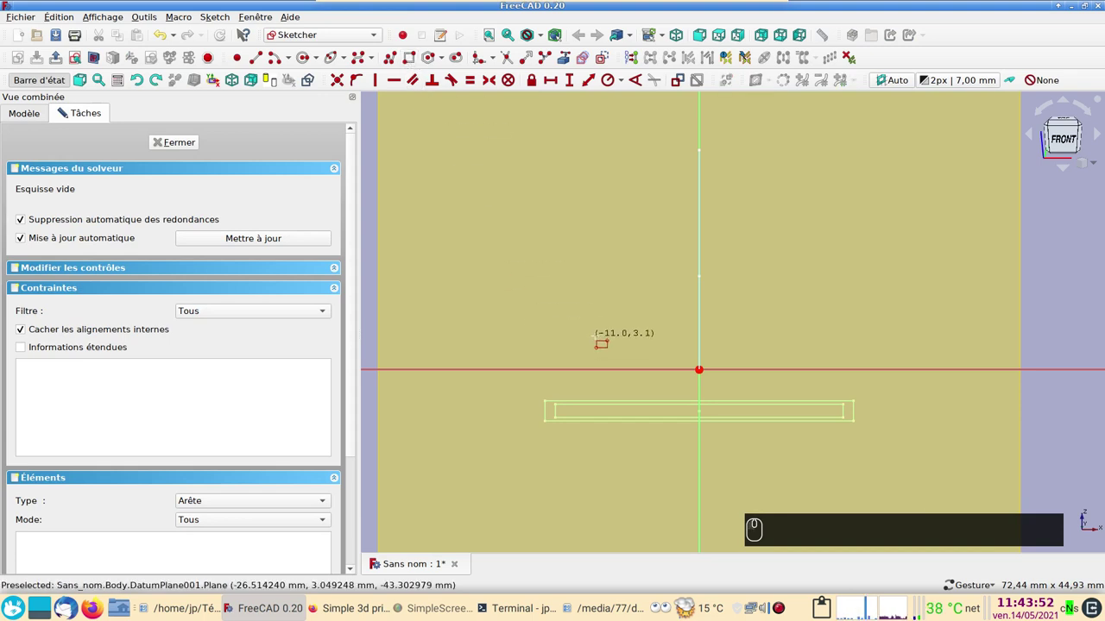
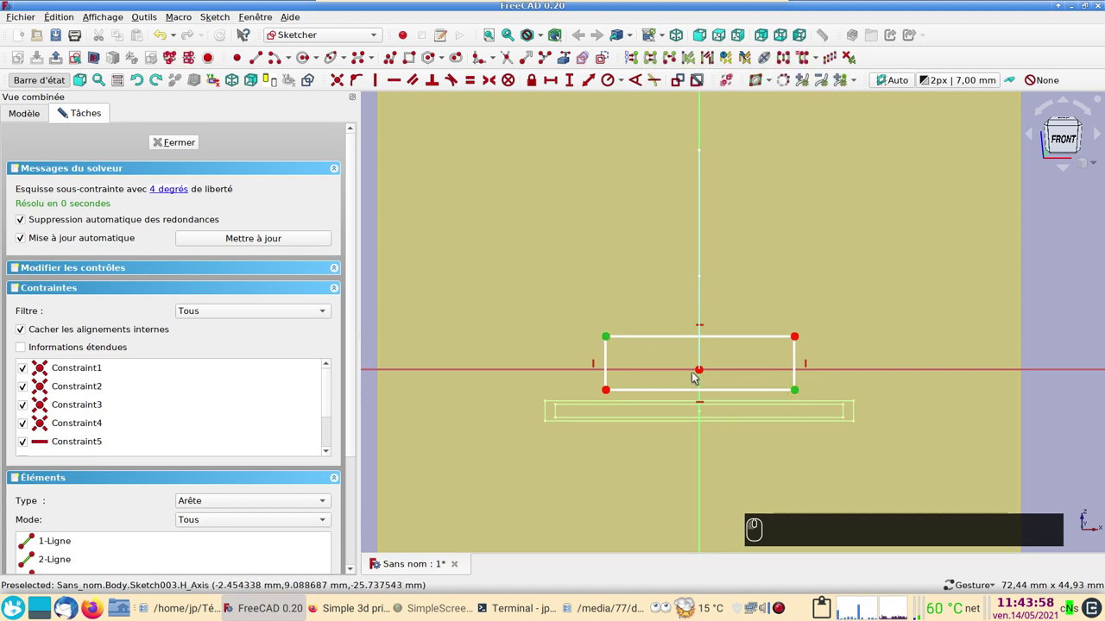
pyautogui.click(707, 367)
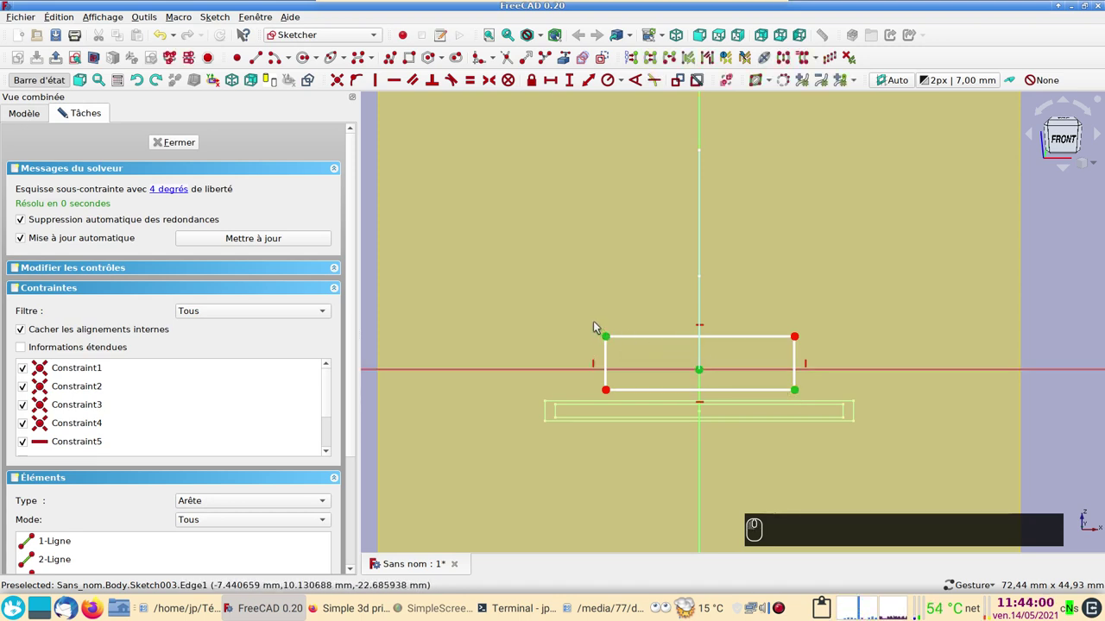
pyautogui.press('s')
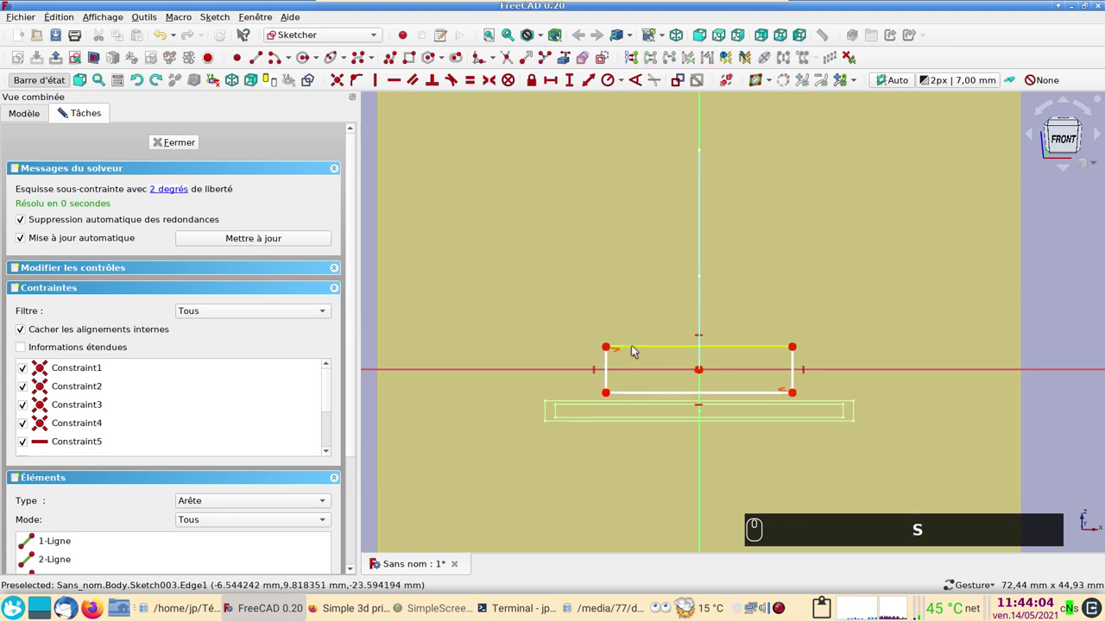
pyautogui.moveTo(639, 347); pyautogui.dragTo(547, 77)
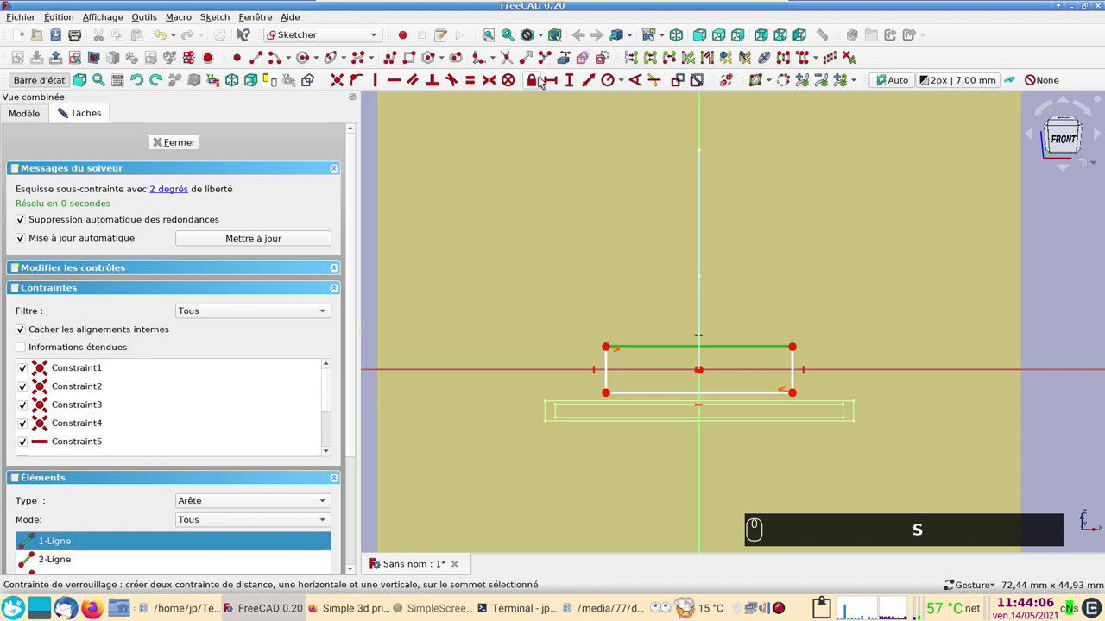
pyautogui.moveTo(557, 78); pyautogui.dragTo(563, 82)
pyautogui.press('Return')
pyautogui.write('S (3) (5) ⏎')
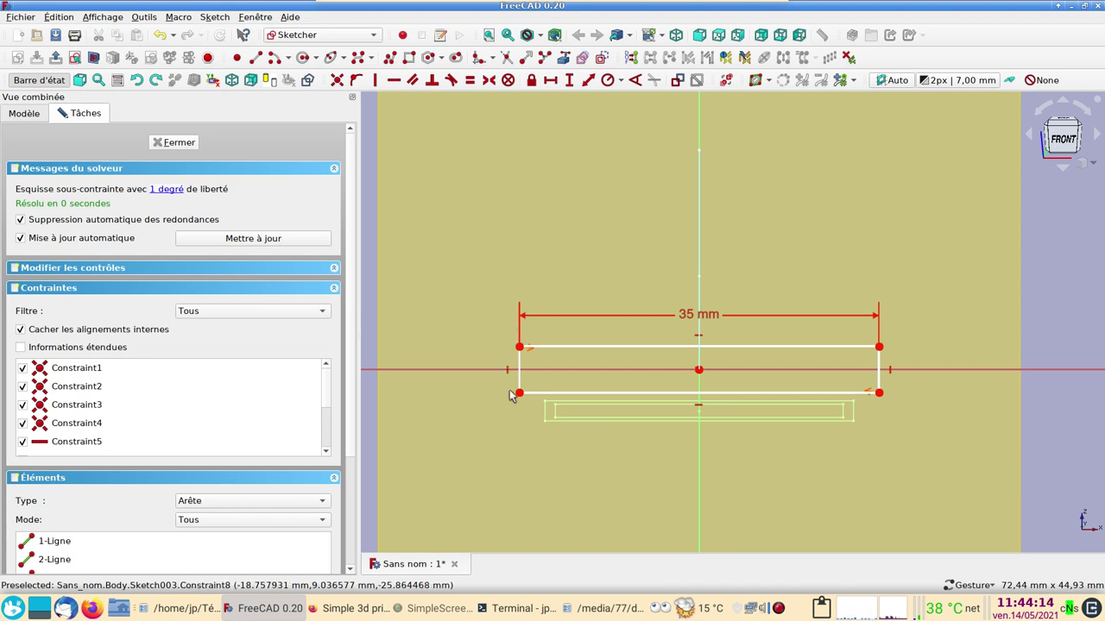
pyautogui.moveTo(528, 379); pyautogui.dragTo(571, 87)
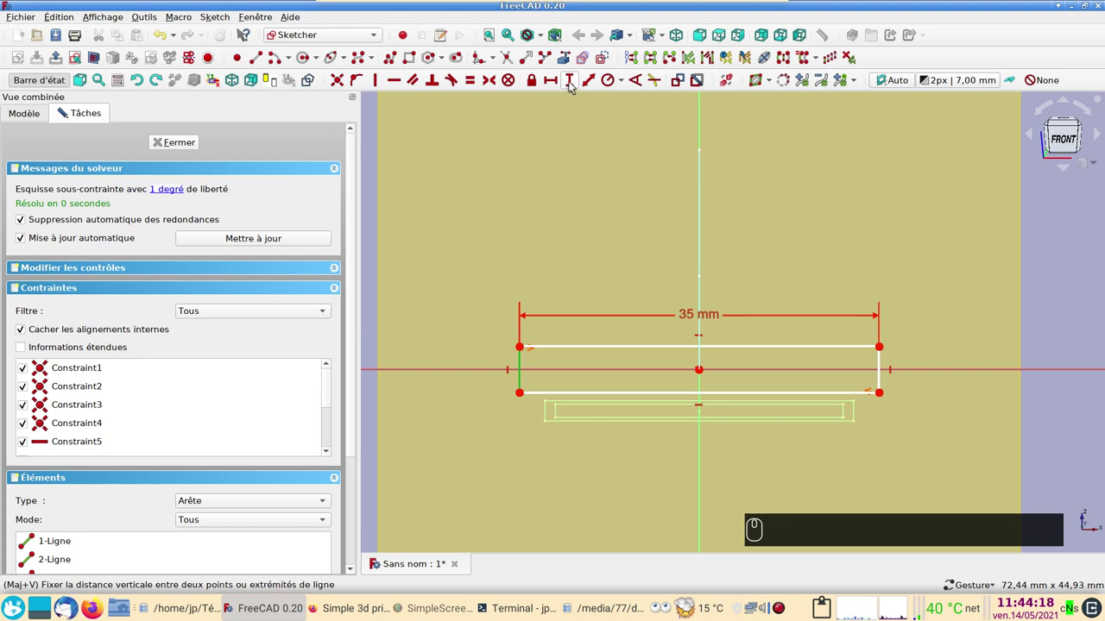
pyautogui.click(577, 82)
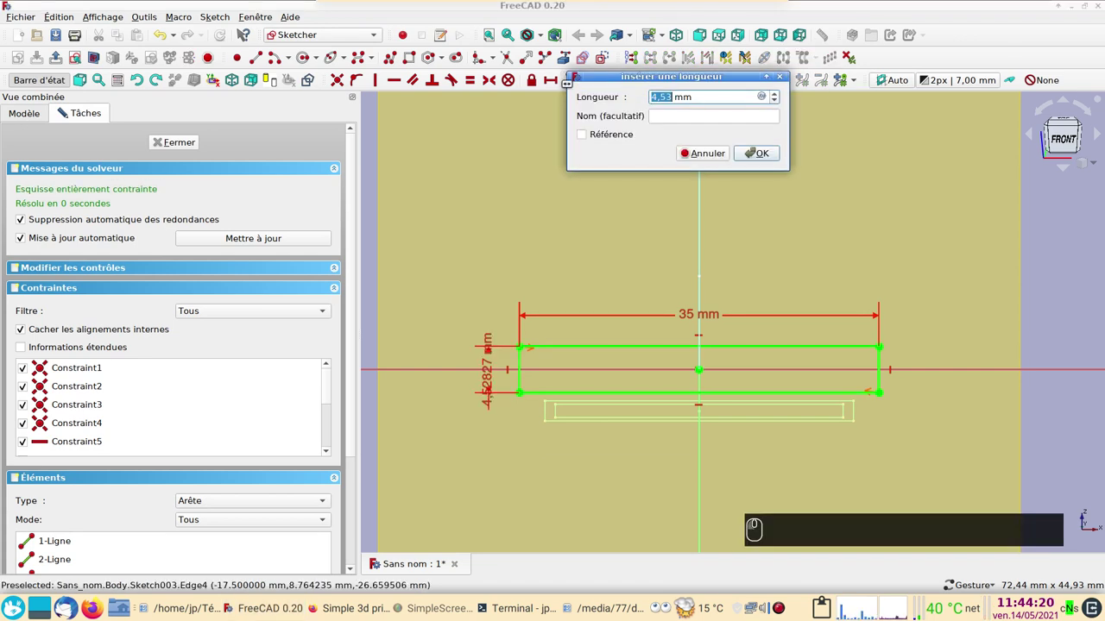
pyautogui.write('(8)')
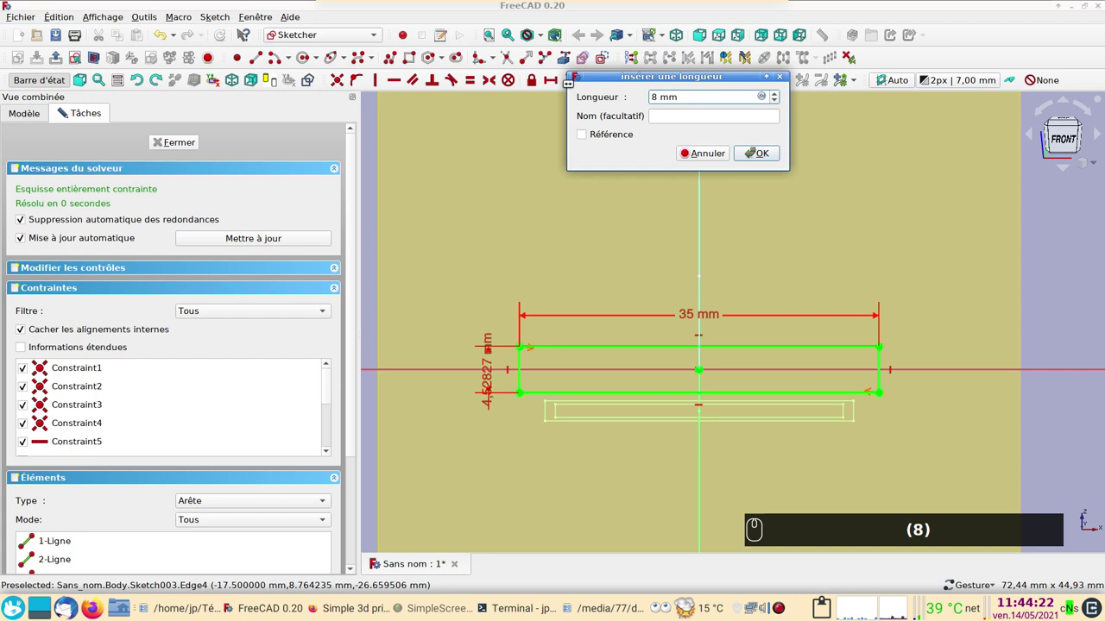
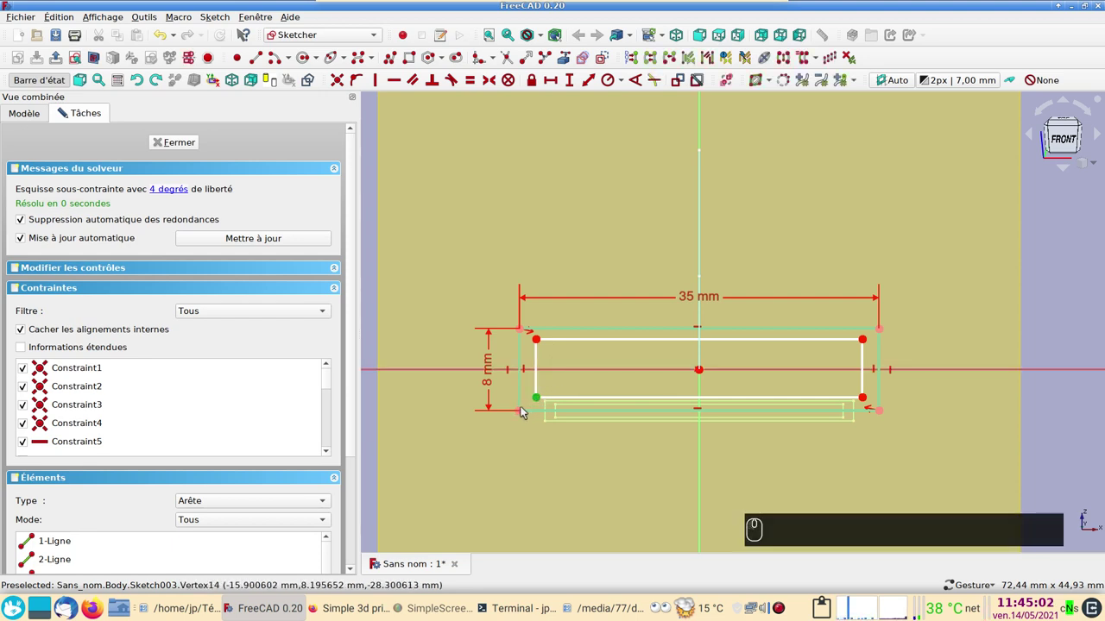
# Step: Offset the inner rectangle -1 mm horizontally and vertically from the outer corner for the wall
pyautogui.click(525, 413)
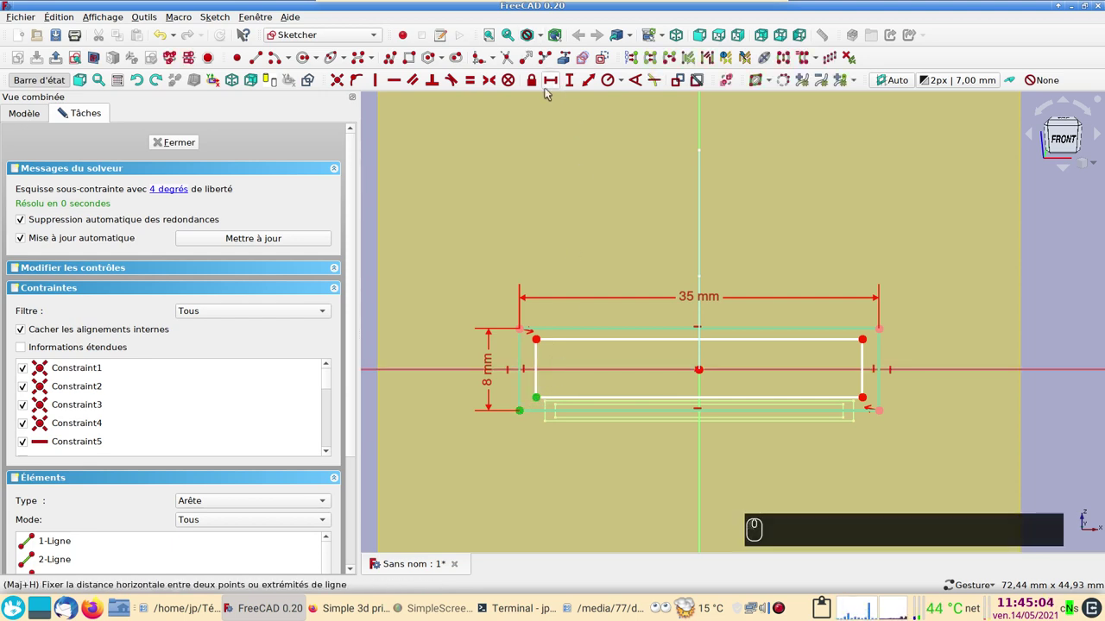
pyautogui.click(536, 77)
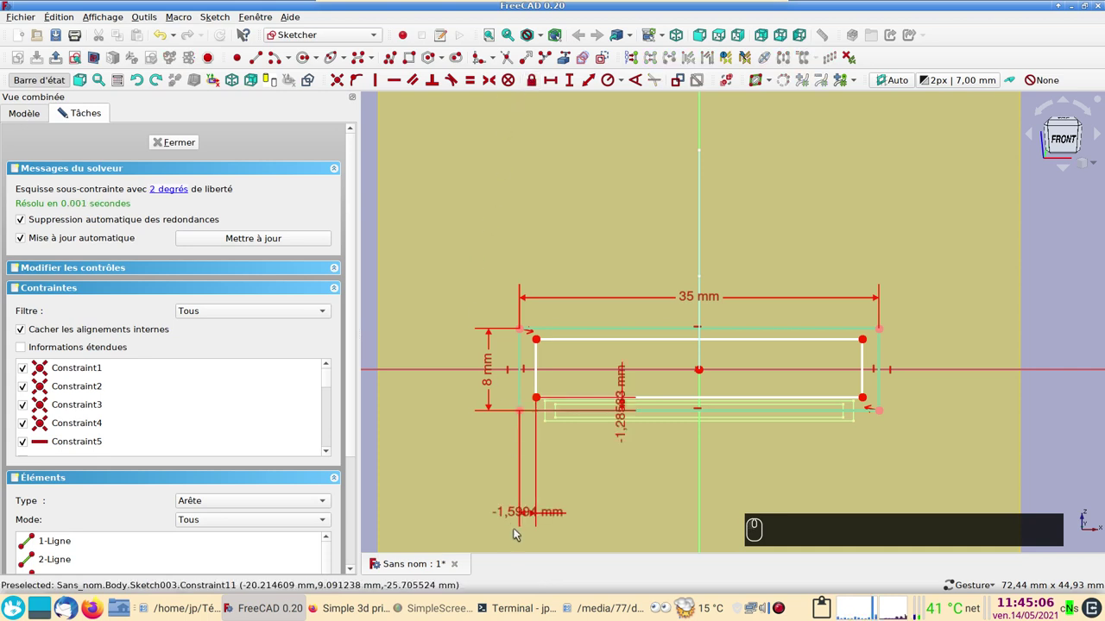
pyautogui.doubleClick(509, 513)
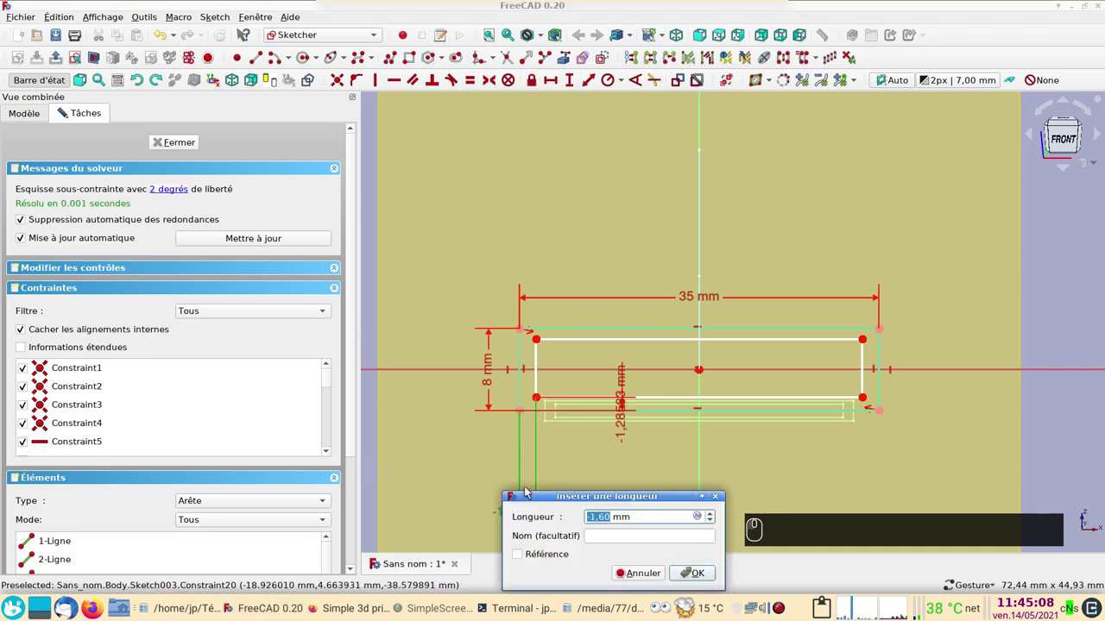
pyautogui.press('-')
pyautogui.press('1')
pyautogui.press('Return')
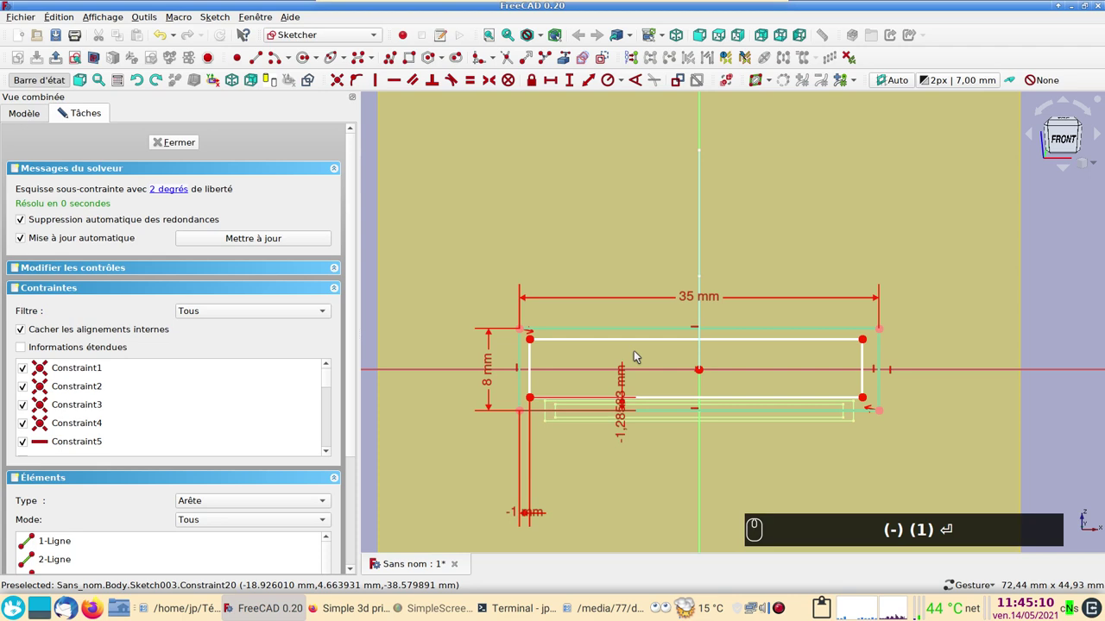
pyautogui.moveTo(628, 426); pyautogui.dragTo(668, 464)
pyautogui.click(668, 464)
pyautogui.press('-')
pyautogui.press('1')
pyautogui.press('Return')
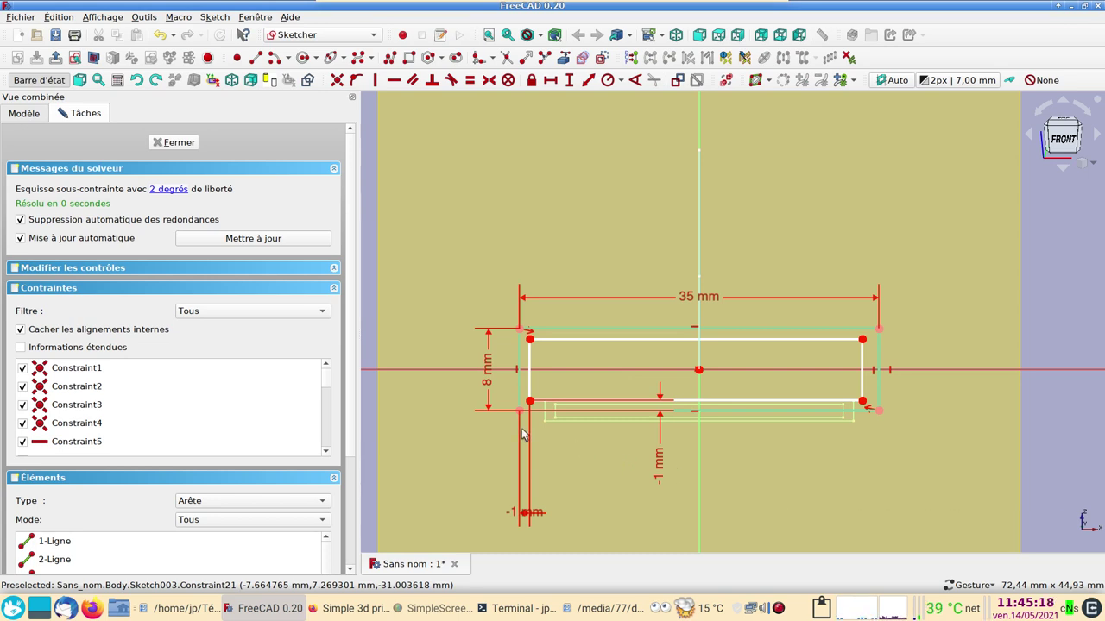
pyautogui.moveTo(537, 340); pyautogui.dragTo(557, 386)
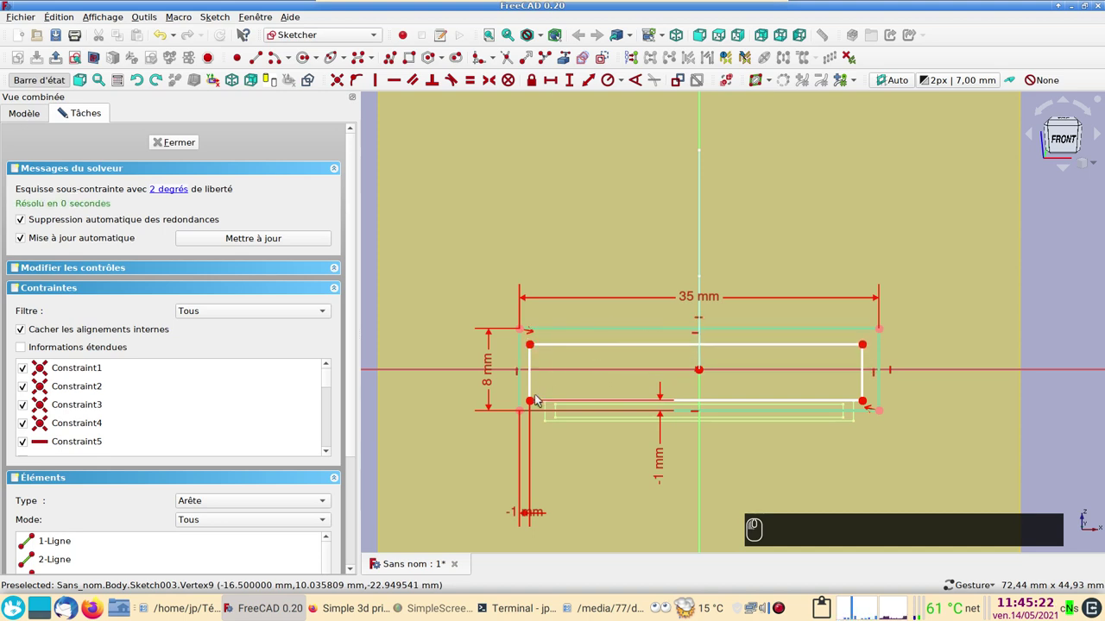
# Step: Make the inner rectangle's corners symmetric about the sketch origin
pyautogui.click(538, 400)
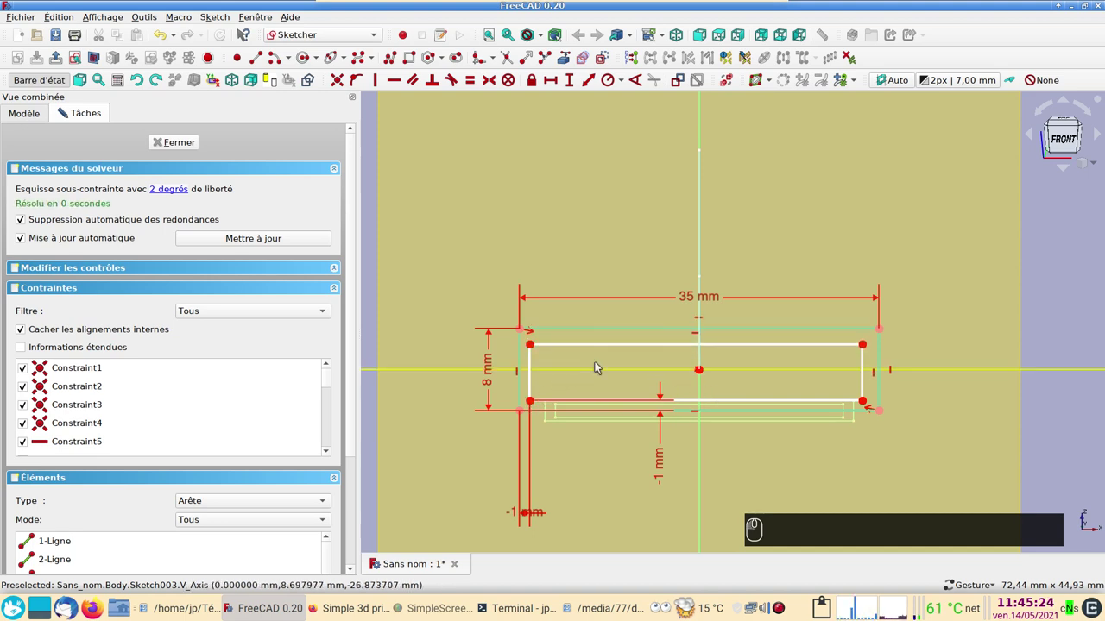
pyautogui.click(535, 342)
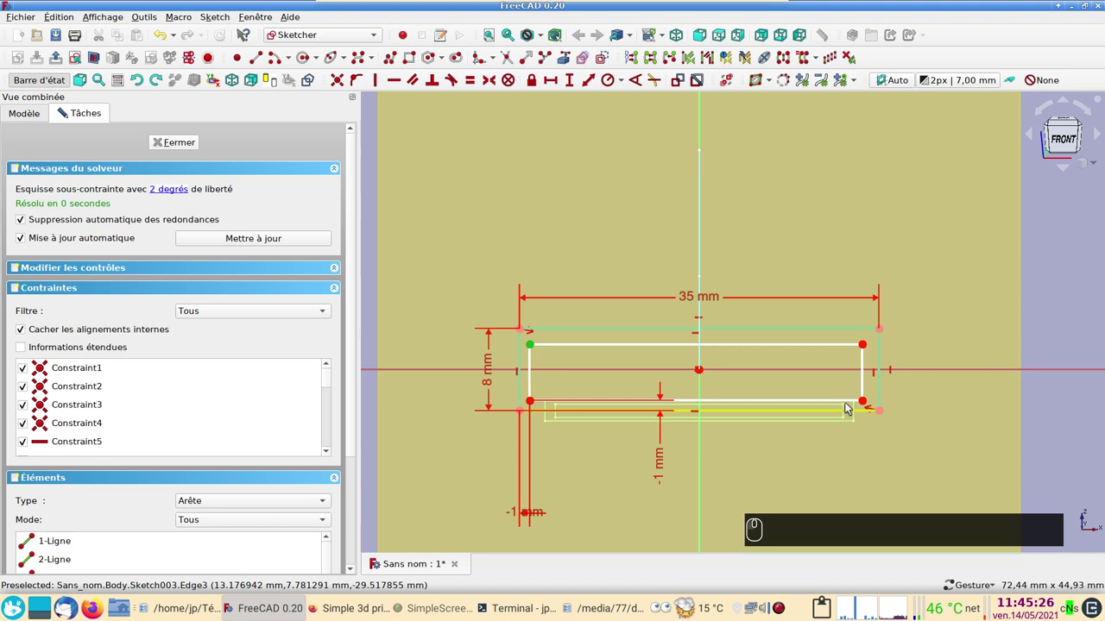
pyautogui.click(869, 401)
pyautogui.click(708, 372)
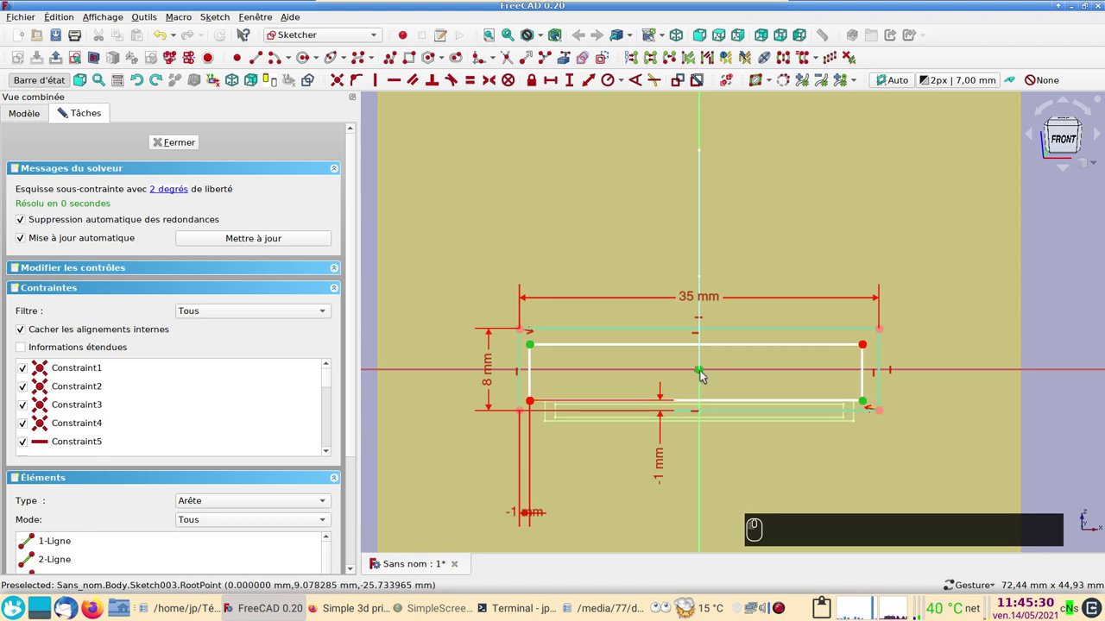
pyautogui.press('s')
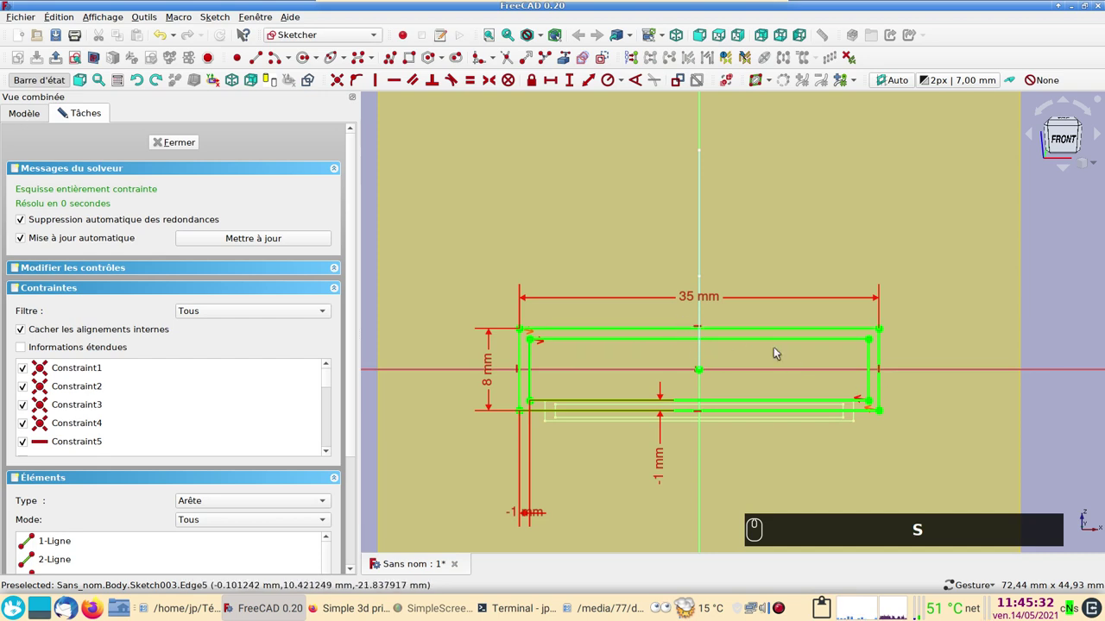
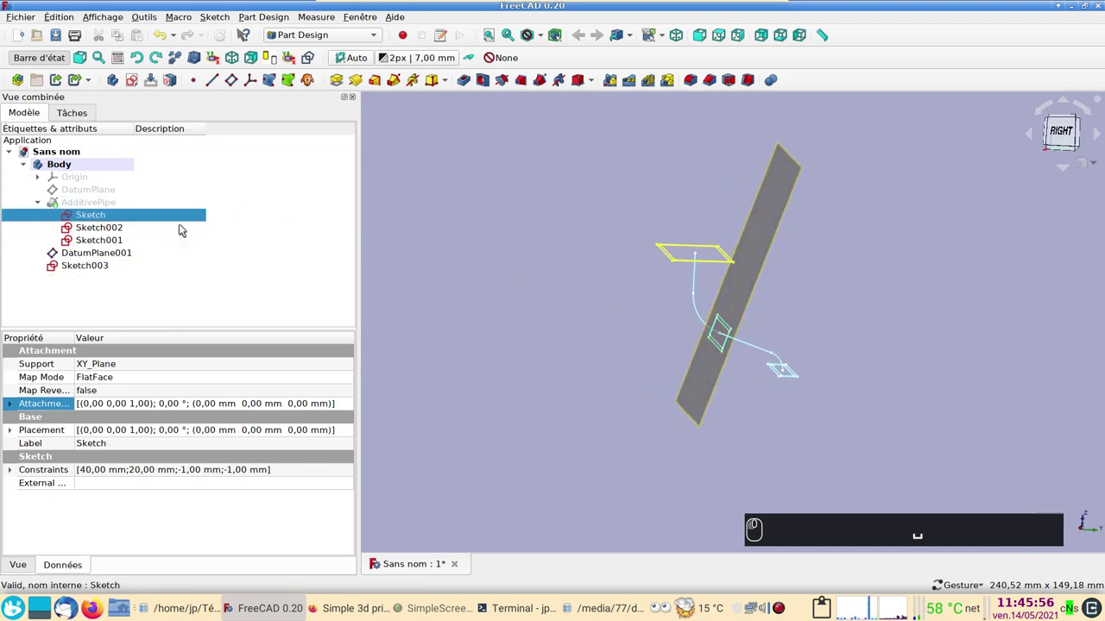
# Step: Select AdditivePipe in the tree and show the swept duct
pyautogui.click(906, 297)
pyautogui.moveTo(870, 294); pyautogui.dragTo(80, 187)
pyautogui.click(90, 197)
pyautogui.press('space')
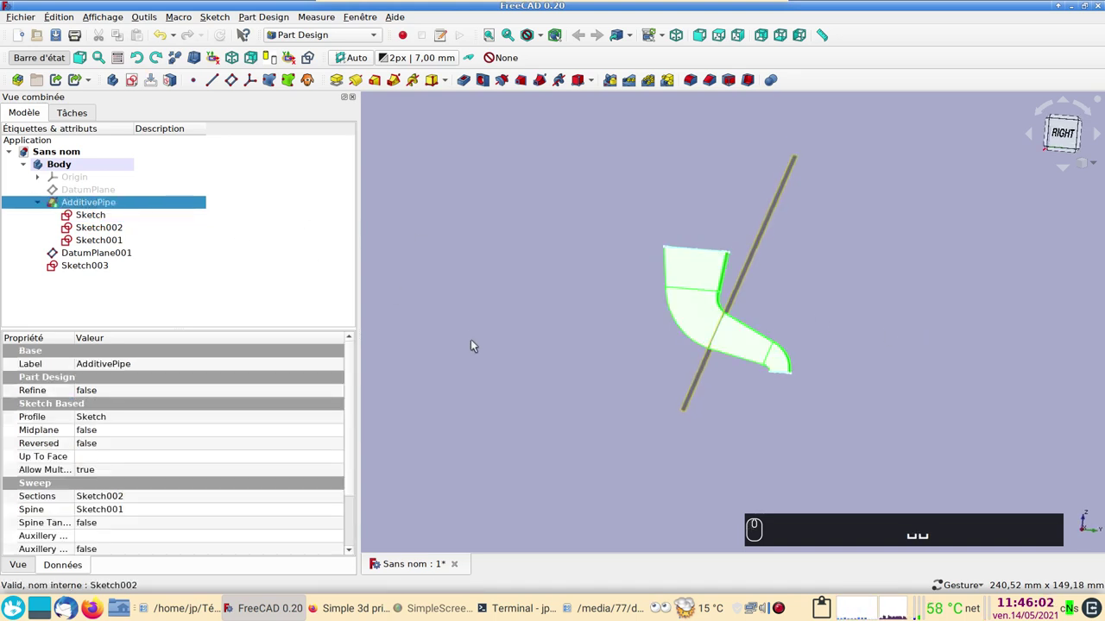
pyautogui.press('space')
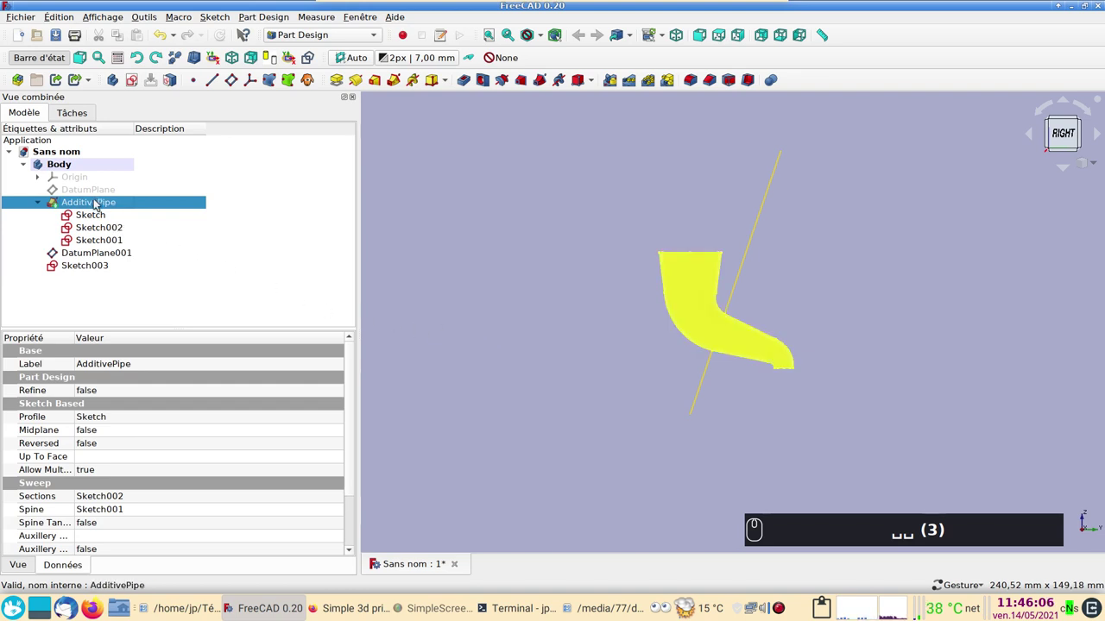
# Step: Hide DatumPlane001 and reopen the AdditivePipe sweep for editing
pyautogui.click(100, 252)
pyautogui.press('space')
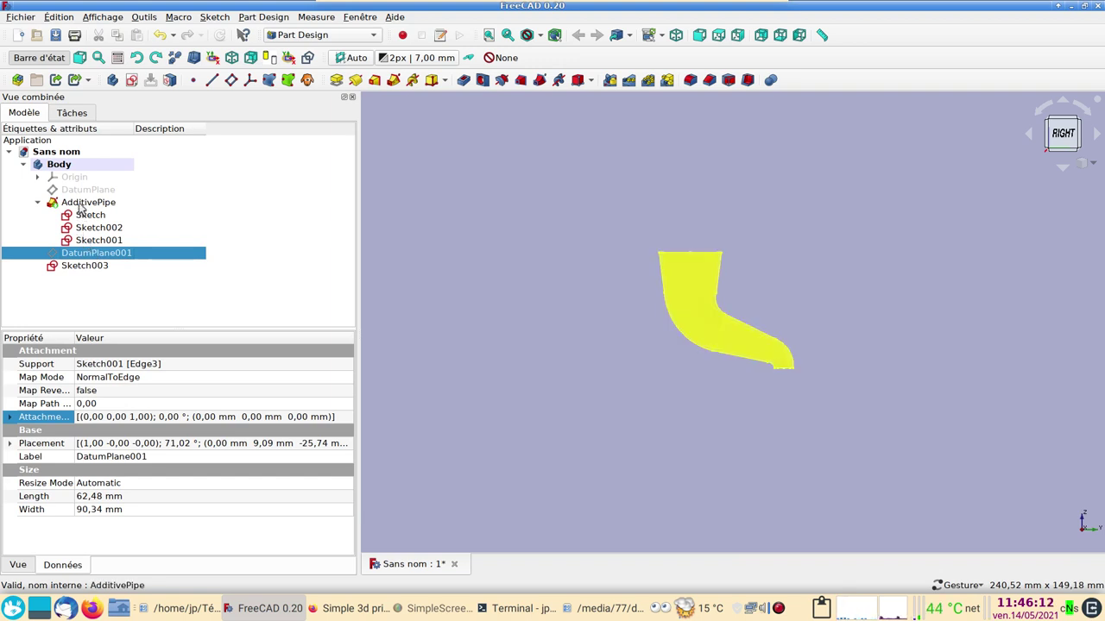
pyautogui.doubleClick(87, 204)
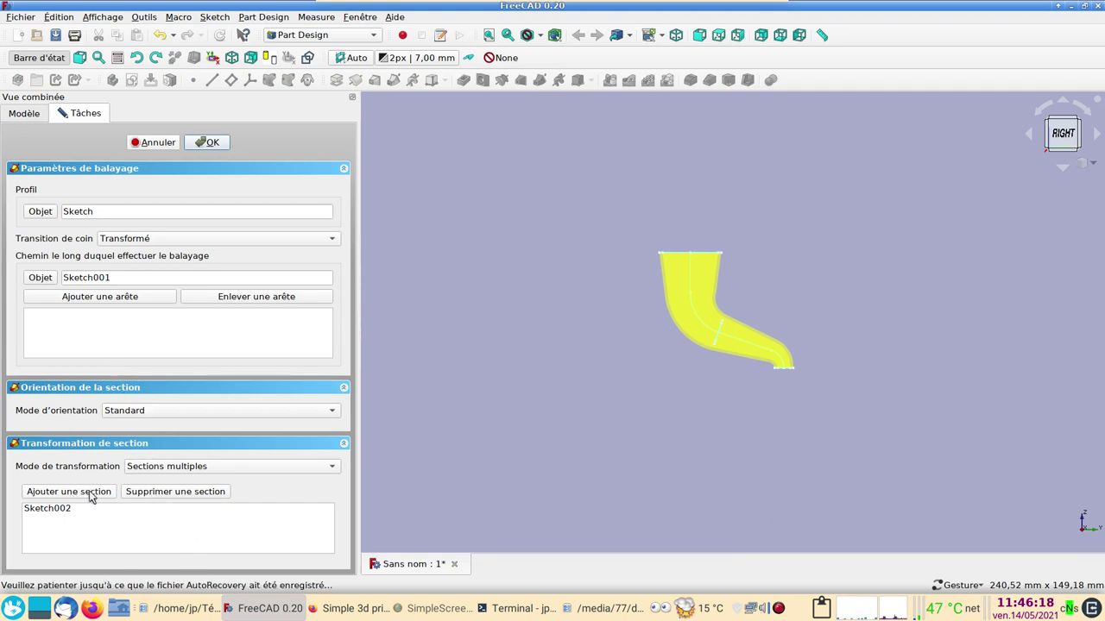
# Step: Add Sketch003 as an extra section of the AdditivePipe sweep and confirm the updated duct
pyautogui.click(94, 496)
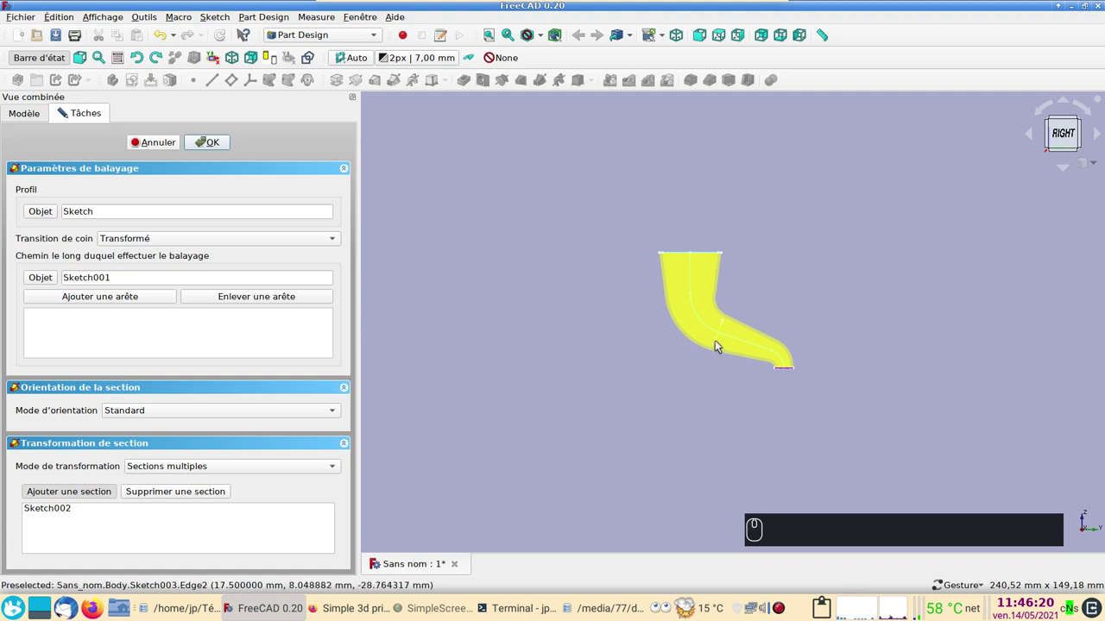
pyautogui.click(720, 345)
pyautogui.click(217, 144)
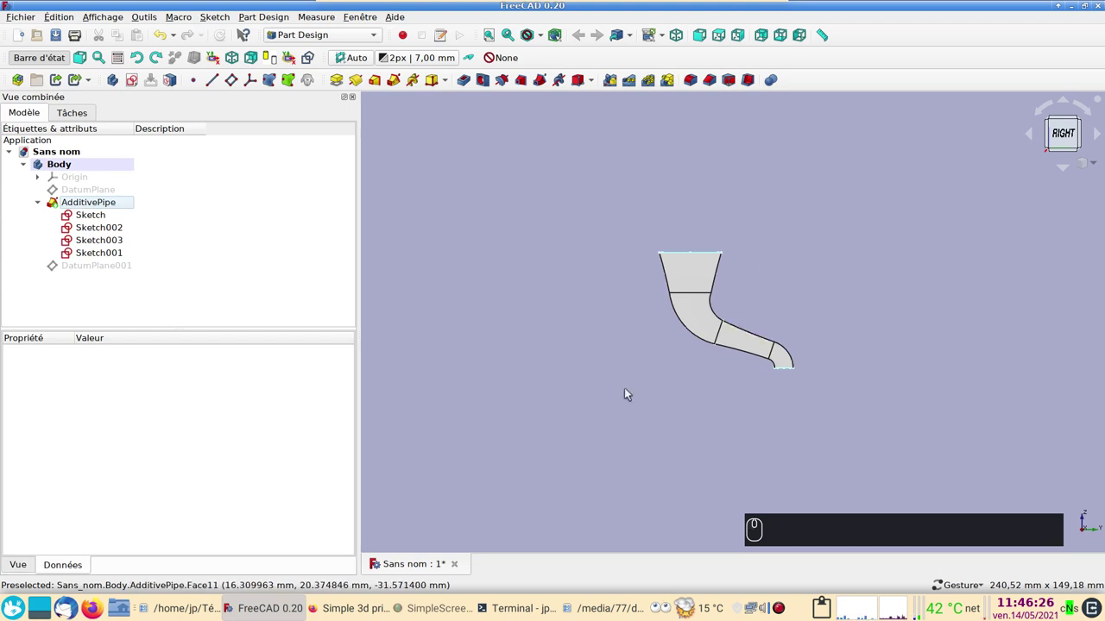
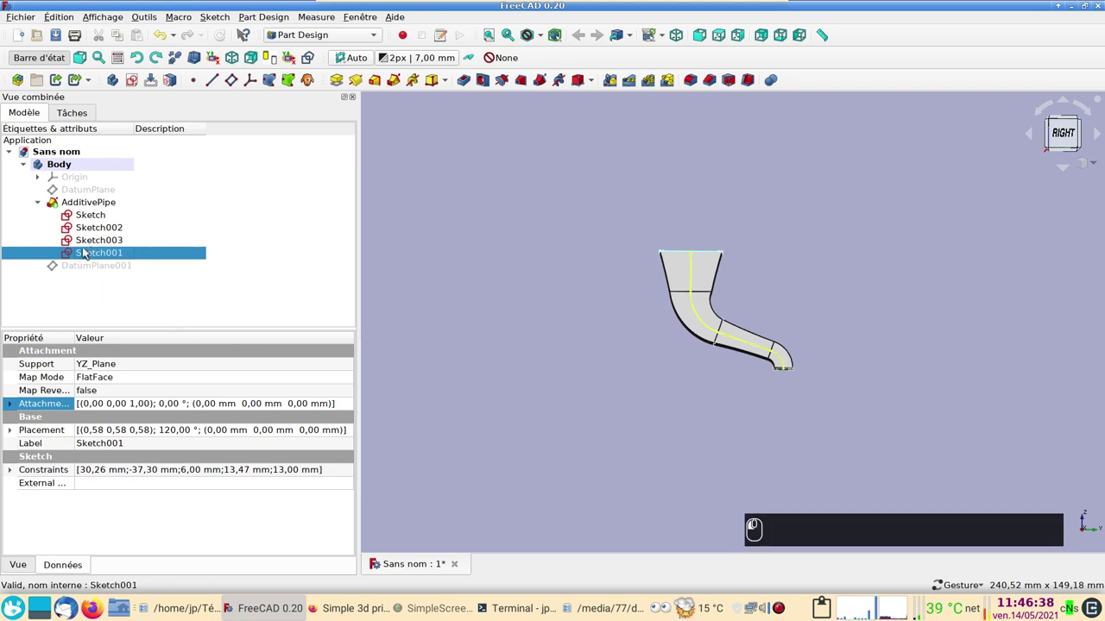
# Step: Delete the R13.47 radius constraint on the upper bend of Sketch001
pyautogui.scroll(3)
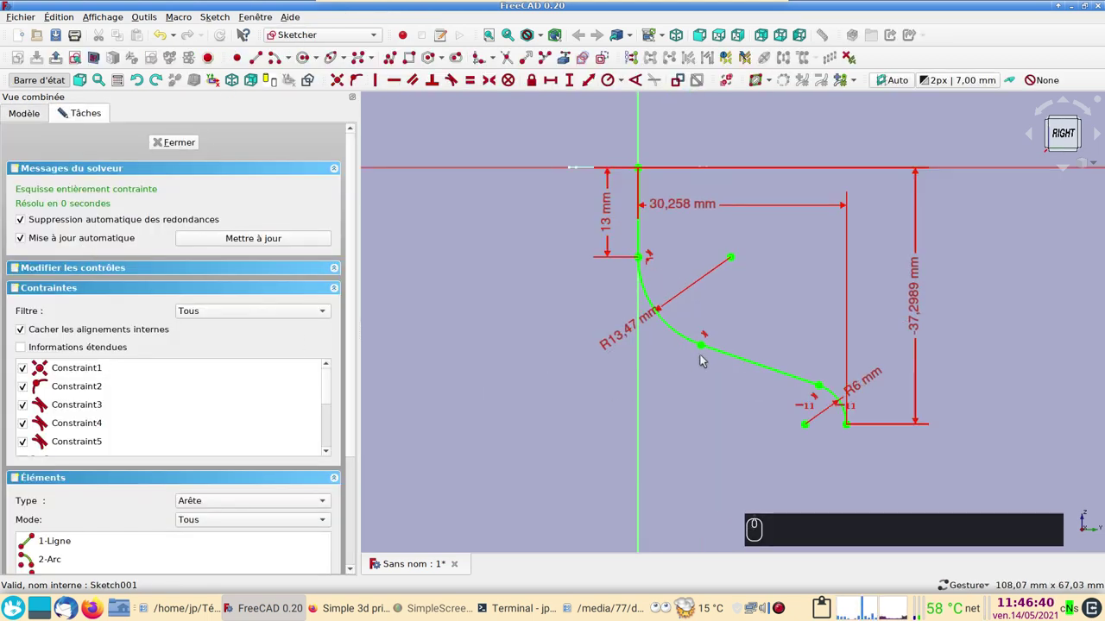
pyautogui.click(621, 335)
pyautogui.press('Delete')
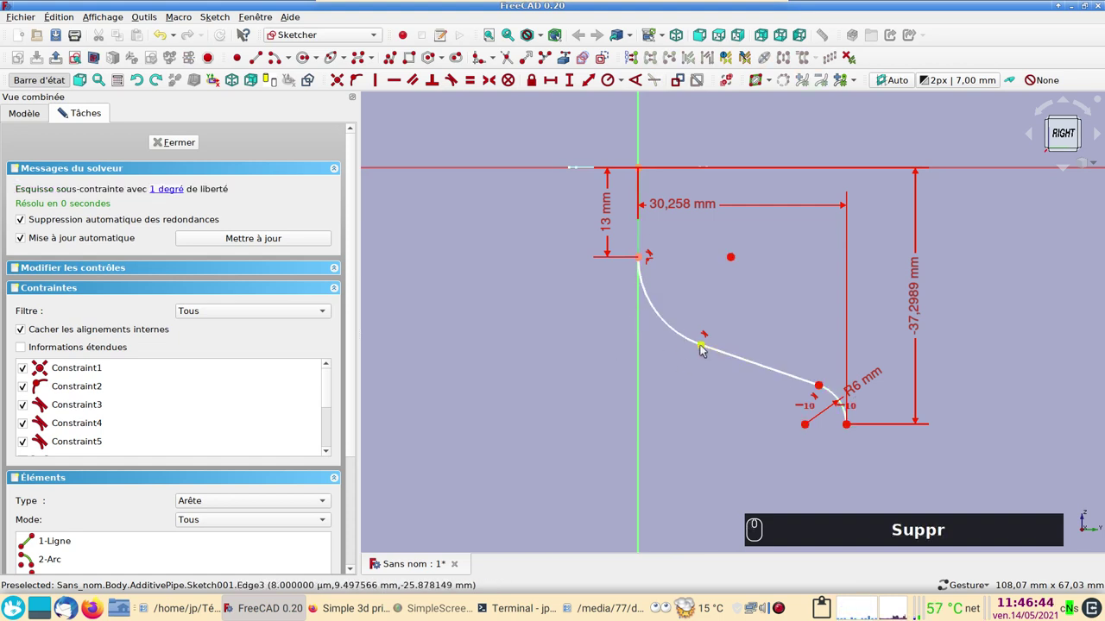
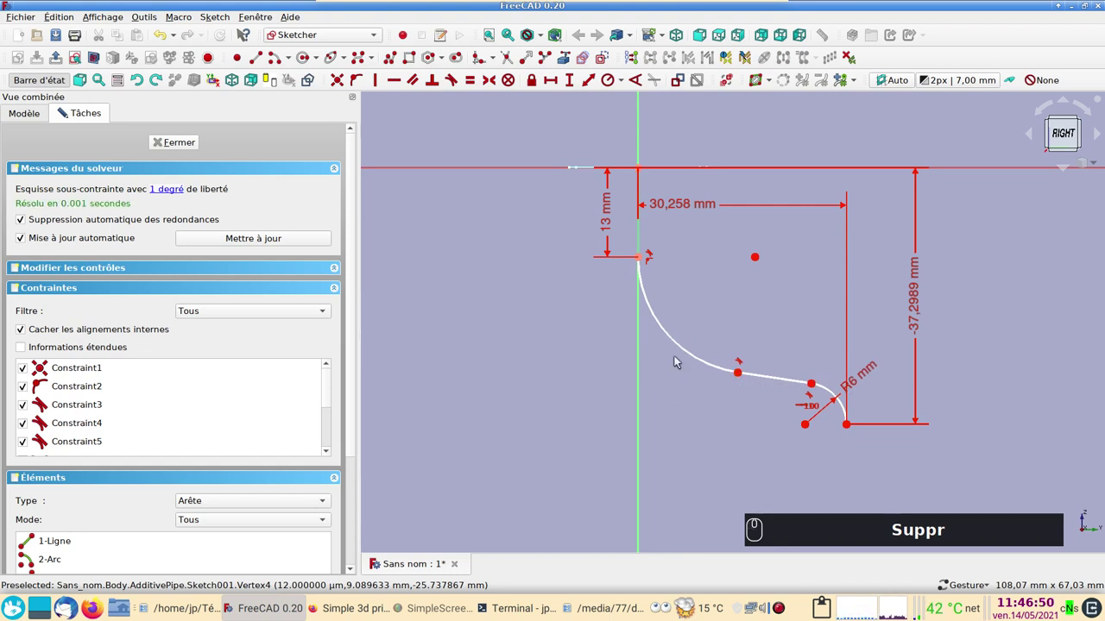
# Step: Give the reshaped upper arc a new 16.94 mm radius and return to Sketch001 in the tree
pyautogui.click(684, 349)
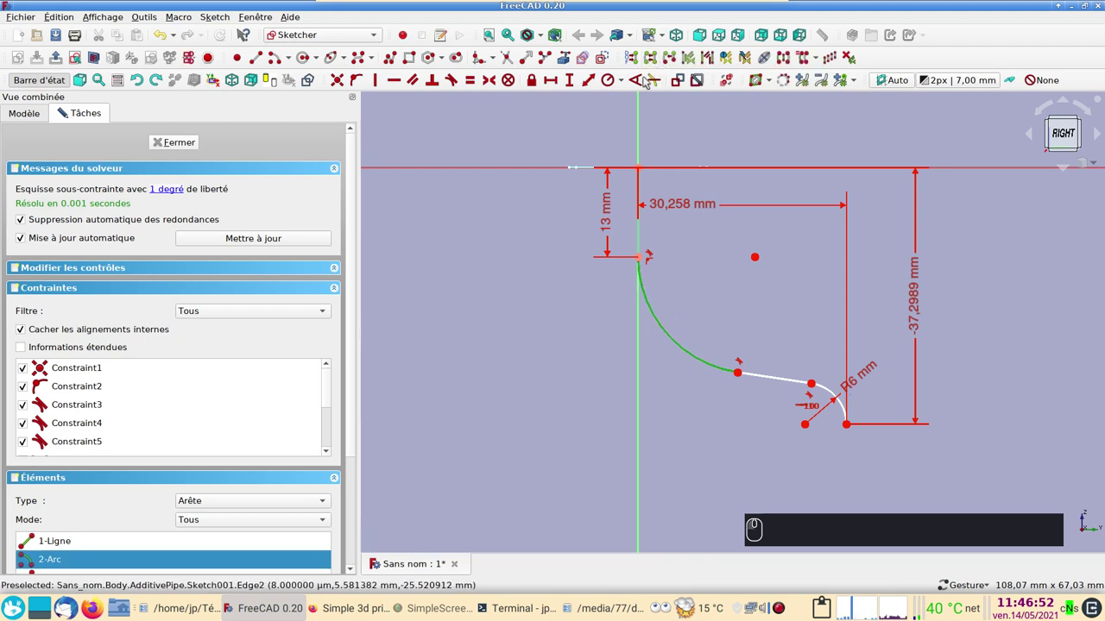
pyautogui.click(614, 84)
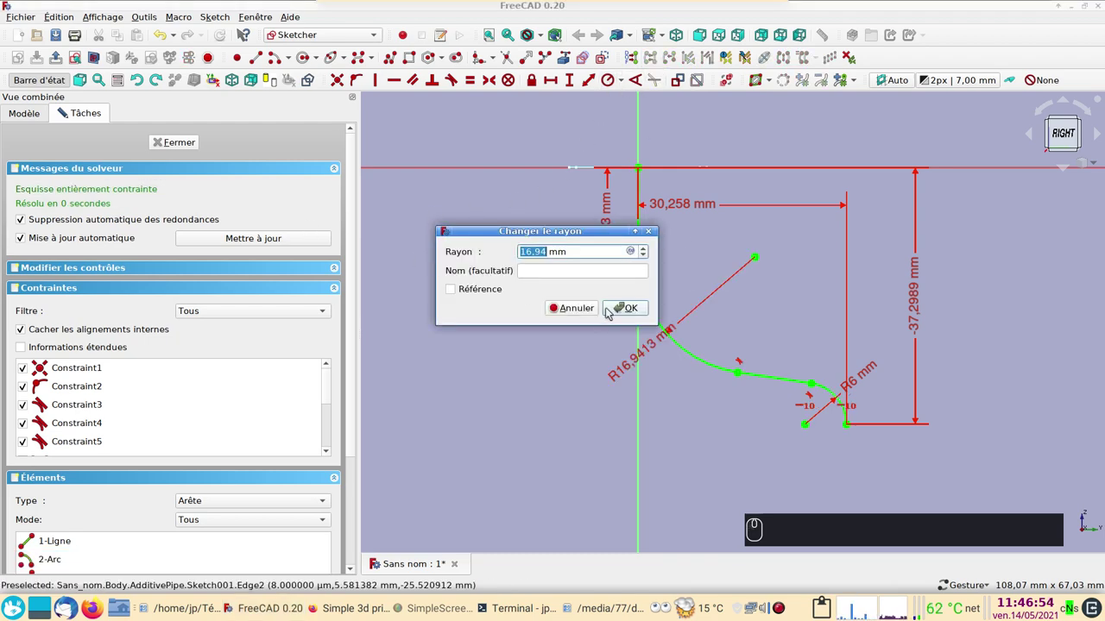
pyautogui.click(621, 309)
pyautogui.click(187, 139)
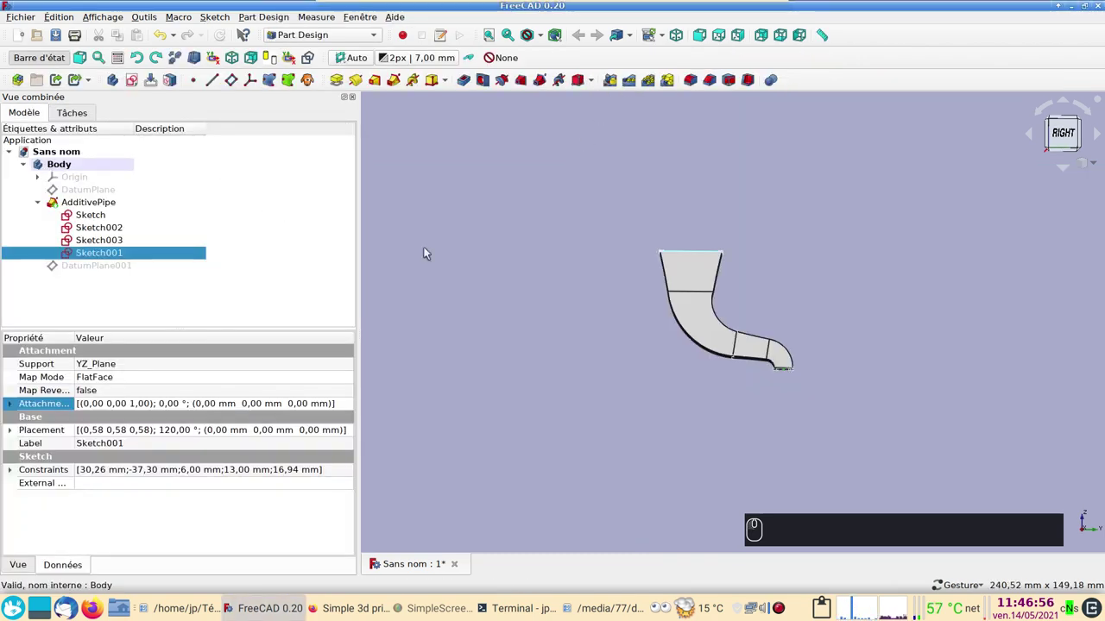
pyautogui.press('3')
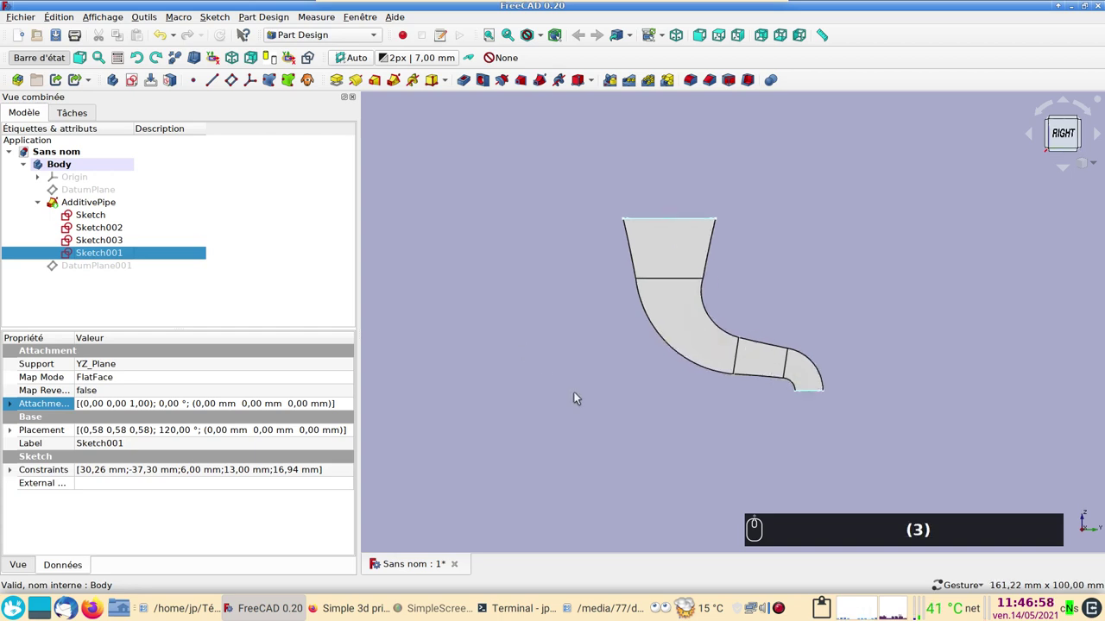
pyautogui.middleClick(584, 416)
pyautogui.write('(3)')
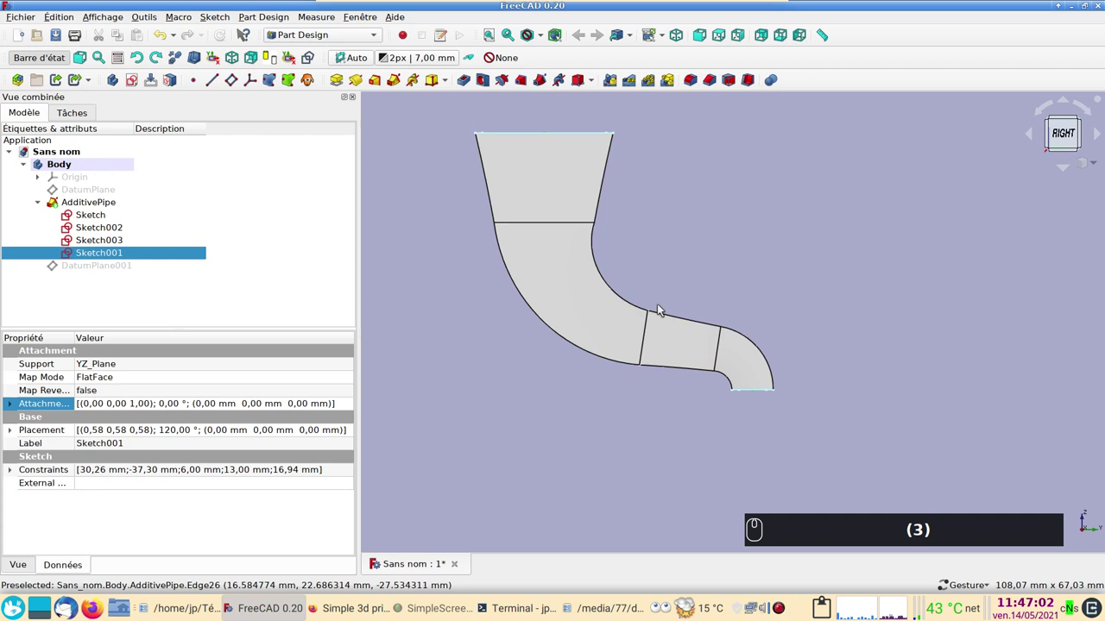
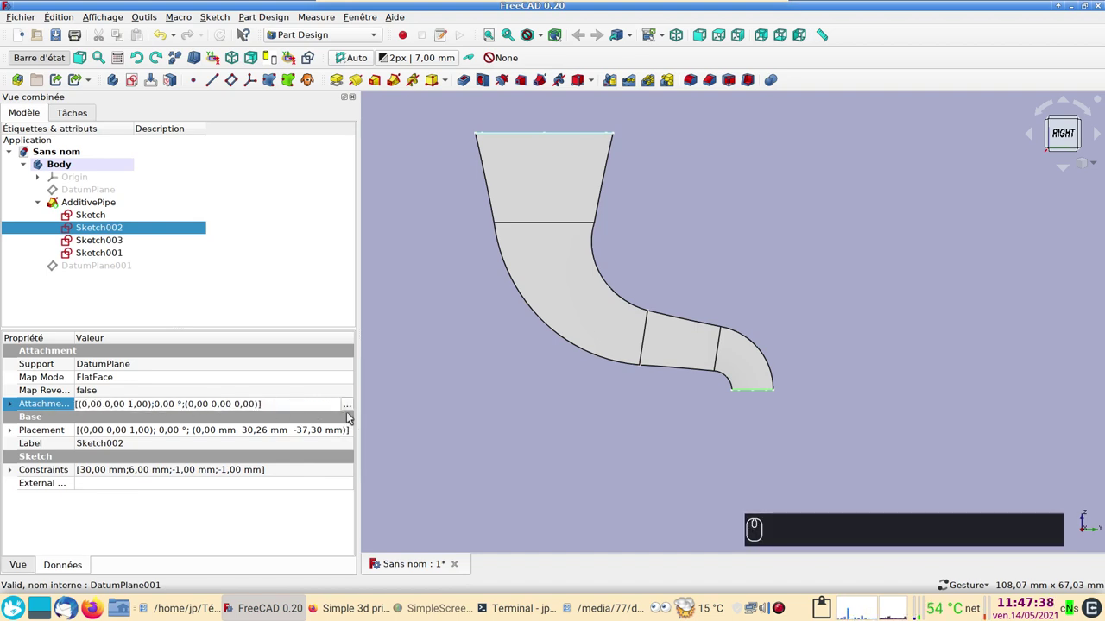
# Step: Rotate Sketch002's attachment offset 15° about the X axis to tilt the lower outlet
pyautogui.click(355, 406)
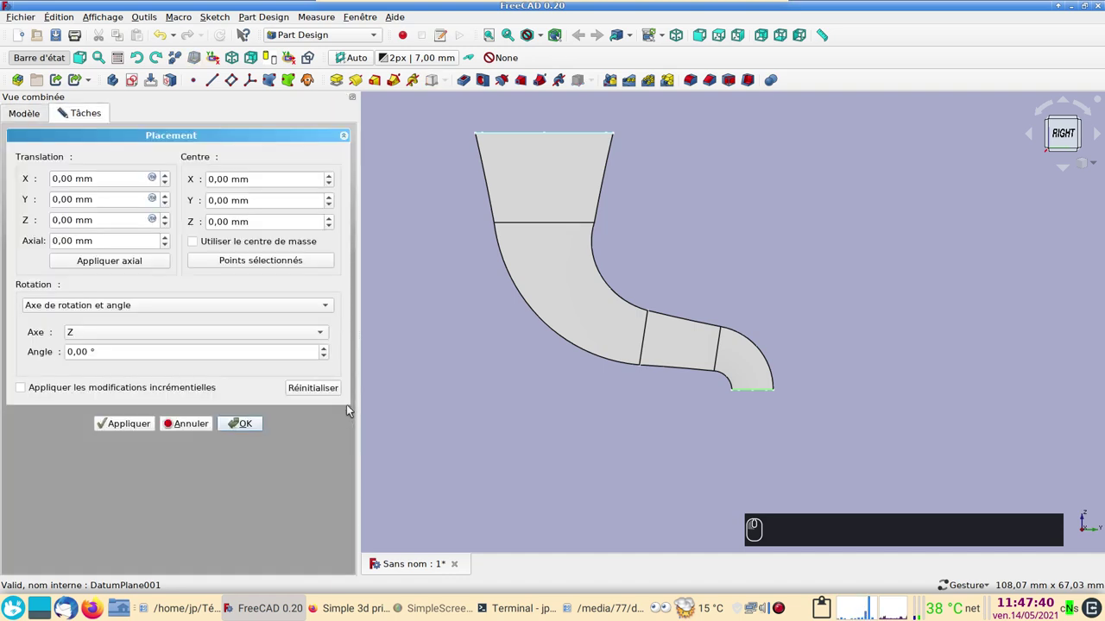
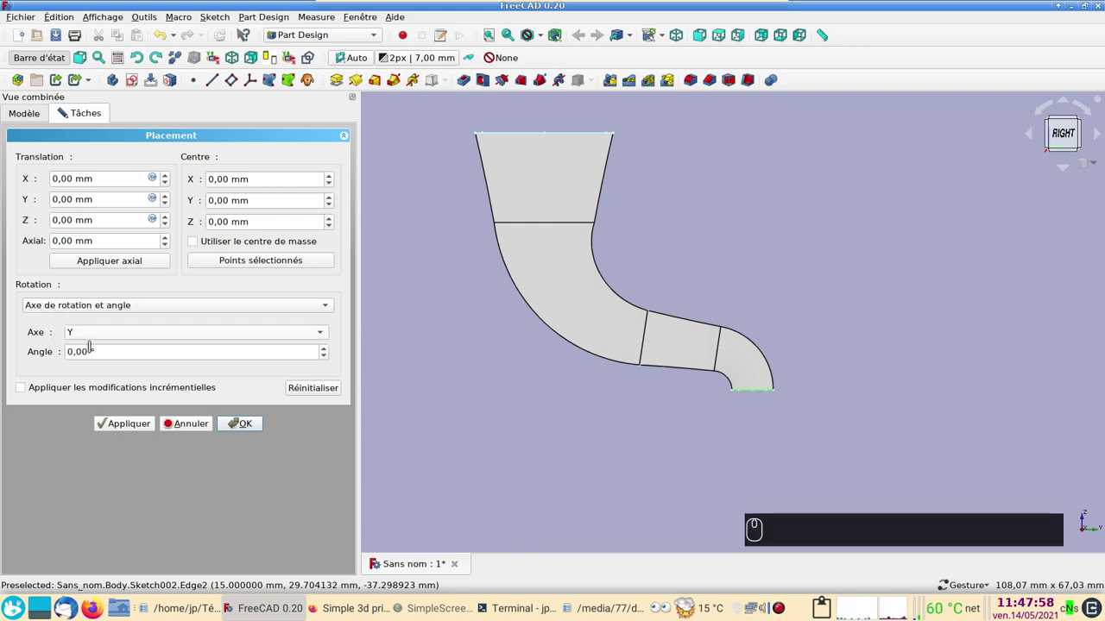
pyautogui.scroll(-3)
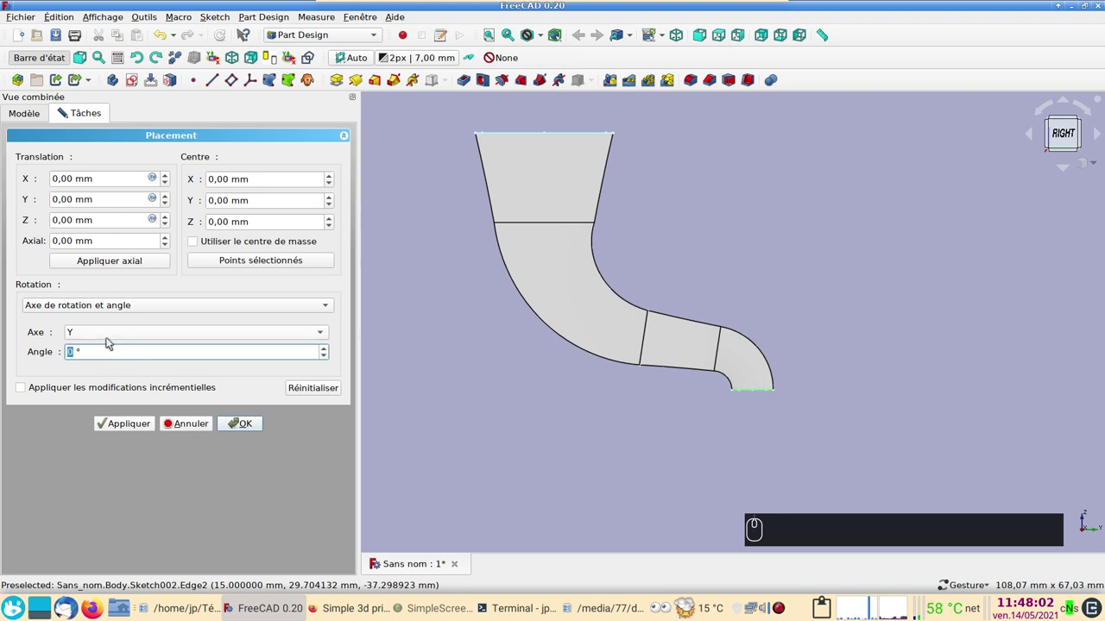
pyautogui.click(110, 338)
pyautogui.click(109, 320)
pyautogui.scroll(-3)
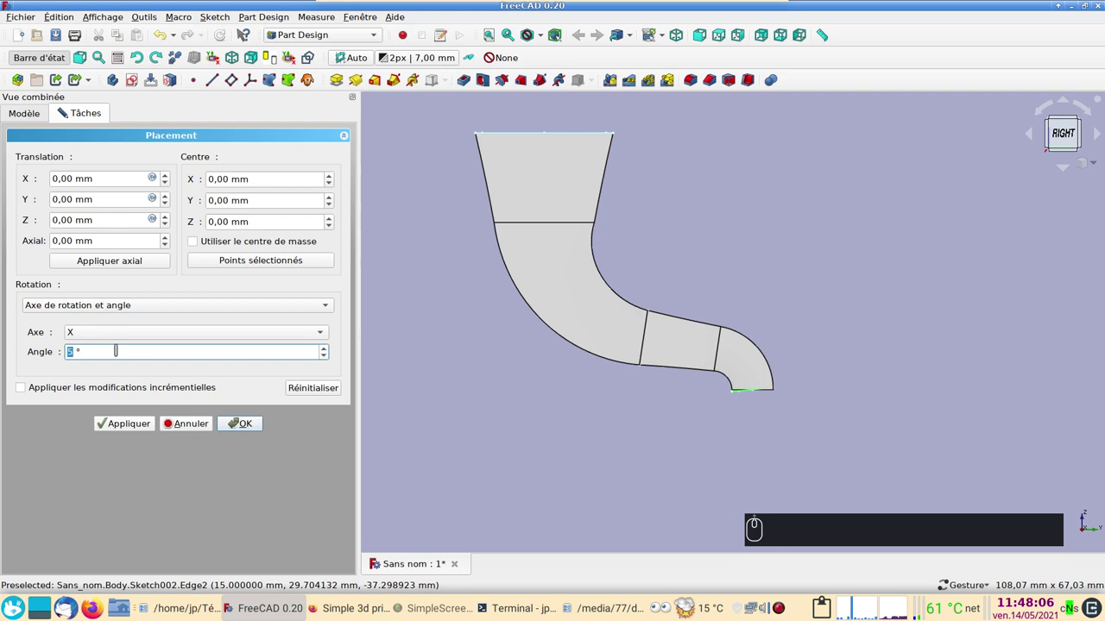
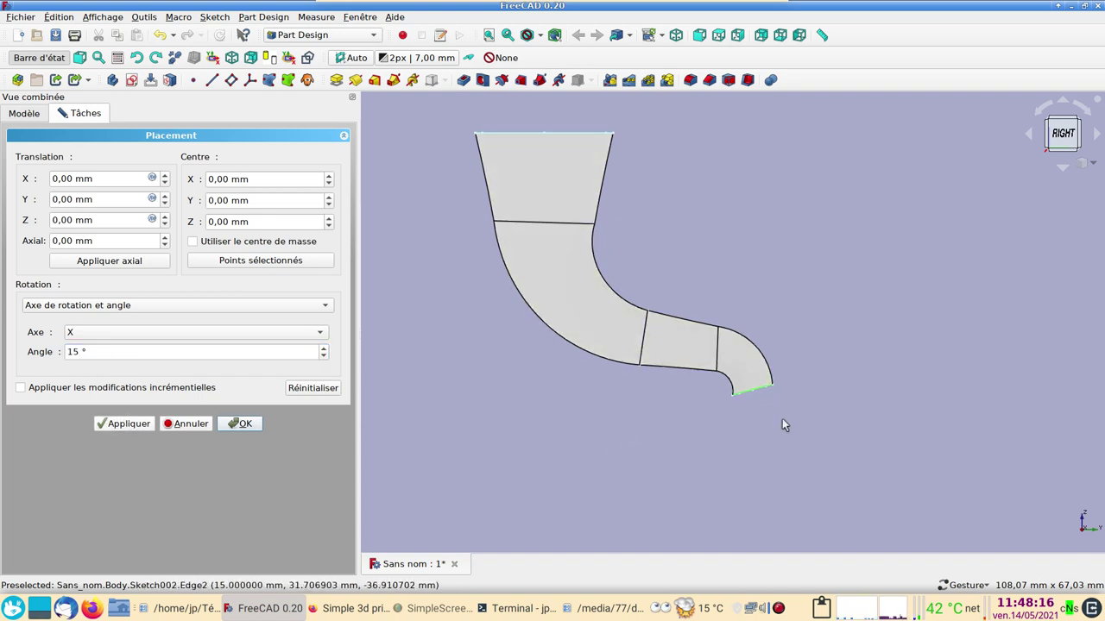
pyautogui.click(252, 425)
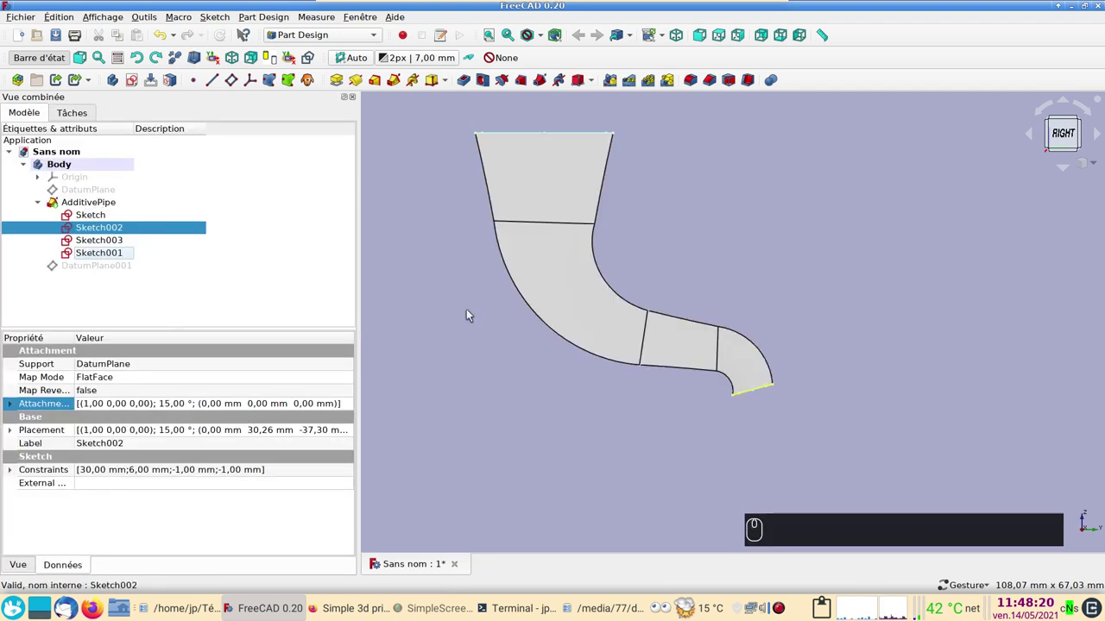
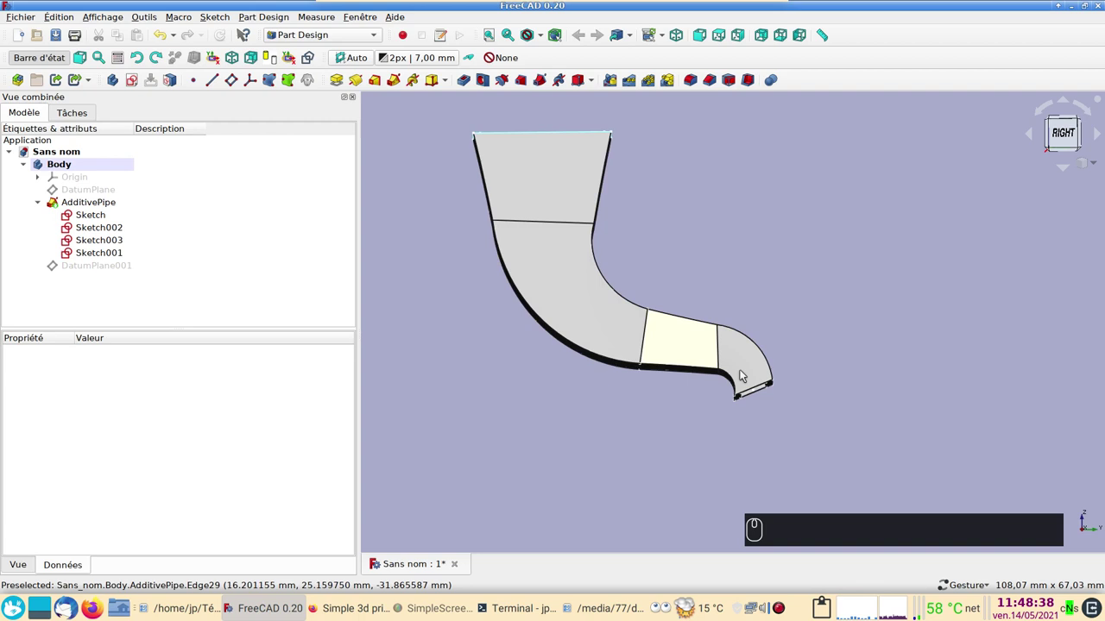
pyautogui.moveTo(574, 434); pyautogui.dragTo(571, 438)
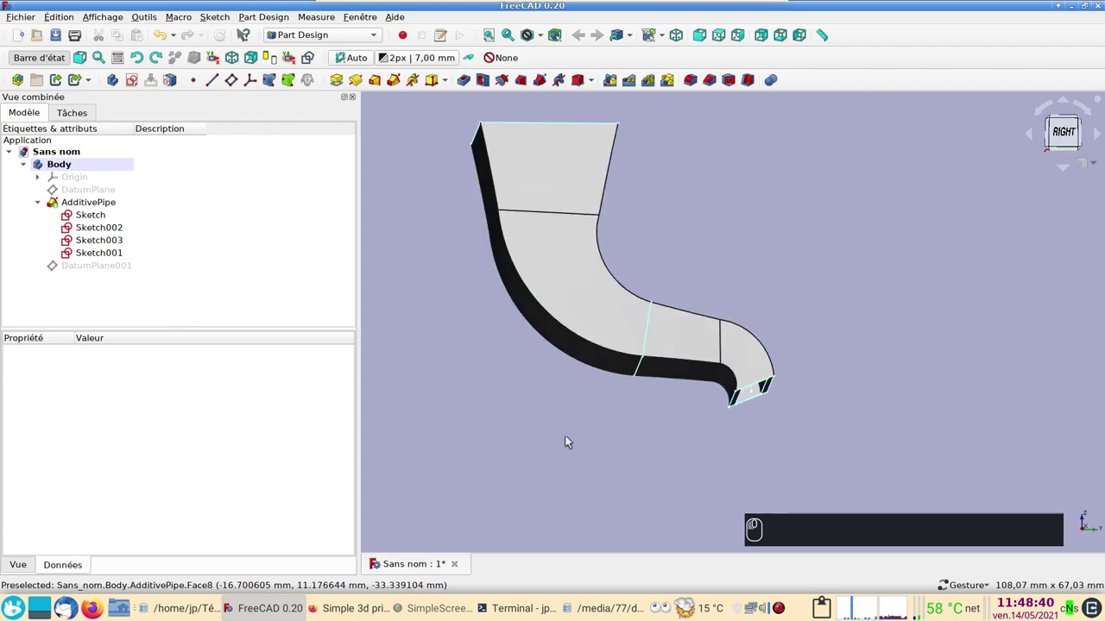
pyautogui.click(562, 403)
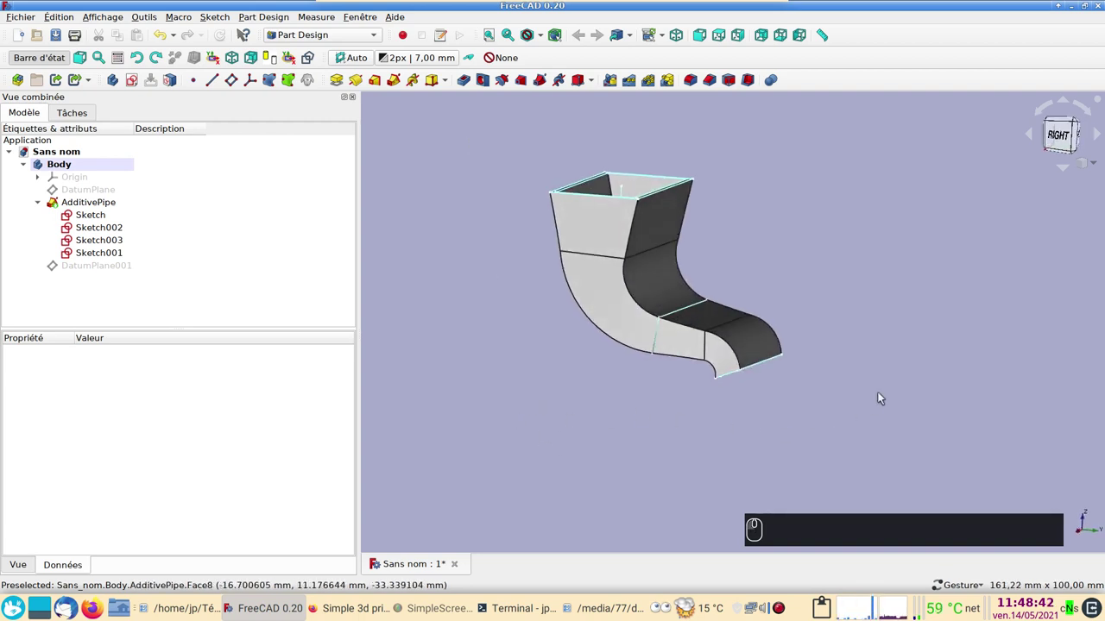
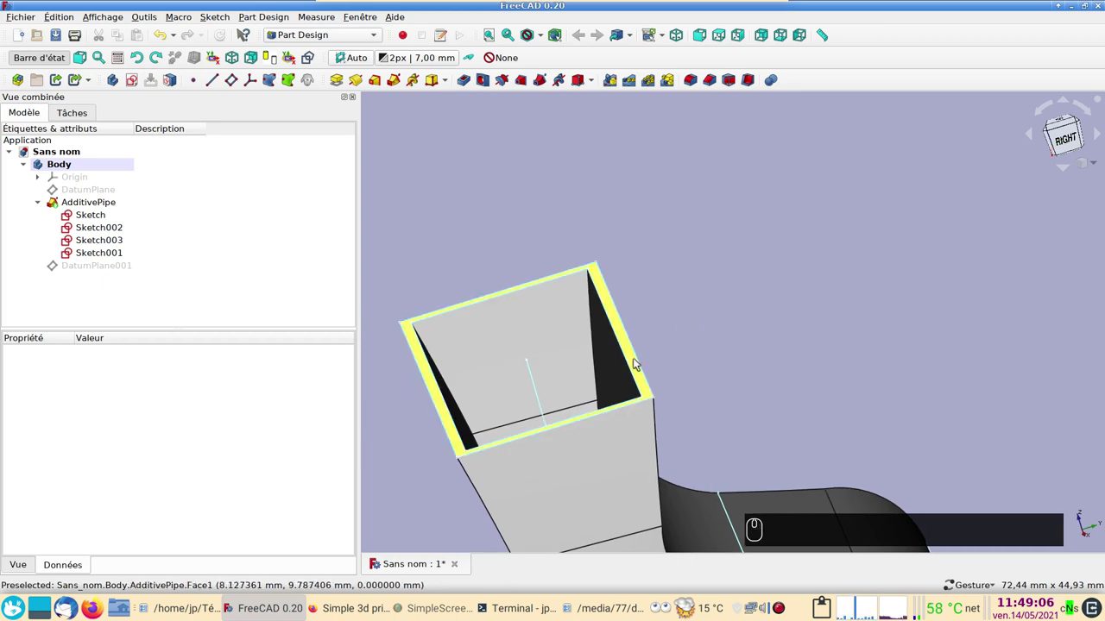
# Step: Pad the duct's top rim face upward by 10 mm
pyautogui.click(638, 363)
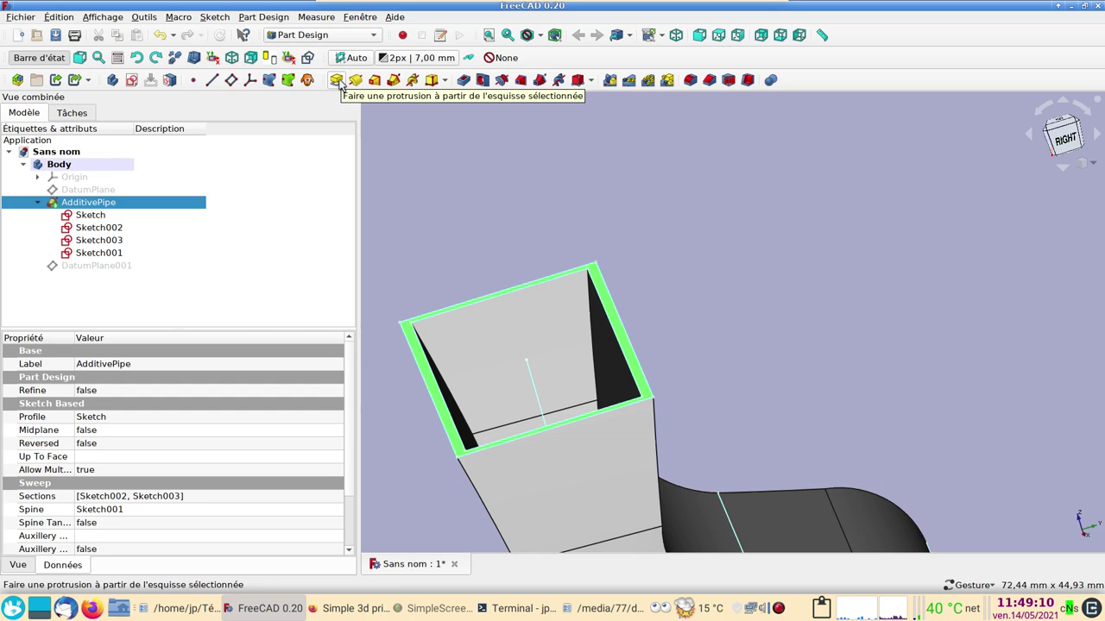
pyautogui.click(344, 83)
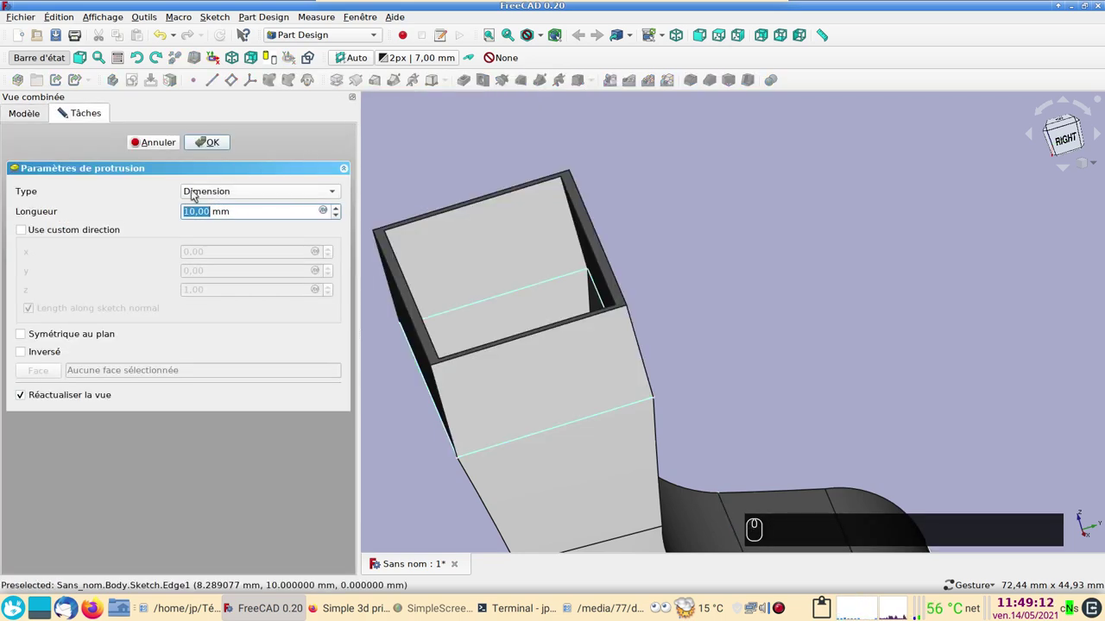
pyautogui.click(218, 140)
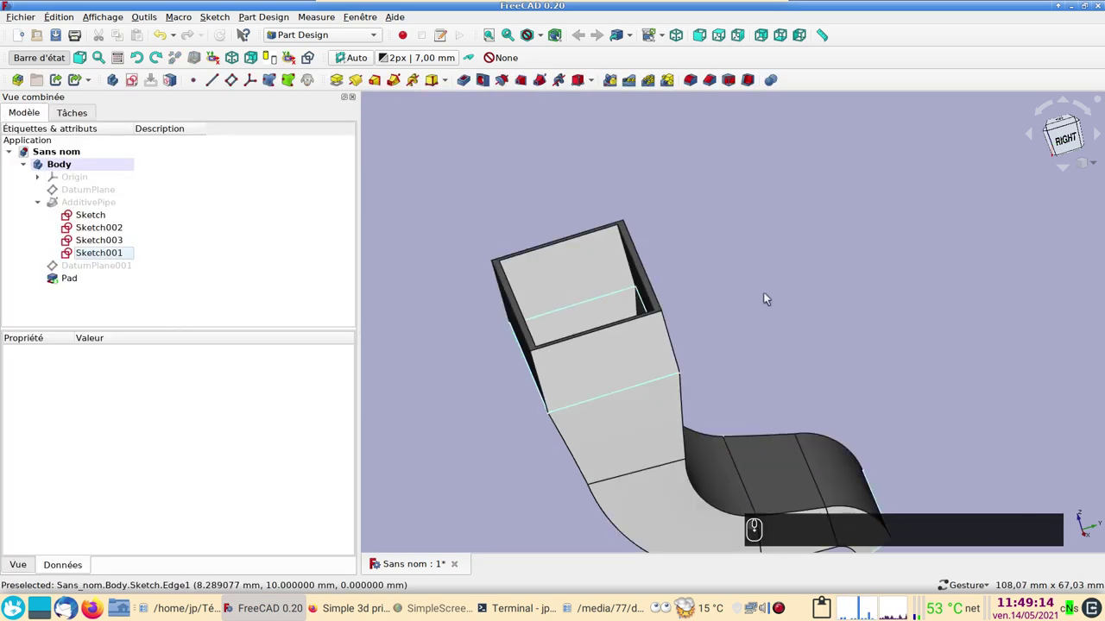
# Step: Orbit around the duct and select a face at its top end
pyautogui.moveTo(703, 461); pyautogui.dragTo(583, 365)
pyautogui.click(530, 304)
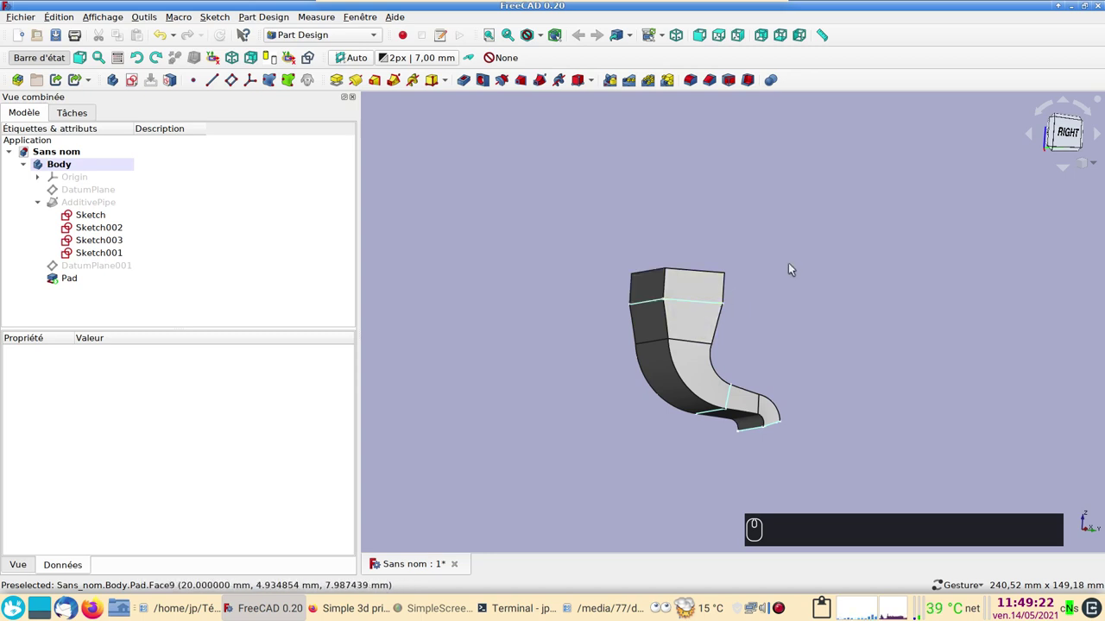
pyautogui.click(661, 281)
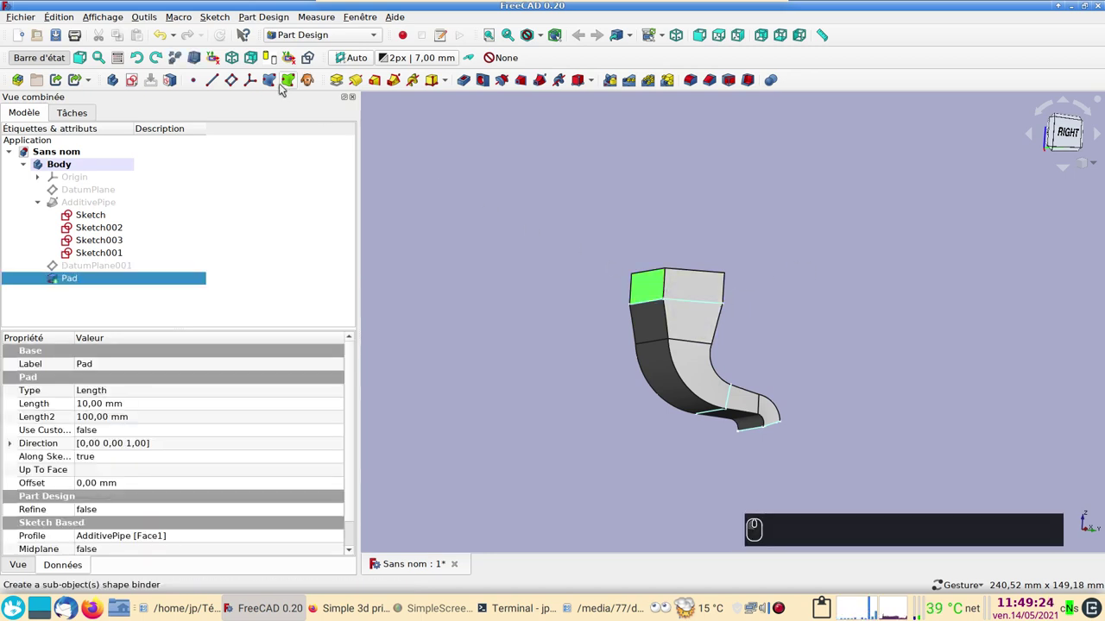
# Step: Start a new sketch on the selected top face for the circular disc
pyautogui.click(141, 81)
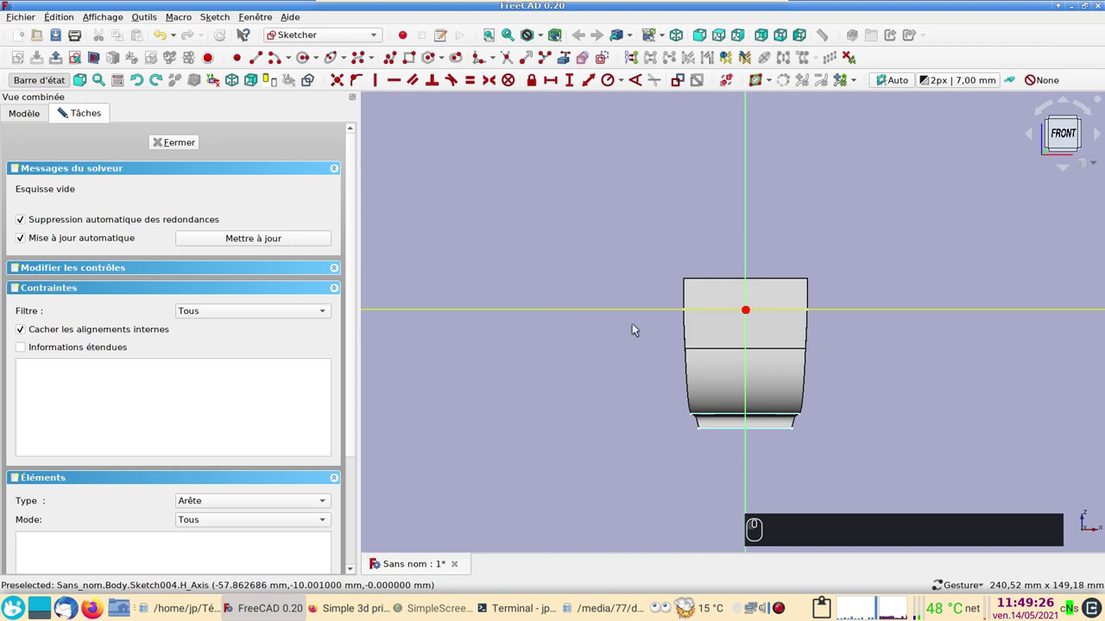
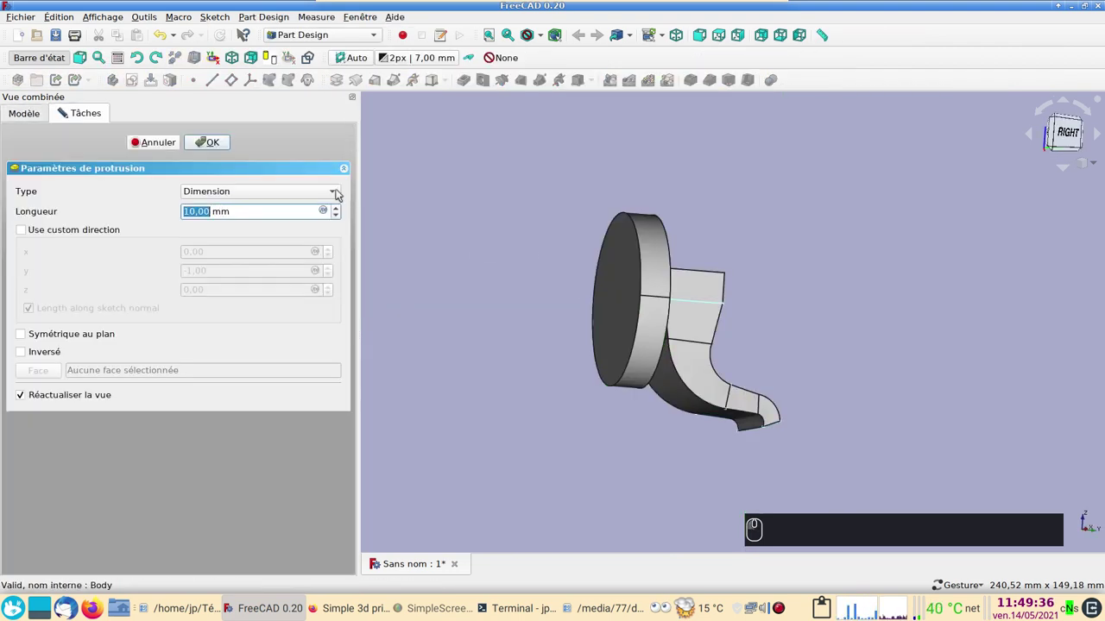
# Step: Finish the disc pad, then remove Pad001 and its circle Sketch004 from the Body
pyautogui.press('2')
pyautogui.press('Return')
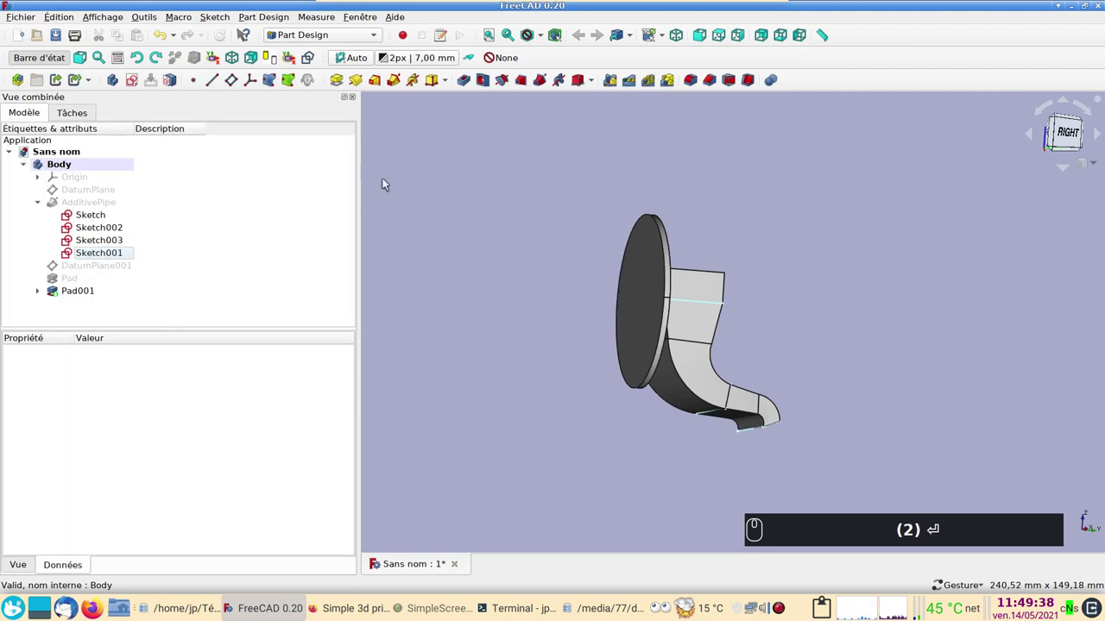
pyautogui.click(881, 273)
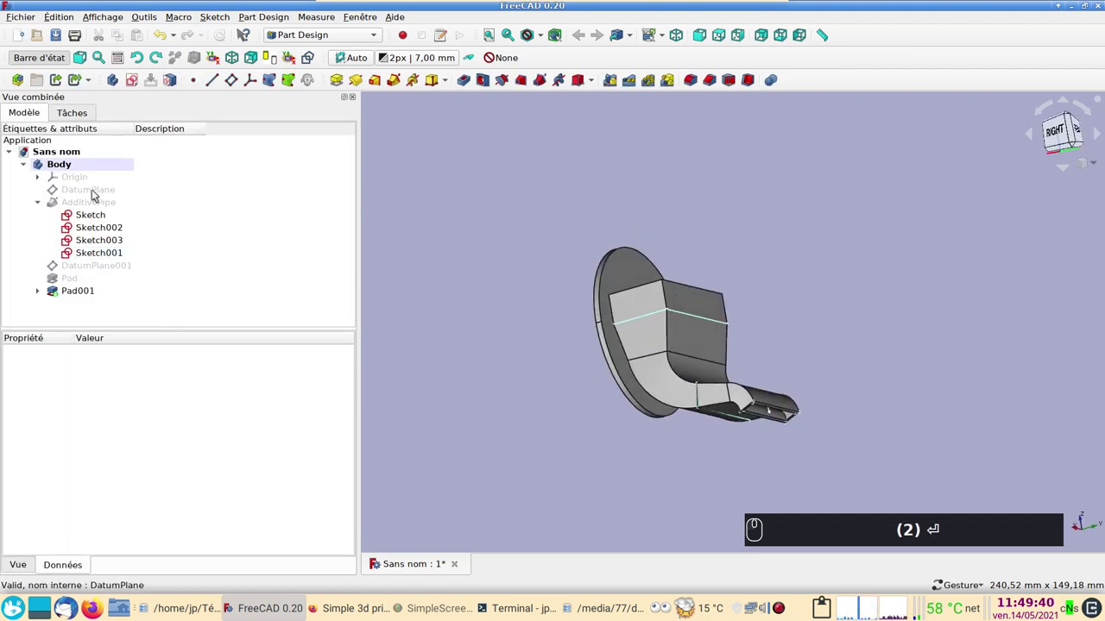
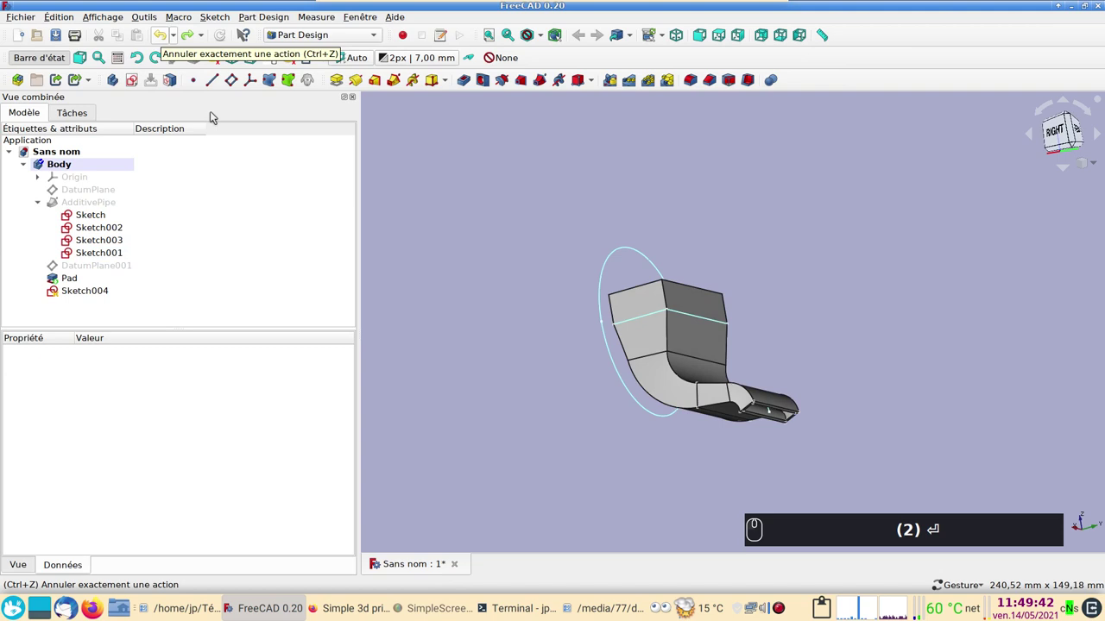
pyautogui.click(91, 294)
pyautogui.press('Delete')
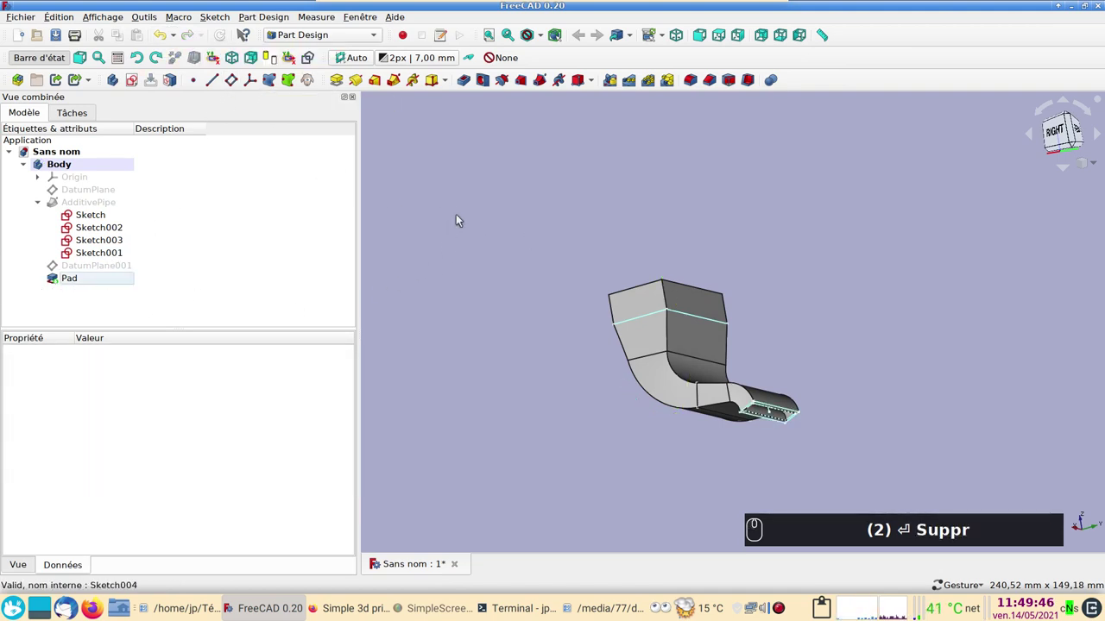
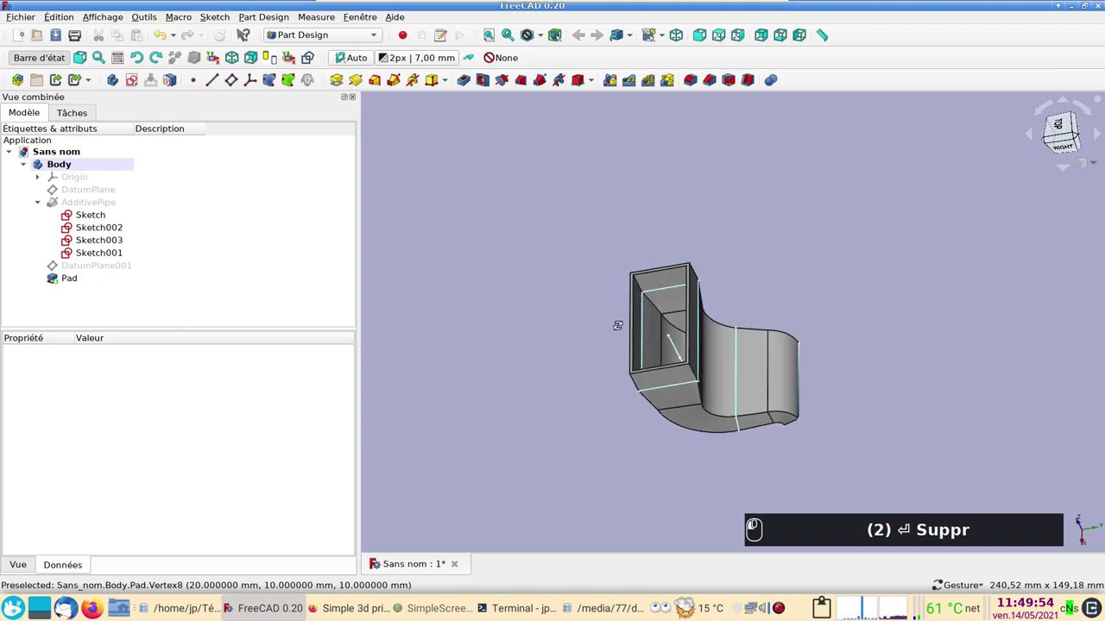
pyautogui.moveTo(821, 396); pyautogui.dragTo(834, 440)
pyautogui.scroll(3)
pyautogui.scroll(-3)
pyautogui.moveTo(592, 500); pyautogui.dragTo(709, 315)
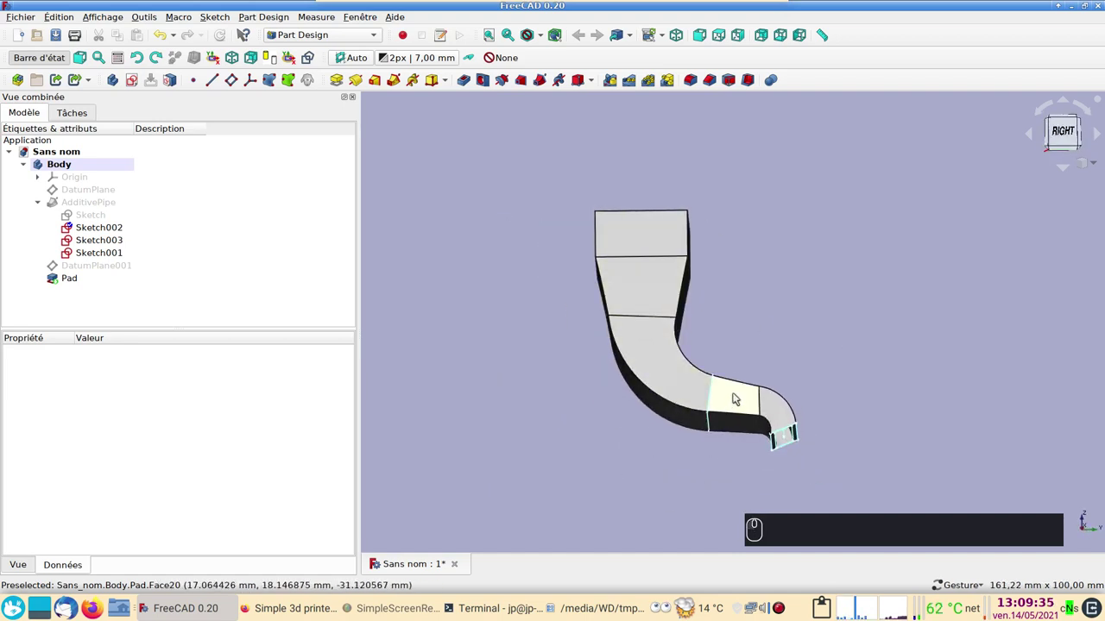
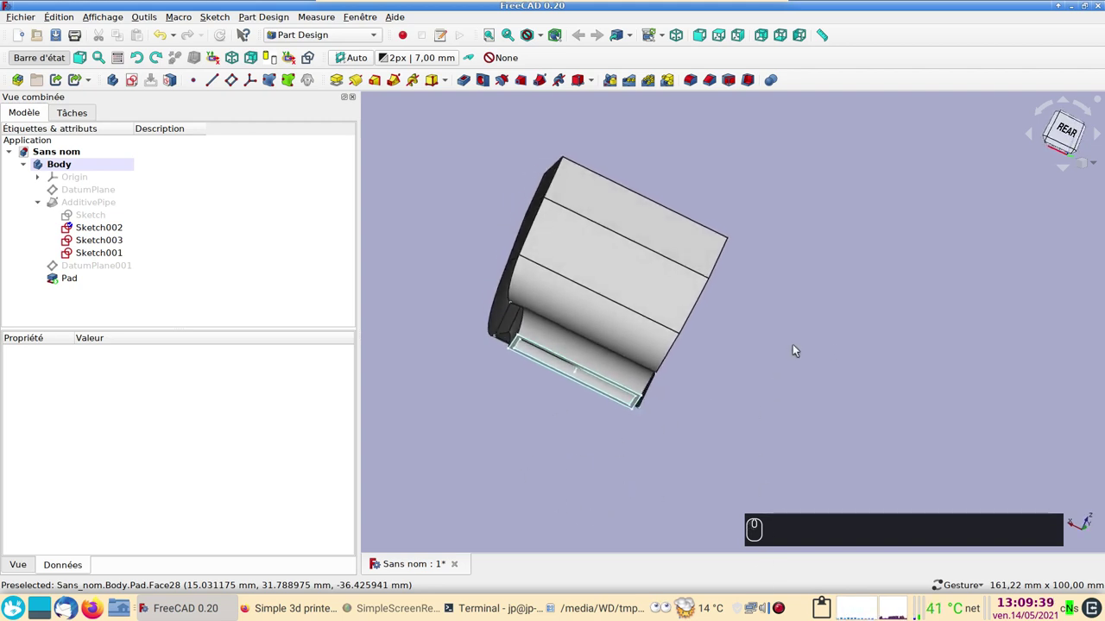
pyautogui.moveTo(844, 395); pyautogui.dragTo(668, 465)
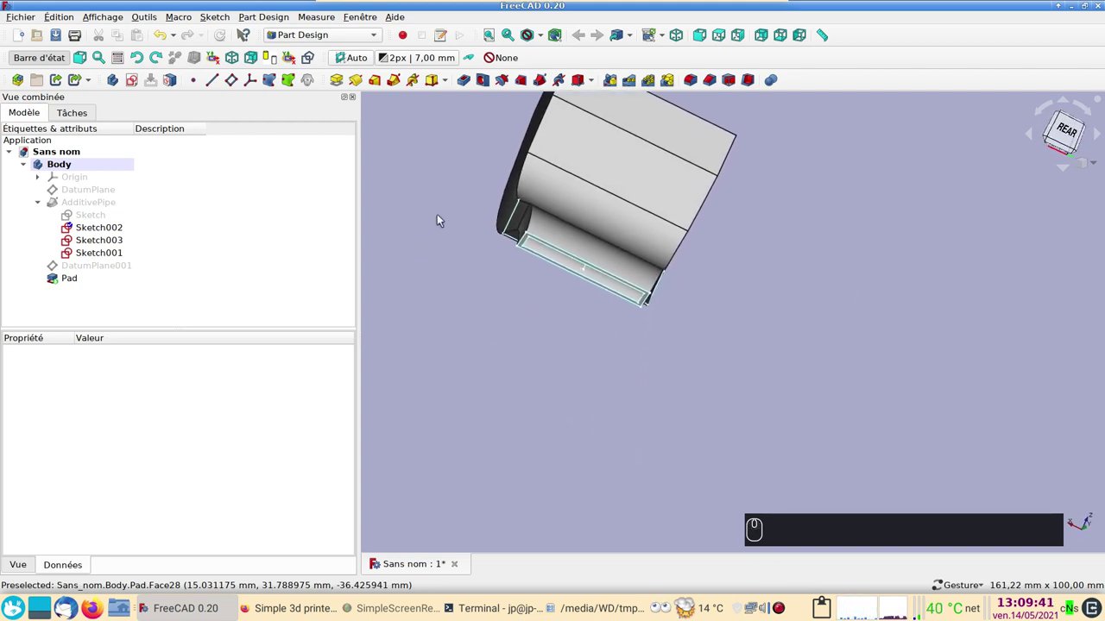
pyautogui.click(768, 279)
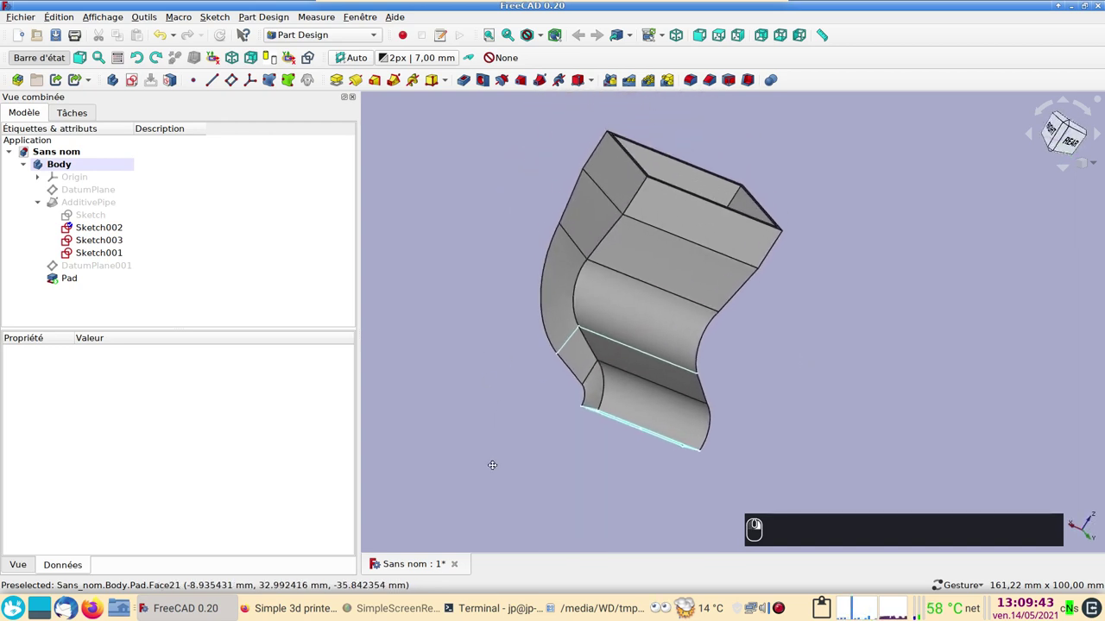
pyautogui.click(443, 354)
pyautogui.click(891, 336)
pyautogui.click(829, 373)
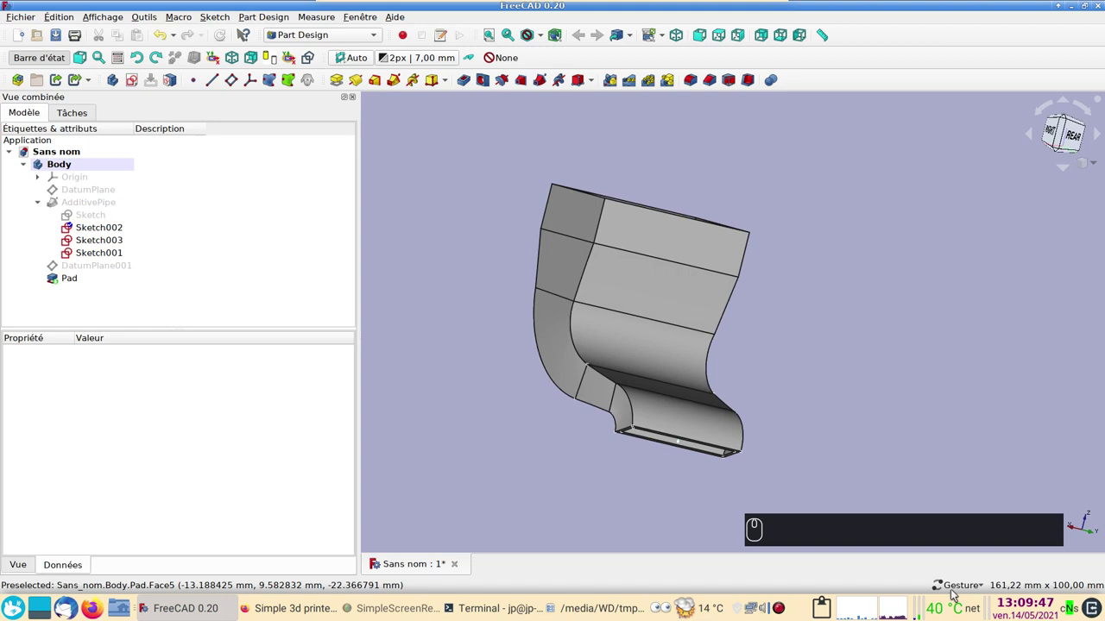
pyautogui.moveTo(977, 587); pyautogui.dragTo(965, 559)
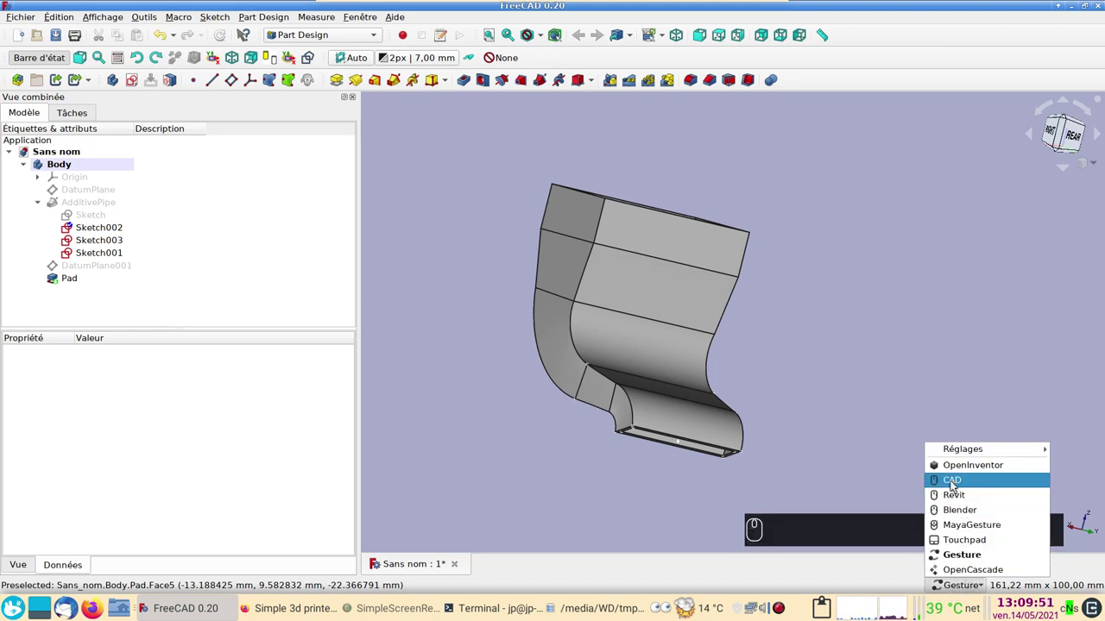
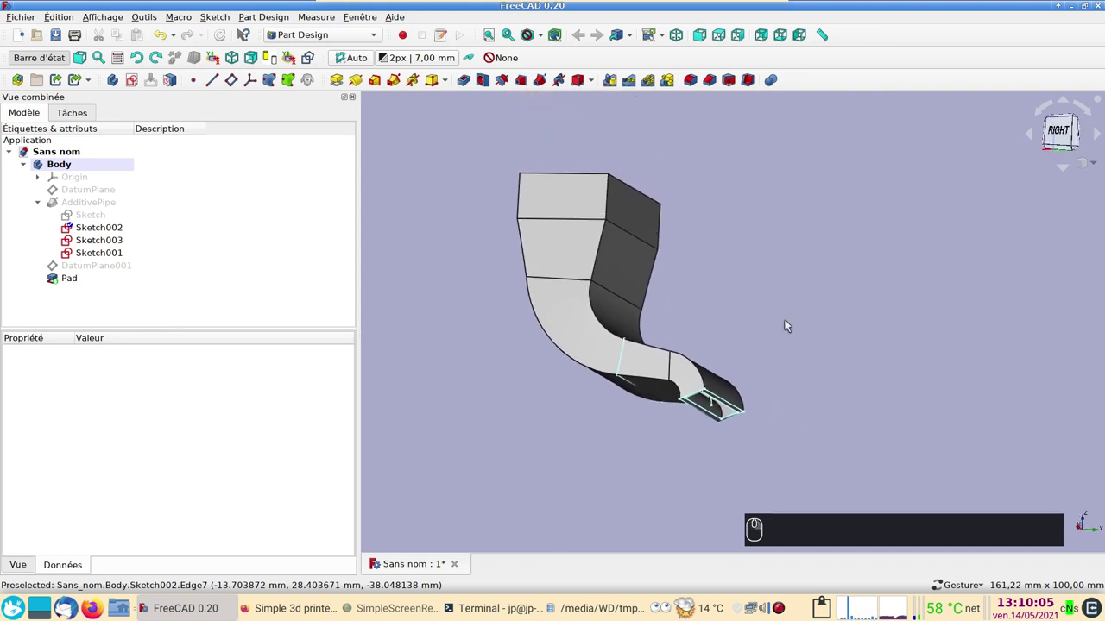
pyautogui.moveTo(865, 329); pyautogui.dragTo(680, 405)
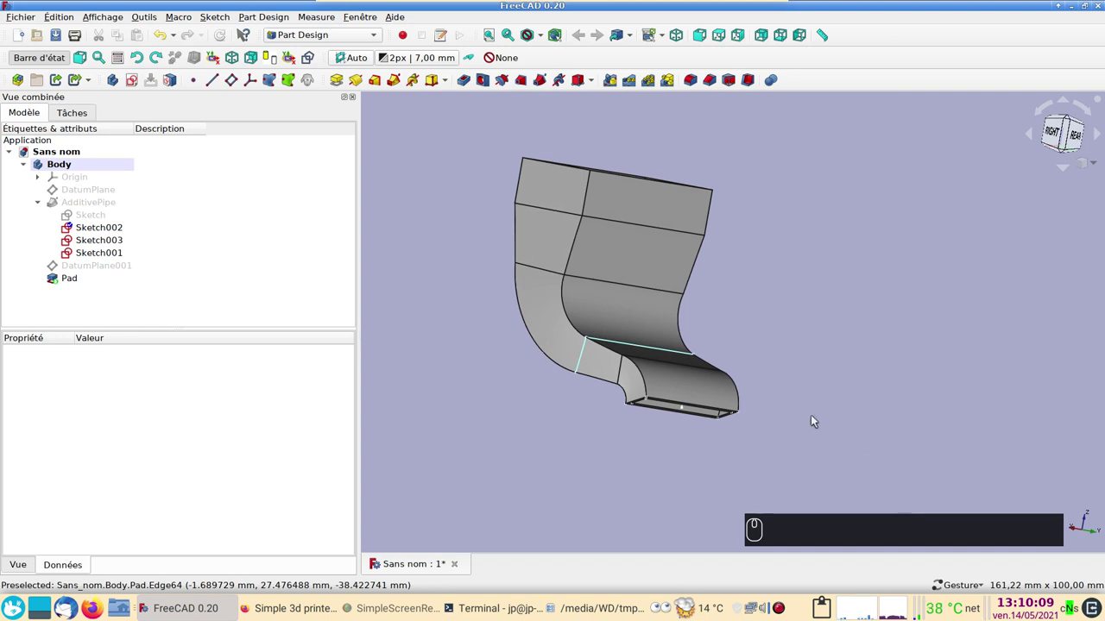
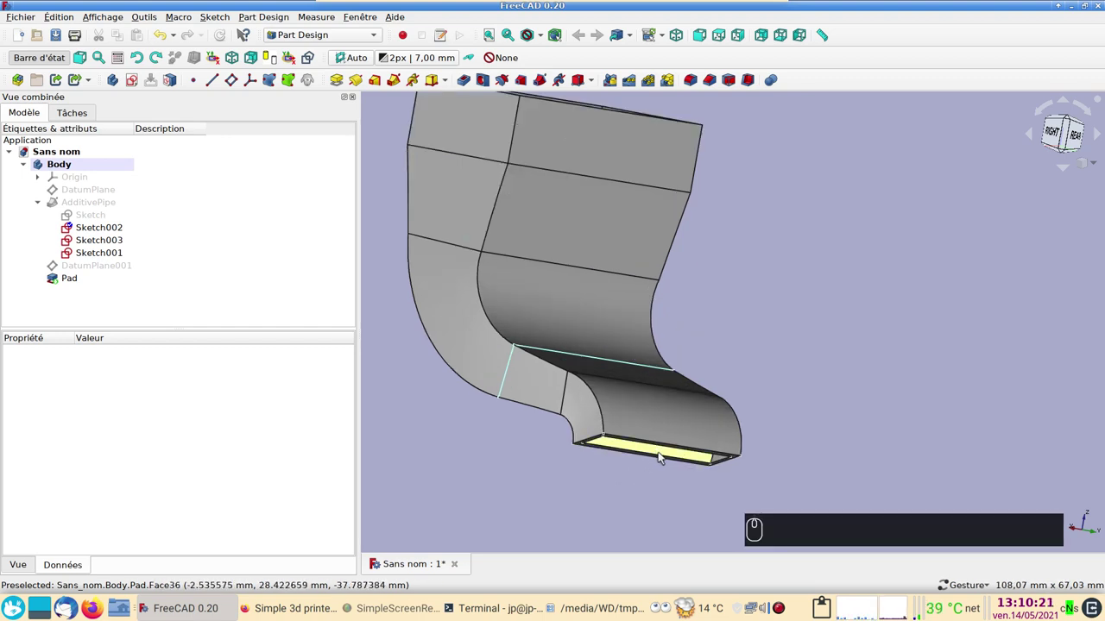
pyautogui.rightClick(805, 420)
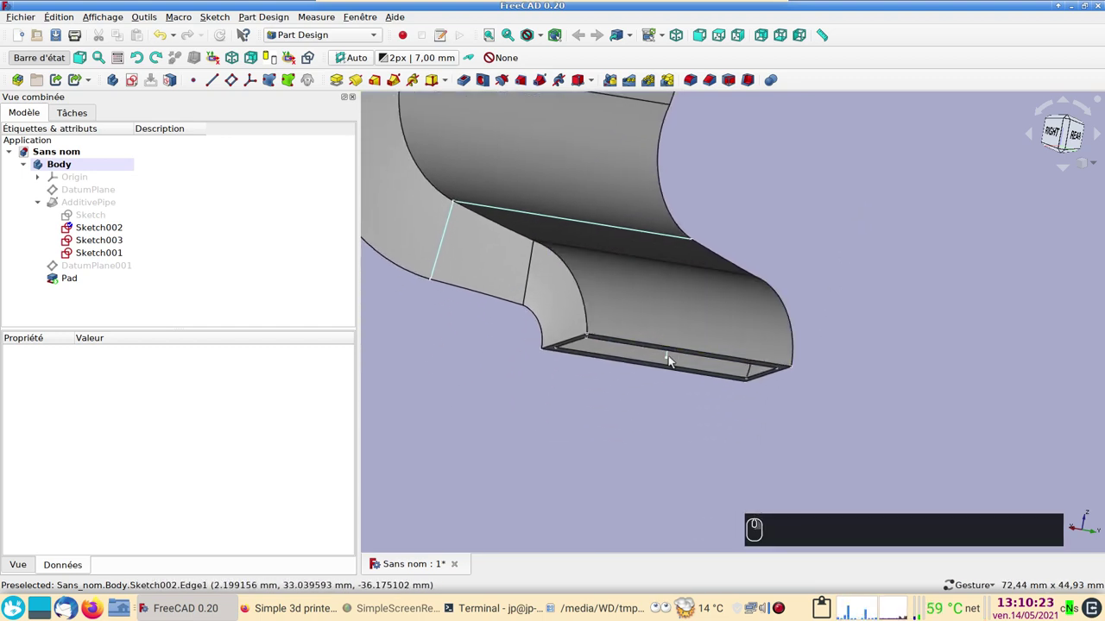
pyautogui.click(672, 363)
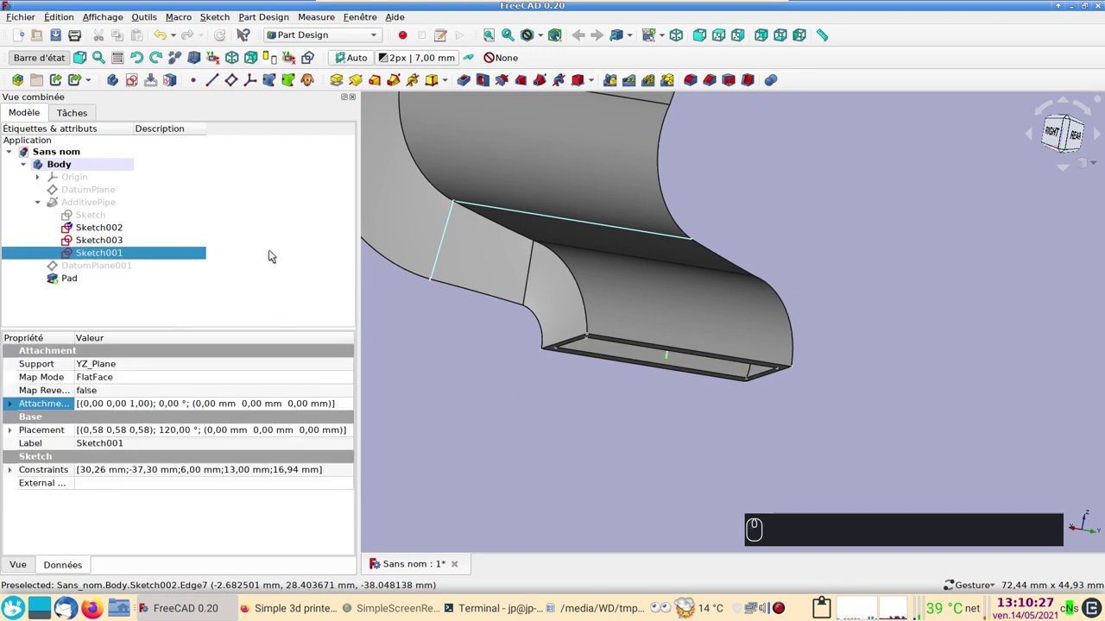
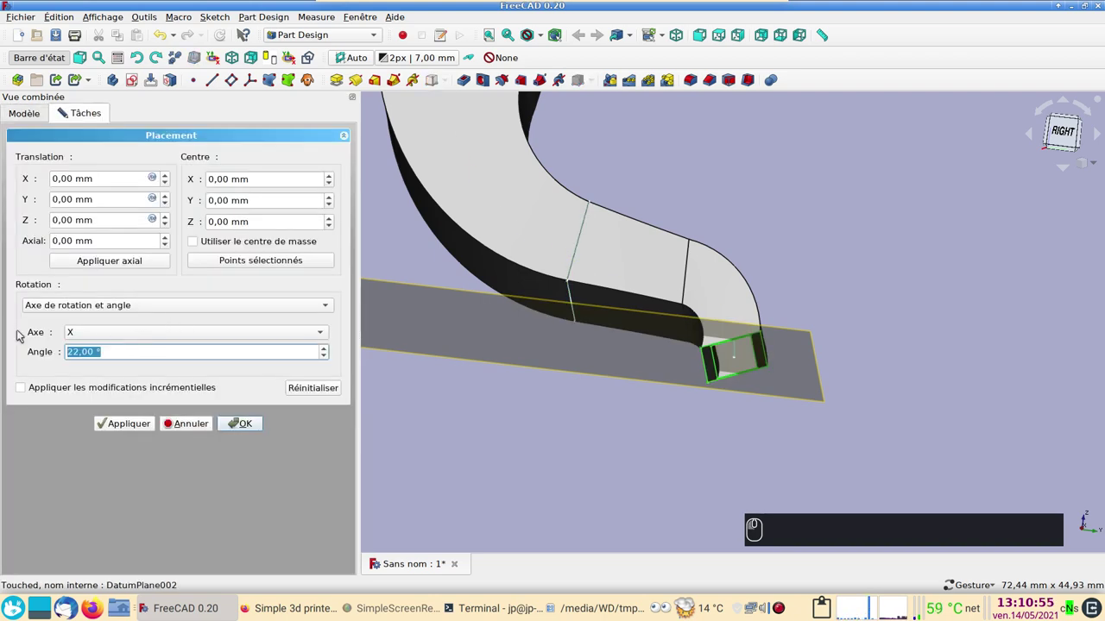
# Step: Set the placement angle to 0° and inspect DatumPlane002's attachment from behind
pyautogui.write('(0)')
pyautogui.press('Return')
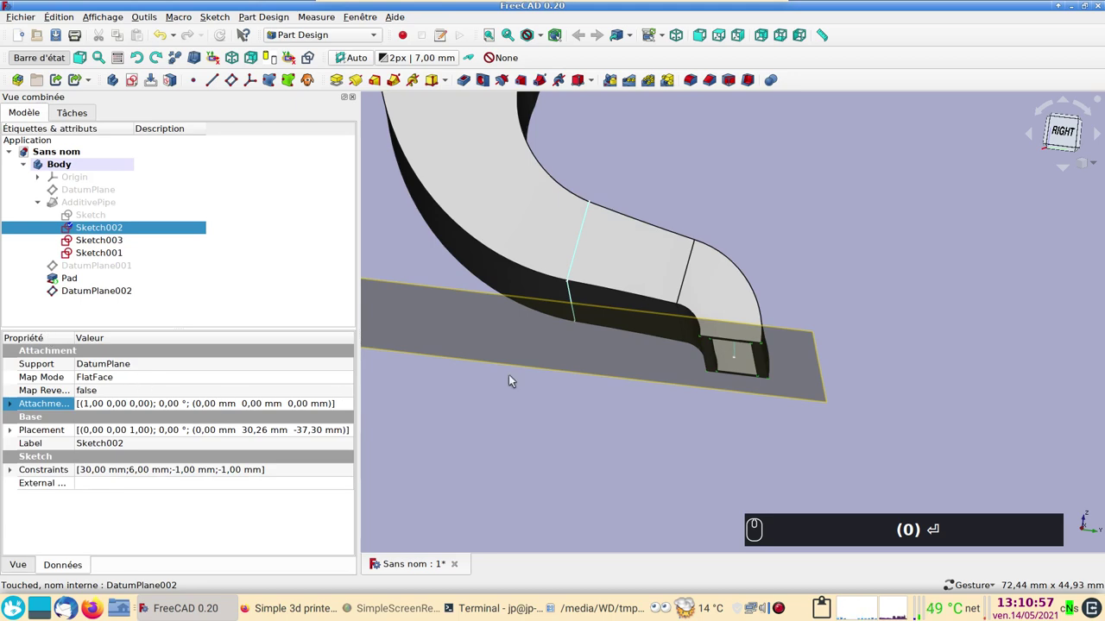
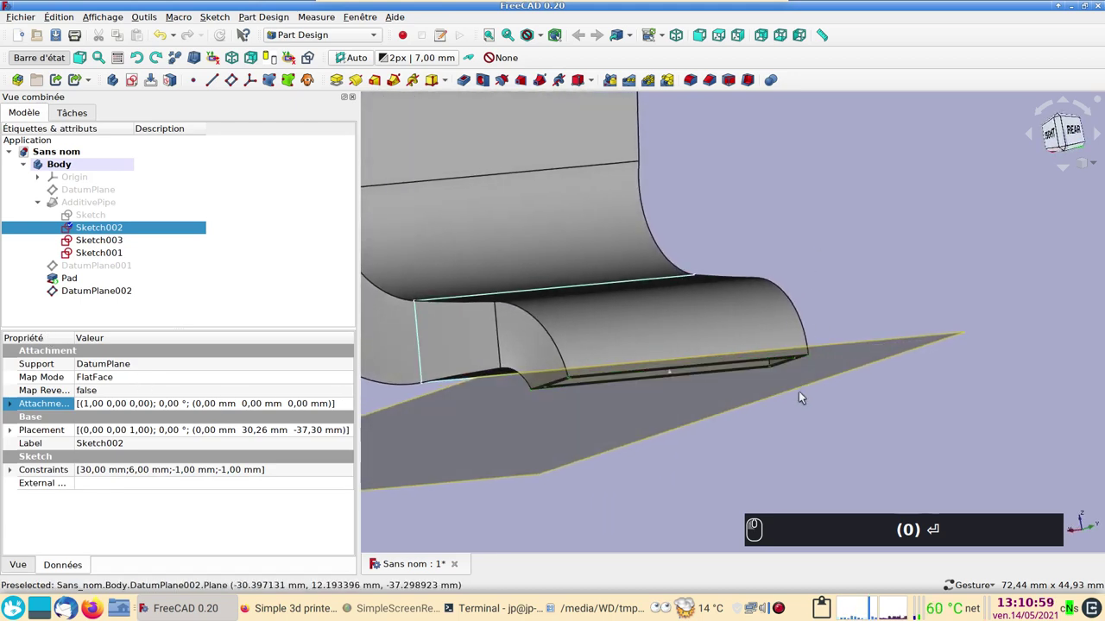
pyautogui.click(717, 428)
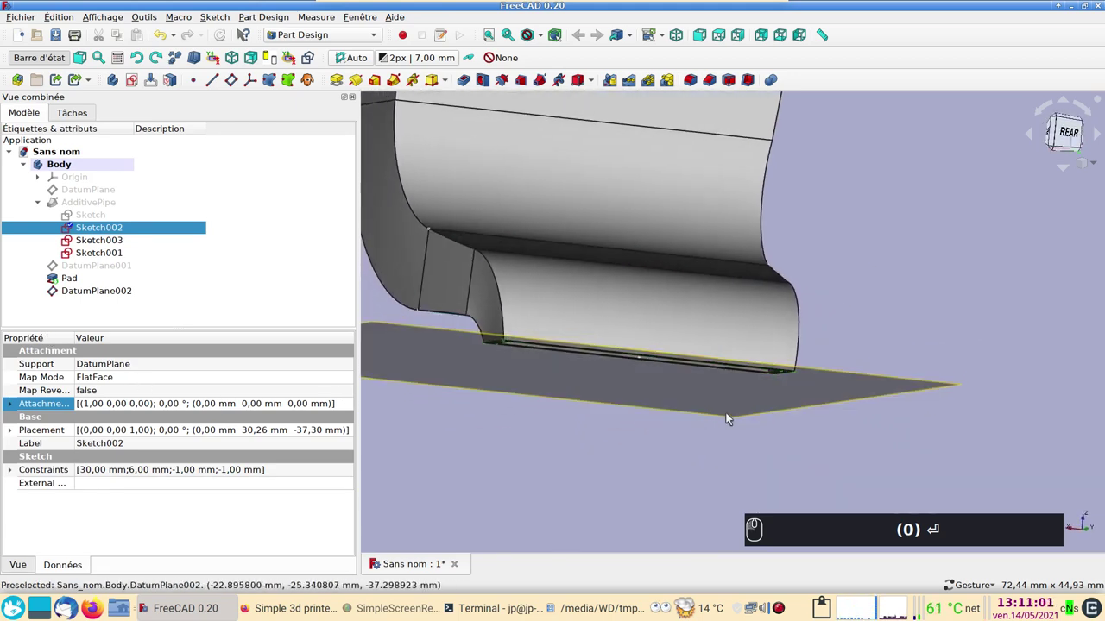
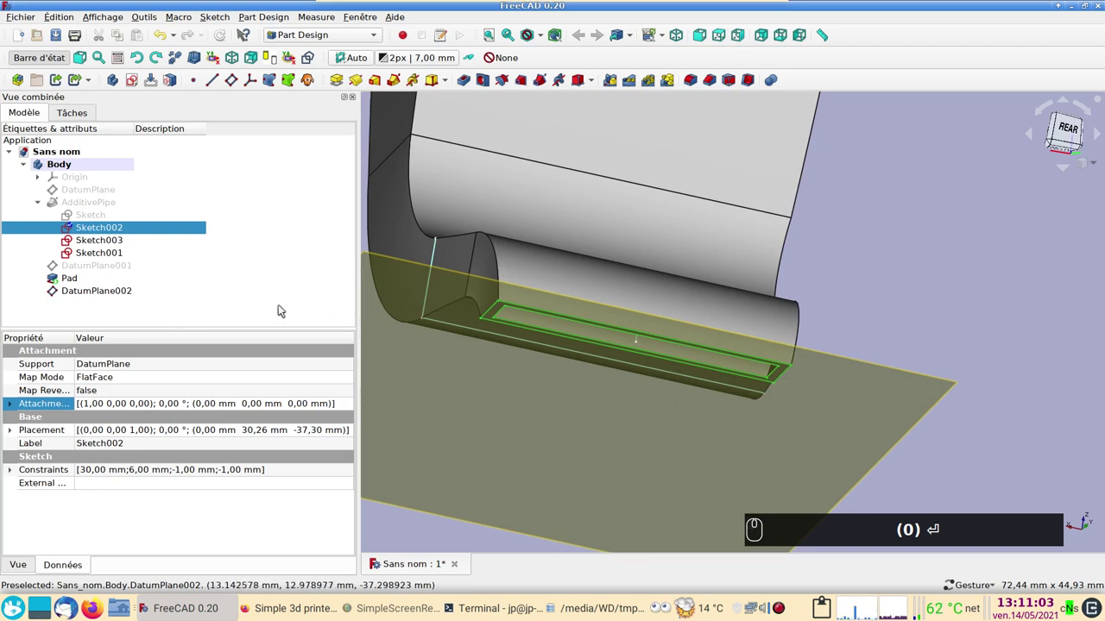
pyautogui.click(140, 296)
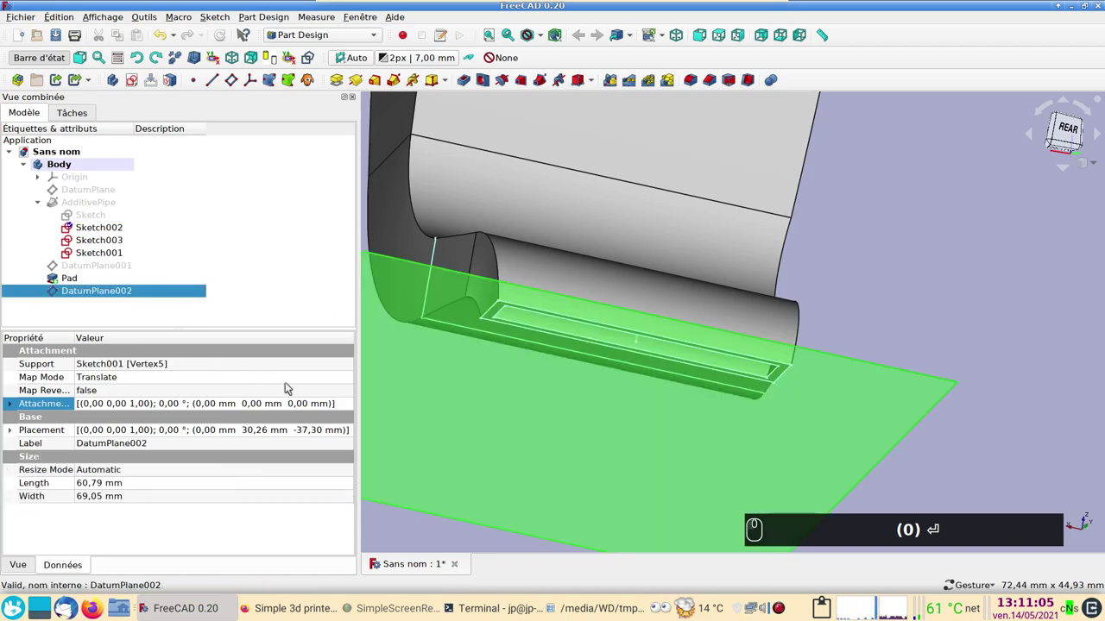
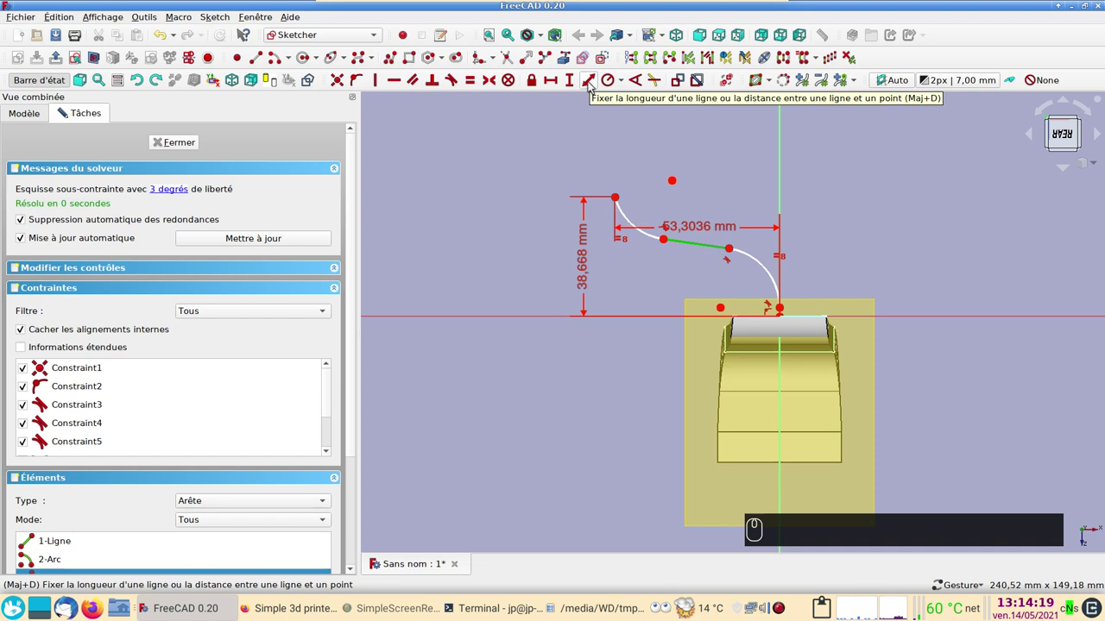
# Step: Constrain the straight segment to 20 mm and the lower arc to a 20 mm radius
pyautogui.click(595, 82)
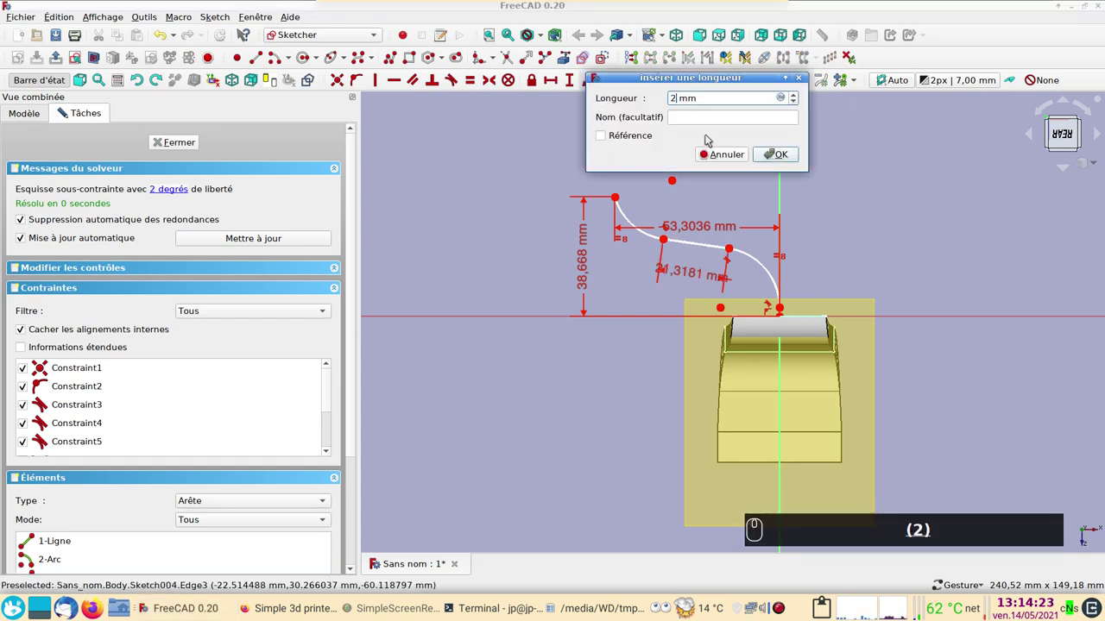
pyautogui.press('Return')
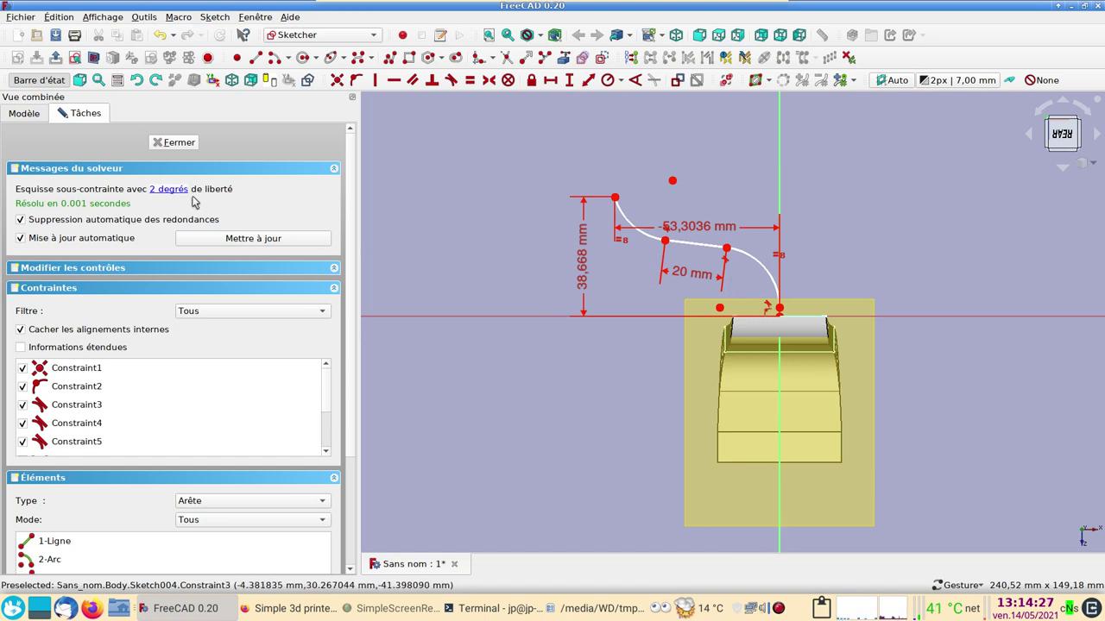
pyautogui.click(761, 258)
pyautogui.click(611, 77)
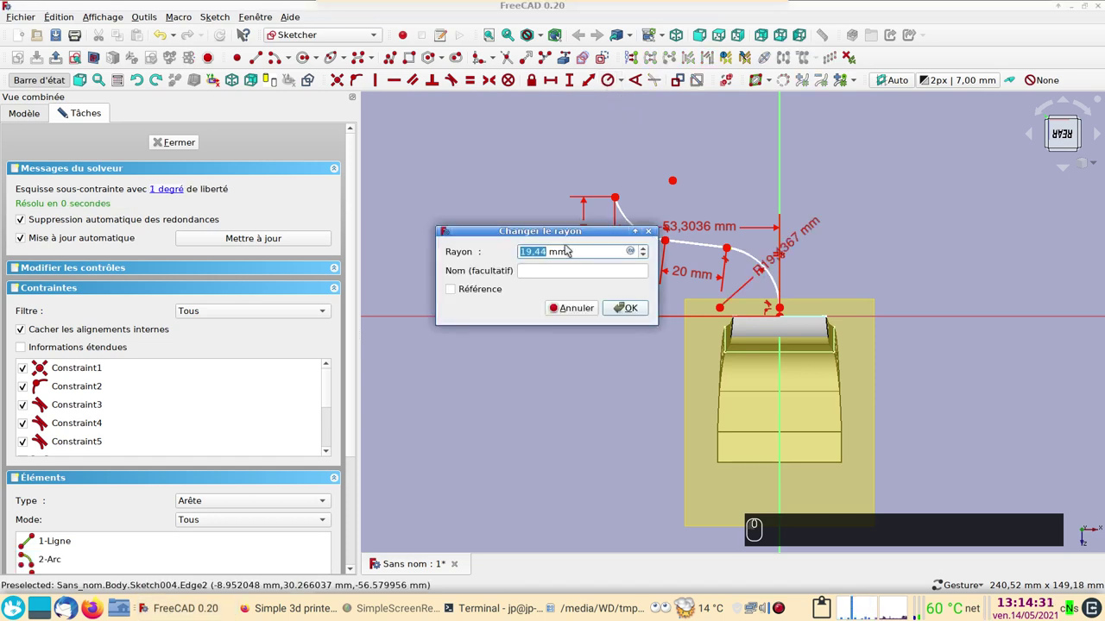
pyautogui.press('Return')
pyautogui.write('(2) (0)')
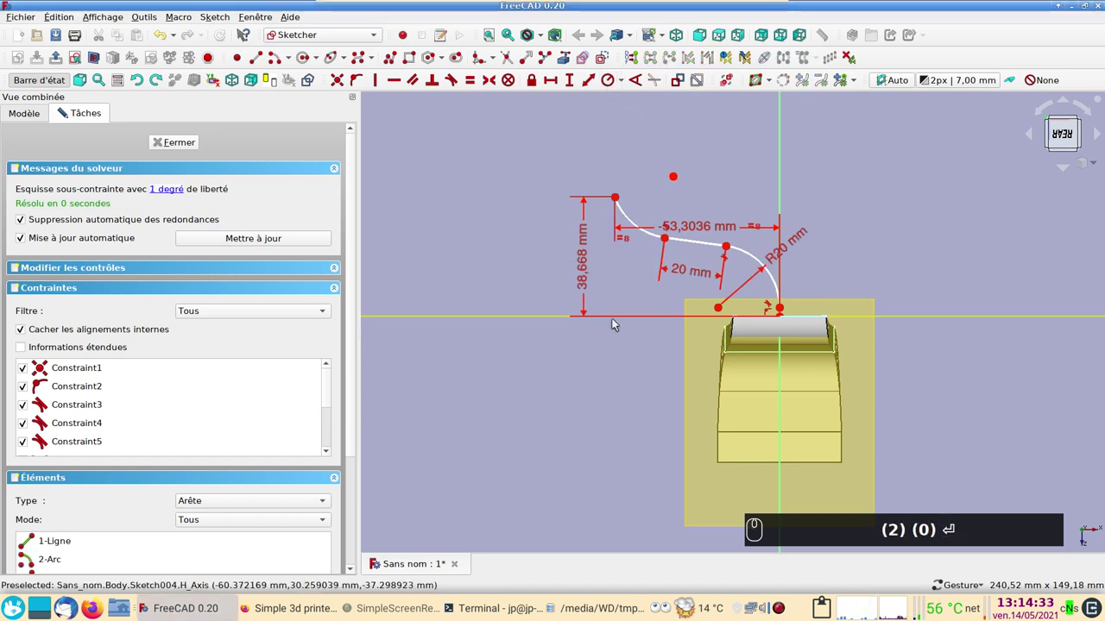
pyautogui.scroll(3)
pyautogui.press('Return')
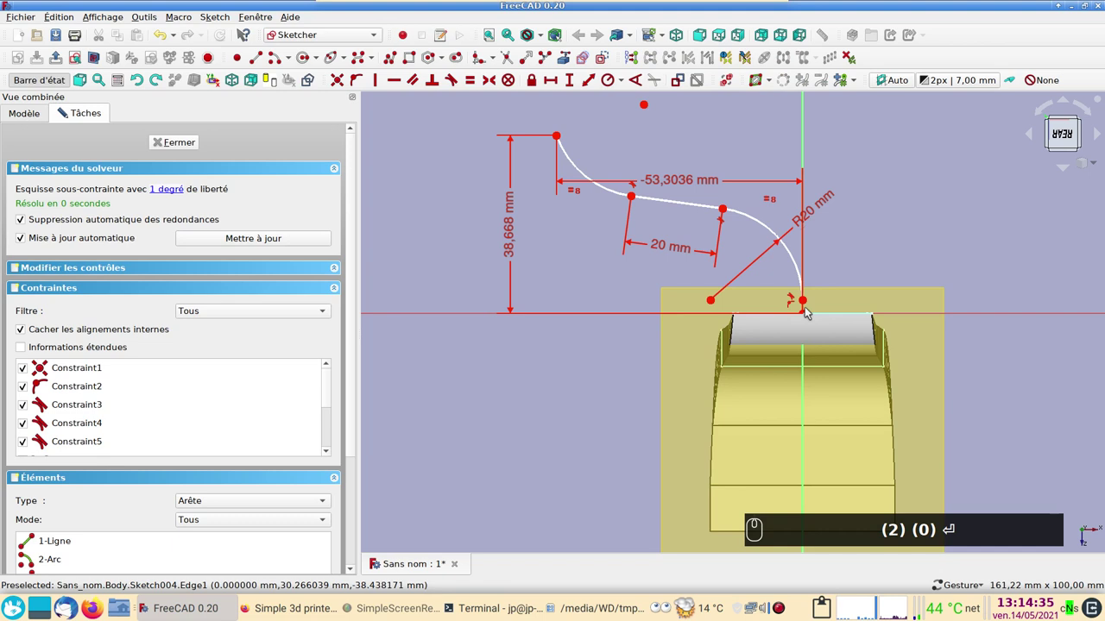
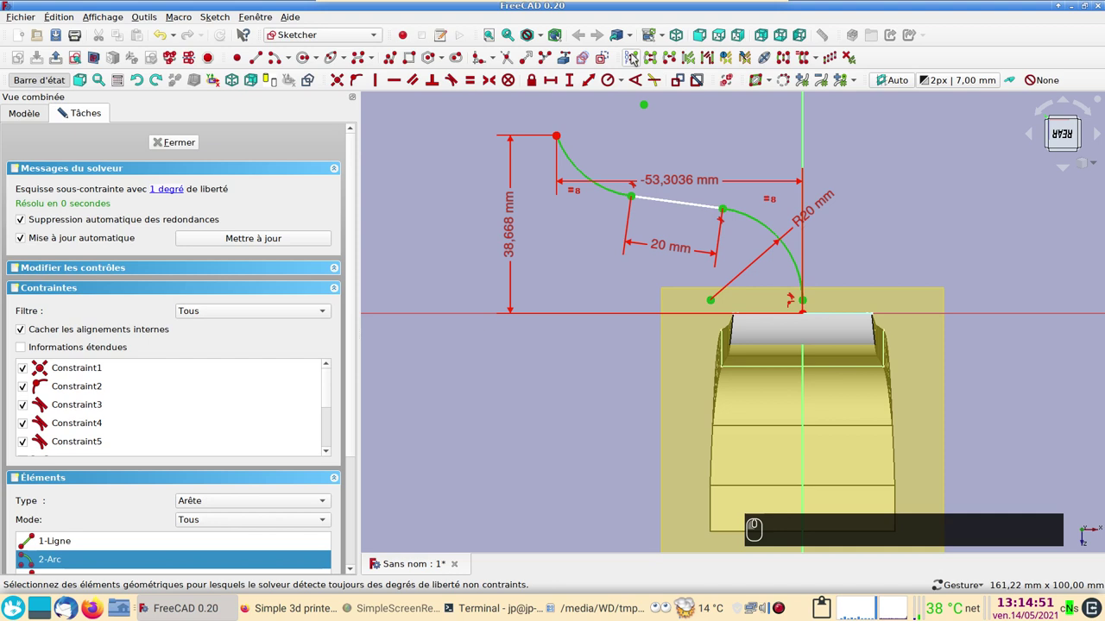
# Step: Set a 3 mm vertical distance from the path's end point to the horizontal axis, fully constraining it
pyautogui.click(563, 260)
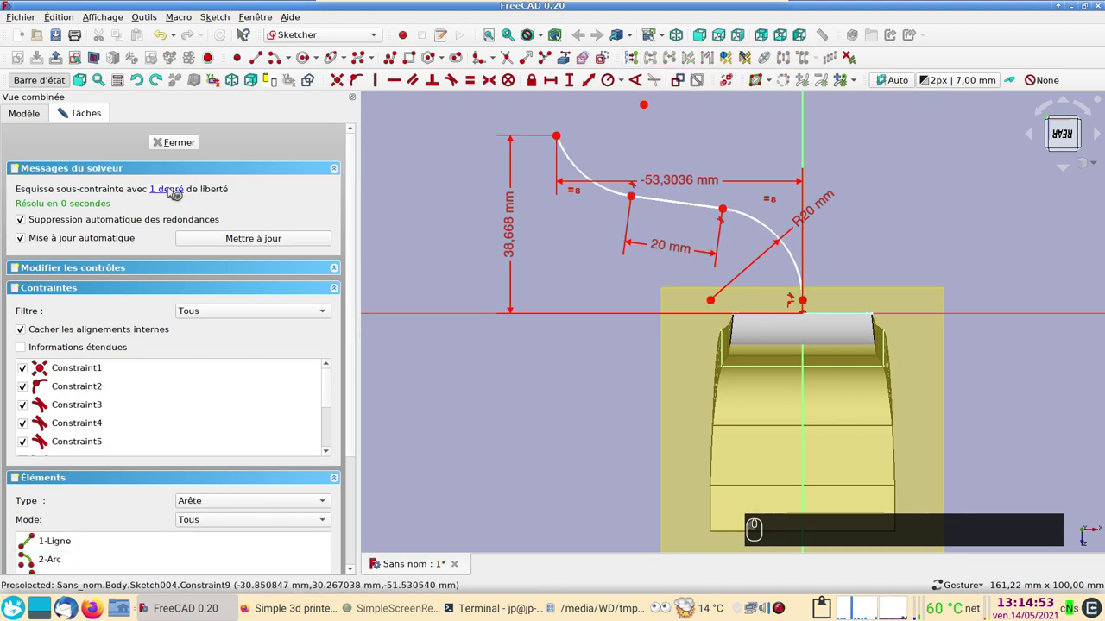
pyautogui.click(171, 192)
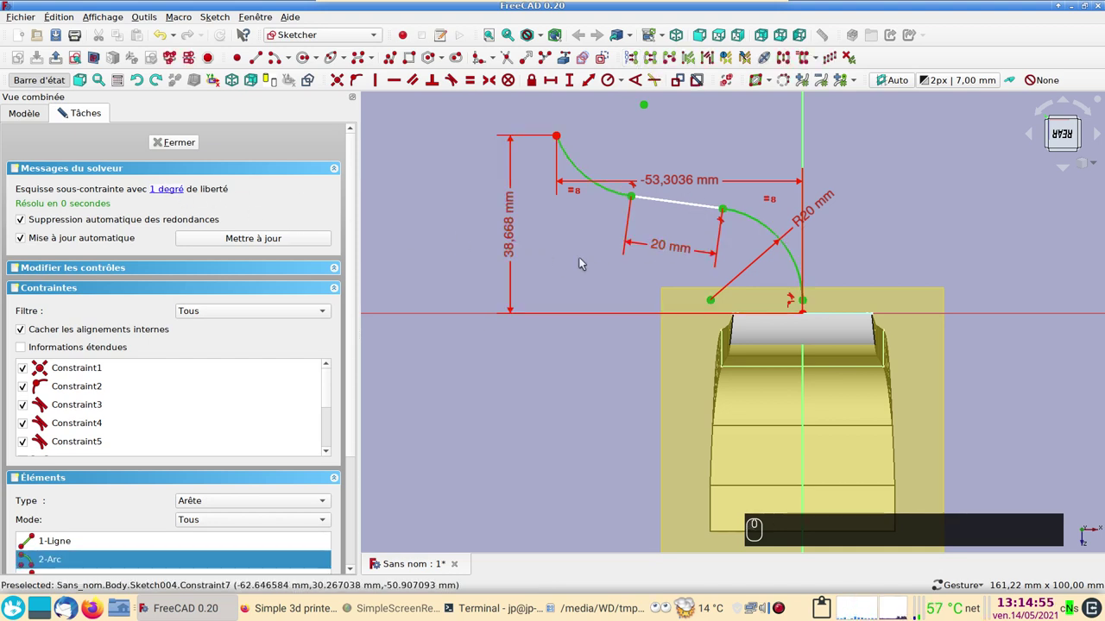
pyautogui.click(587, 257)
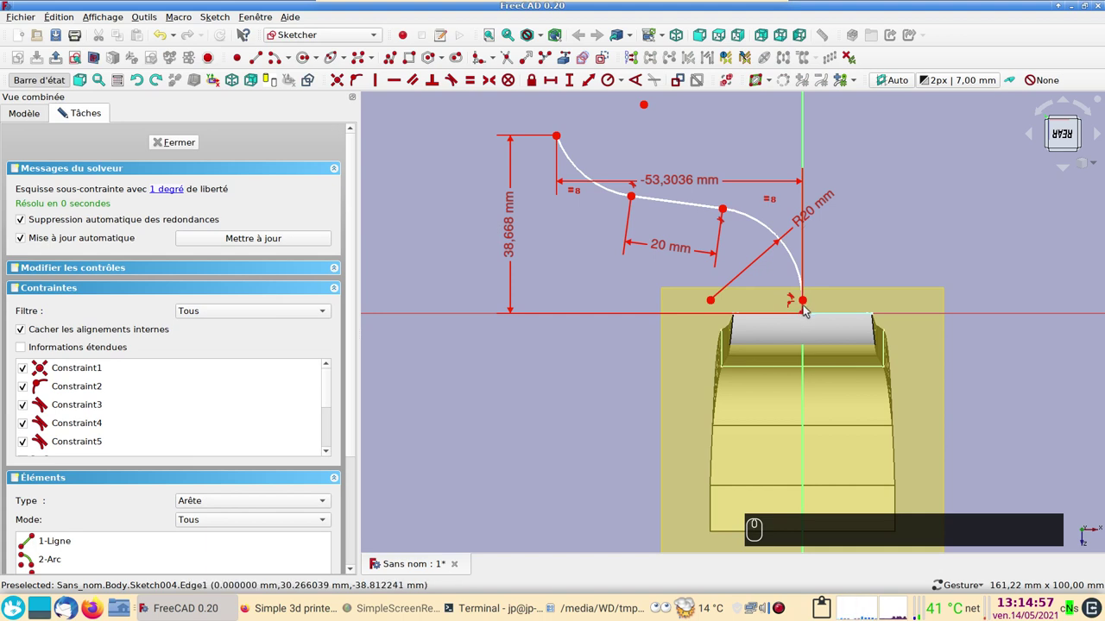
pyautogui.click(804, 309)
pyautogui.click(785, 319)
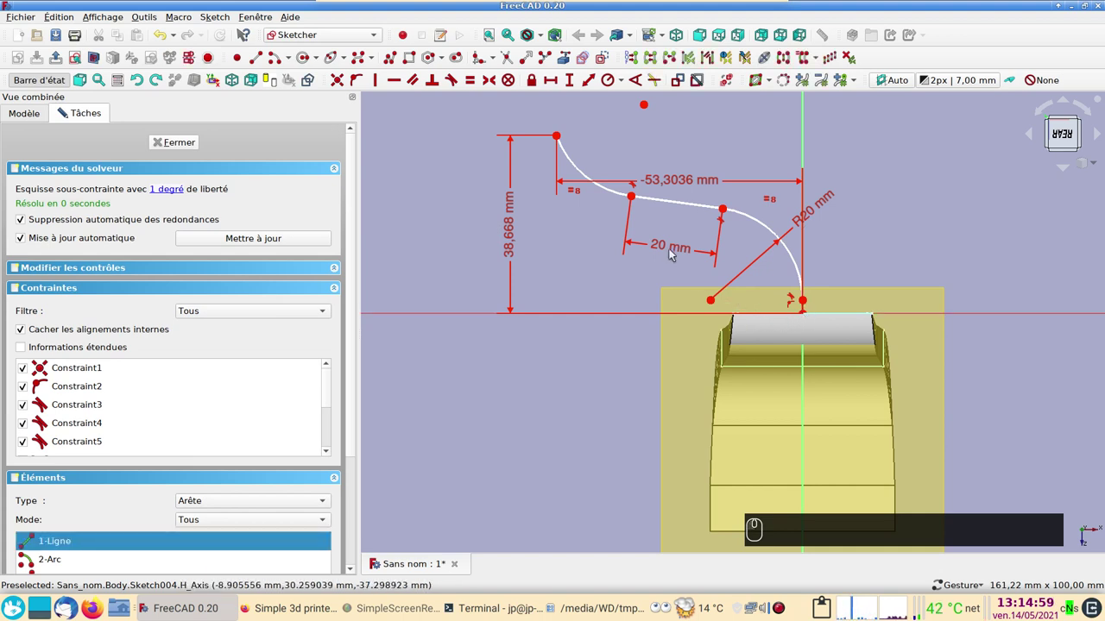
pyautogui.click(577, 86)
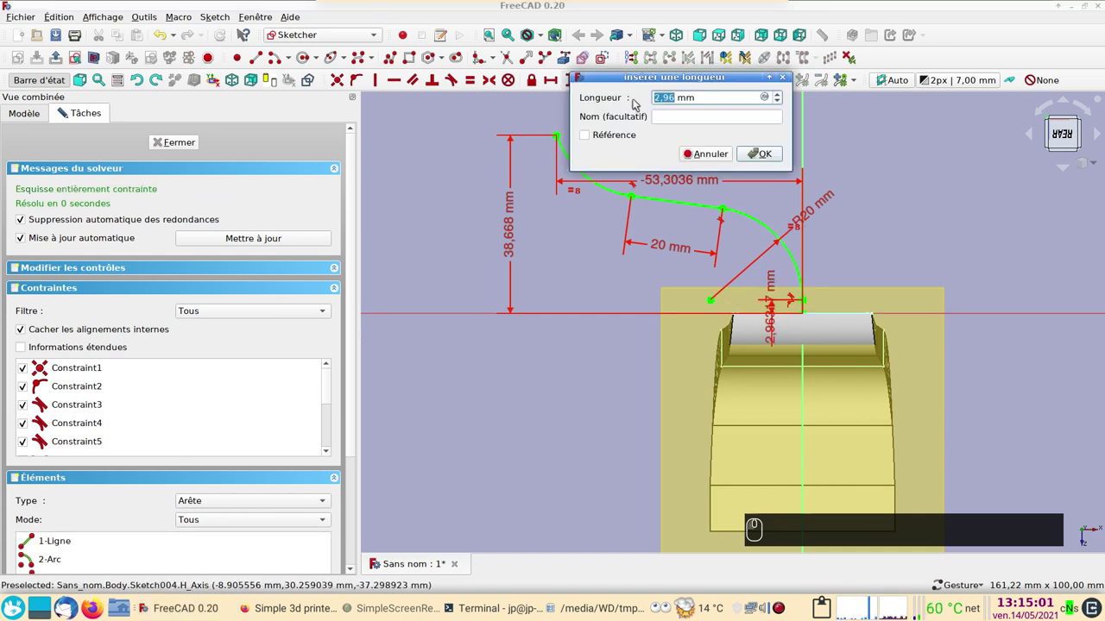
pyautogui.press('3')
pyautogui.press('Return')
# Step: Orbit to view the path below the duct and hide DatumPlane002
pyautogui.moveTo(185, 141); pyautogui.dragTo(588, 280)
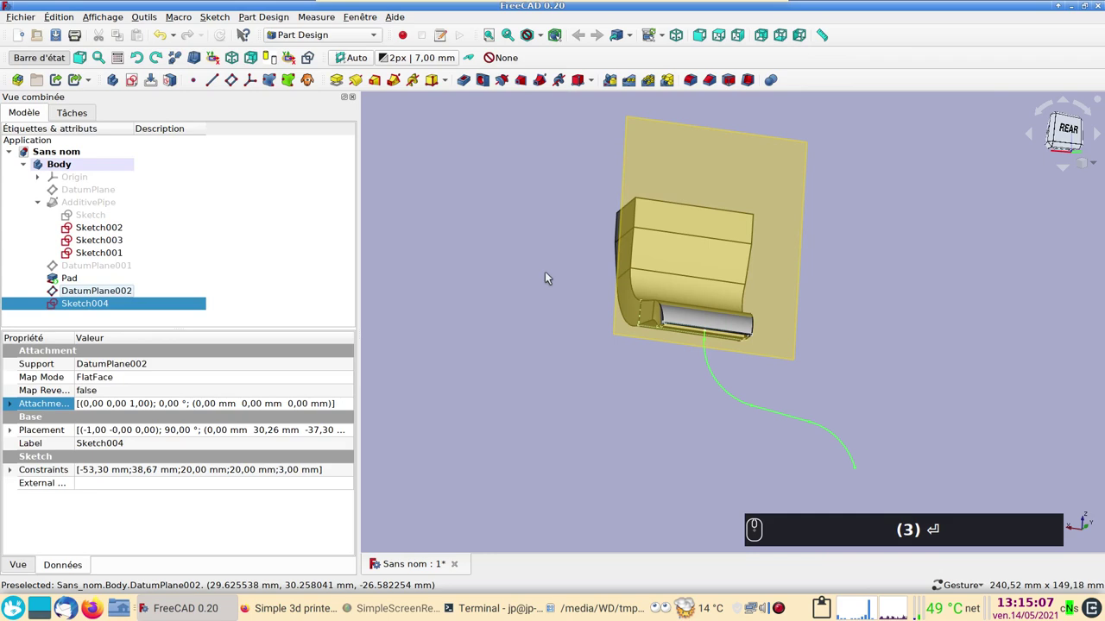
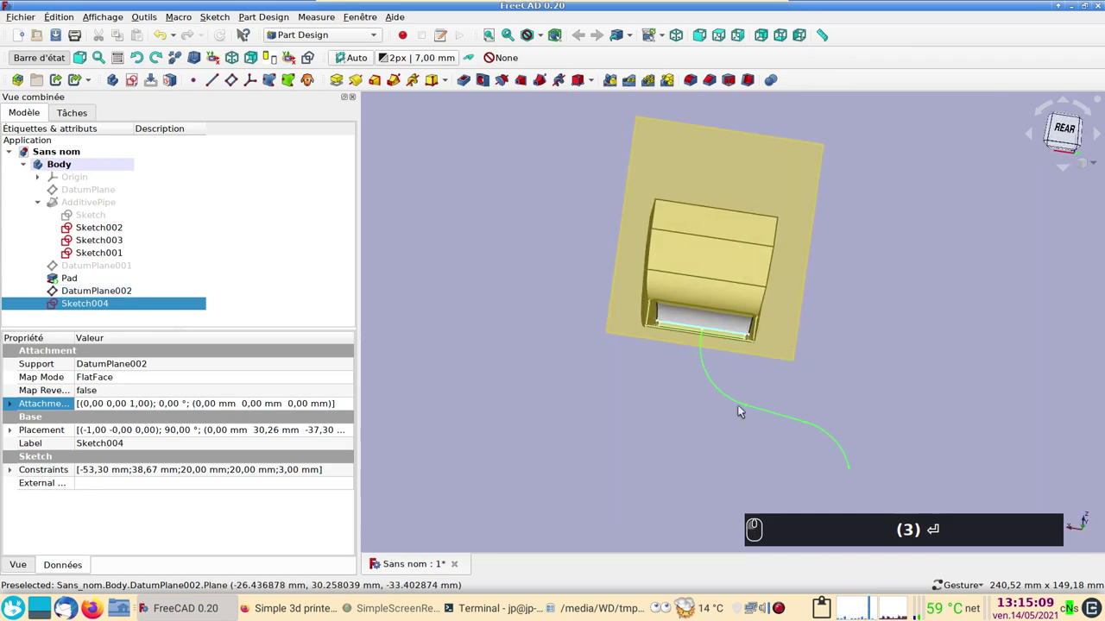
pyautogui.moveTo(669, 407); pyautogui.dragTo(703, 461)
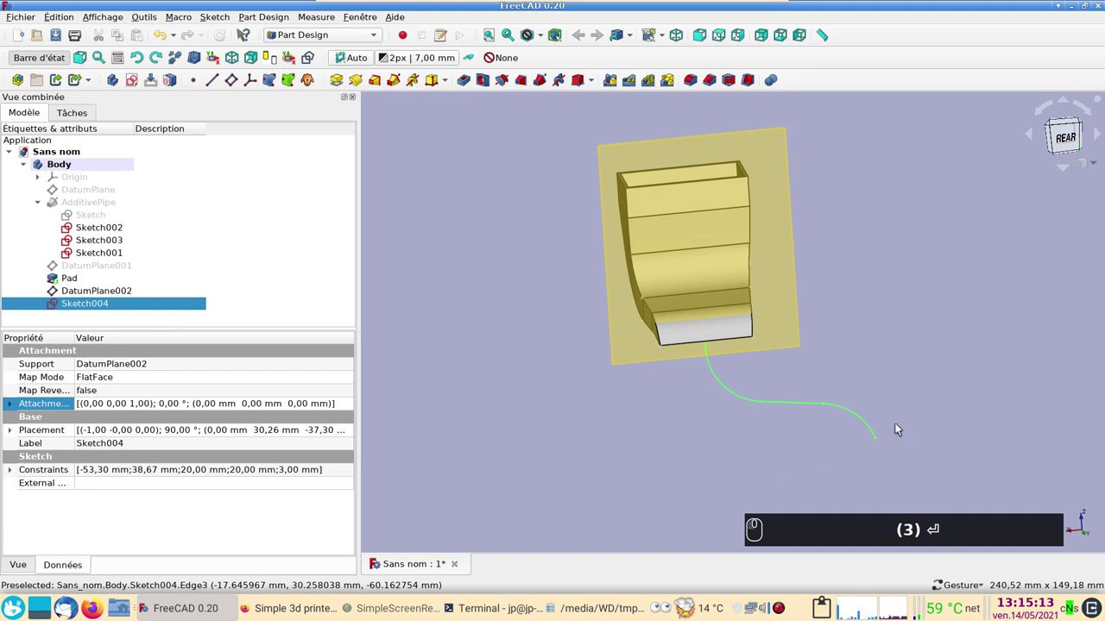
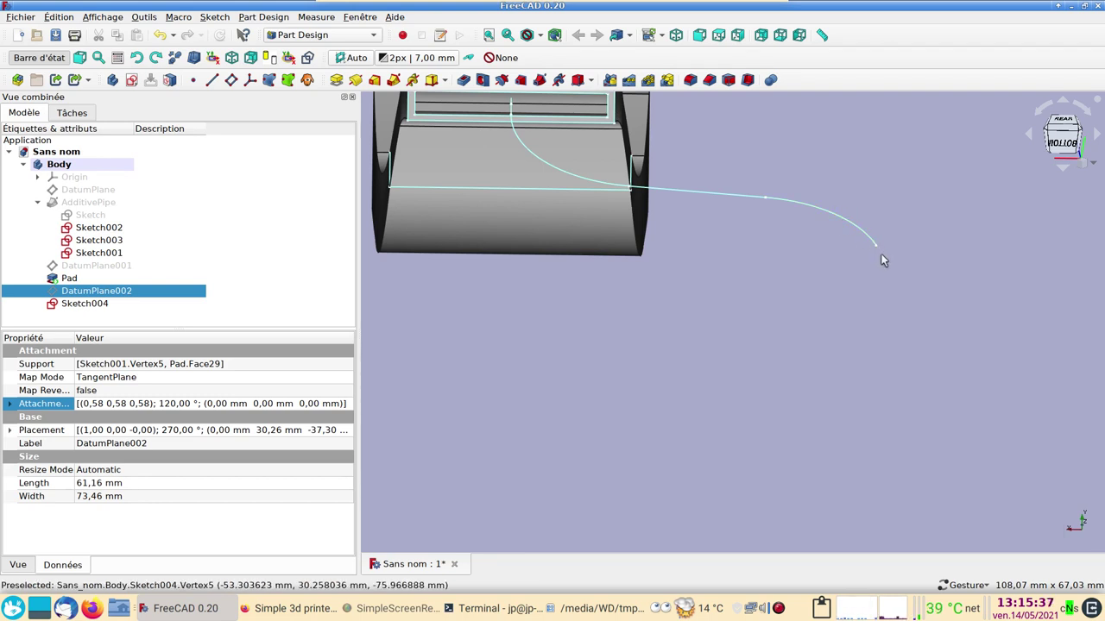
pyautogui.click(885, 246)
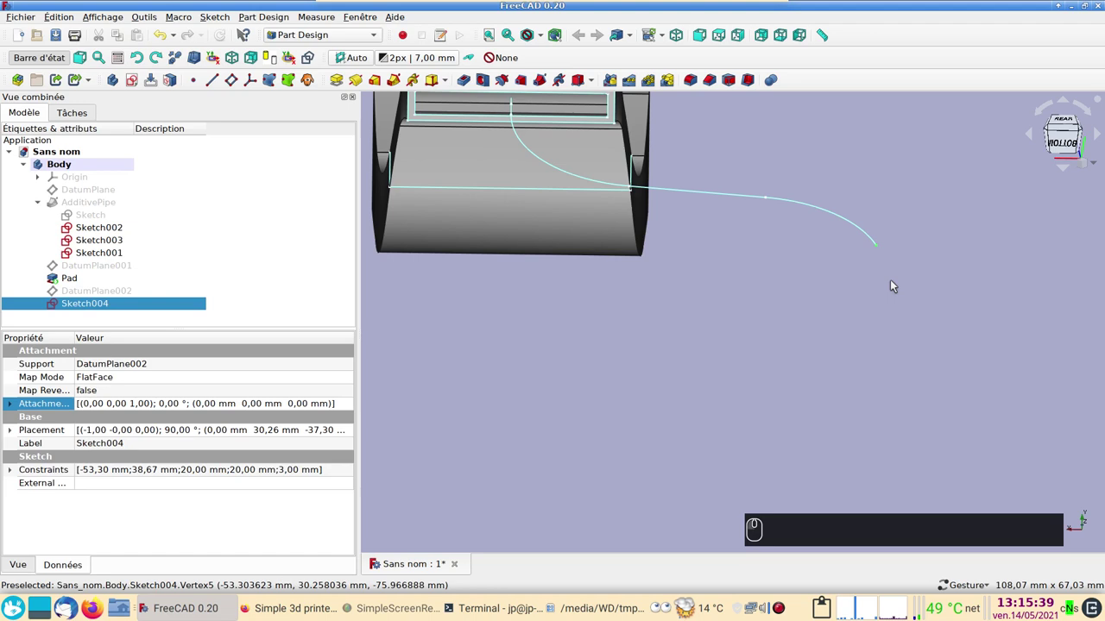
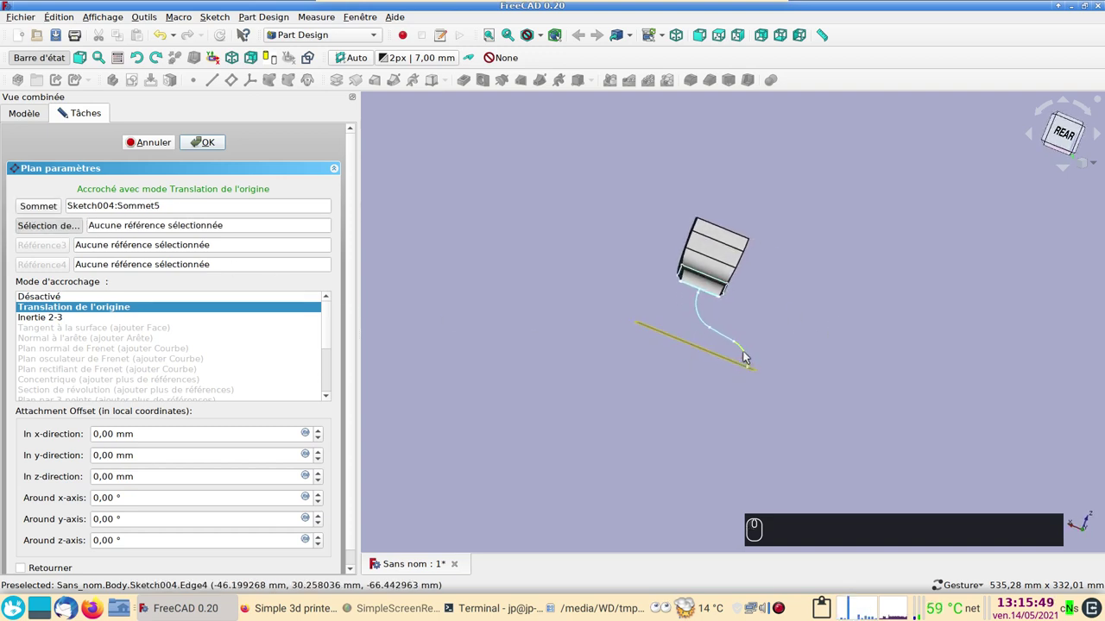
# Step: Add Sketch004's end curve as an extra reference for the new datum plane
pyautogui.click(751, 352)
pyautogui.click(834, 354)
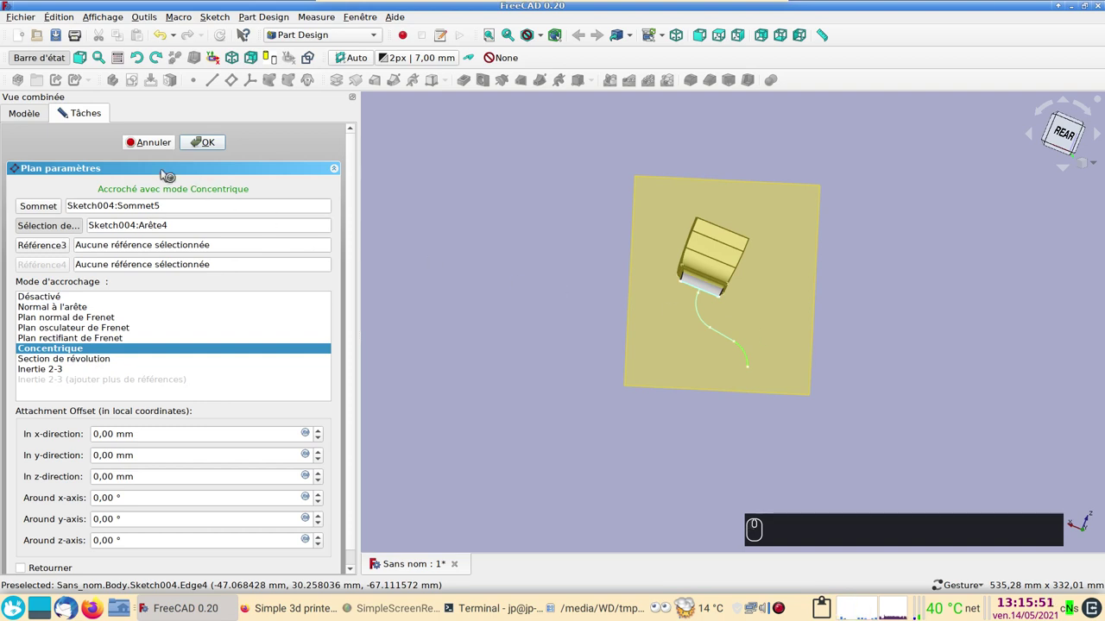
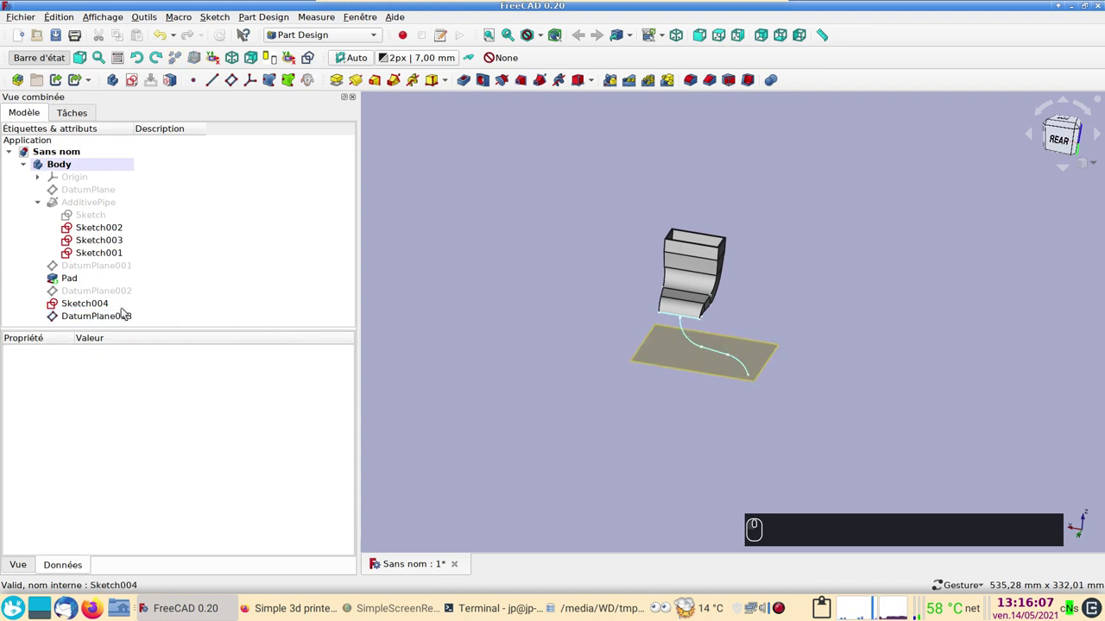
# Step: Create a new empty sketch, Sketch005, on DatumPlane003 at the path's lower end
pyautogui.click(129, 314)
pyautogui.click(481, 285)
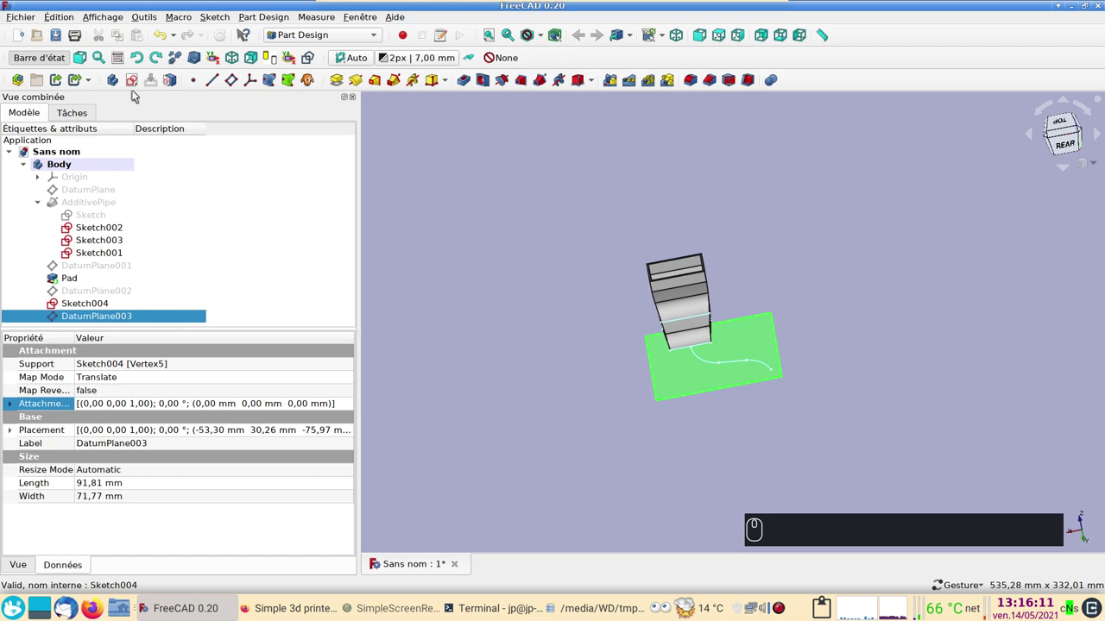
pyautogui.click(140, 78)
pyautogui.scroll(3)
# Step: Draw a rectangle and make its right and top edges equal, forming a square
pyautogui.rightClick(570, 243)
pyautogui.rightClick(552, 253)
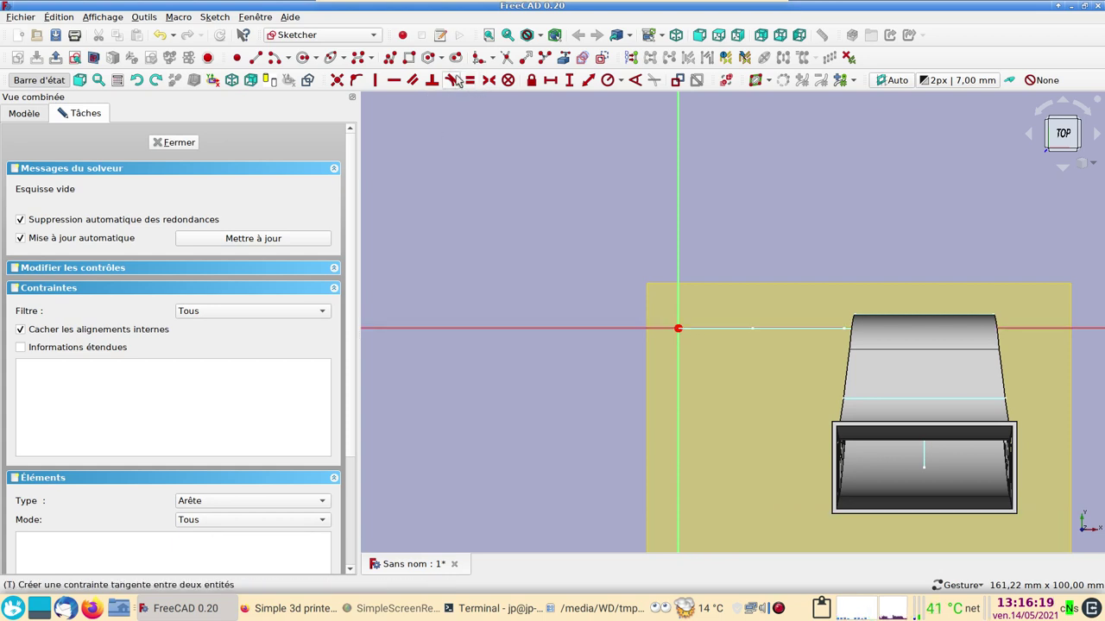
pyautogui.click(413, 59)
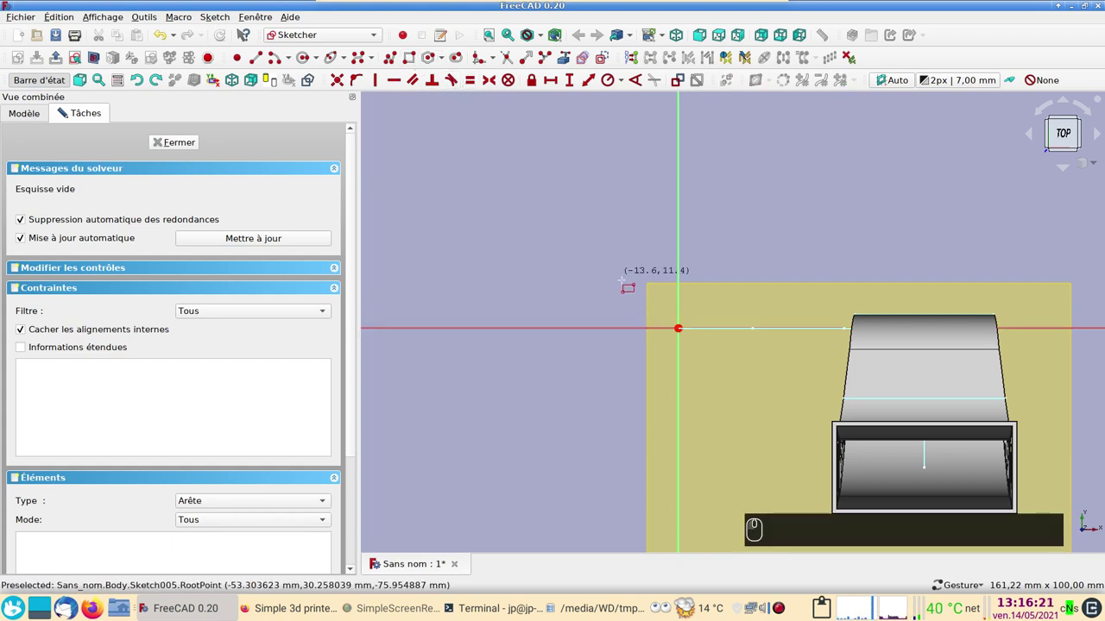
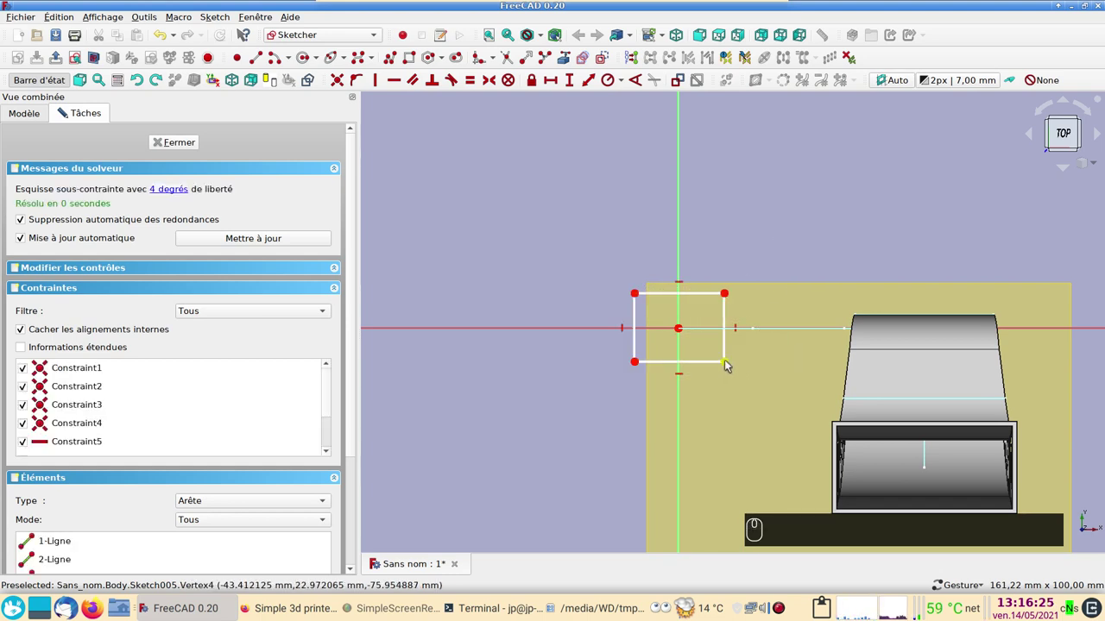
pyautogui.click(731, 348)
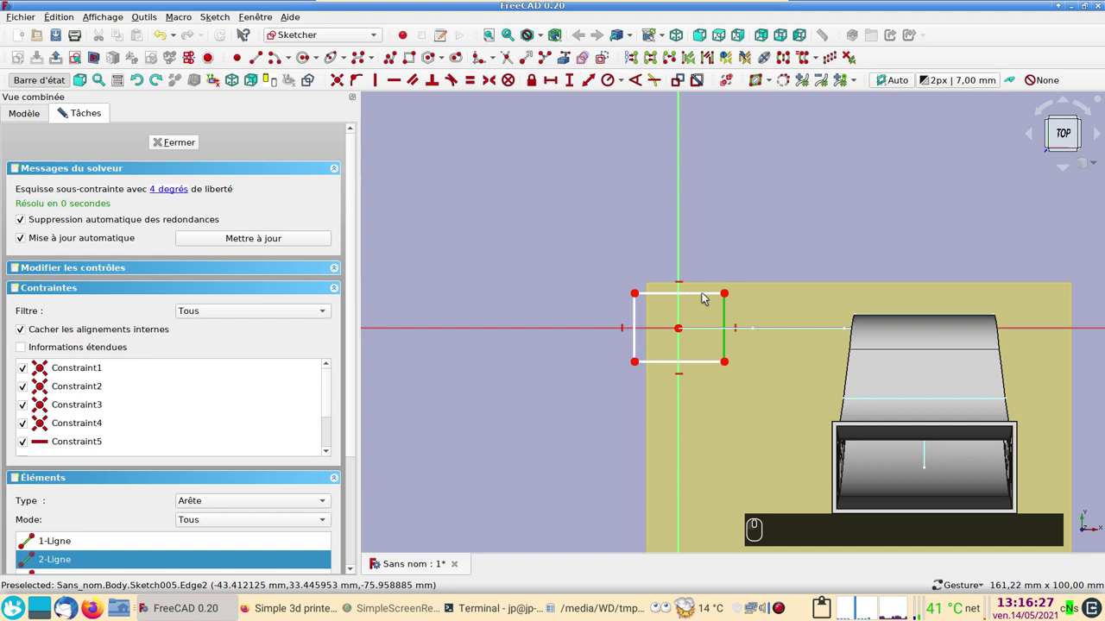
pyautogui.click(707, 299)
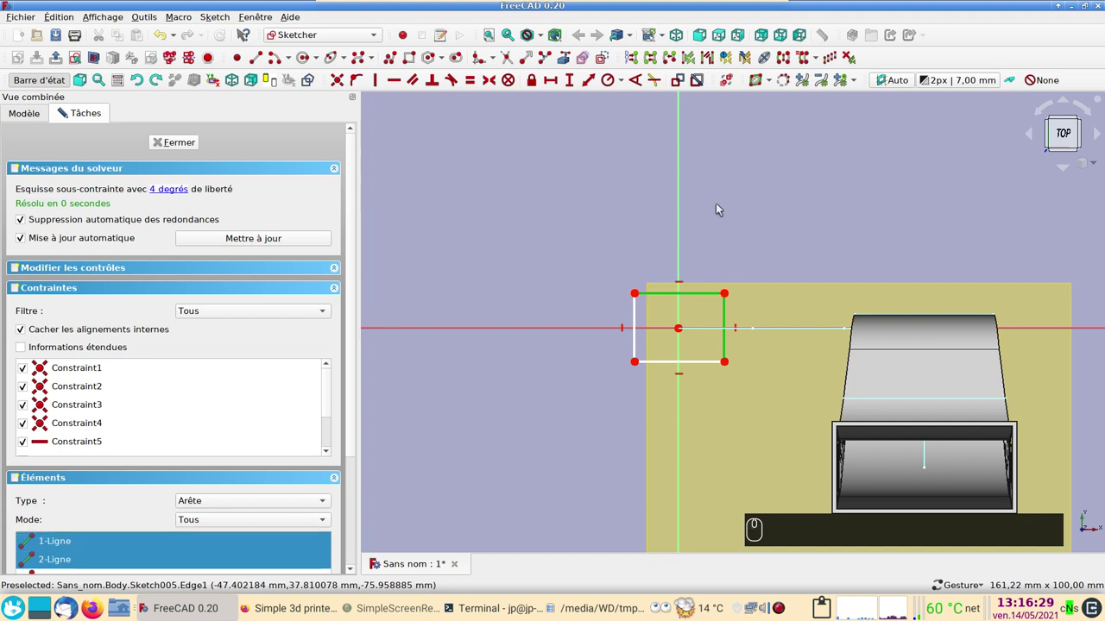
pyautogui.press('e')
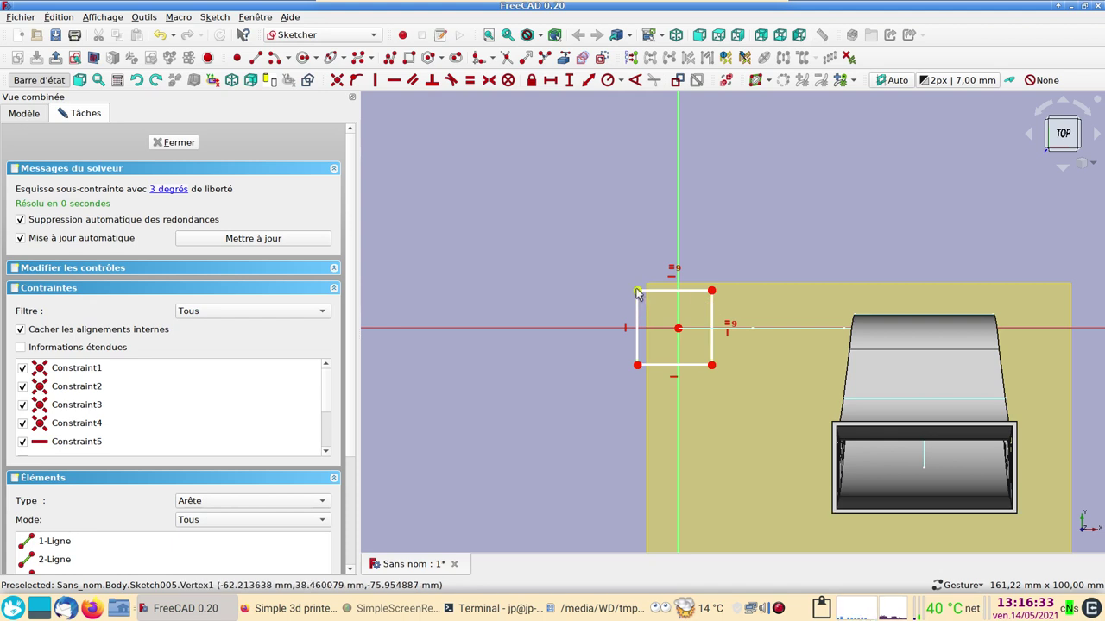
# Step: Centre the square on the origin with a Symmetric constraint on opposite corners
pyautogui.click(640, 292)
pyautogui.click(715, 369)
pyautogui.click(680, 332)
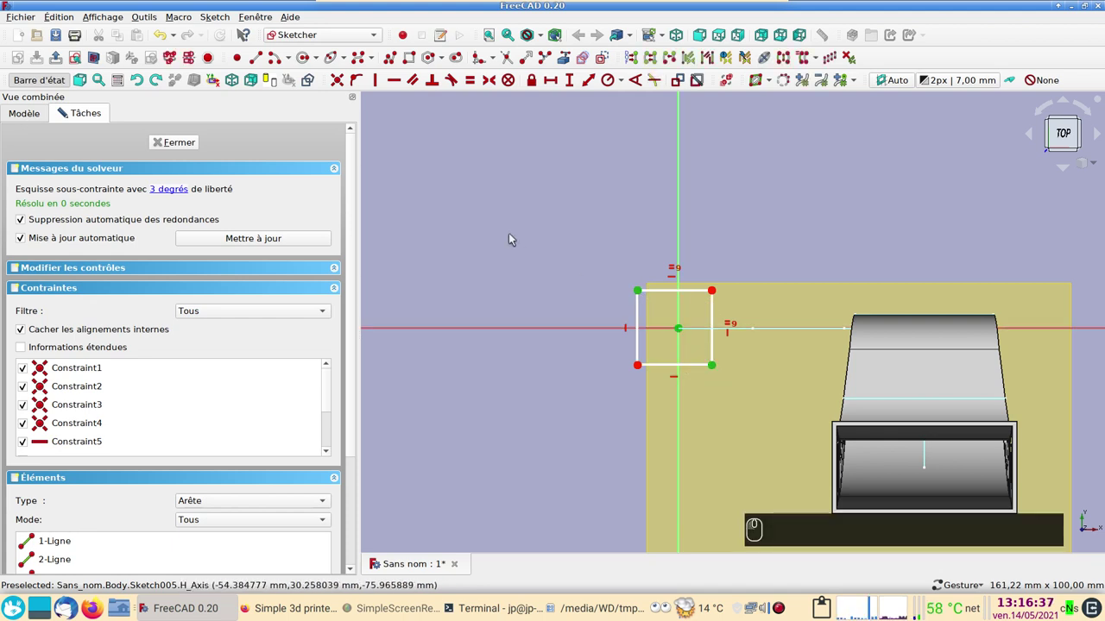
pyautogui.press('s')
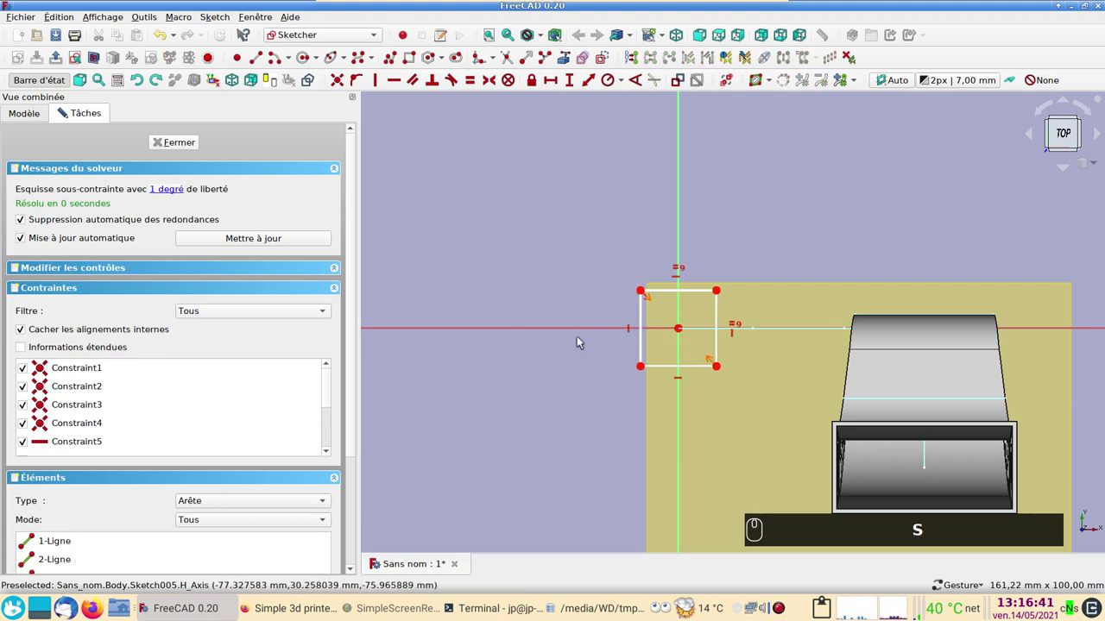
# Step: Set the square's top edge length to 12 mm, fully constraining the sketch
pyautogui.click(697, 295)
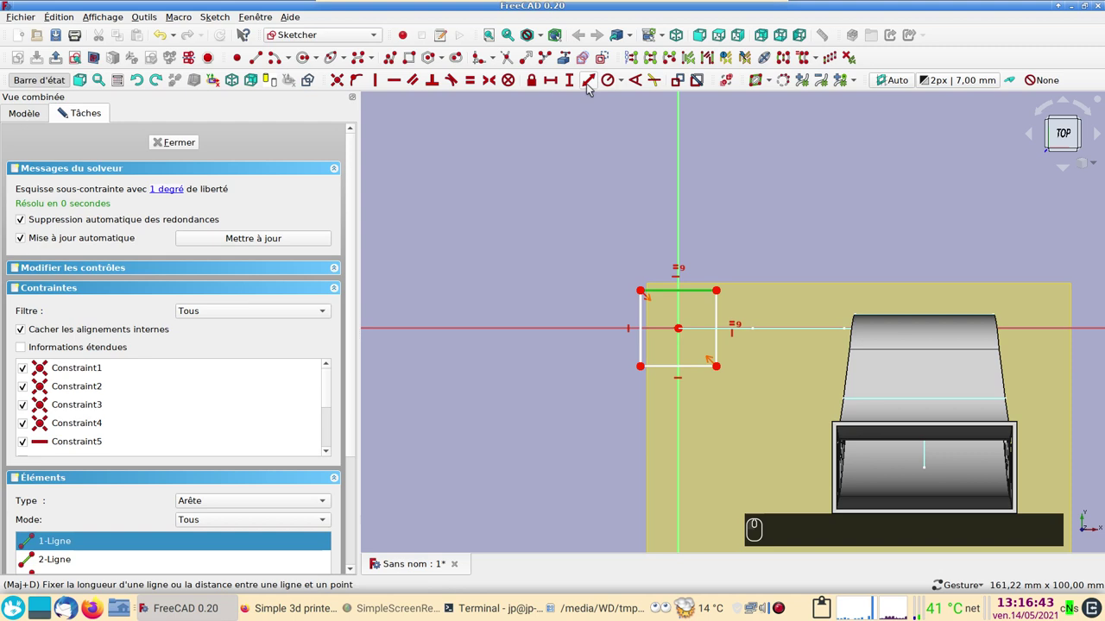
pyautogui.click(560, 77)
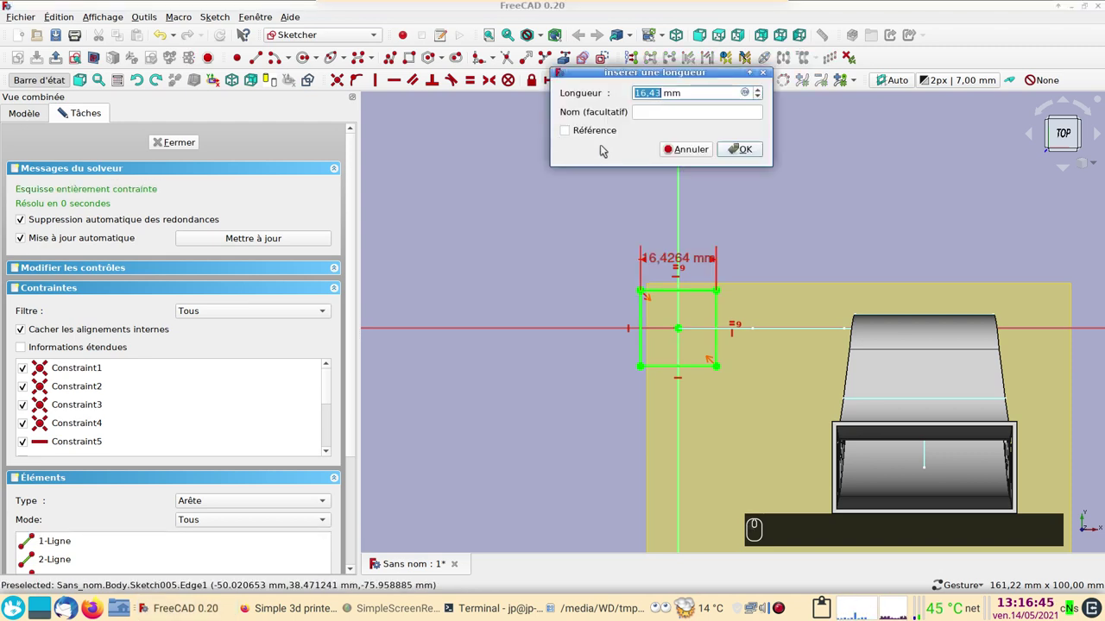
pyautogui.write('(1) (2)')
pyautogui.press('Return')
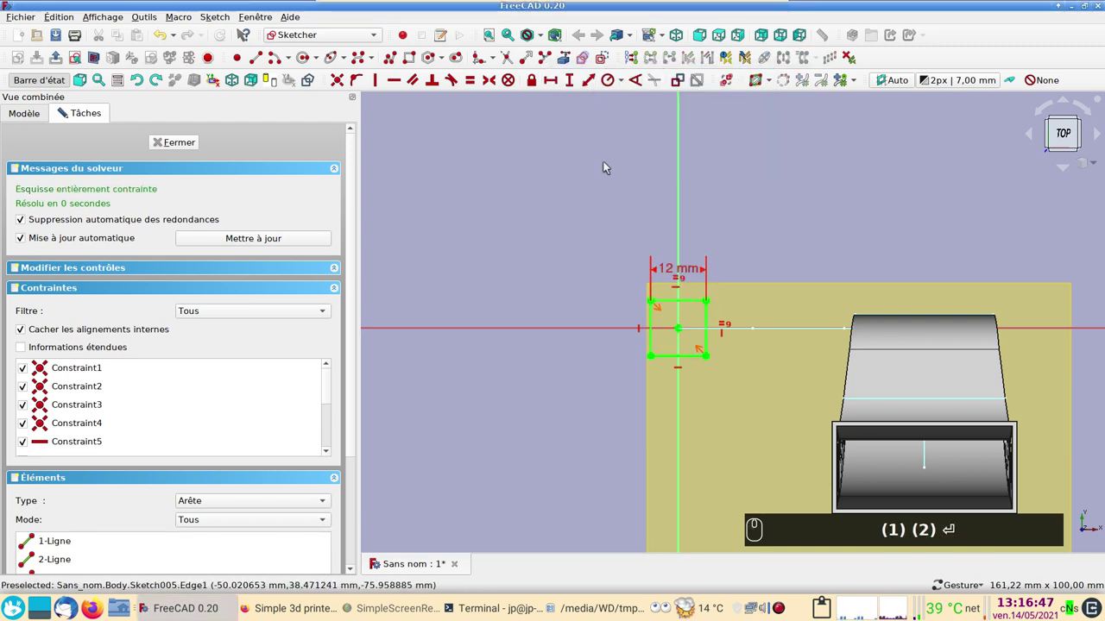
pyautogui.scroll(3)
pyautogui.write('(1) (2)')
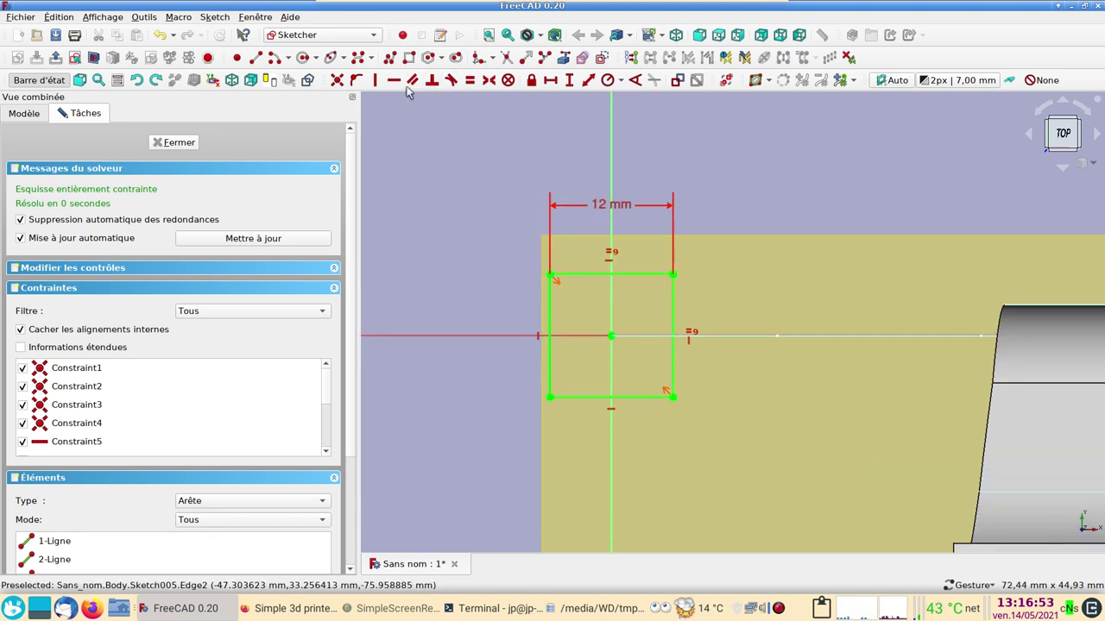
pyautogui.click(416, 55)
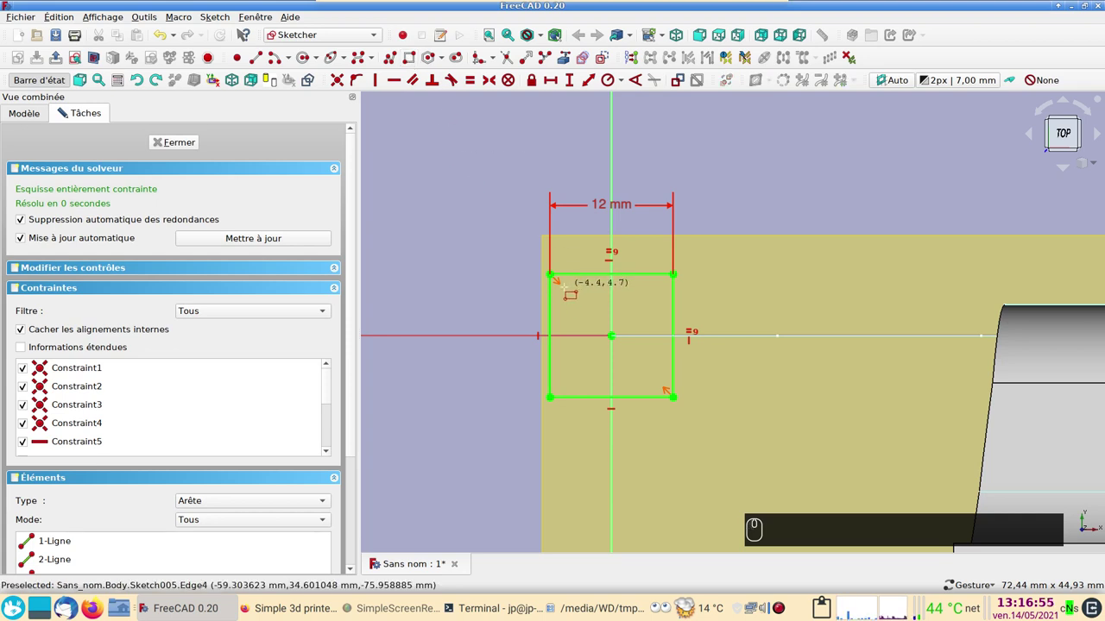
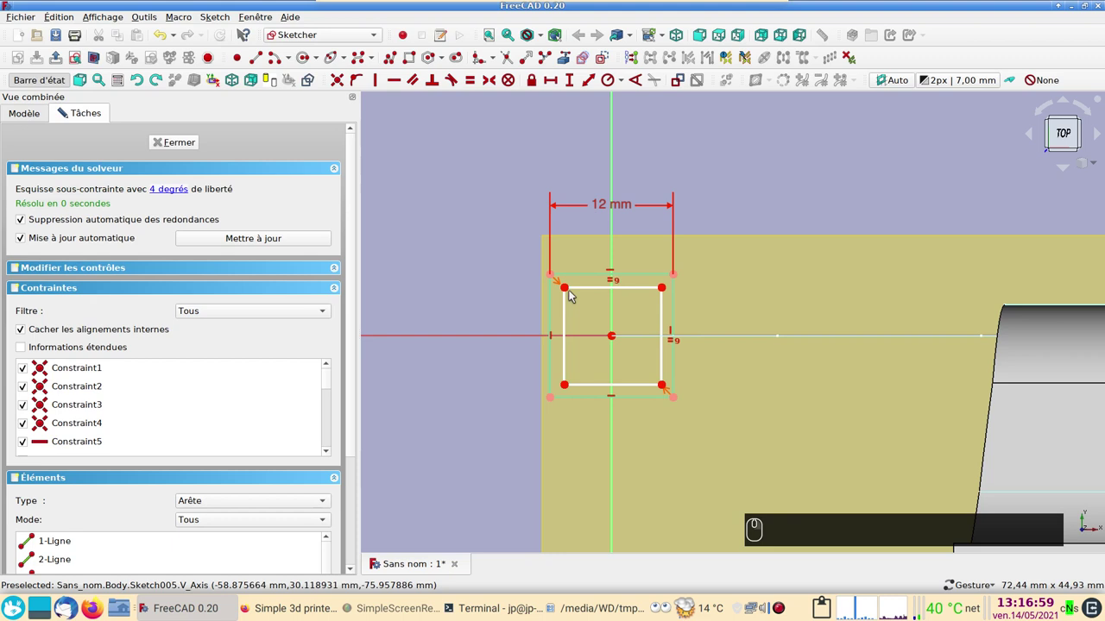
# Step: Centre the inner square on the origin with a Symmetric constraint on its corners
pyautogui.click(571, 290)
pyautogui.click(667, 389)
pyautogui.click(616, 338)
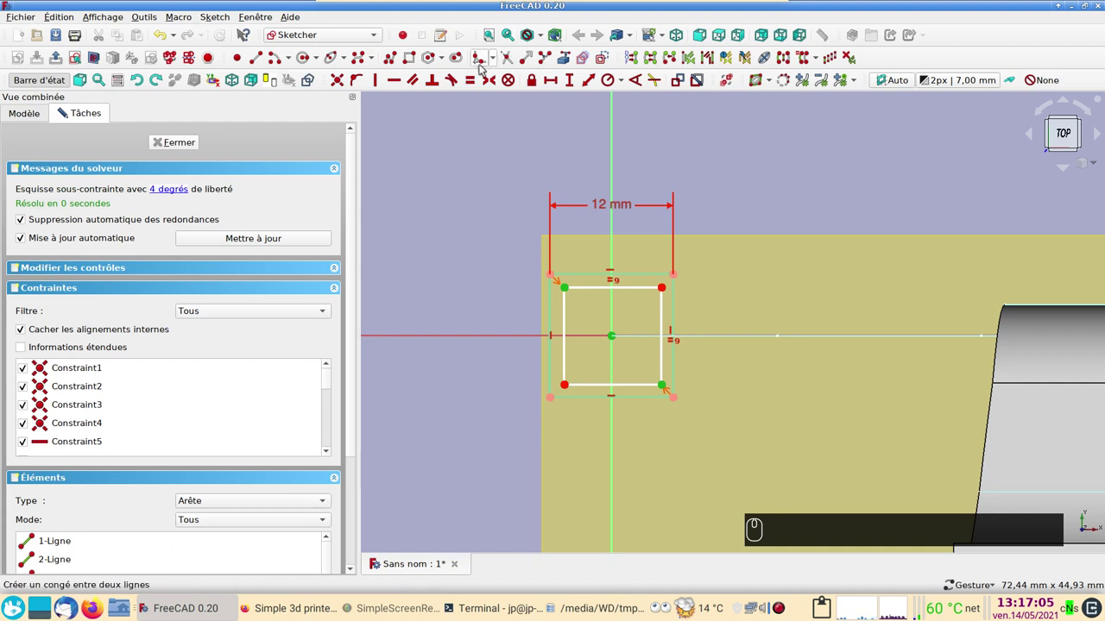
pyautogui.press('s')
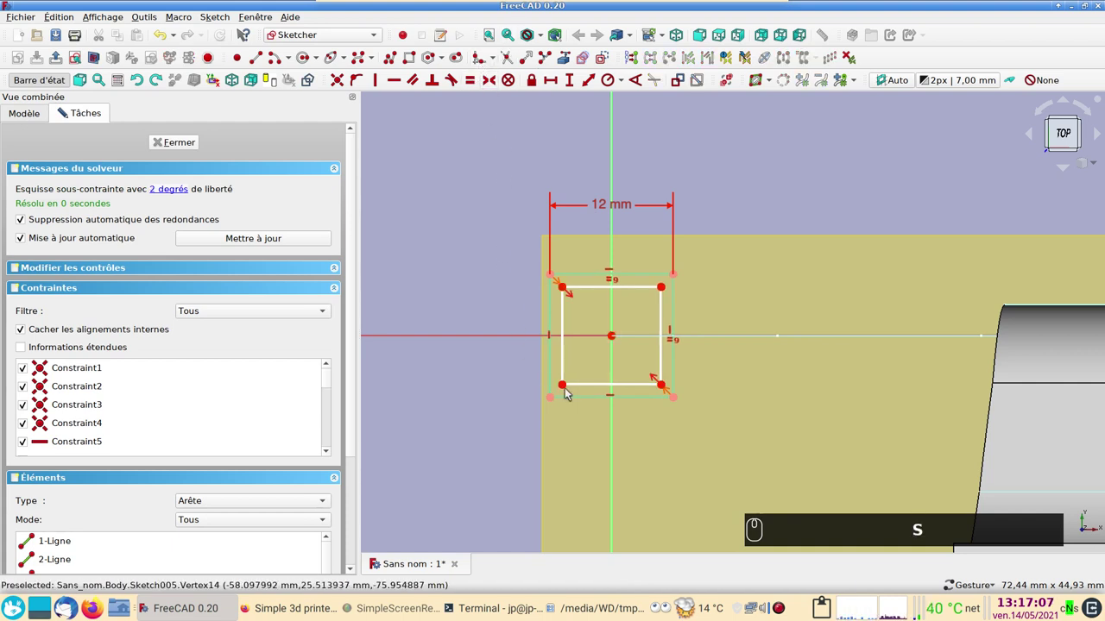
# Step: Lock the inner bottom-left corner to the outer one with a -1 mm horizontal inset
pyautogui.moveTo(569, 385); pyautogui.dragTo(552, 79)
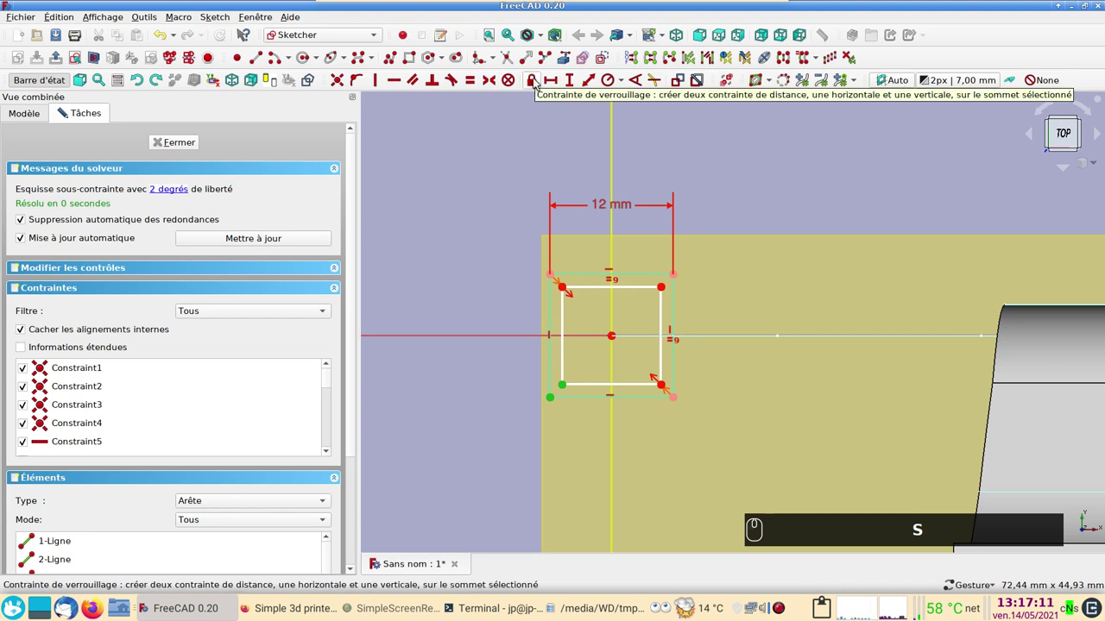
pyautogui.click(541, 78)
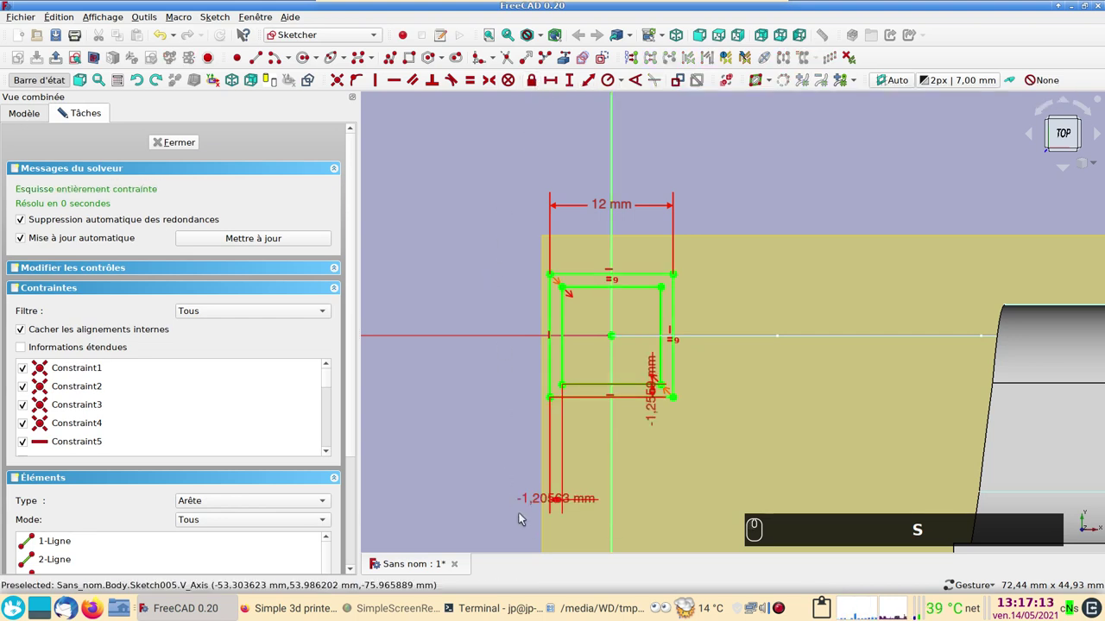
pyautogui.doubleClick(533, 500)
pyautogui.press('-')
pyautogui.press('1')
pyautogui.write('S (-) (1)')
pyautogui.press('Return')
# Step: Set the vertical inset to -1 mm as well and close the sketch
pyautogui.moveTo(558, 498); pyautogui.dragTo(650, 466)
pyautogui.press('-')
pyautogui.write('⏎ (-) (1)')
pyautogui.press('Return')
pyautogui.write('S (-) (1) ⏎ (-) (1) ⏎')
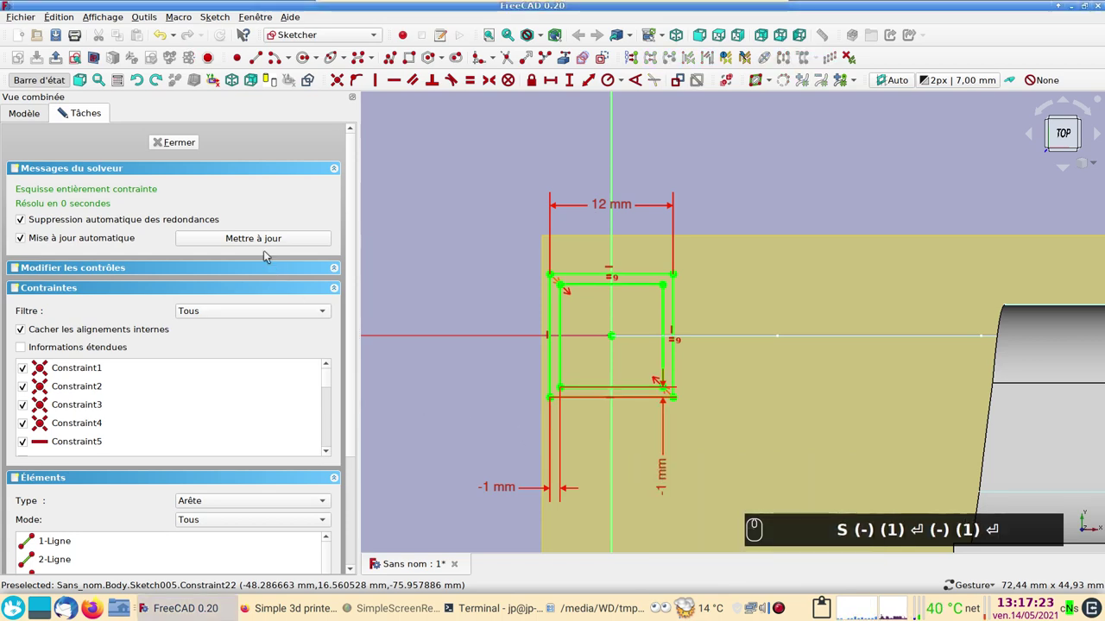
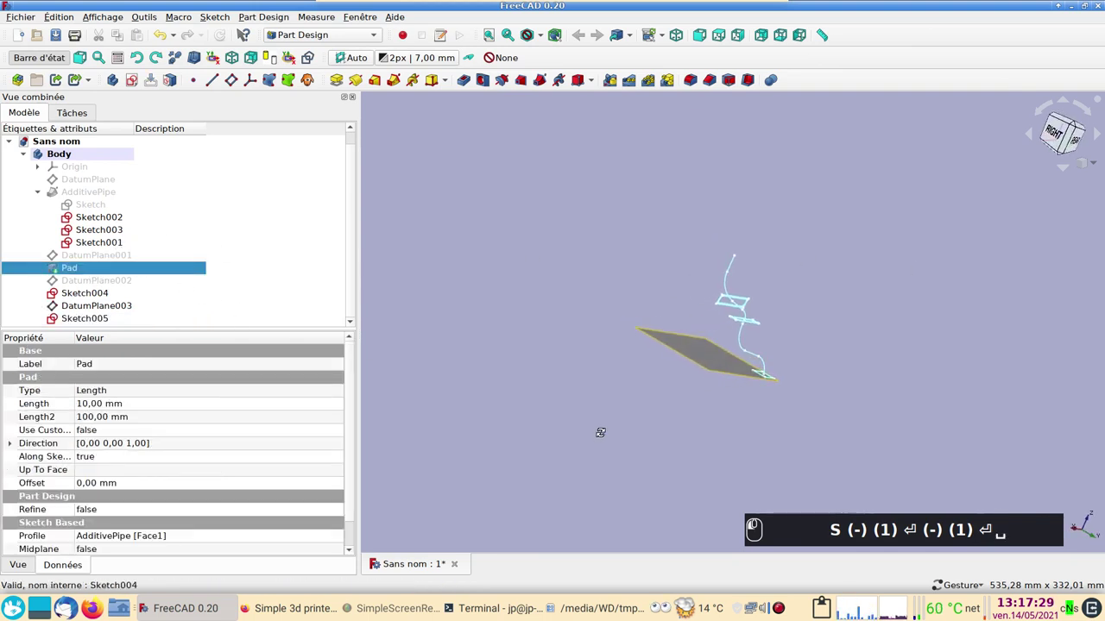
# Step: Hide the Pad solid and orbit to view the profile sketches and S-paths together
pyautogui.click(98, 207)
pyautogui.press('space')
pyautogui.write('S (-) (1) ⏎ (-) (1) ⏎ ␣␣')
pyautogui.click(459, 264)
pyautogui.scroll(3)
pyautogui.moveTo(518, 297); pyautogui.dragTo(389, 102)
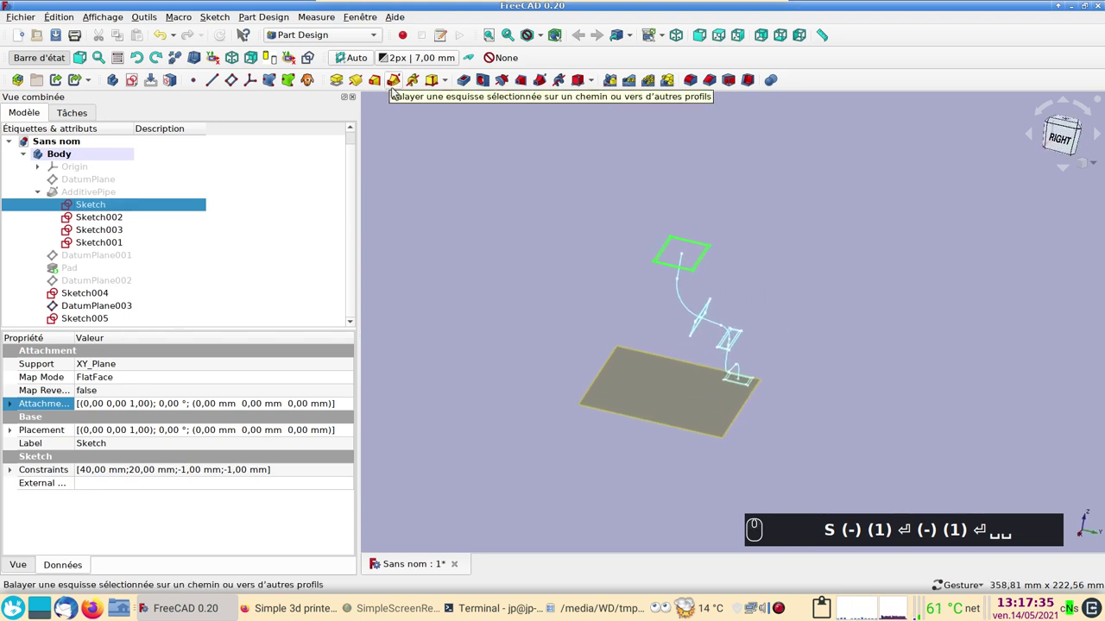
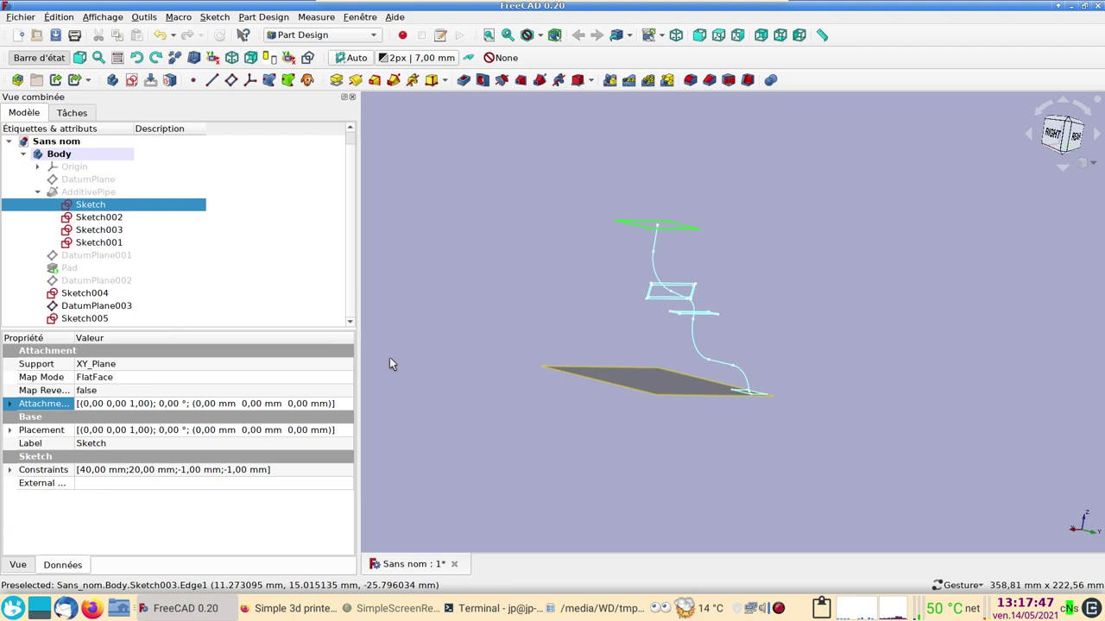
pyautogui.middleClick(192, 298)
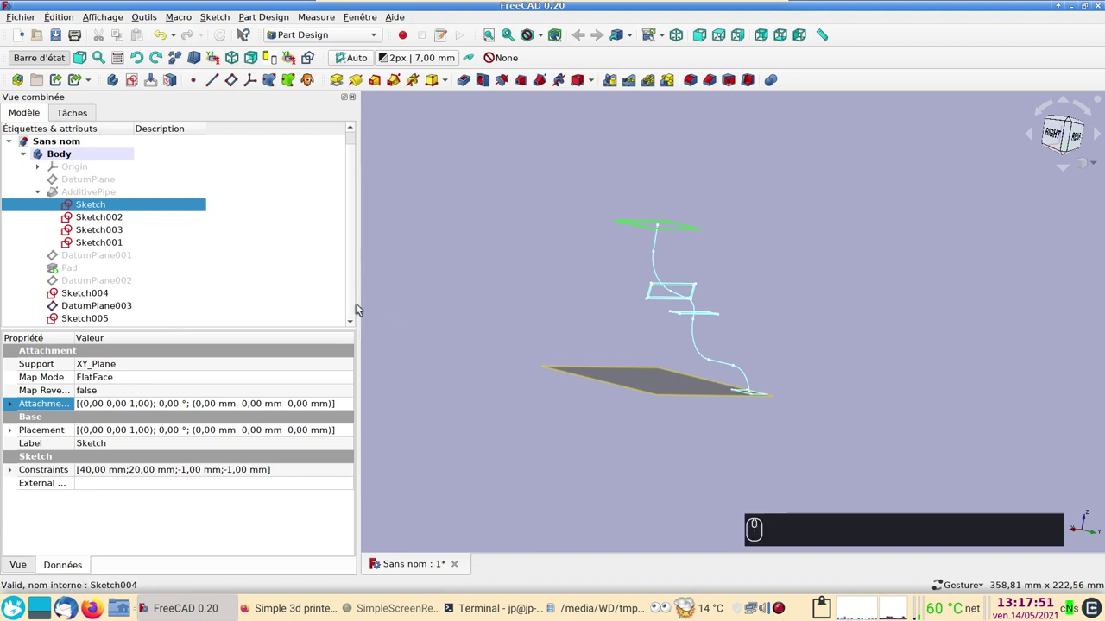
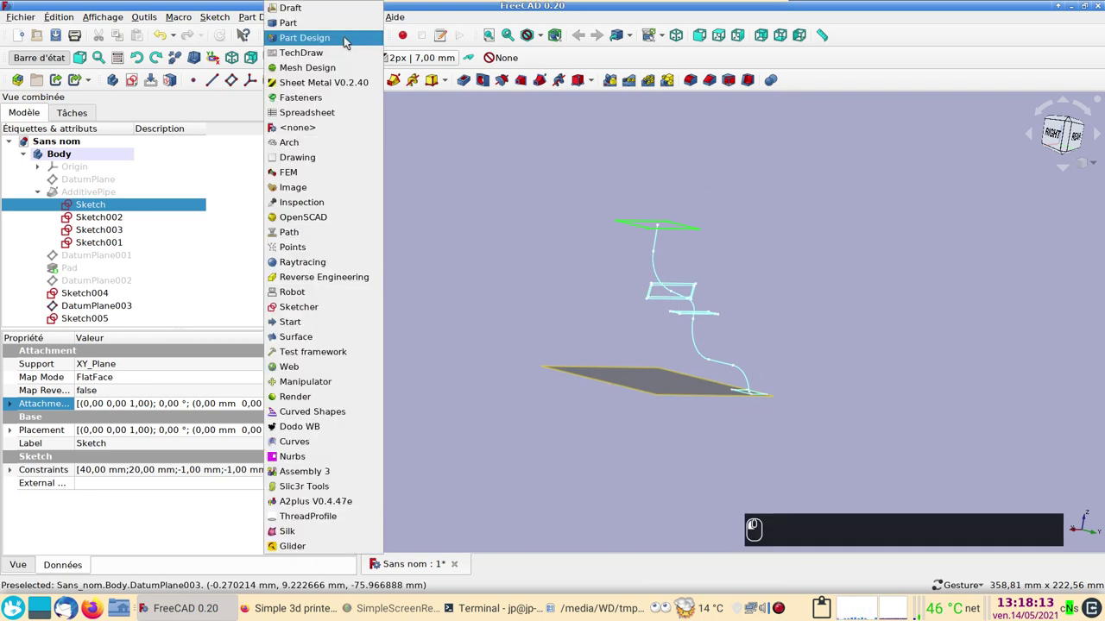
# Step: In the Part workbench shape builder, choose Wire from edges and pick the first path segments
pyautogui.click(331, 21)
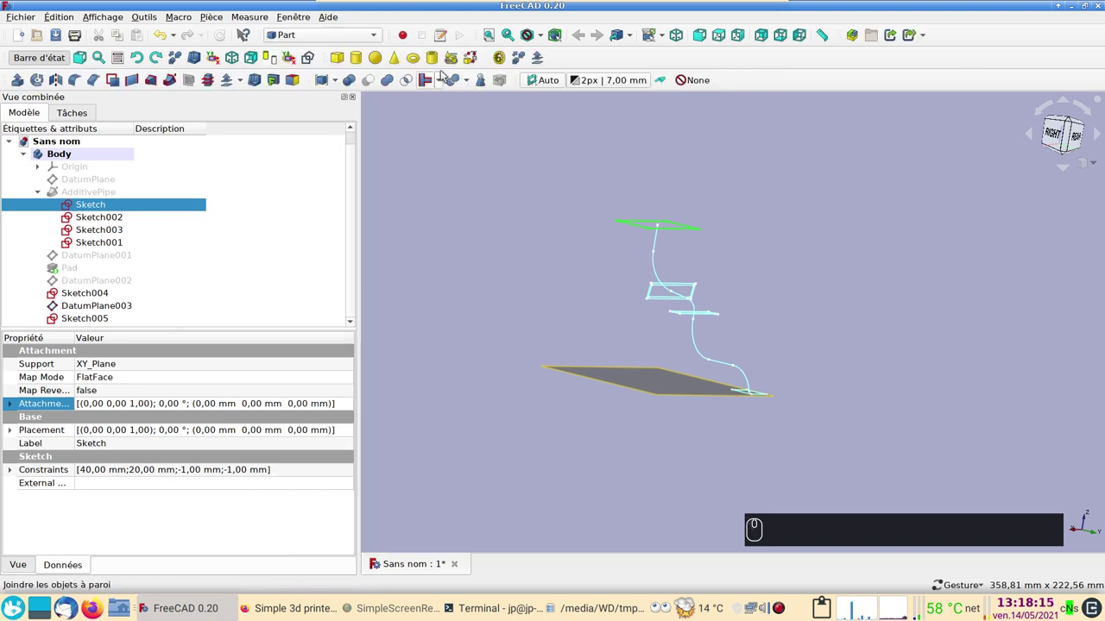
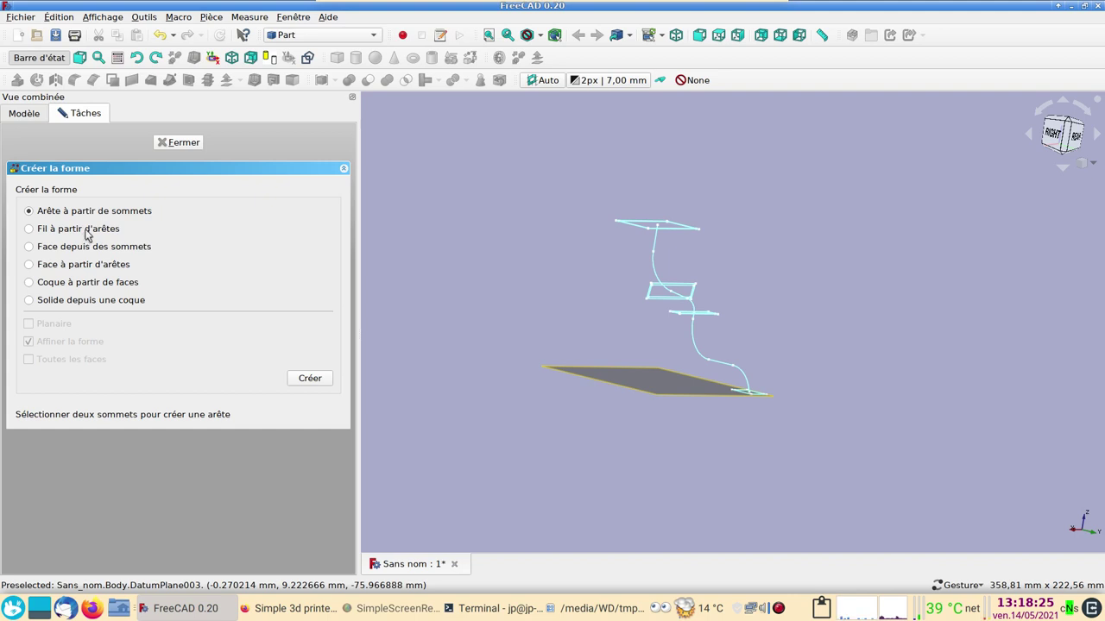
pyautogui.click(93, 229)
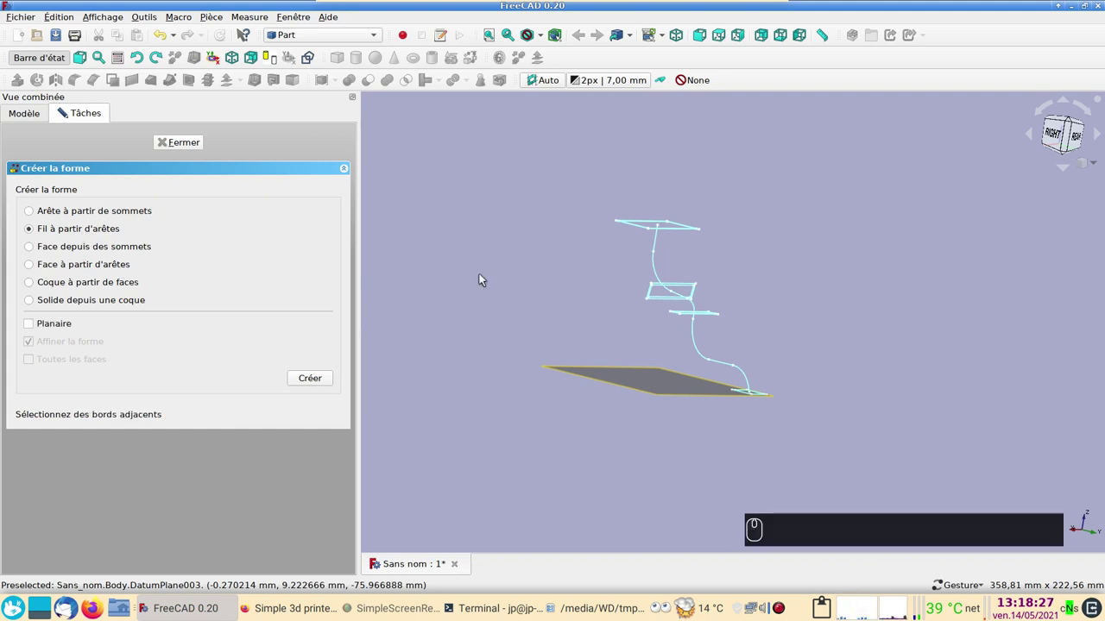
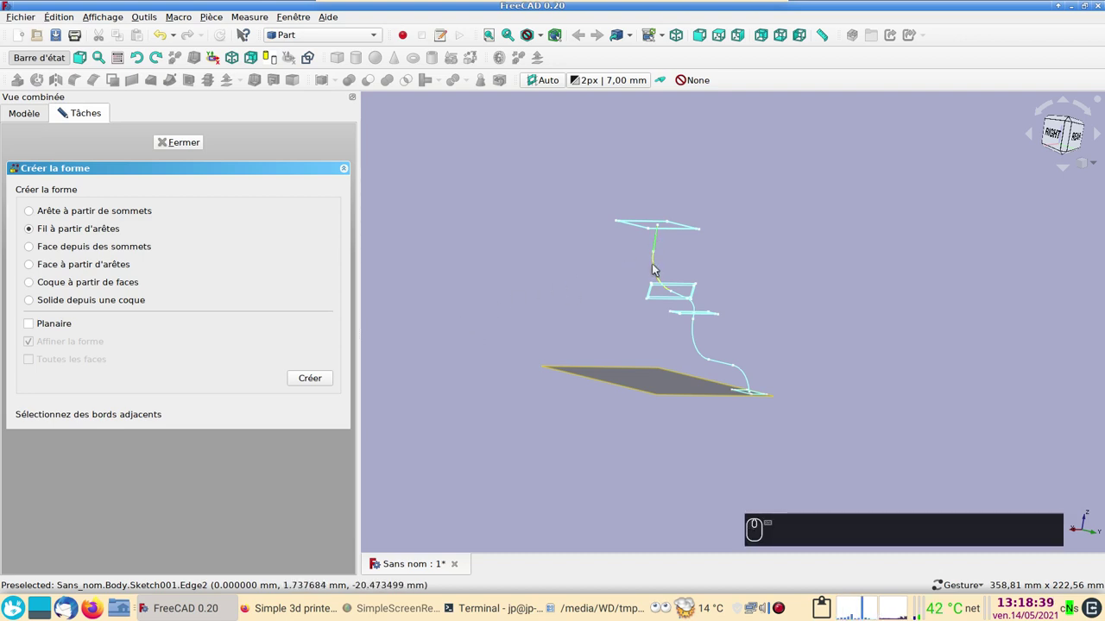
pyautogui.click(659, 266)
pyautogui.click(686, 299)
pyautogui.scroll(3)
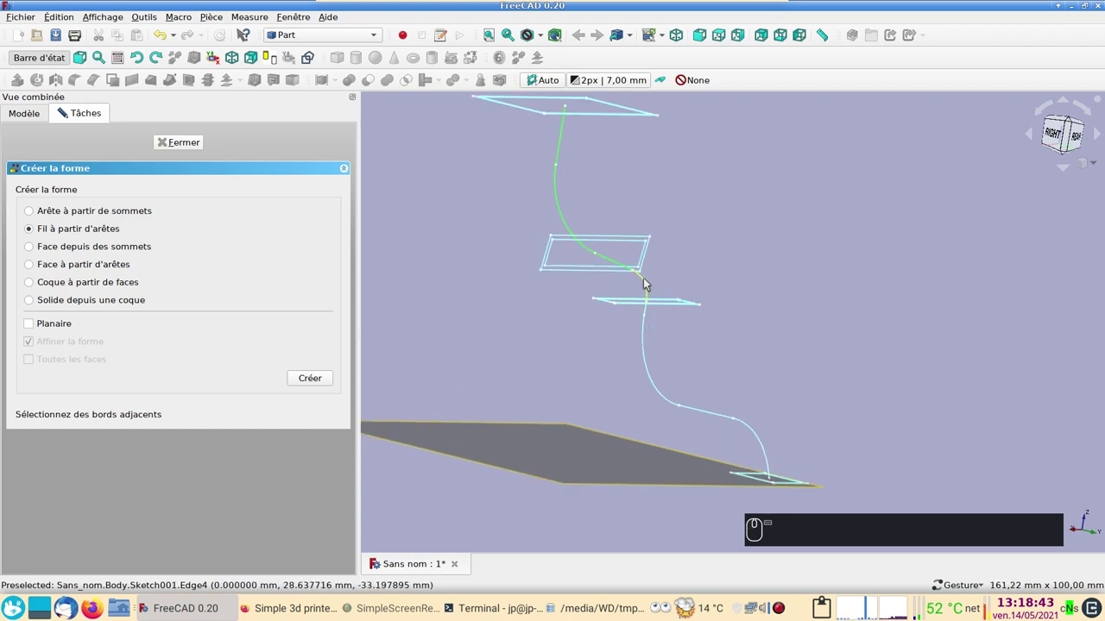
pyautogui.click(648, 282)
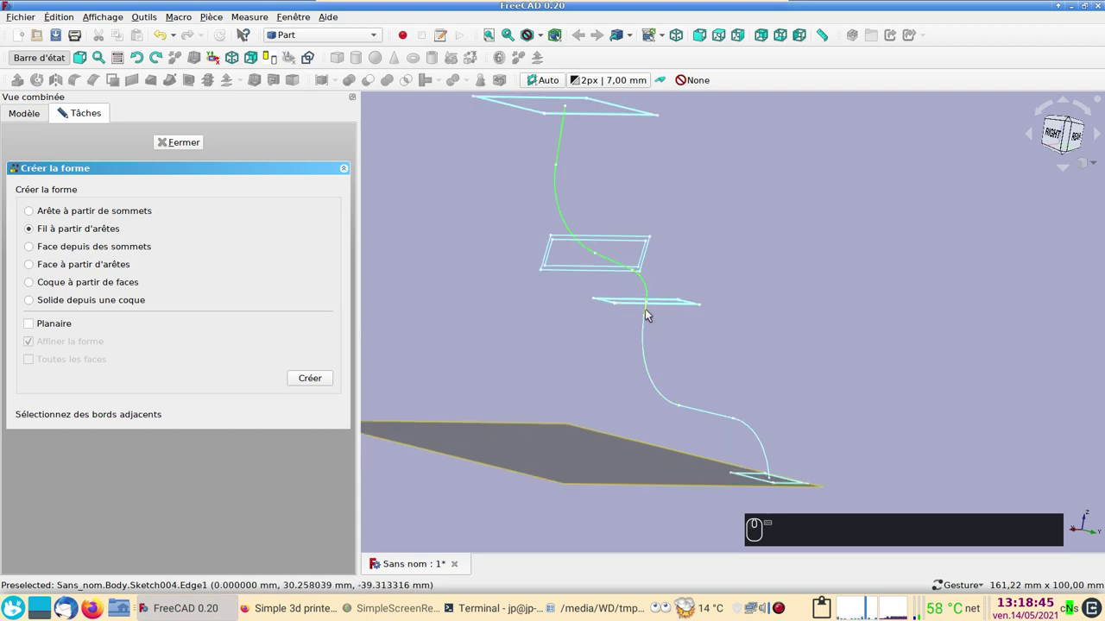
pyautogui.moveTo(650, 314); pyautogui.dragTo(685, 418)
# Step: Add the remaining edges of both S-paths in order and create the wire
pyautogui.click(761, 440)
pyautogui.click(718, 418)
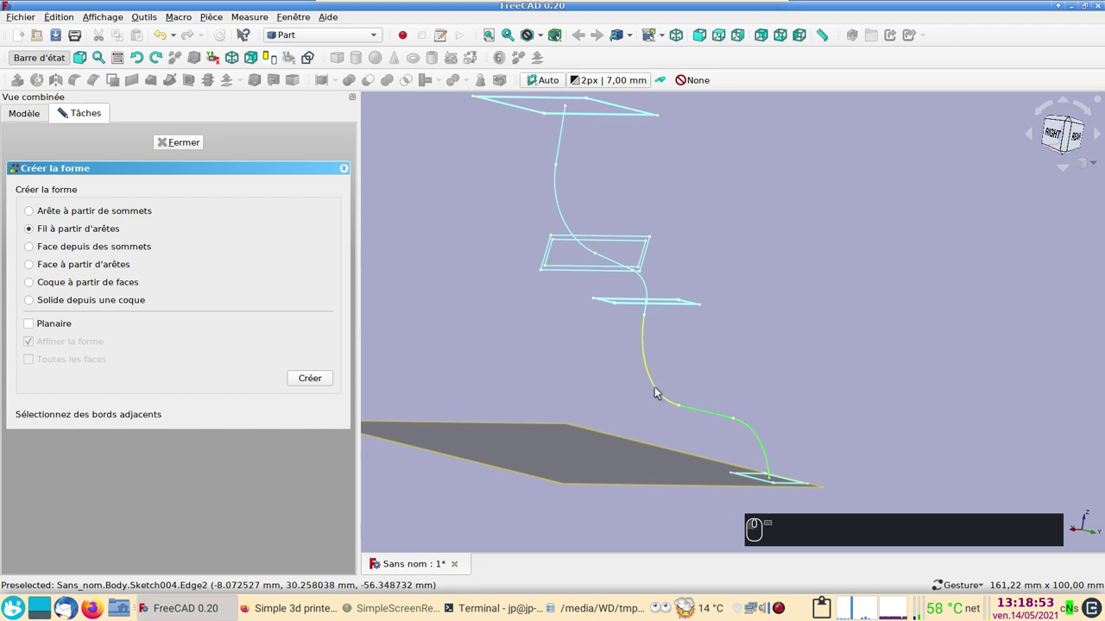
pyautogui.click(659, 391)
pyautogui.click(650, 315)
pyautogui.click(650, 292)
pyautogui.click(620, 263)
pyautogui.click(566, 211)
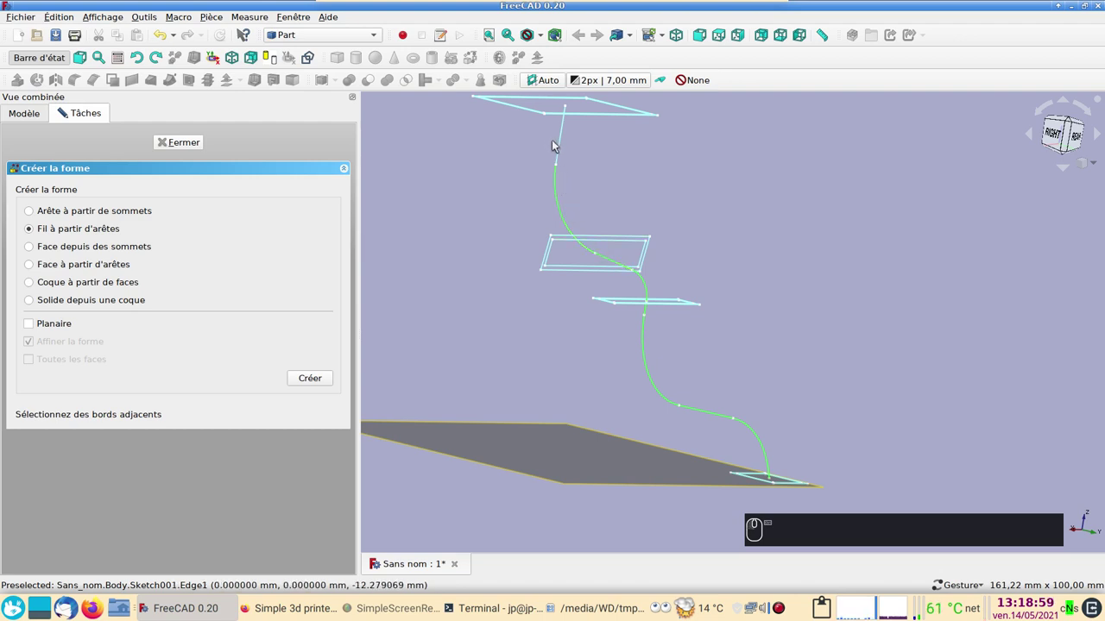
pyautogui.click(566, 145)
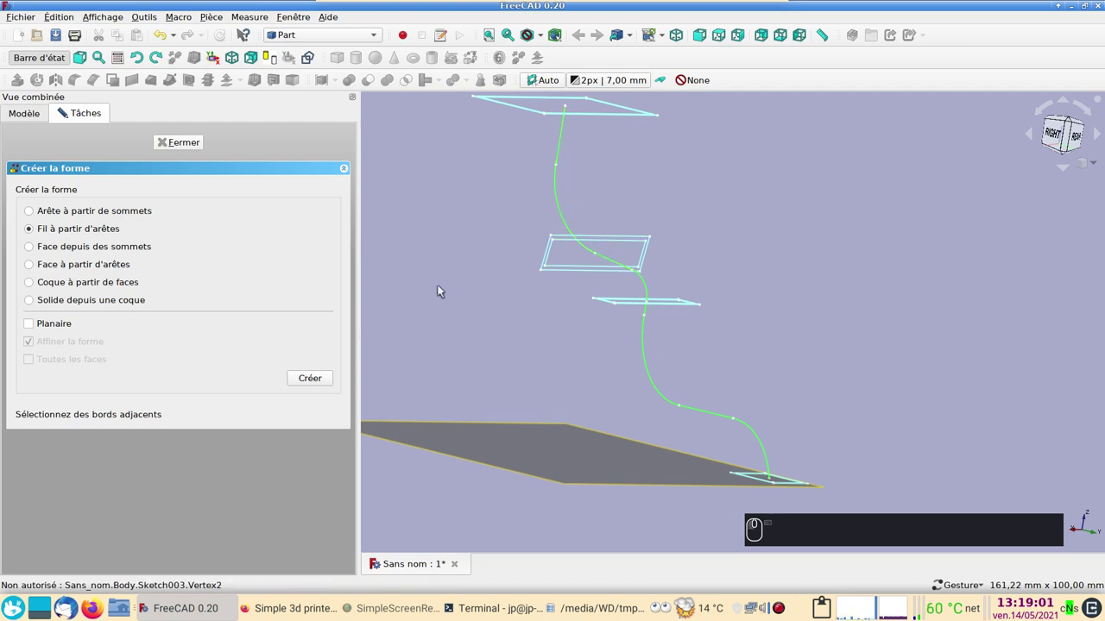
pyautogui.click(321, 377)
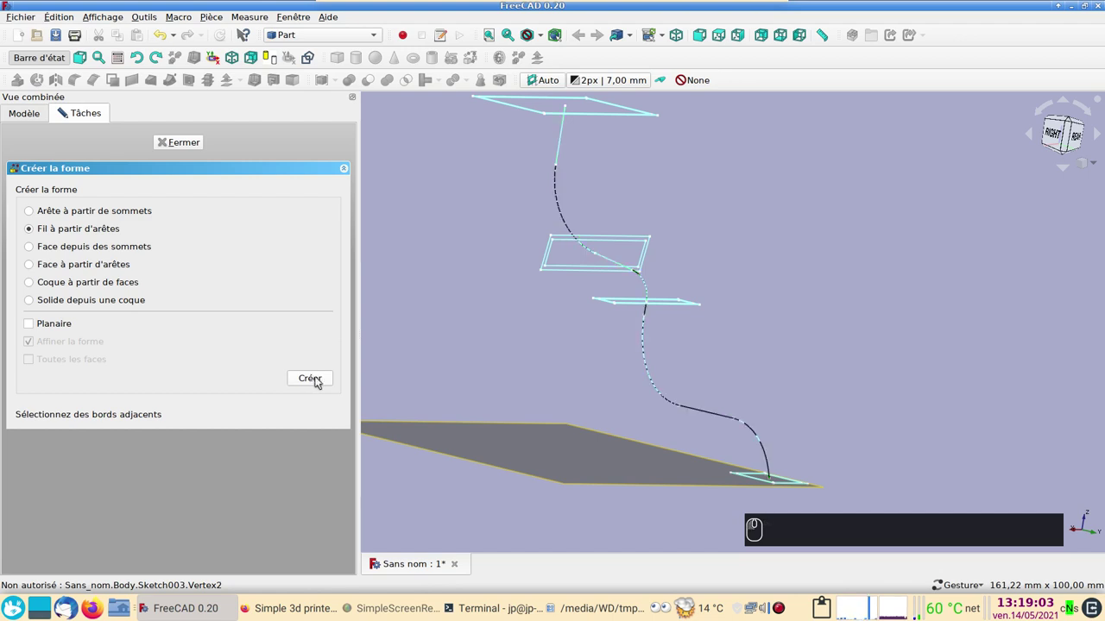
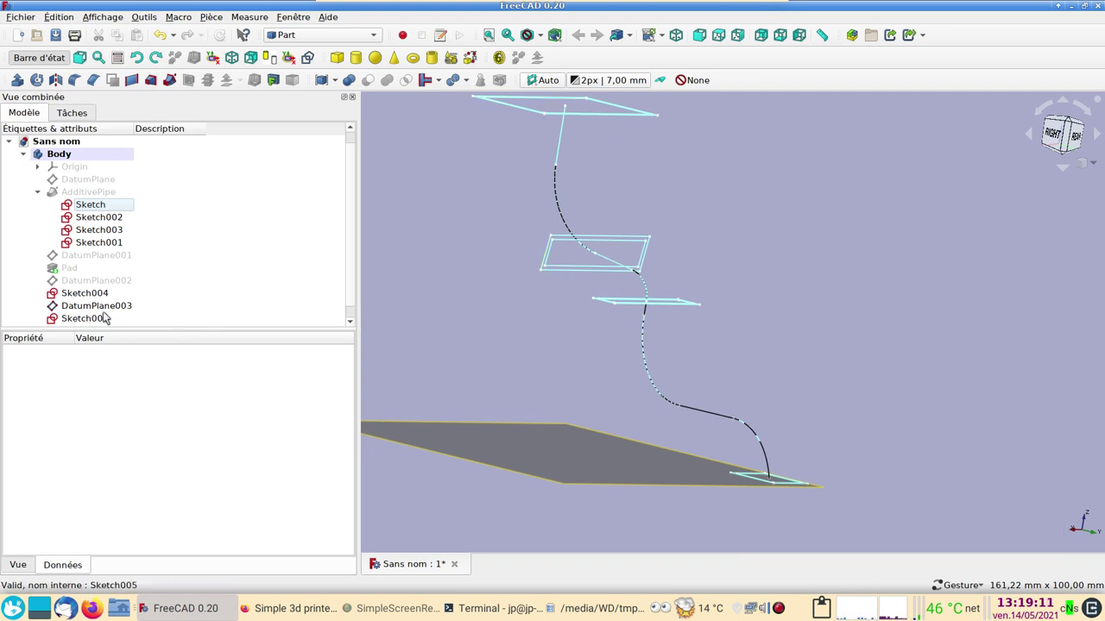
# Step: Hide the path sketches Sketch004 and Sketch001 so only the combined Wire shows
pyautogui.click(106, 293)
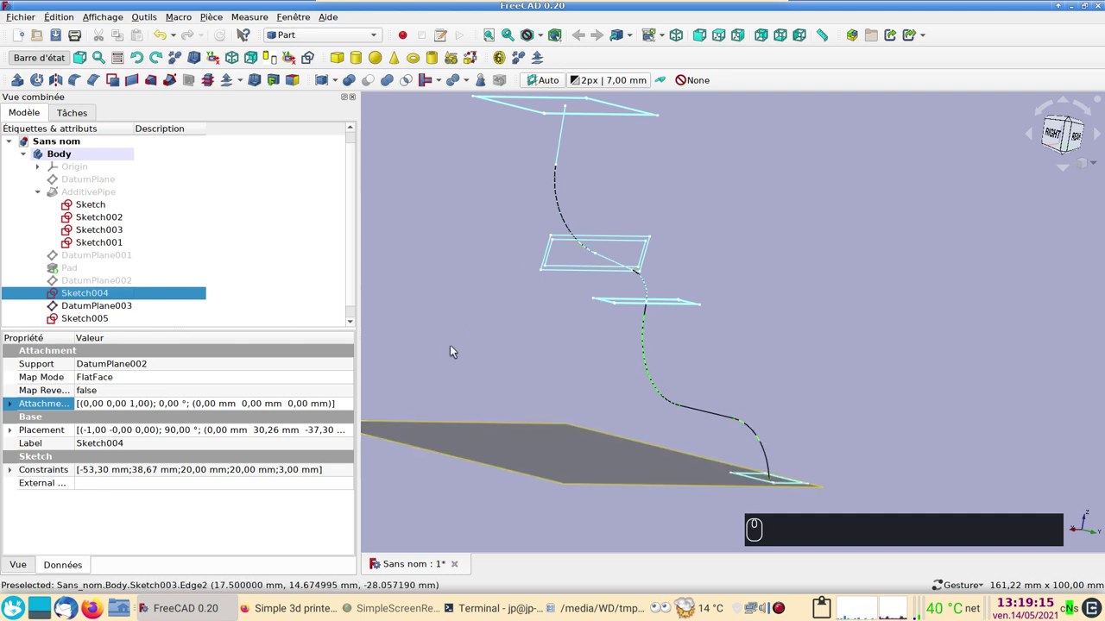
pyautogui.press('space')
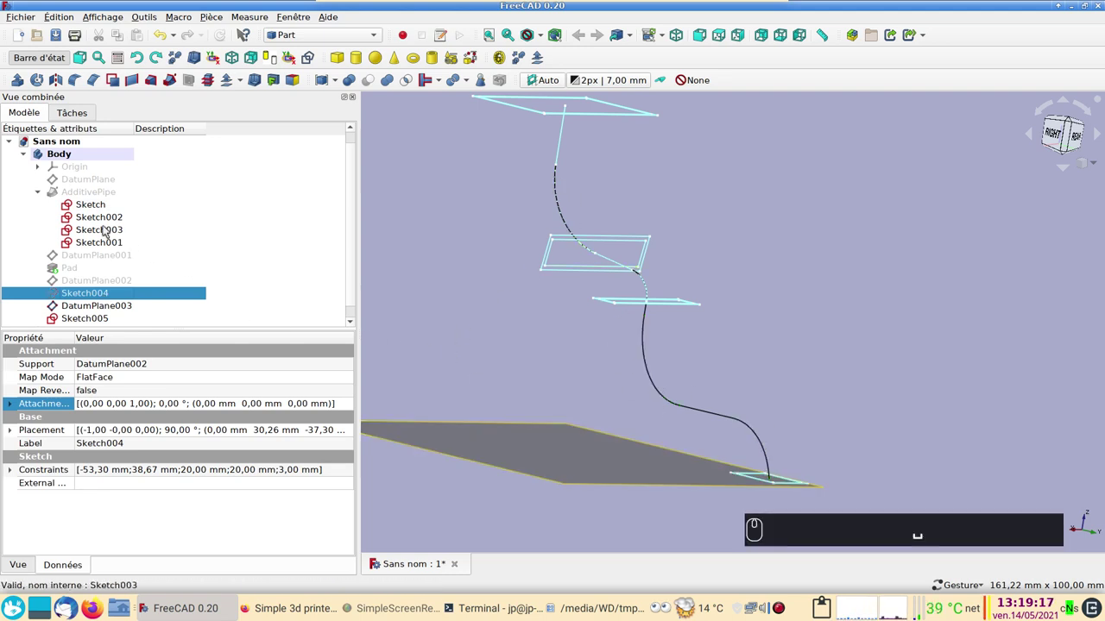
pyautogui.click(105, 214)
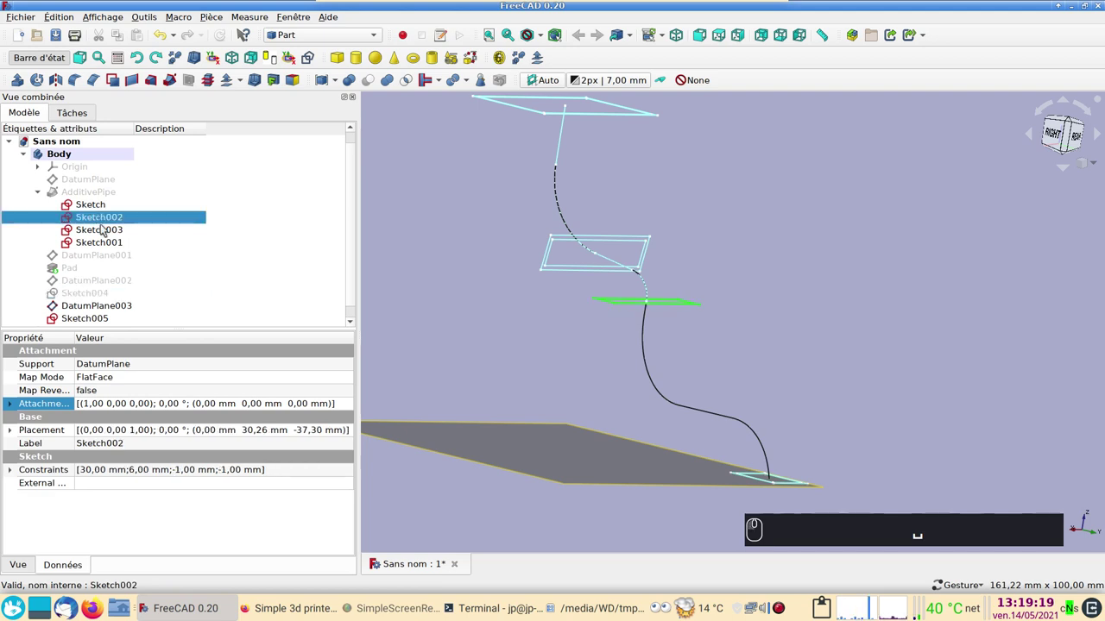
pyautogui.click(105, 228)
pyautogui.click(105, 204)
pyautogui.click(116, 239)
pyautogui.press('space')
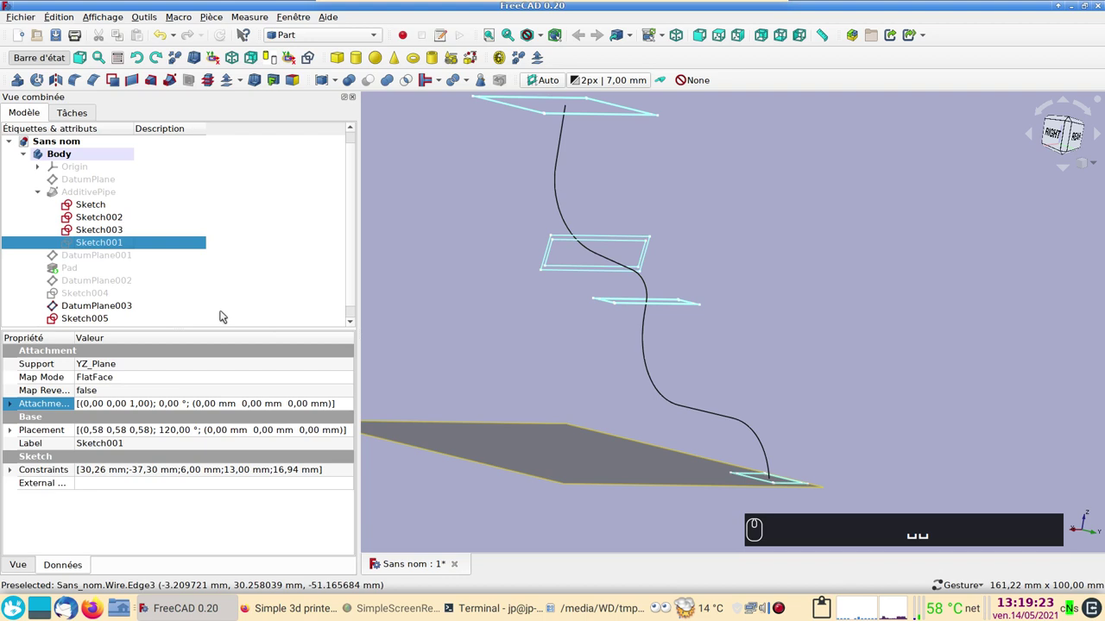
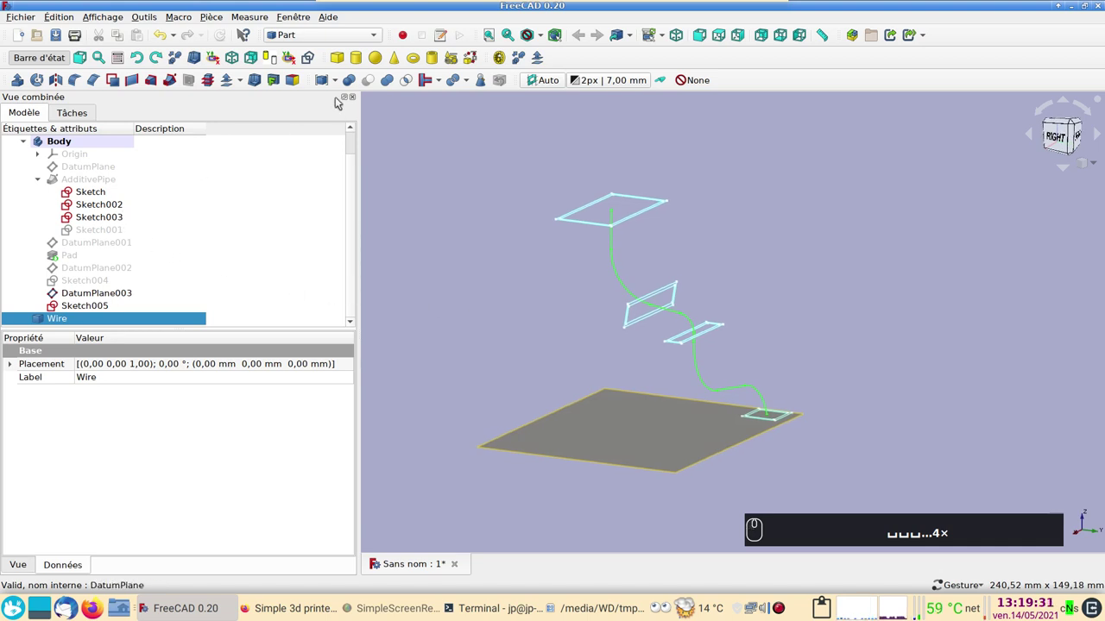
# Step: Switch back to the Part Design workbench
pyautogui.click(336, 37)
pyautogui.click(335, 44)
# Step: Start an Additive Pipe with the top rectangle Sketch as profile and hide the old sweep
pyautogui.click(25, 114)
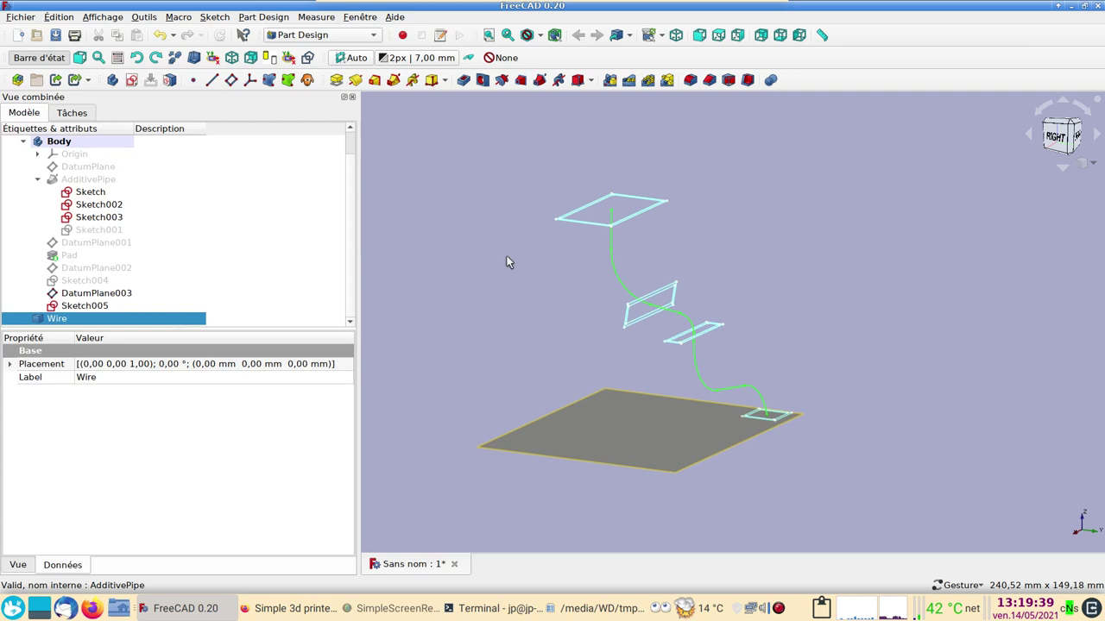
pyautogui.click(103, 193)
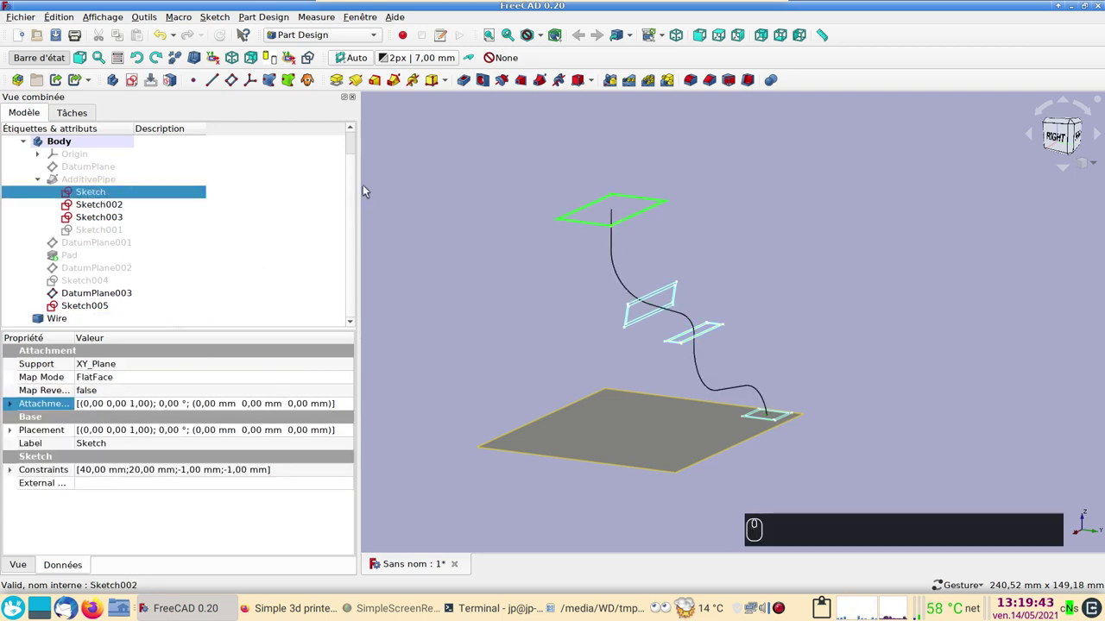
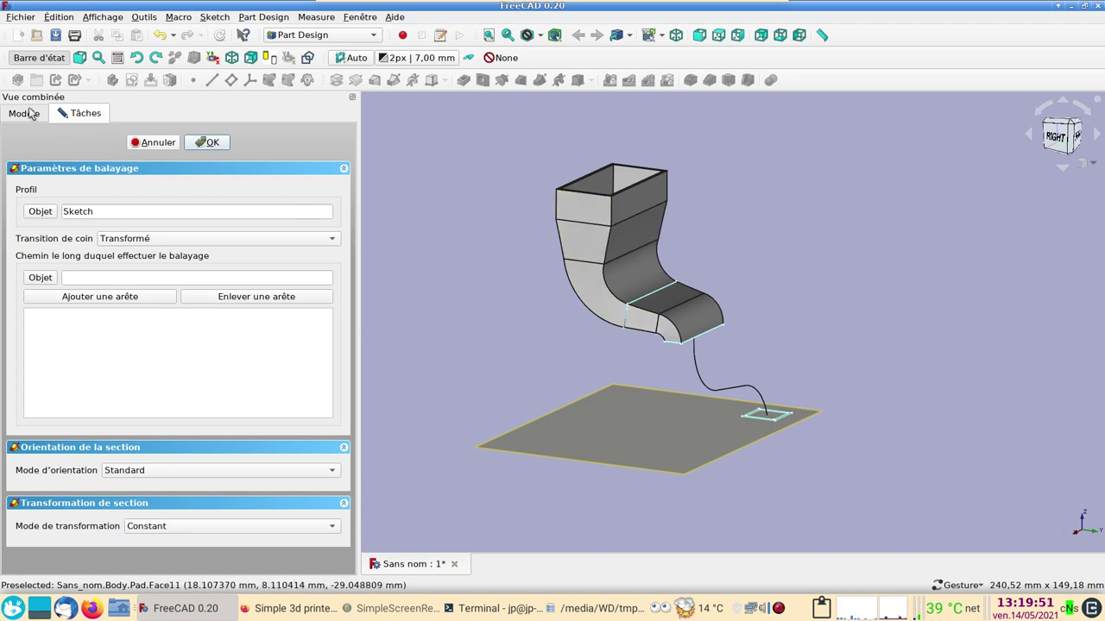
pyautogui.click(36, 117)
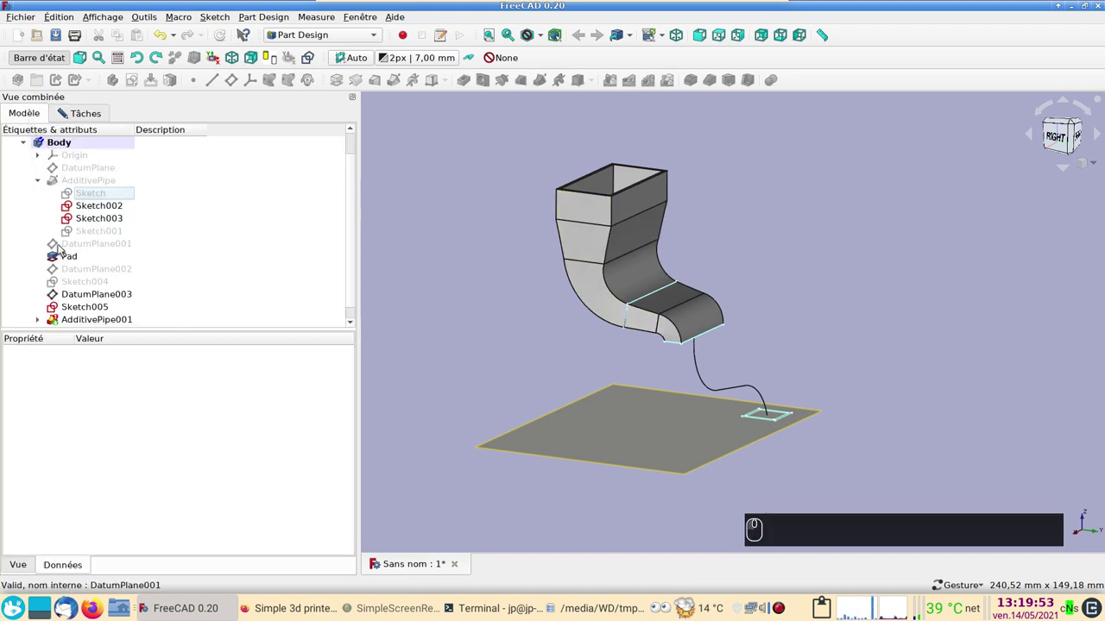
pyautogui.click(76, 257)
pyautogui.press('space')
pyautogui.click(98, 113)
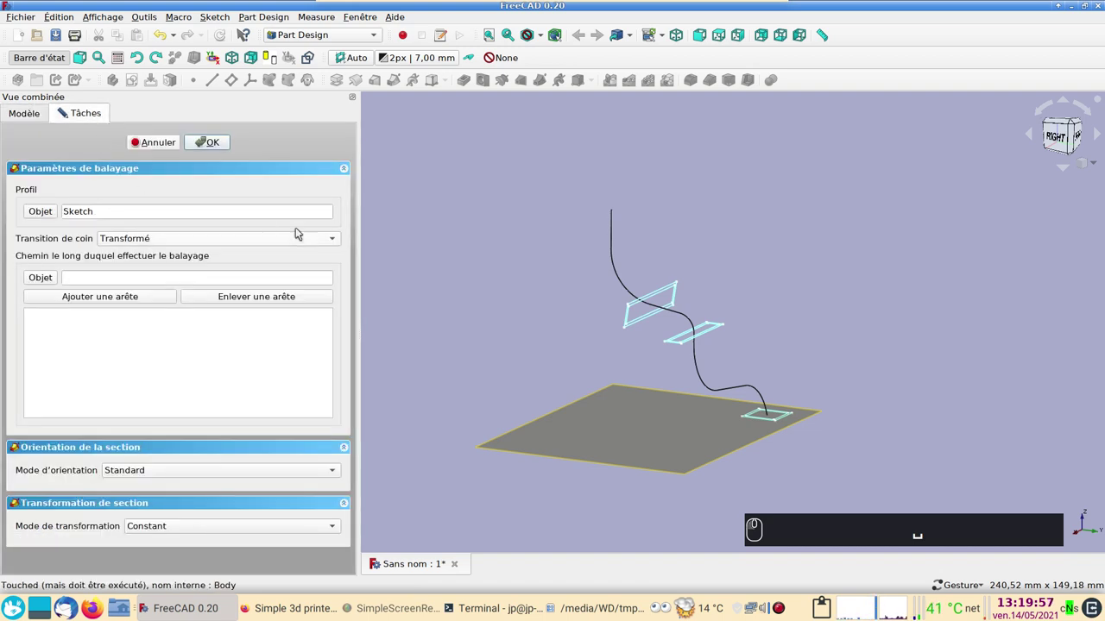
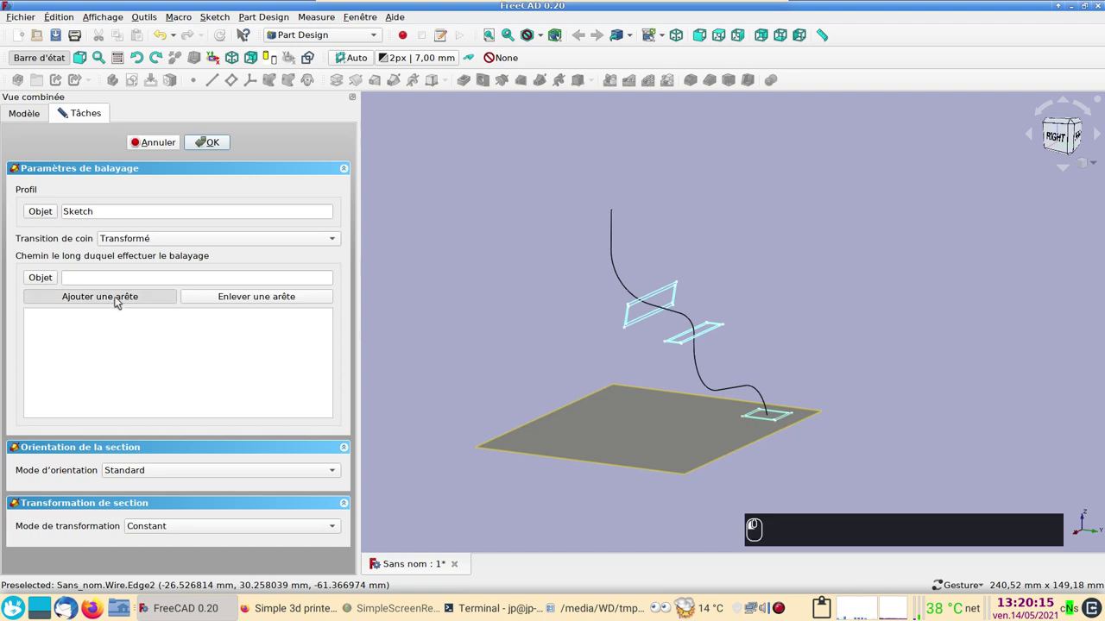
# Step: Add the upper Wire edges one by one to the sweep path
pyautogui.moveTo(615, 242); pyautogui.dragTo(634, 286)
pyautogui.click(635, 285)
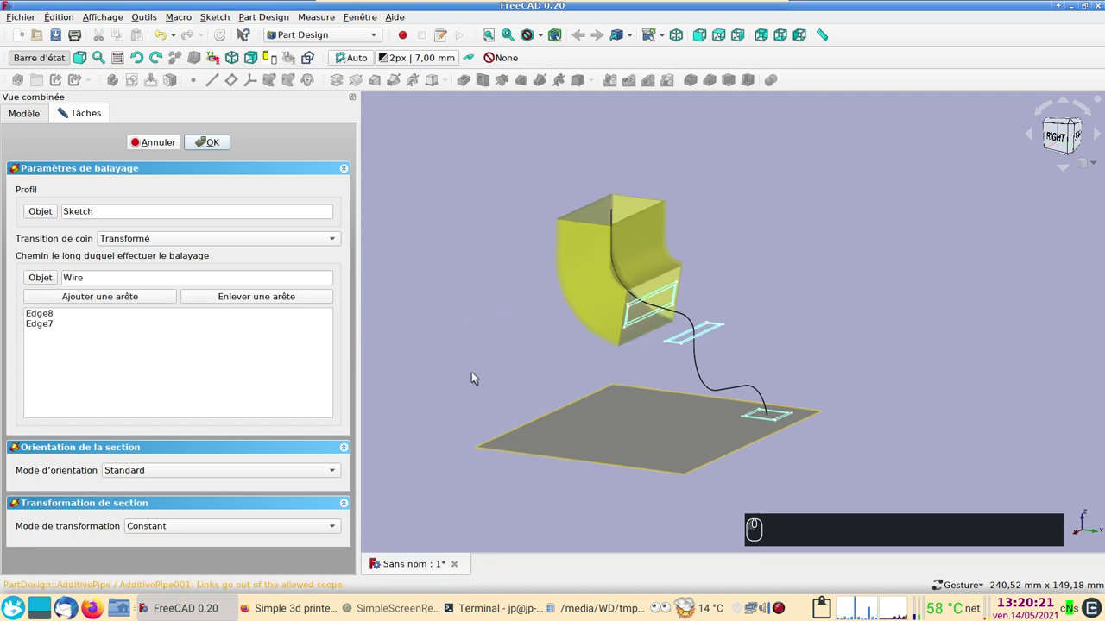
pyautogui.click(139, 296)
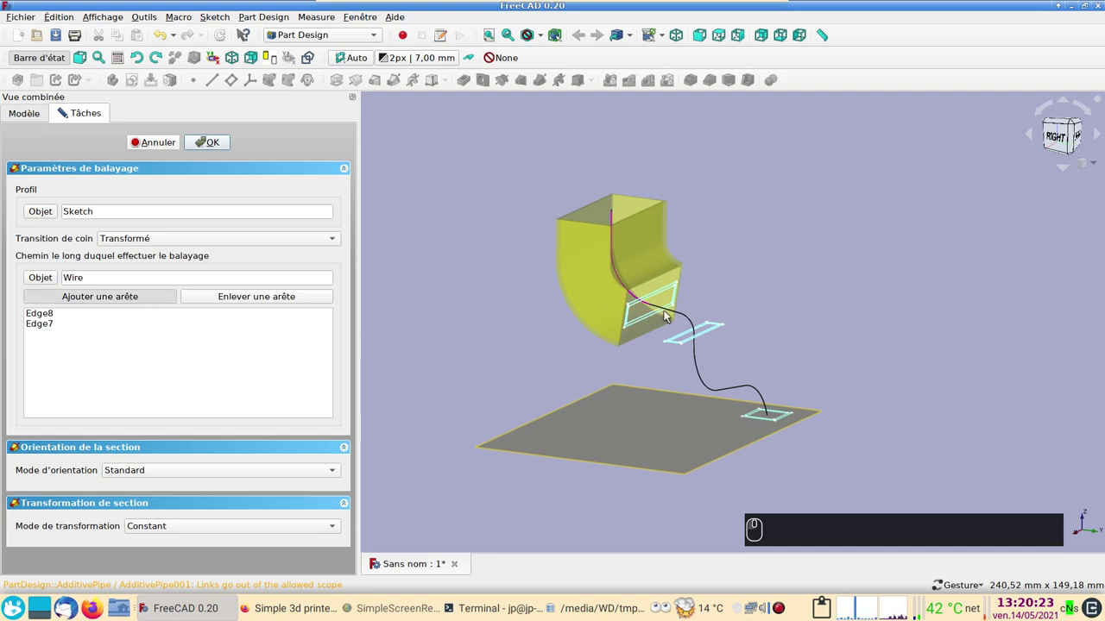
pyautogui.click(672, 310)
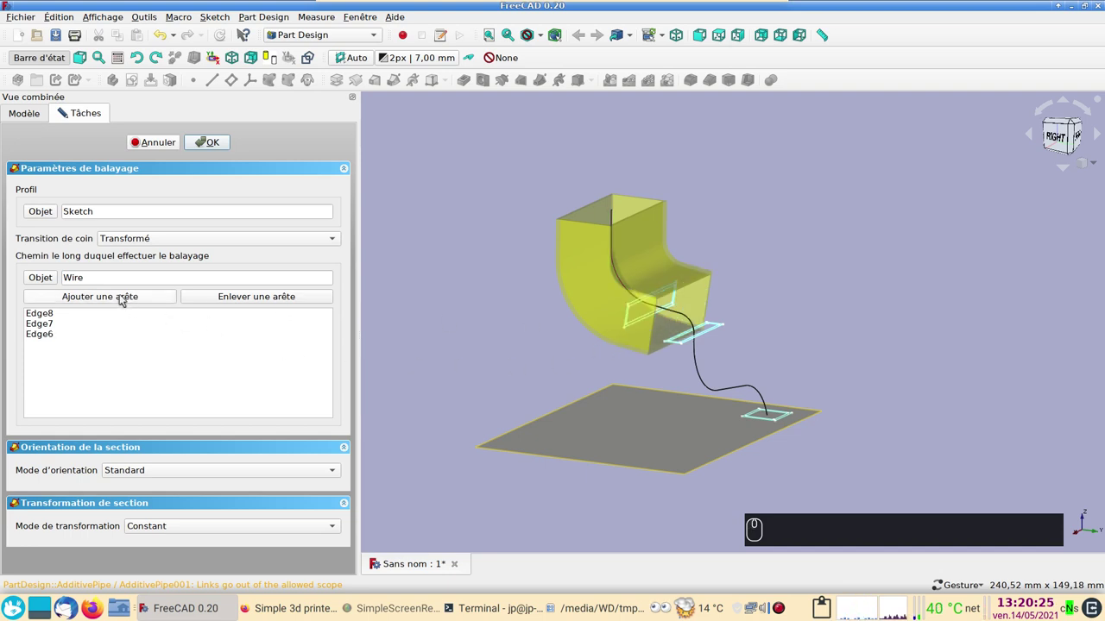
pyautogui.click(127, 295)
pyautogui.click(695, 324)
pyautogui.scroll(3)
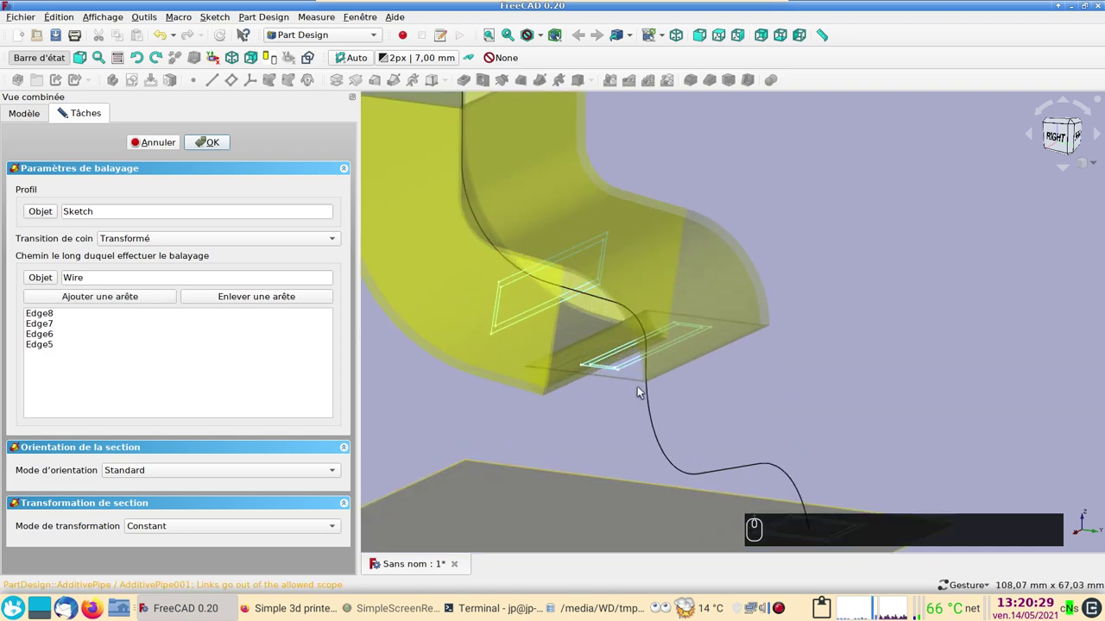
pyautogui.moveTo(615, 422); pyautogui.dragTo(402, 358)
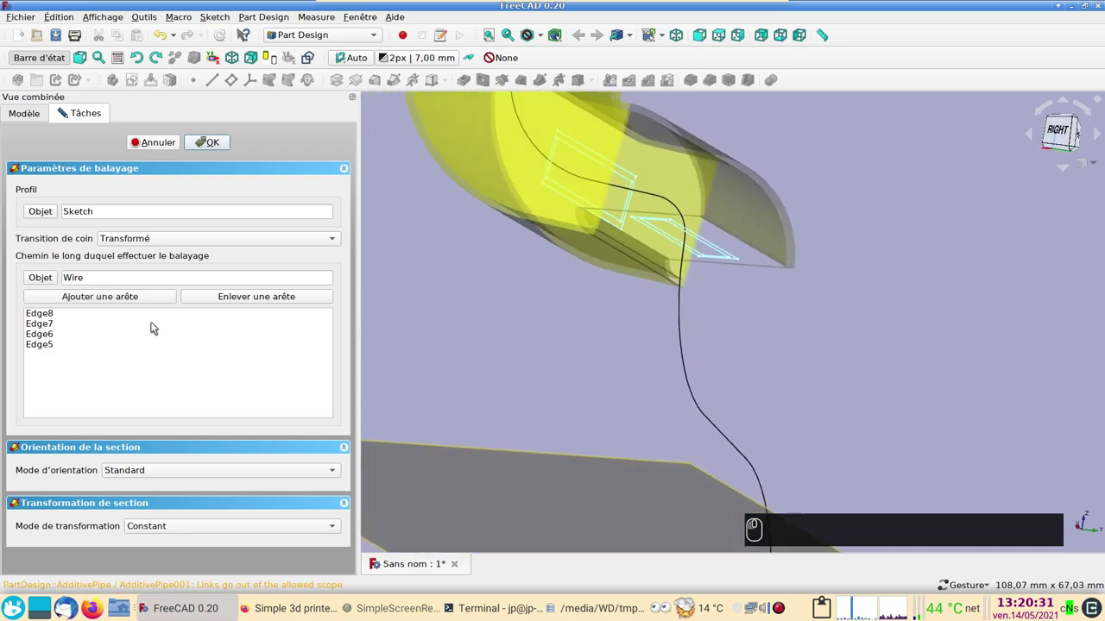
pyautogui.click(148, 302)
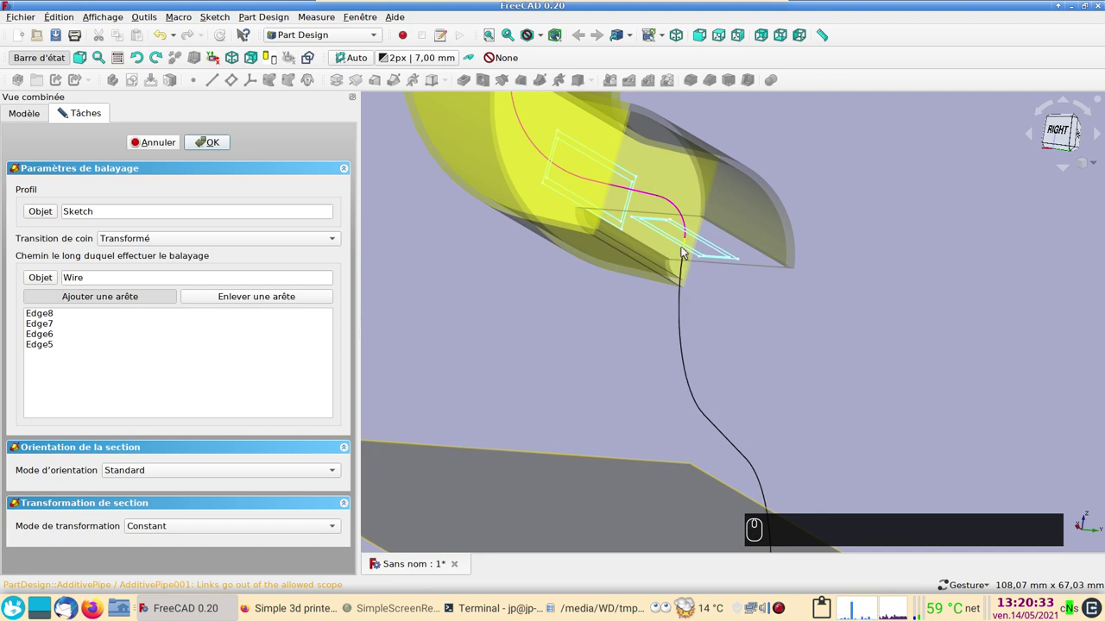
pyautogui.click(686, 249)
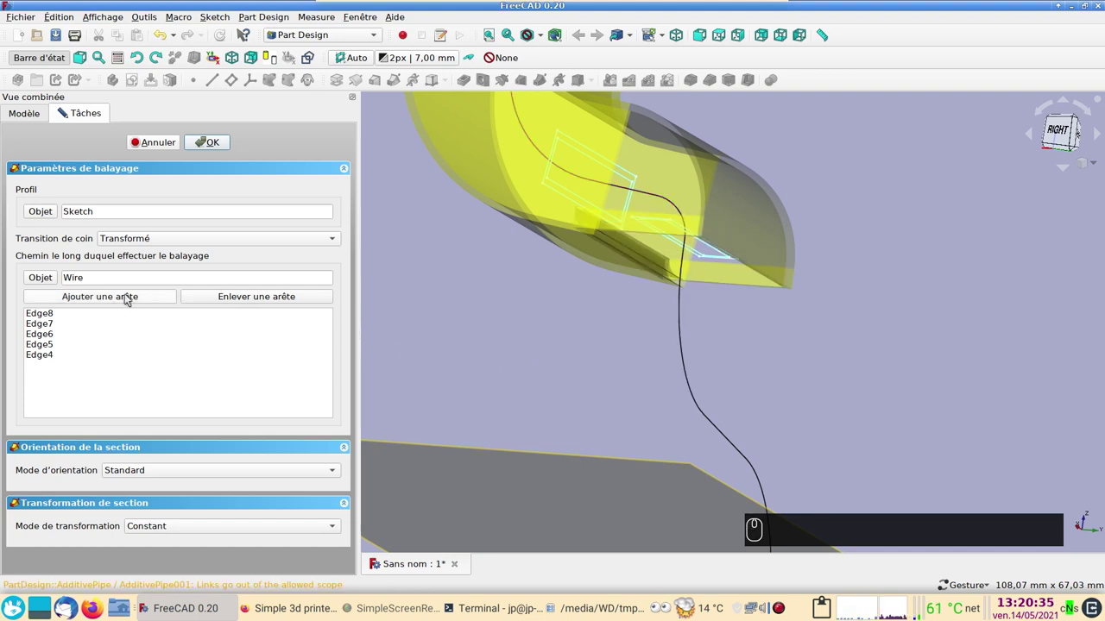
# Step: Add the lower Wire edges down to the base, previewing the double-S duct
pyautogui.click(133, 295)
pyautogui.click(688, 328)
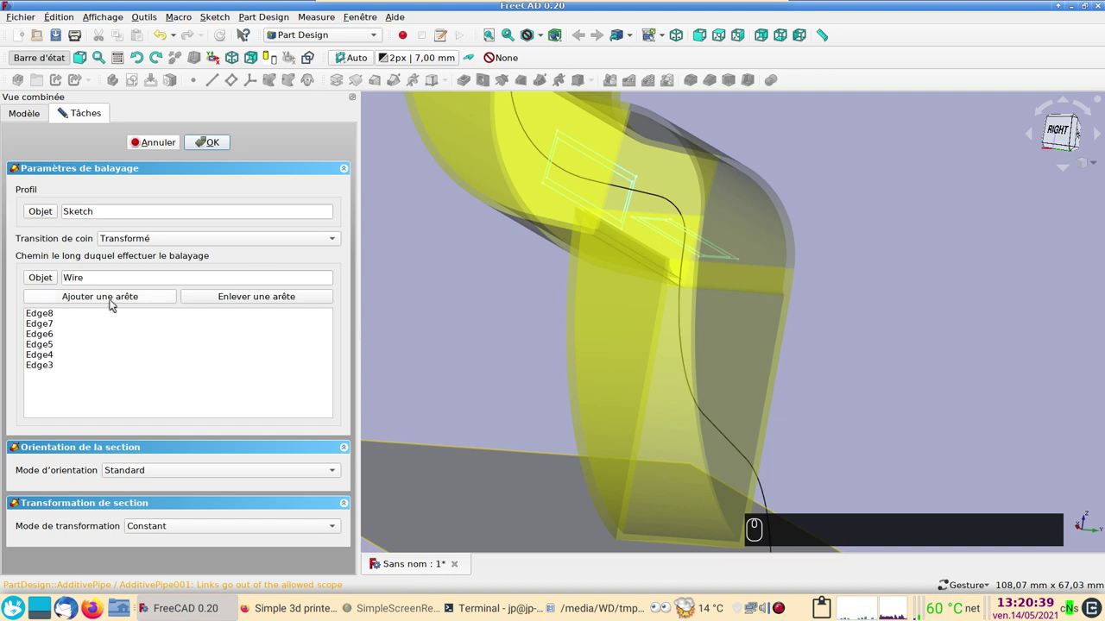
pyautogui.click(117, 300)
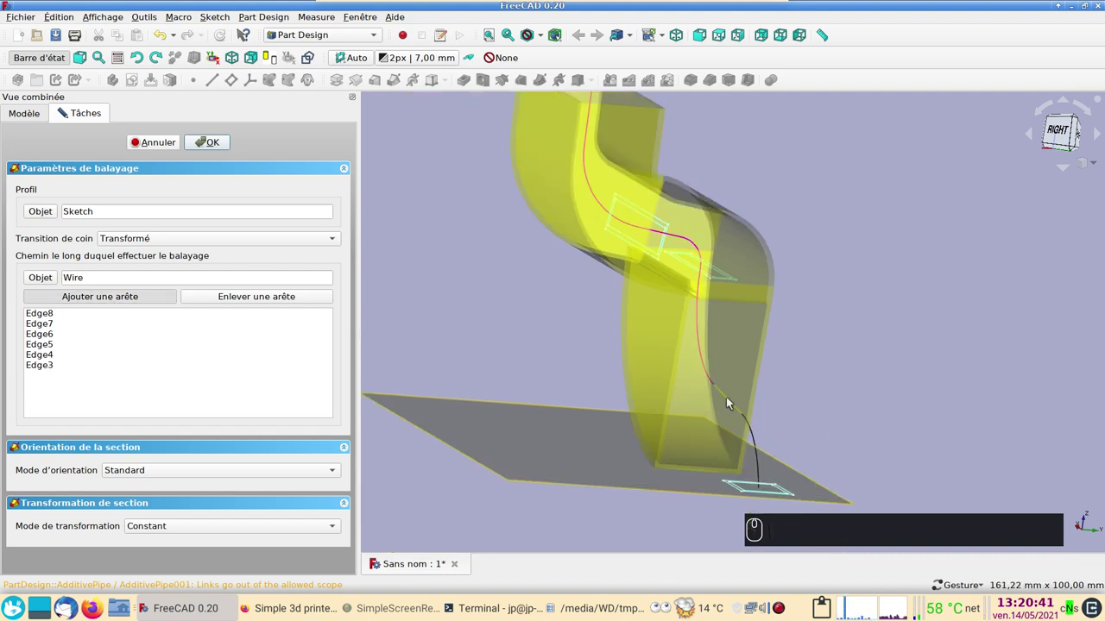
pyautogui.click(731, 401)
pyautogui.click(146, 299)
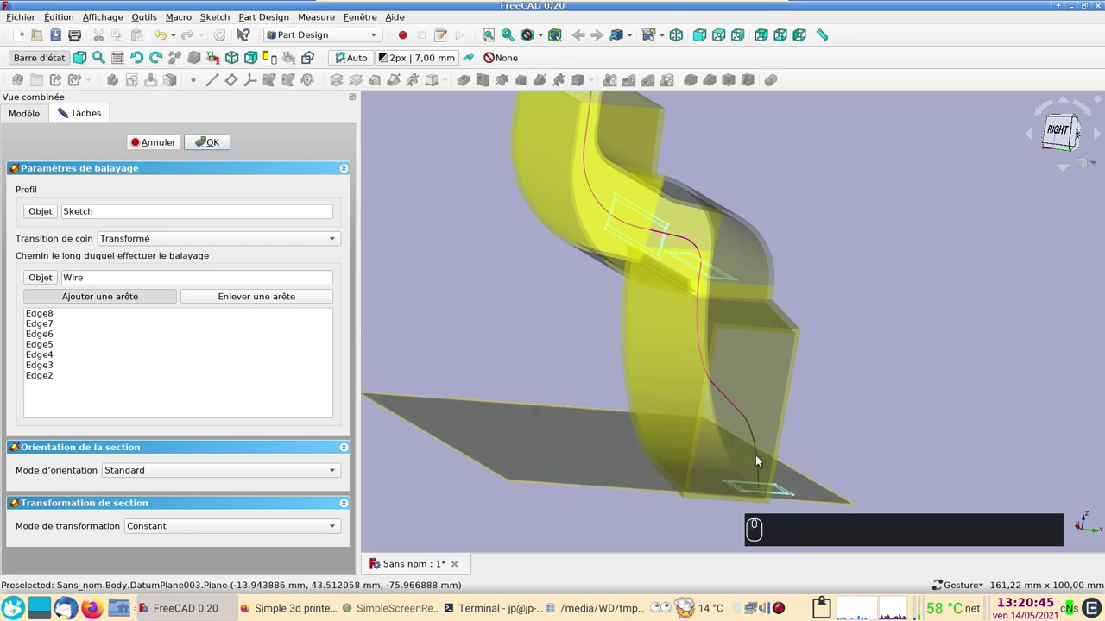
pyautogui.click(971, 442)
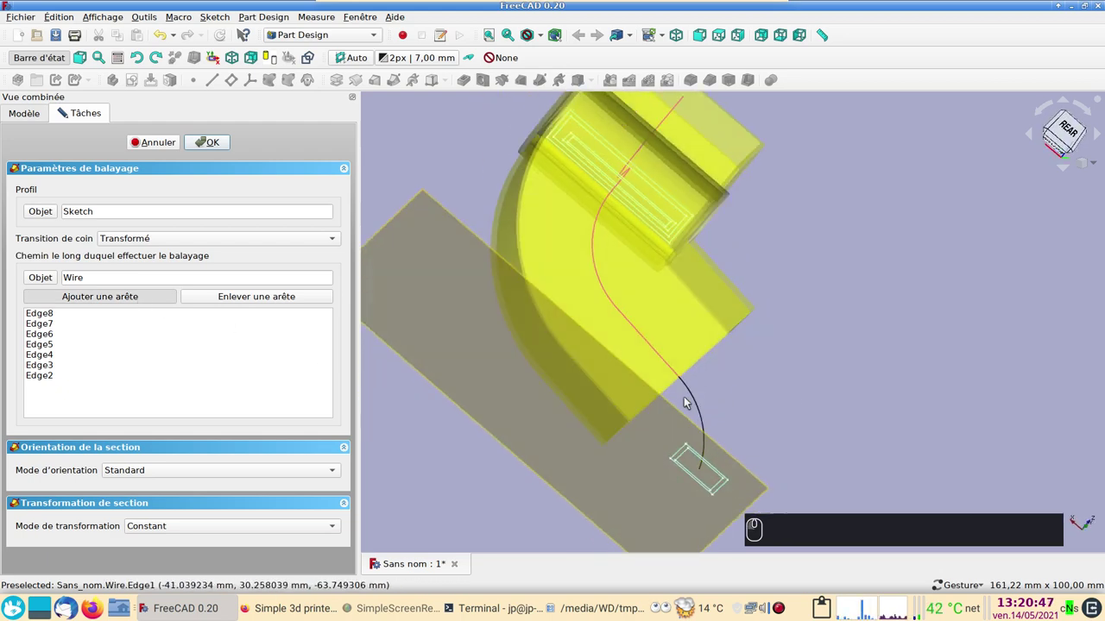
pyautogui.click(697, 401)
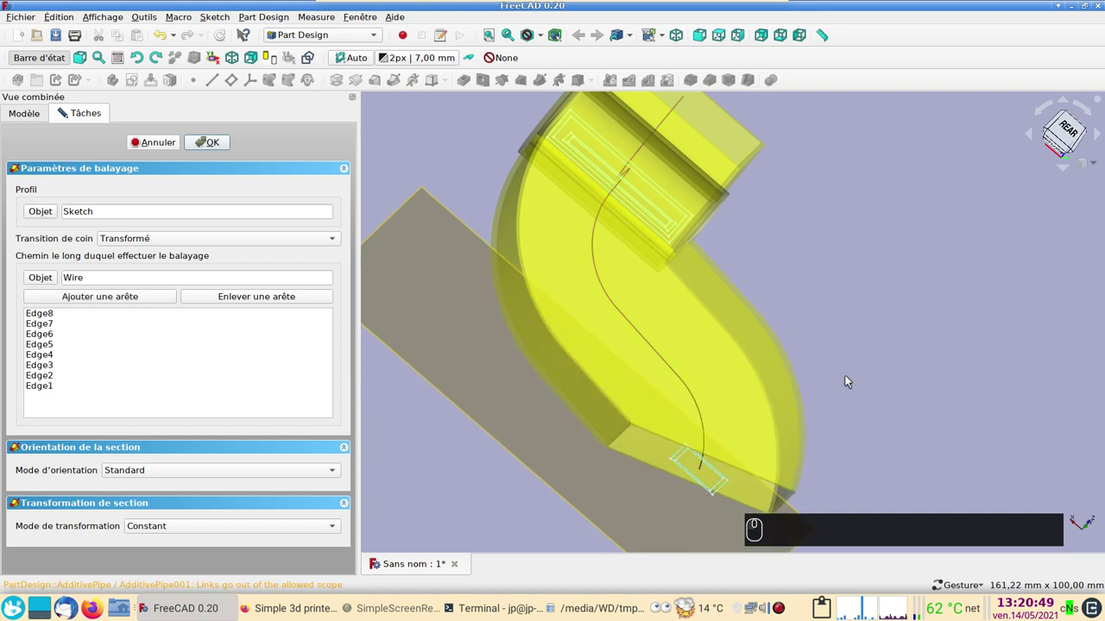
pyautogui.scroll(-3)
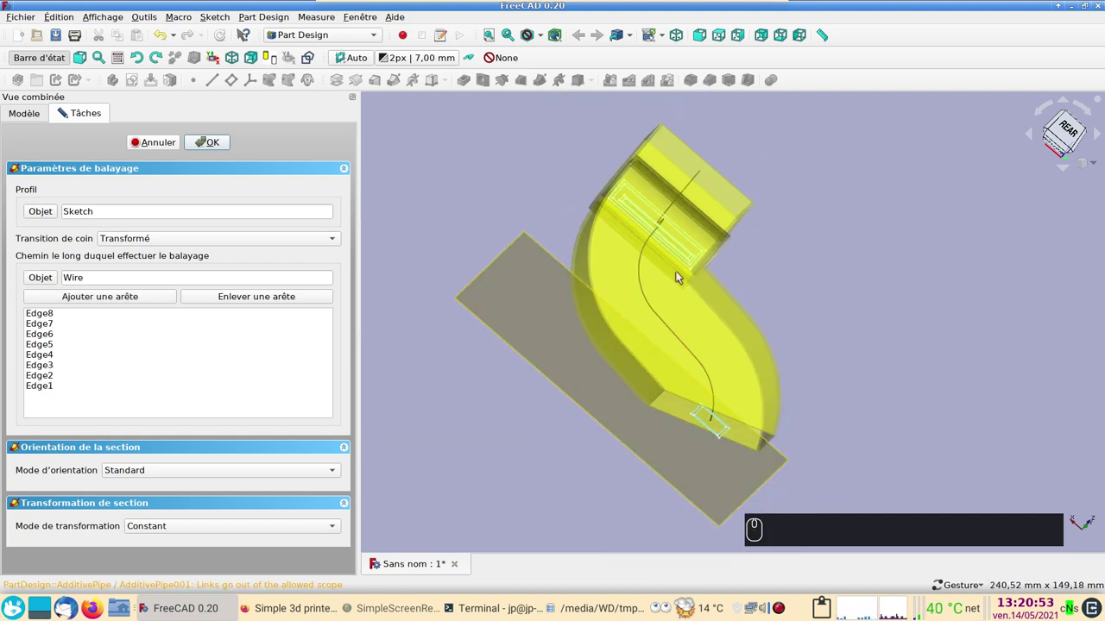
pyautogui.moveTo(488, 170); pyautogui.dragTo(552, 267)
pyautogui.click(455, 281)
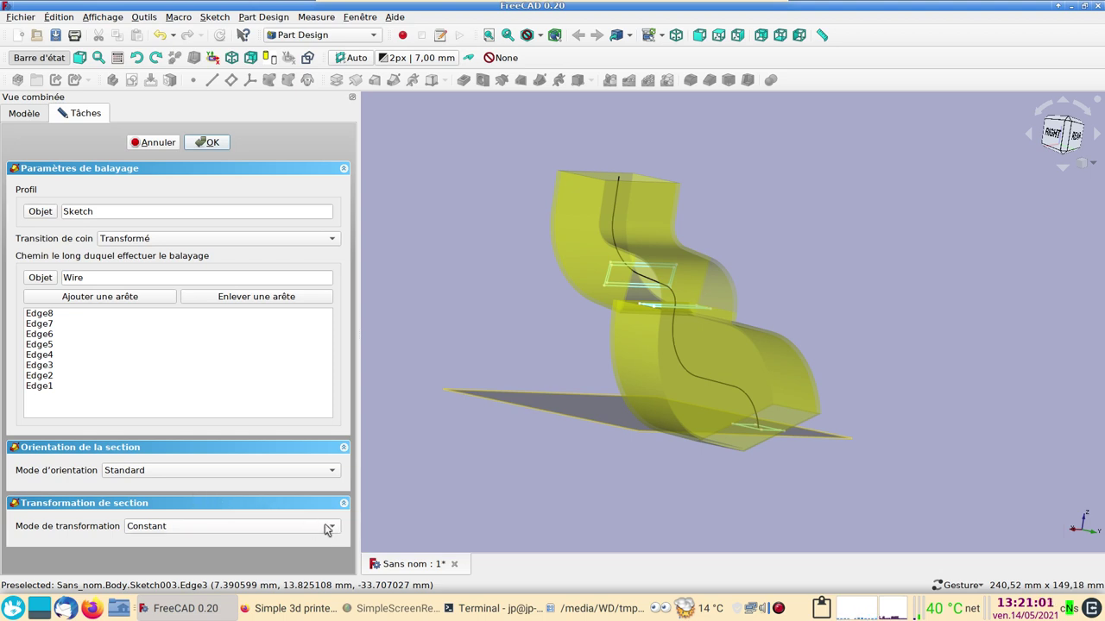
# Step: Add the middle sketches Sketch003 and Sketch002 as sweep sections
pyautogui.click(342, 531)
pyautogui.click(324, 540)
pyautogui.click(66, 494)
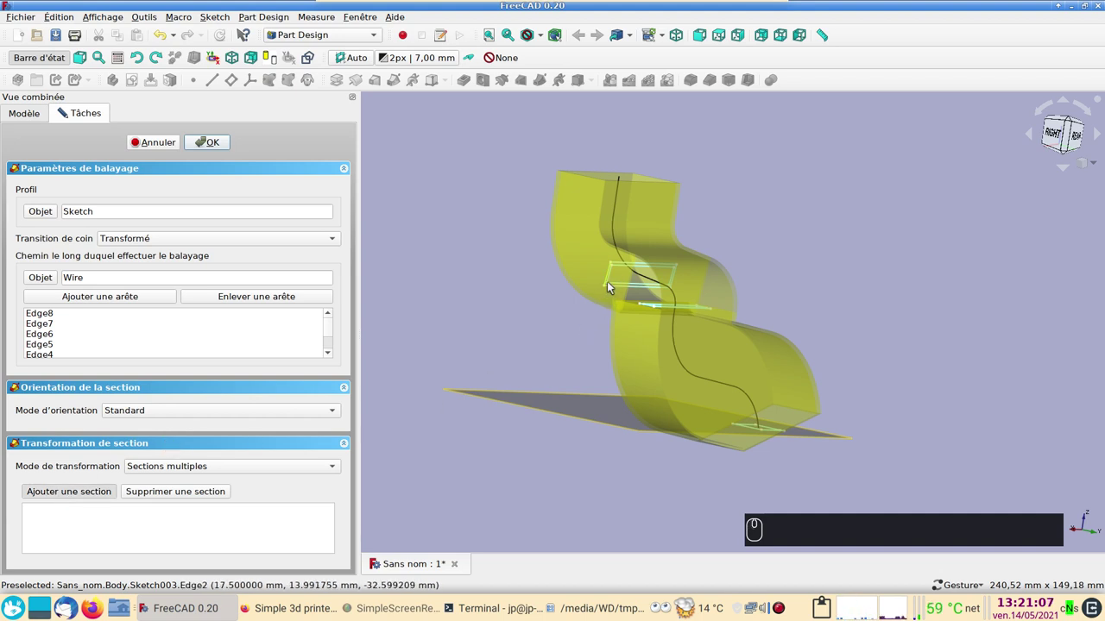
pyautogui.click(610, 289)
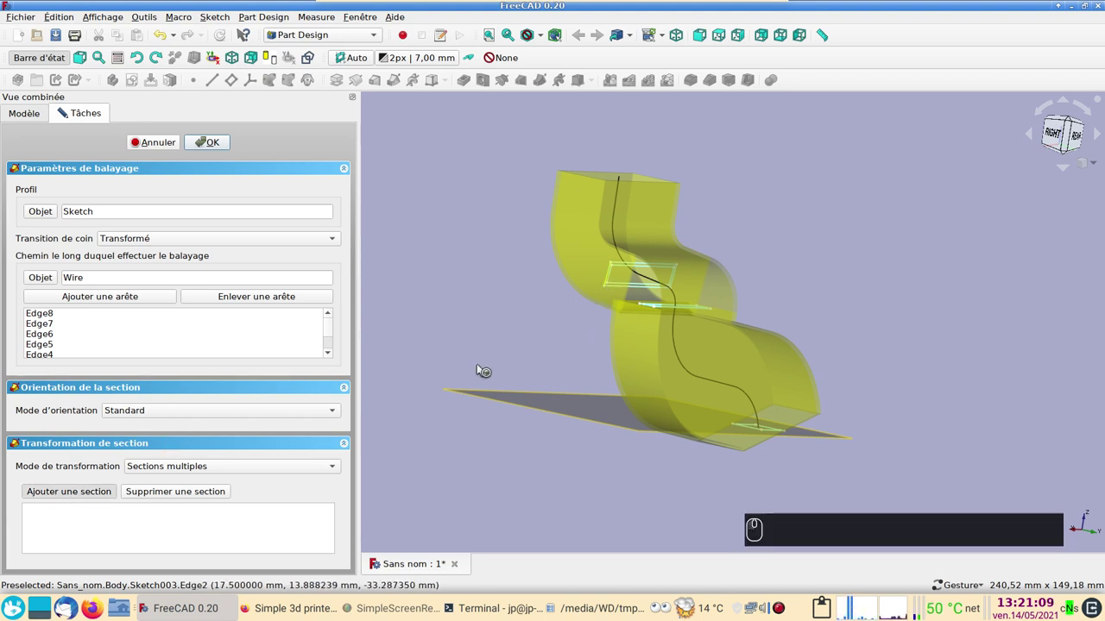
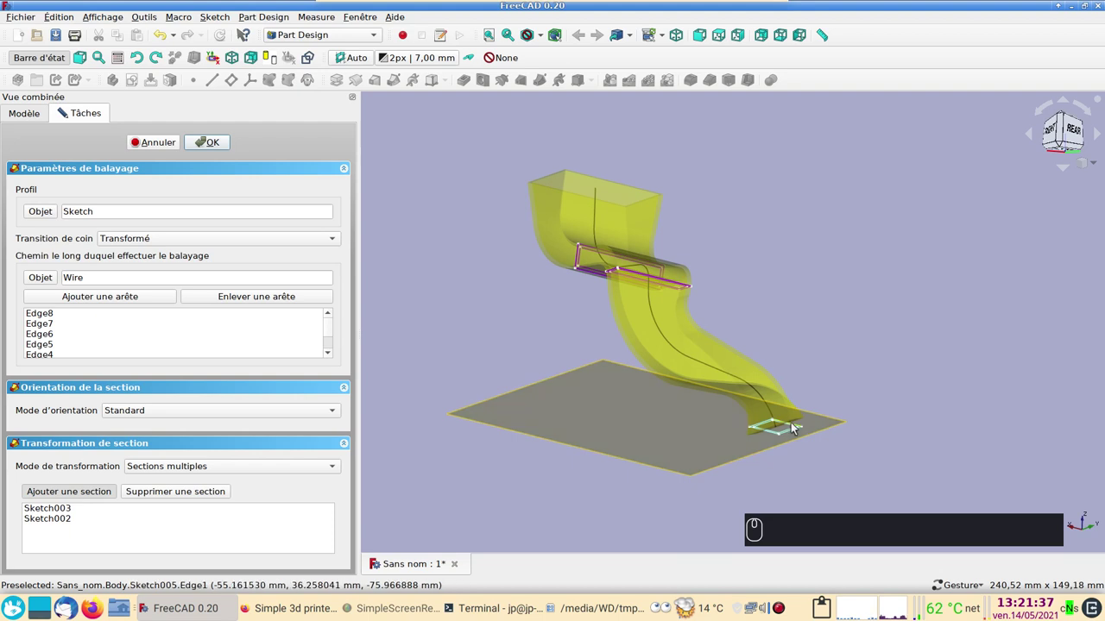
# Step: Add the base square Sketch005 as the final section and check the narrowing duct
pyautogui.click(46, 112)
pyautogui.click(95, 308)
pyautogui.click(83, 108)
pyautogui.moveTo(862, 314); pyautogui.dragTo(776, 365)
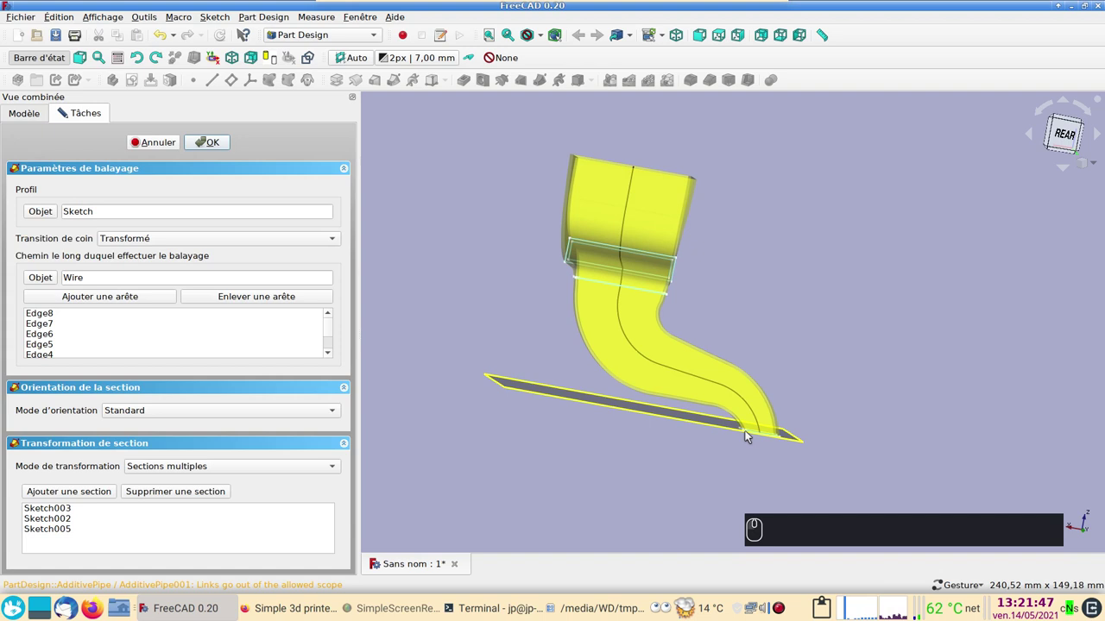
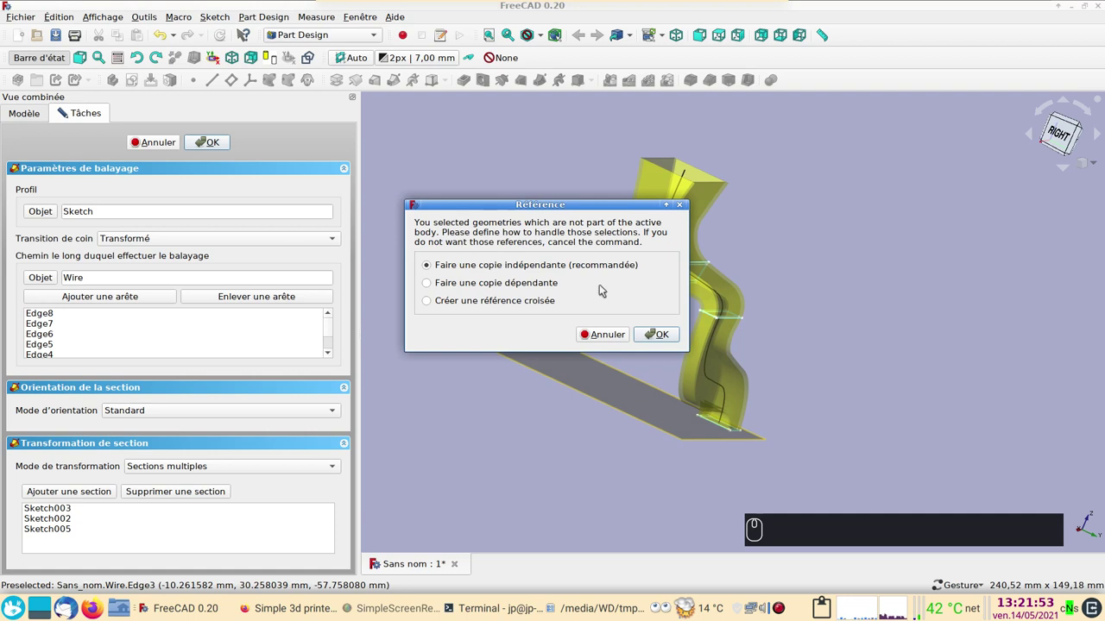
# Step: Confirm the Additive Pipe to build AdditivePipe001 and orbit to inspect the duct
pyautogui.click(663, 338)
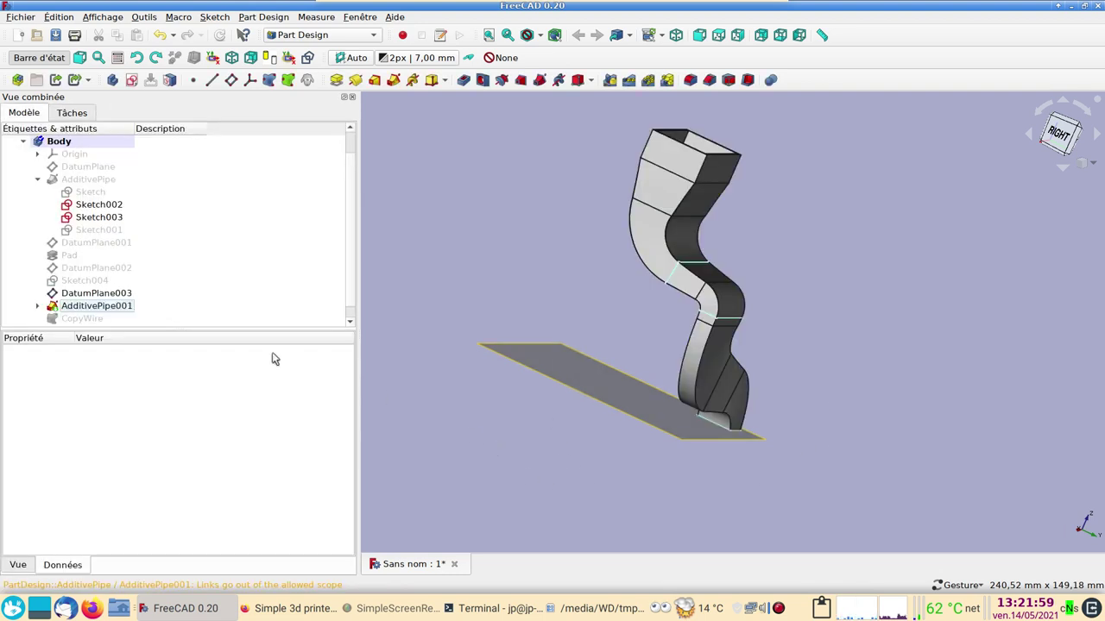
pyautogui.scroll(-3)
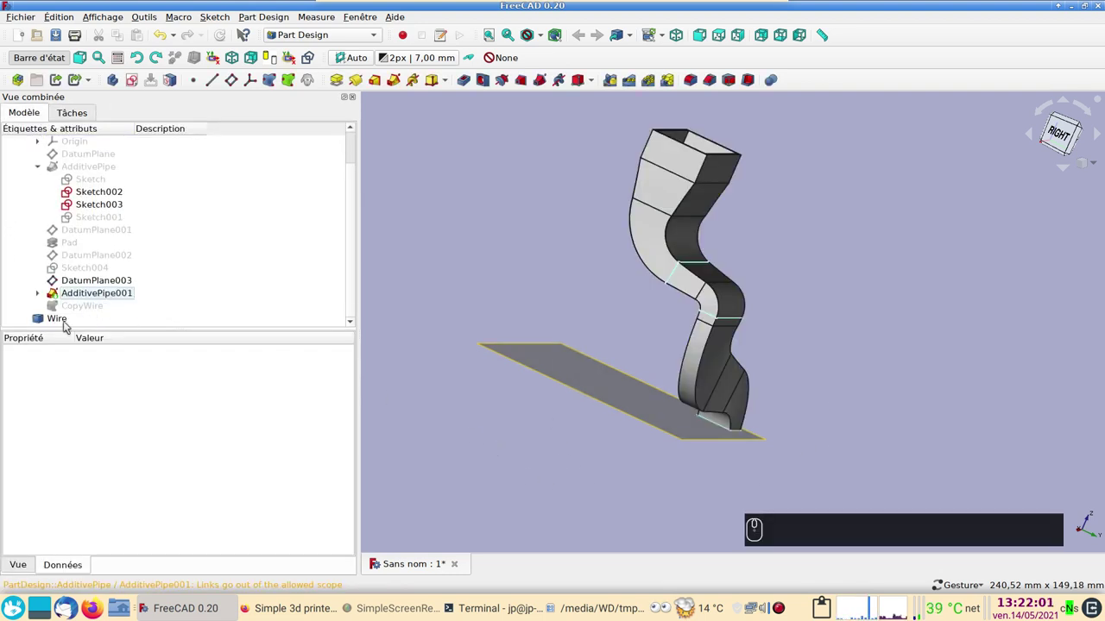
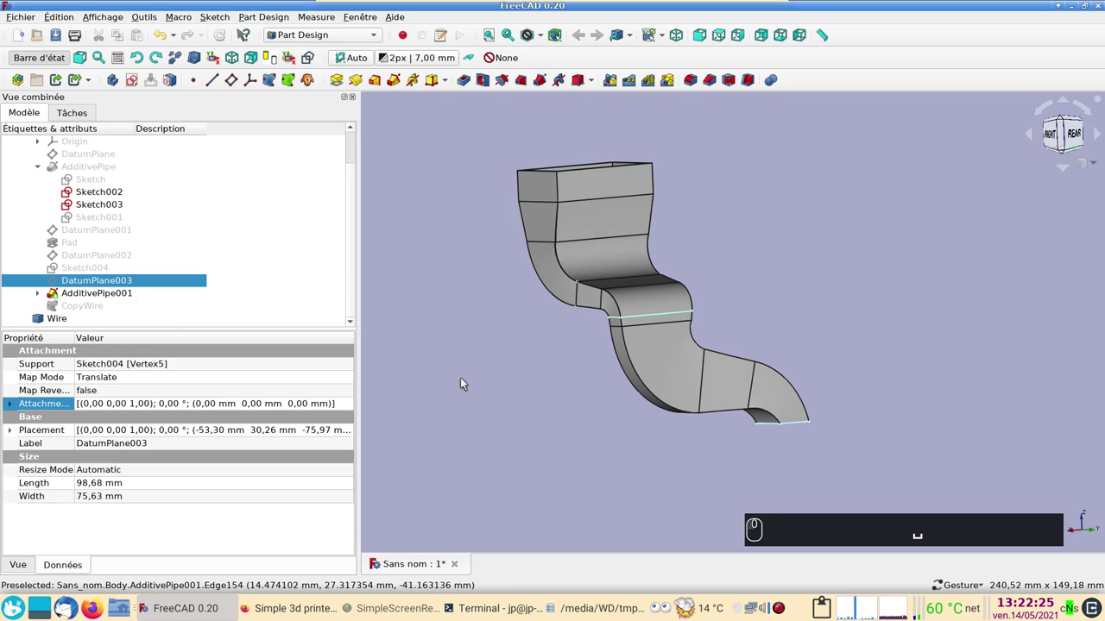
pyautogui.moveTo(650, 459); pyautogui.dragTo(620, 471)
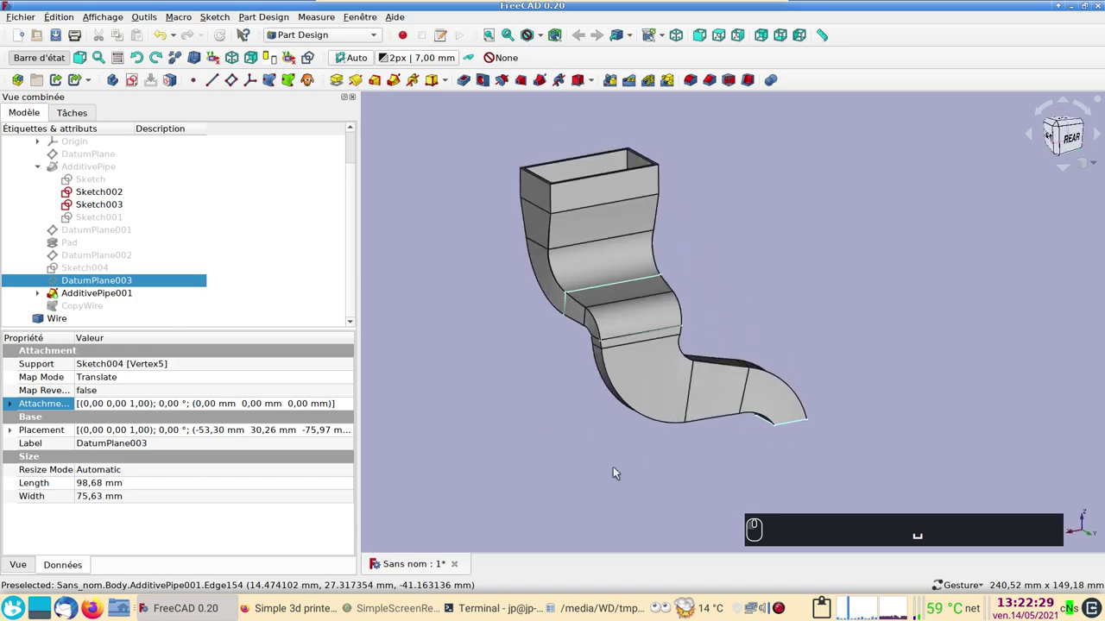
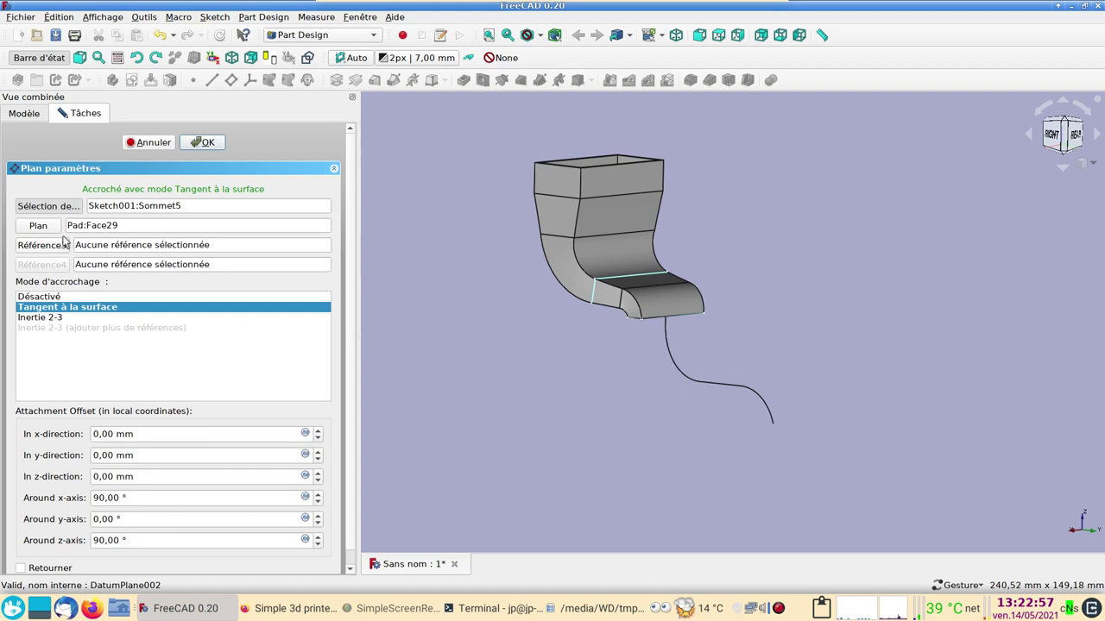
pyautogui.click(151, 146)
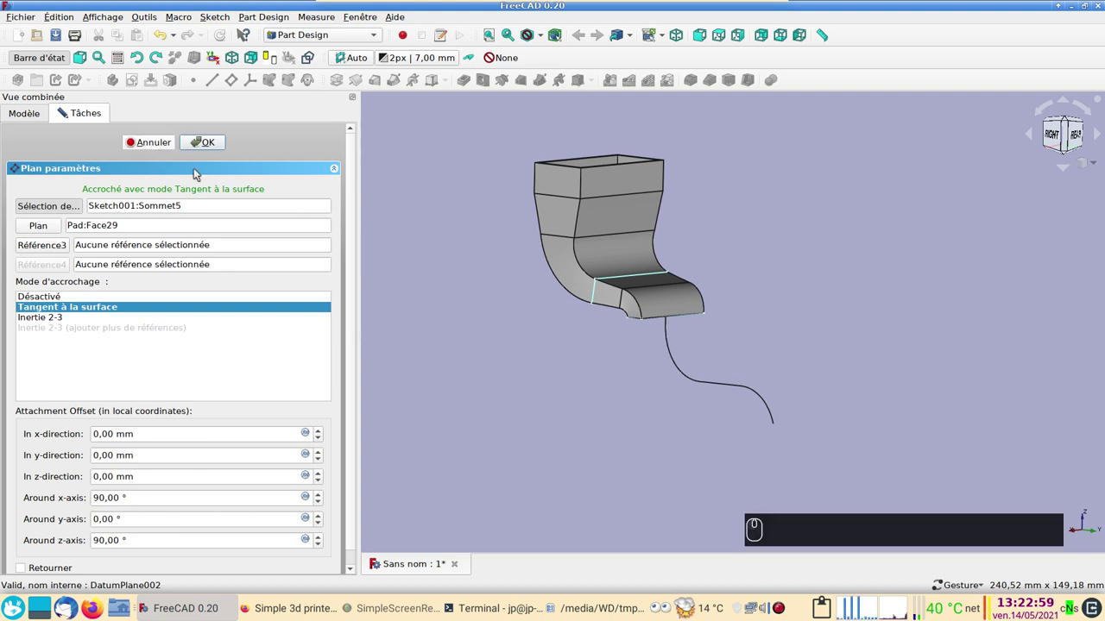
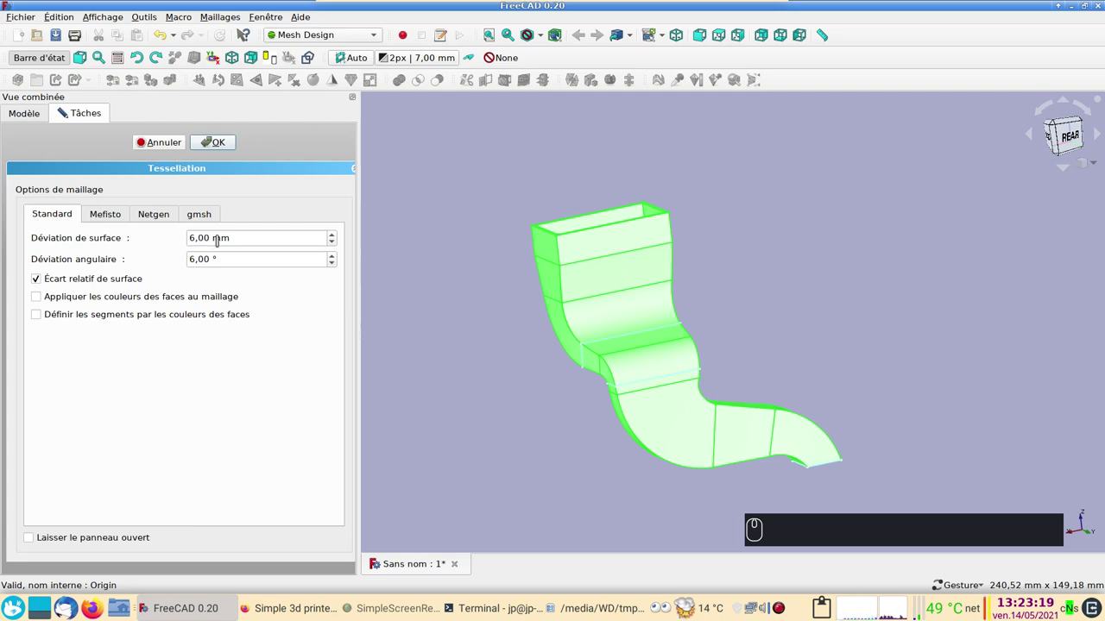
# Step: Create a mesh from AdditivePipe001, hide the solid and select the meshed duct
pyautogui.click(211, 145)
pyautogui.click(228, 168)
pyautogui.moveTo(340, 246); pyautogui.dragTo(82, 310)
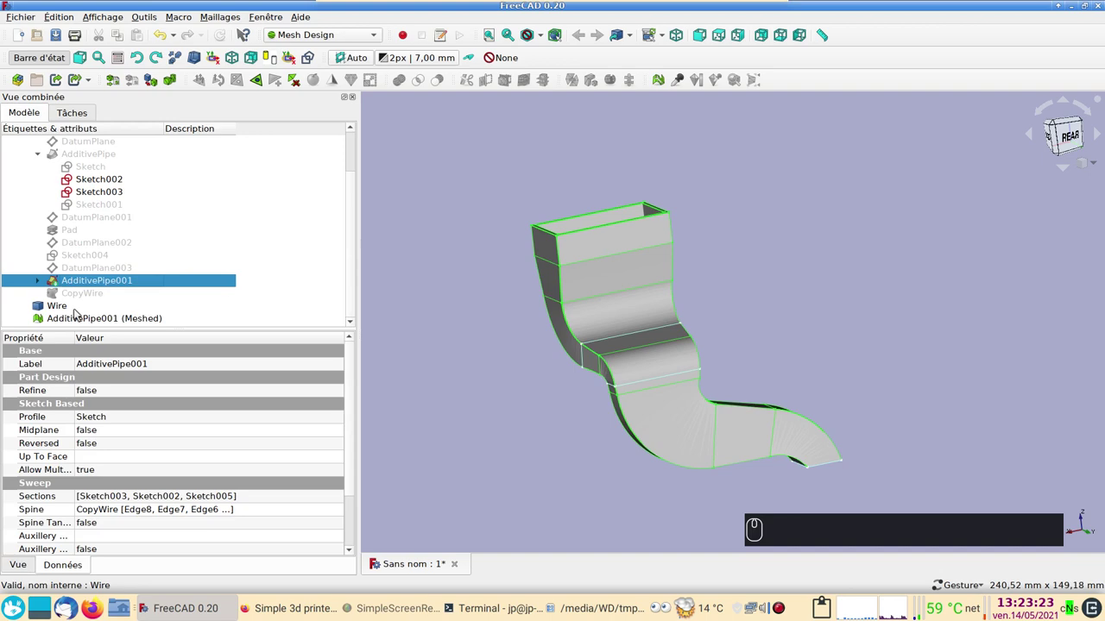
pyautogui.moveTo(88, 317); pyautogui.dragTo(442, 327)
pyautogui.press('2')
pyautogui.moveTo(510, 405); pyautogui.dragTo(476, 386)
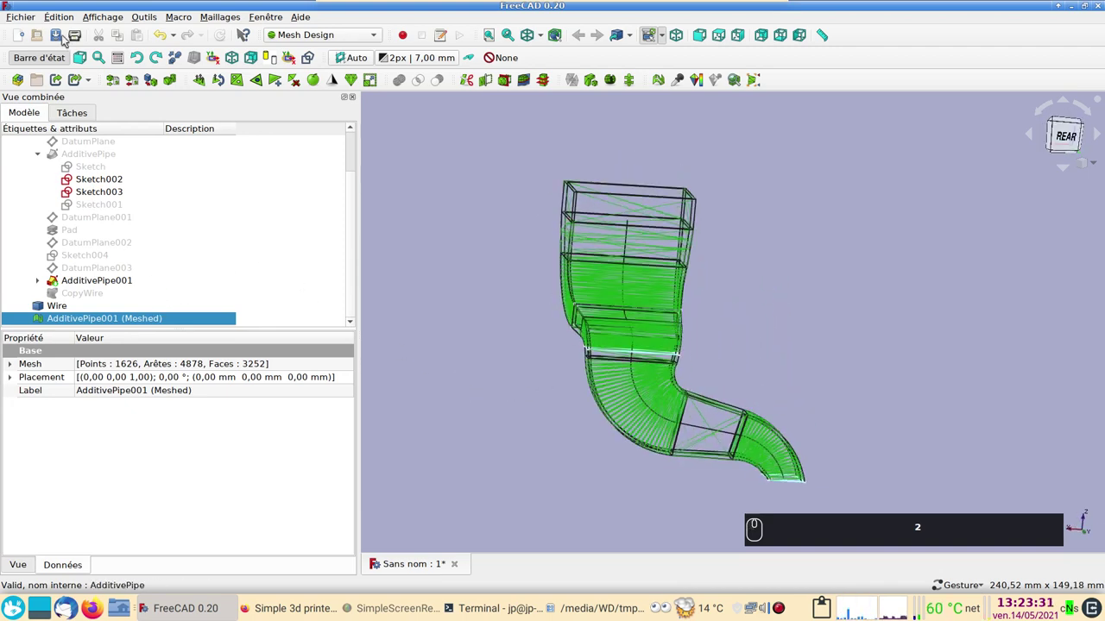
# Step: Export the AdditivePipe001 mesh via Fichier > Exporter, reaching the file save dialog
pyautogui.click(30, 14)
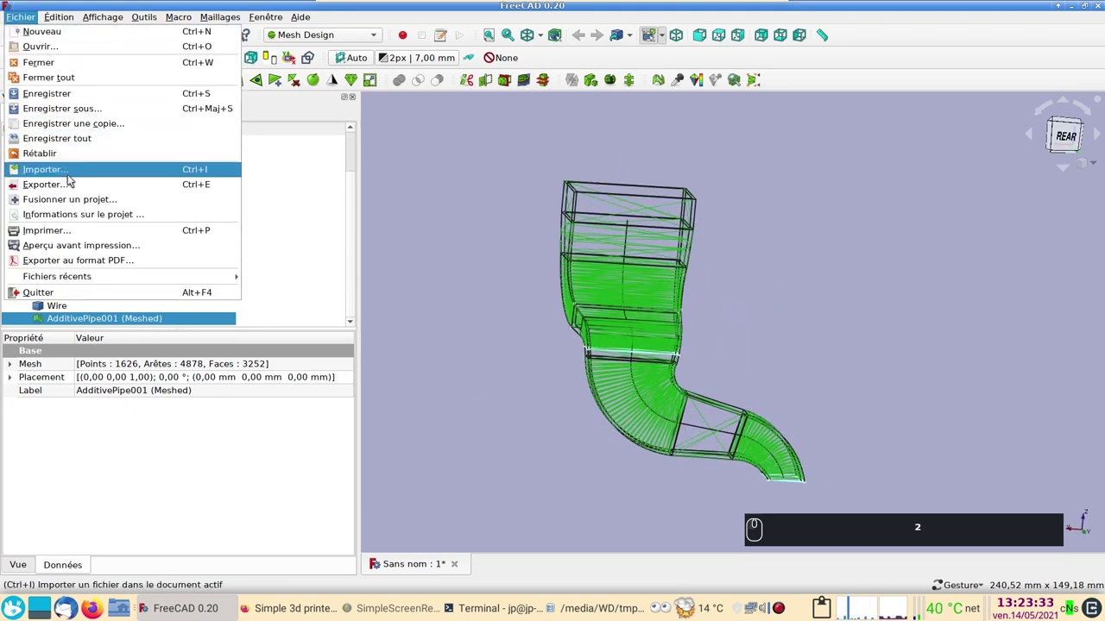
pyautogui.click(72, 181)
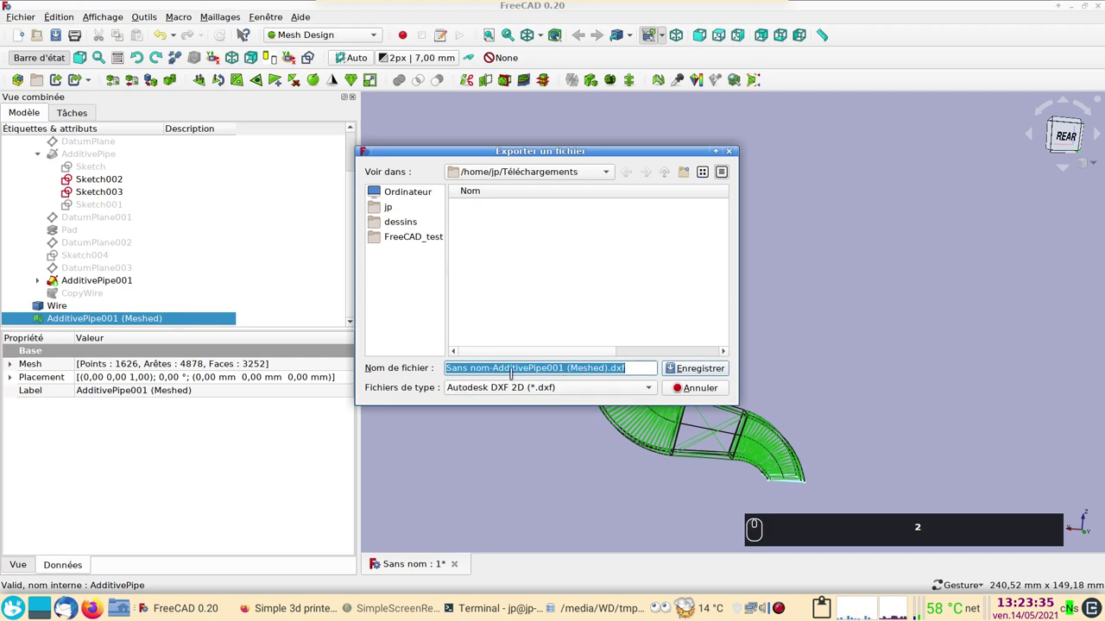
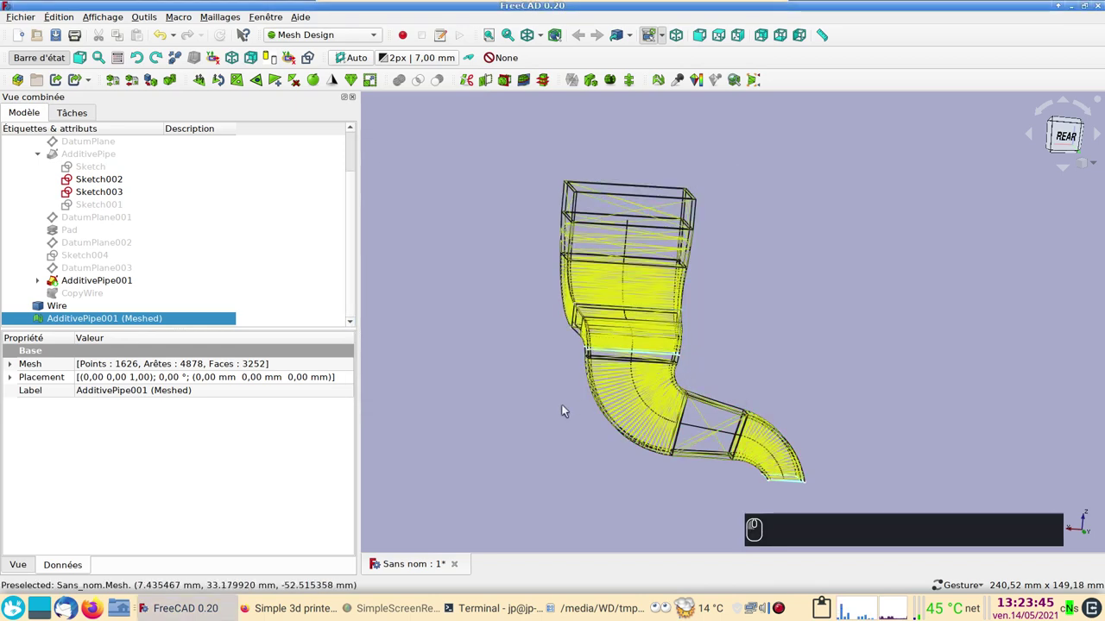
pyautogui.press('2')
pyautogui.moveTo(472, 435); pyautogui.dragTo(563, 420)
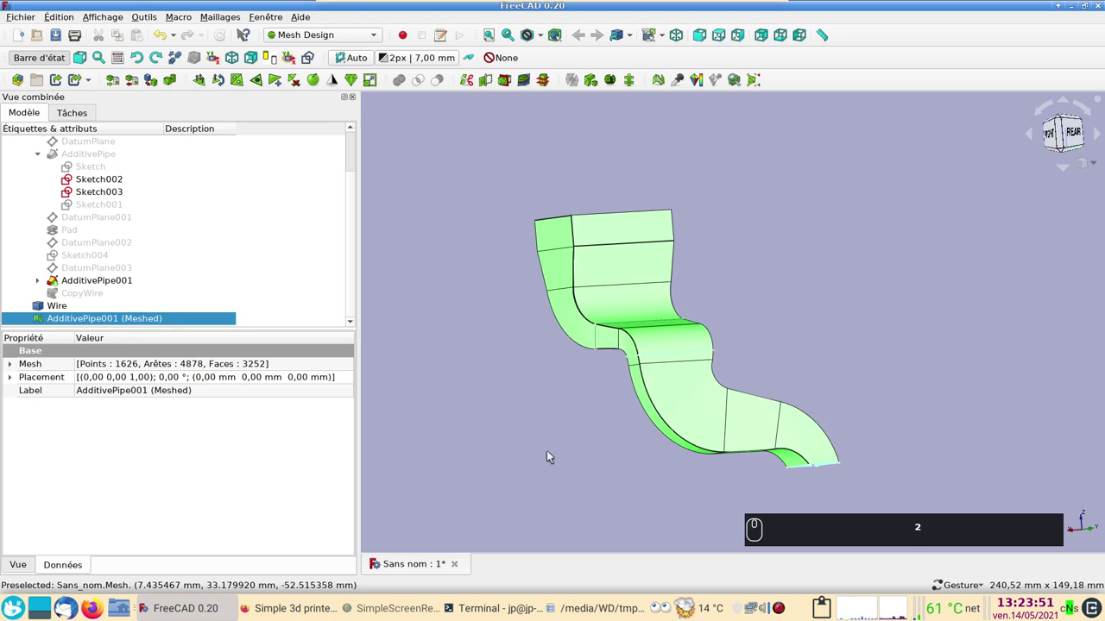
pyautogui.moveTo(592, 476); pyautogui.dragTo(540, 232)
pyautogui.click(527, 244)
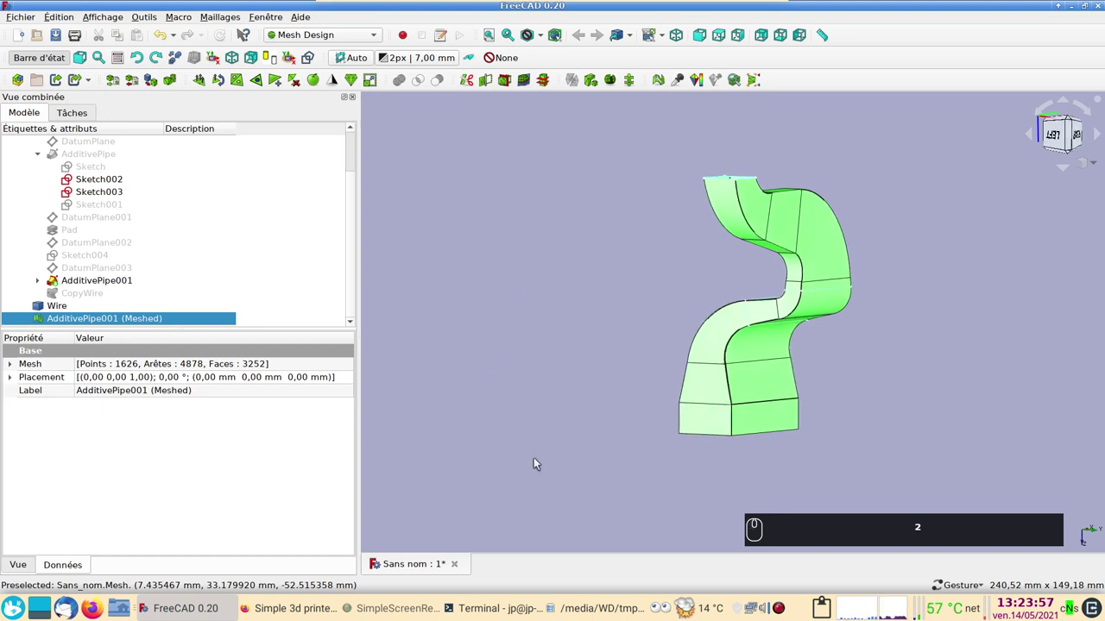
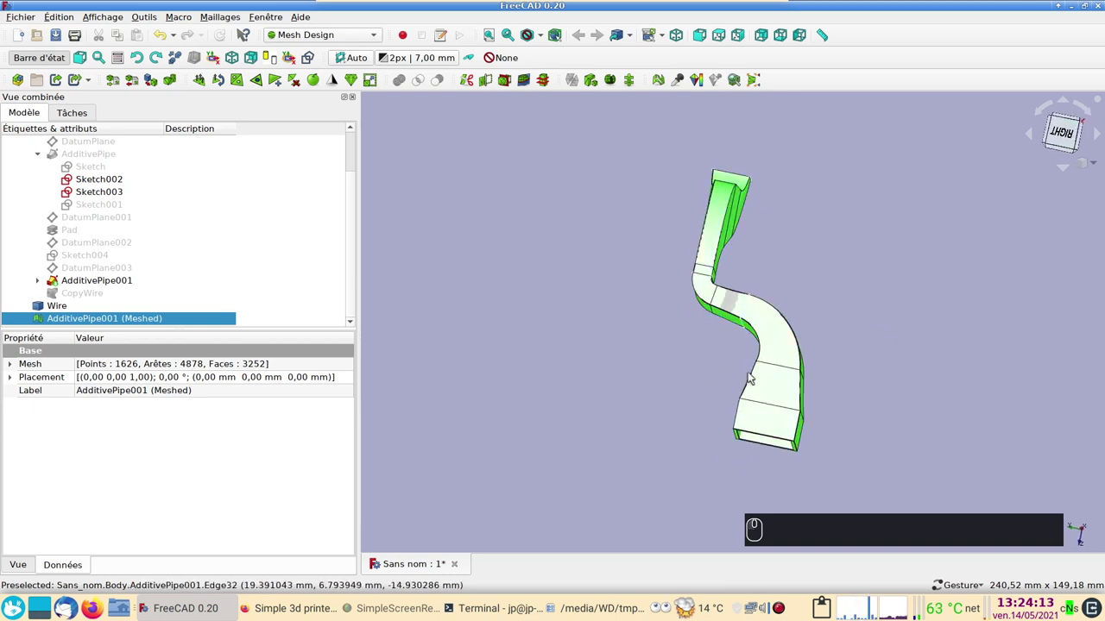
pyautogui.moveTo(556, 321); pyautogui.dragTo(558, 317)
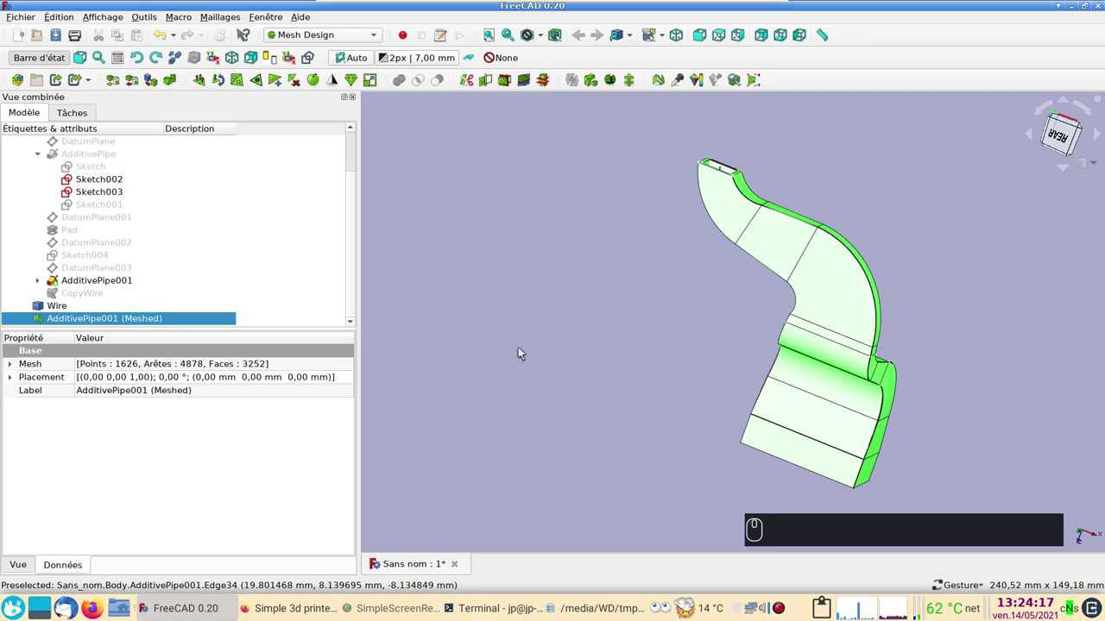
pyautogui.press('KP_3')
pyautogui.press('KP_2')
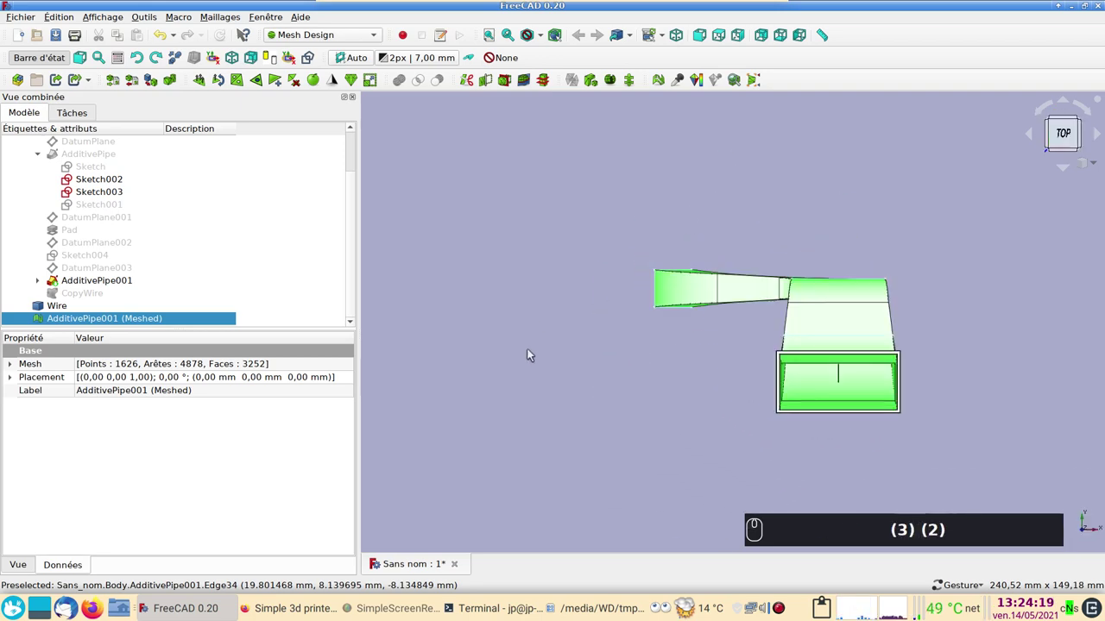
pyautogui.press('KP_1')
pyautogui.write('(3) (2) (1)')
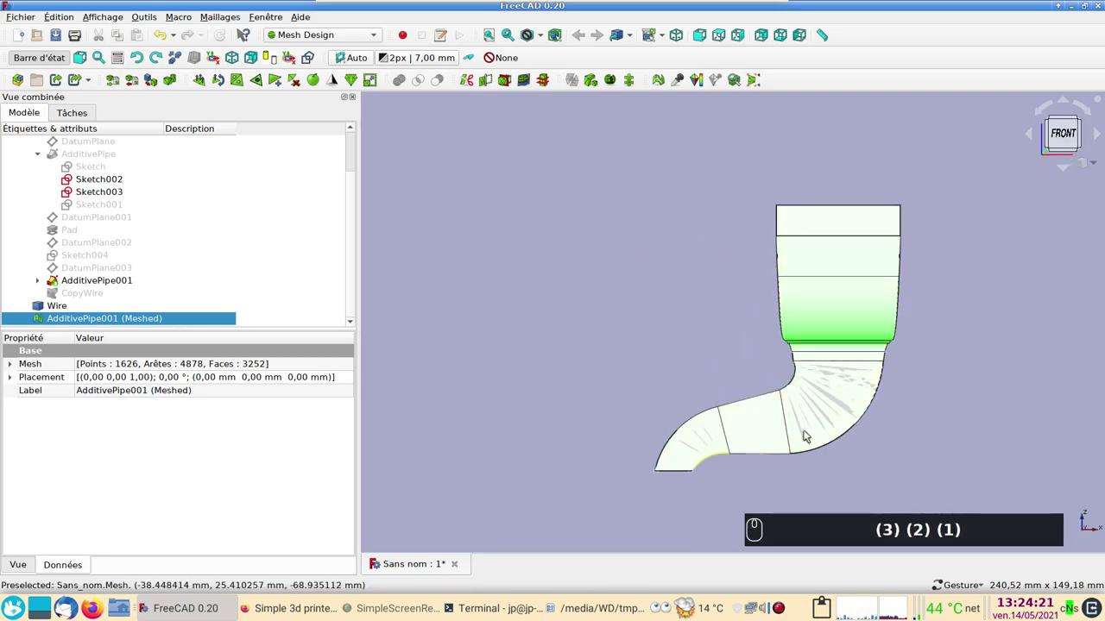
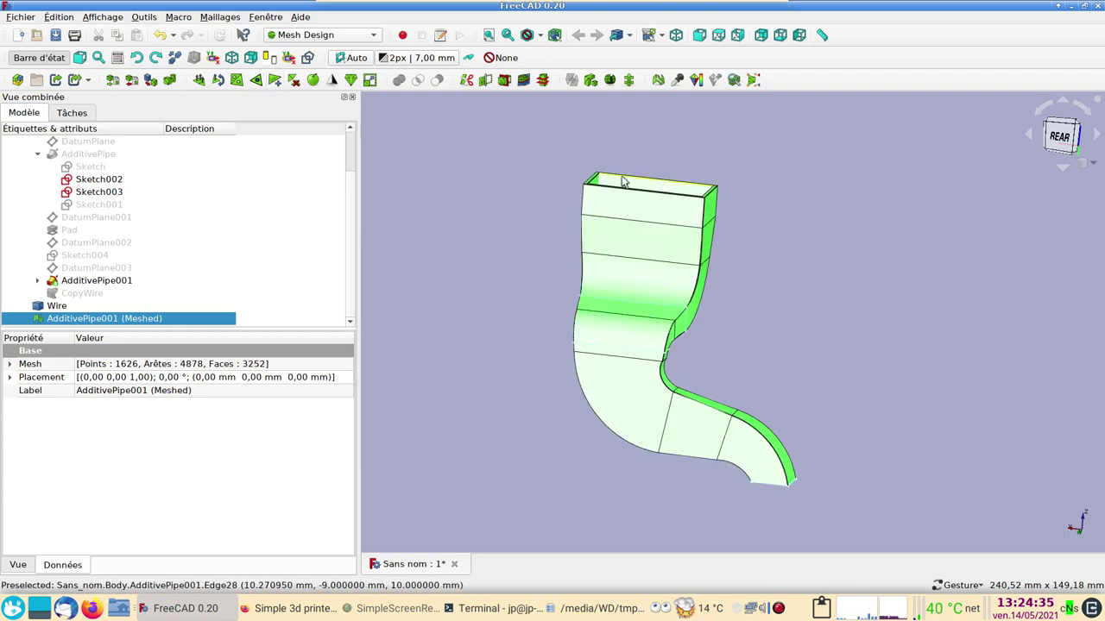
pyautogui.moveTo(509, 290); pyautogui.dragTo(582, 316)
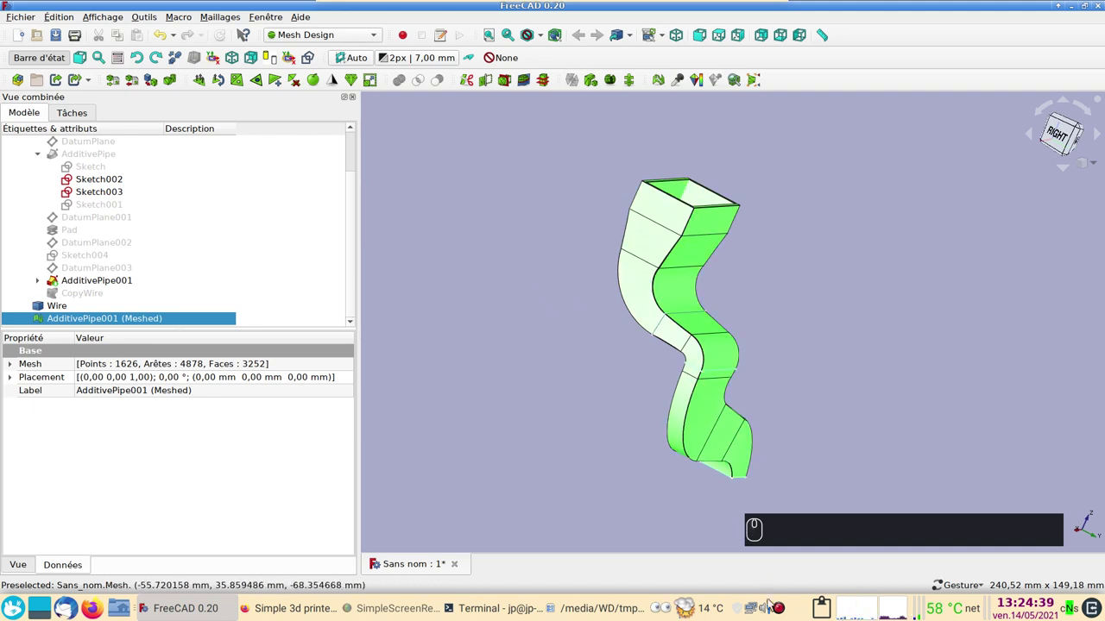